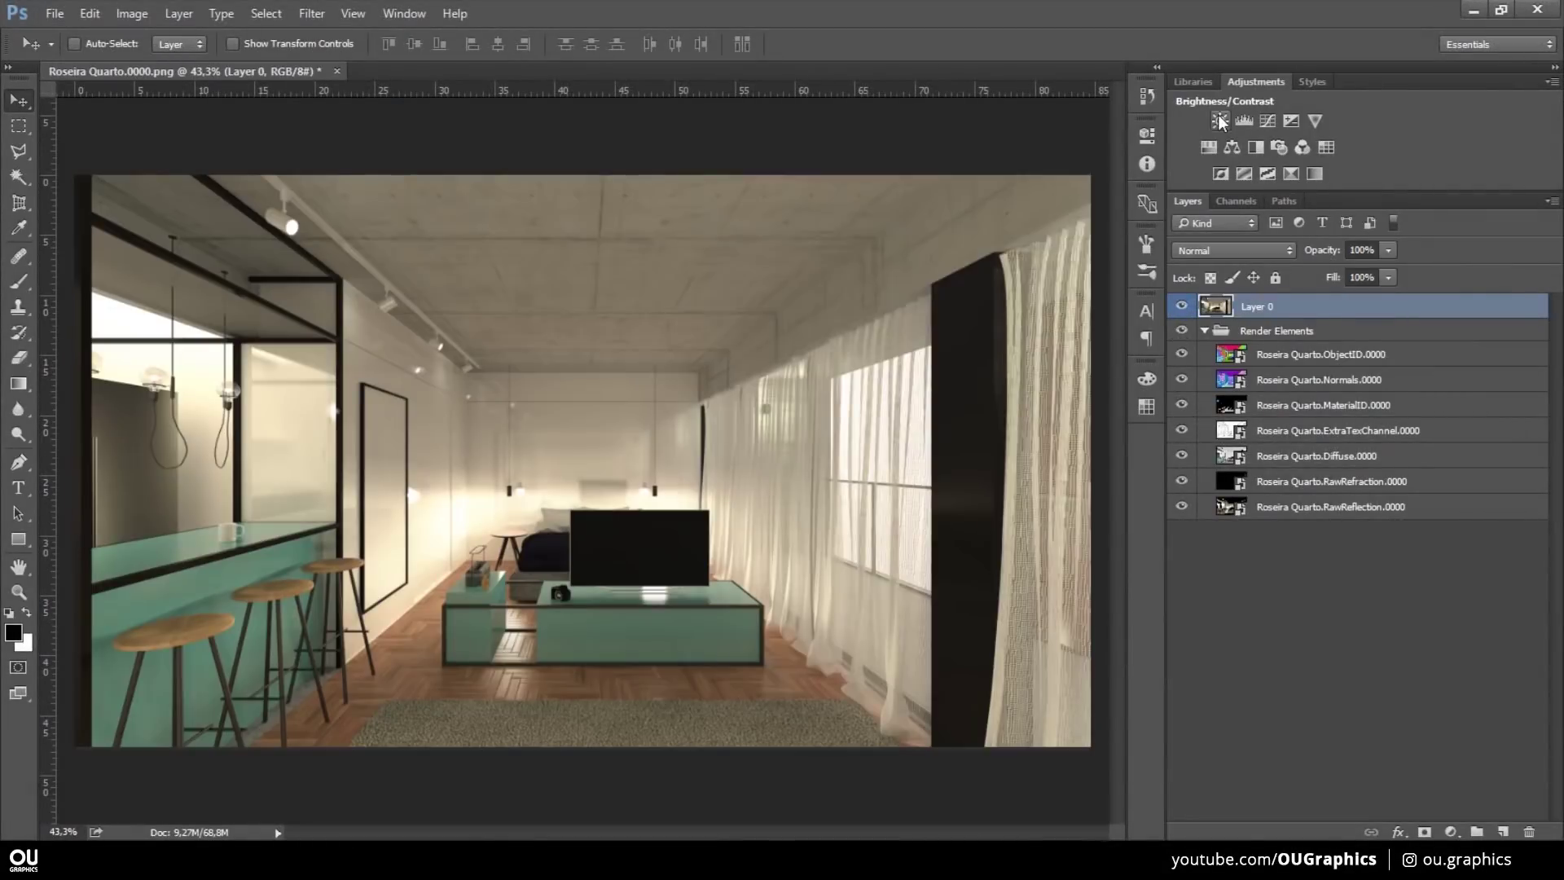
- Invert the Brightness/Contrast mask and brush room areas back in to brighten them
key(ctrl+i)
key(b)
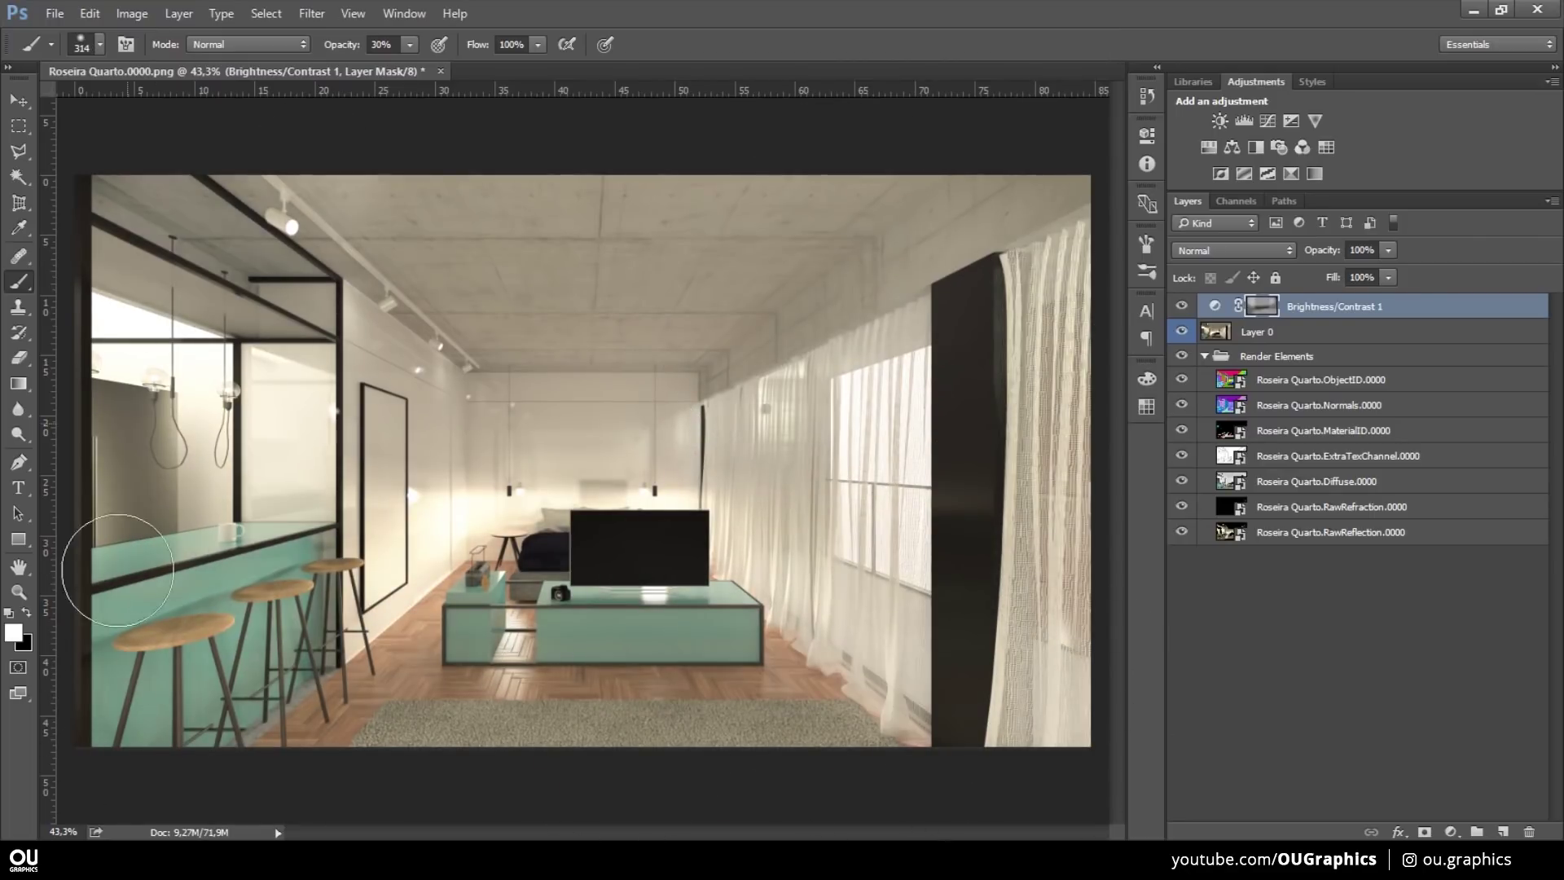
key(ctrl+z)
key(x)
key(w)
key(ctrl+d)
key(ctrl+d)
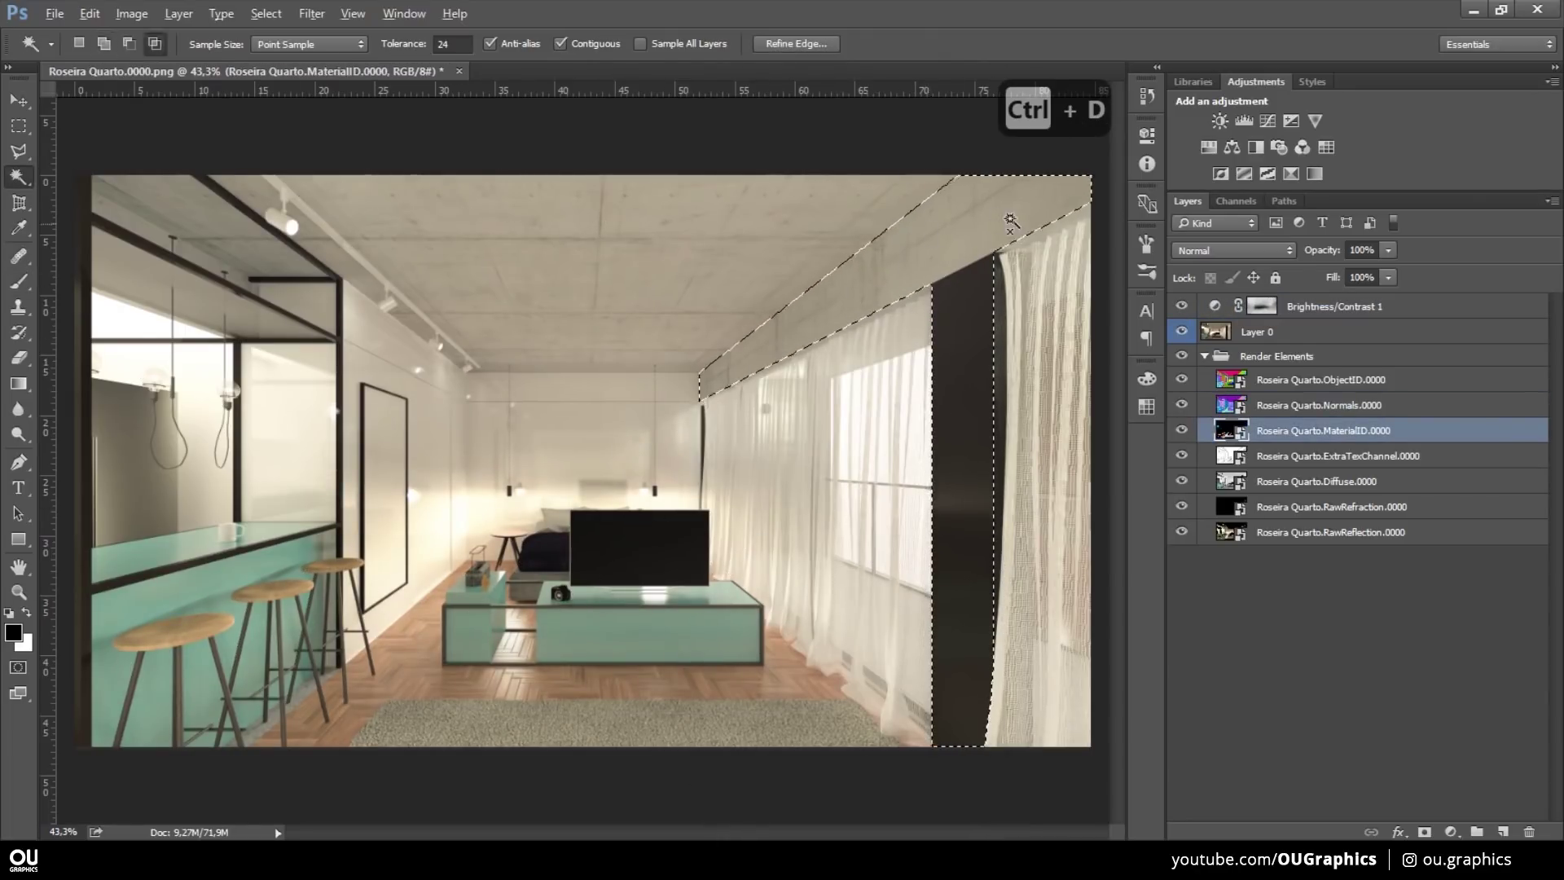
key(b)
key(ctrl+z)
key(0)
key(ctrl+z)
key(ctrl+d)
- Paint soft light over the curtains on a Soft Light layer inside new group L
key(ctrl+alt+z)
key(5)
key(ctrl+d)
key(ctrl+z)
key(v)
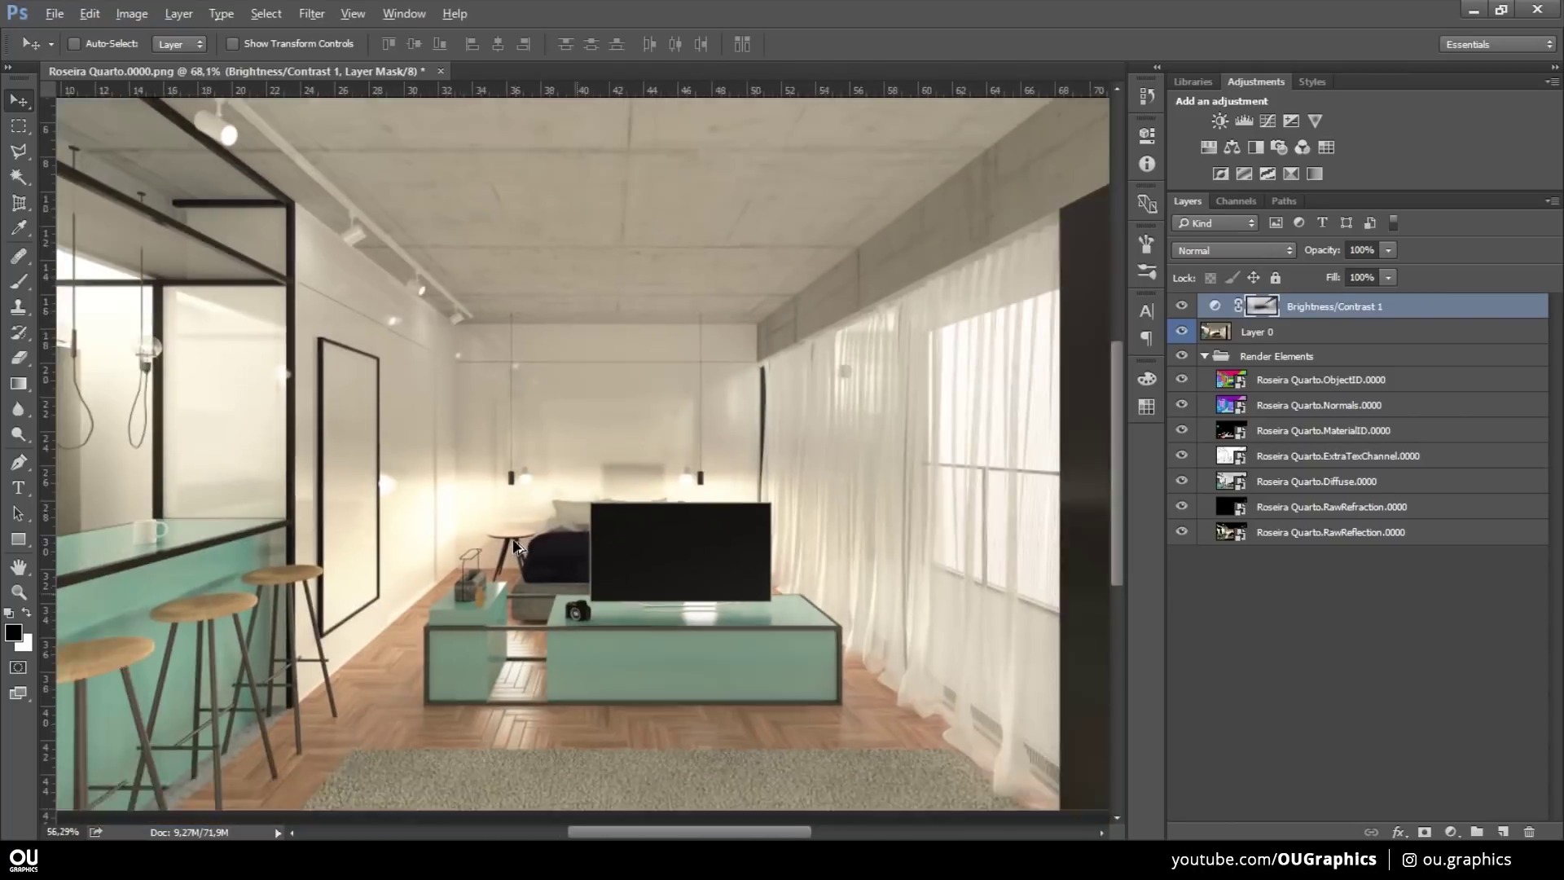
key(ctrl+g)
key(l)
key(Return)
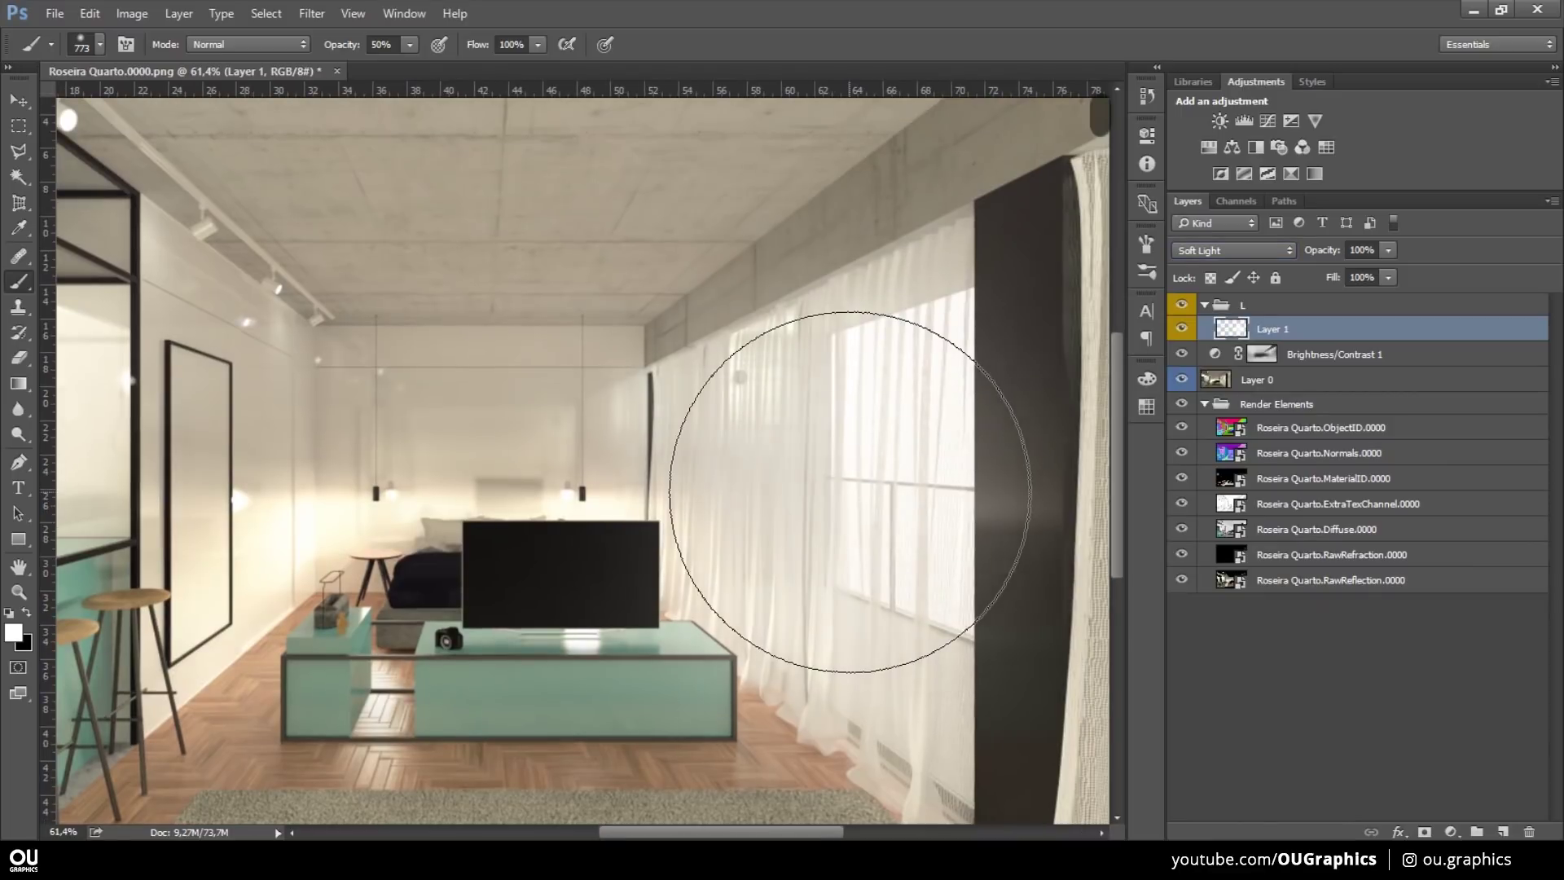
- Place the DSC_0010 photo below Layer 0 and start selecting the window outline
key(alt+Tab)
key(Return)
key(v)
key(w)
key(ctrl+d)
text(x 2 32)
key(ctrl+d)
- Finish the Polygonal Lasso selection of the window glass and mask it out of Layer 0
middle_click(724, 514)
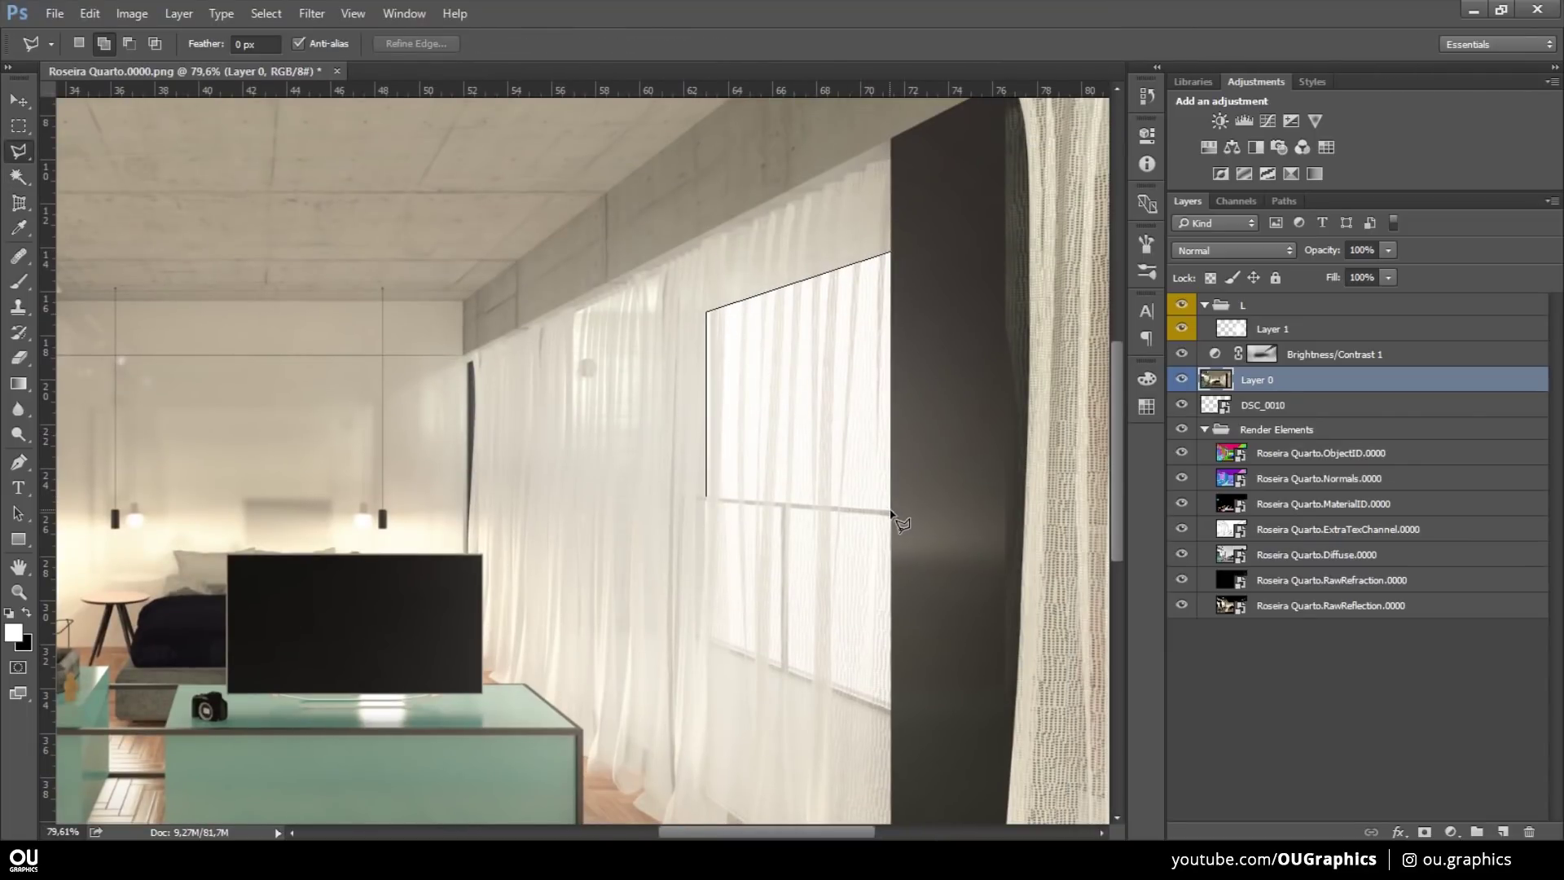
key(v)
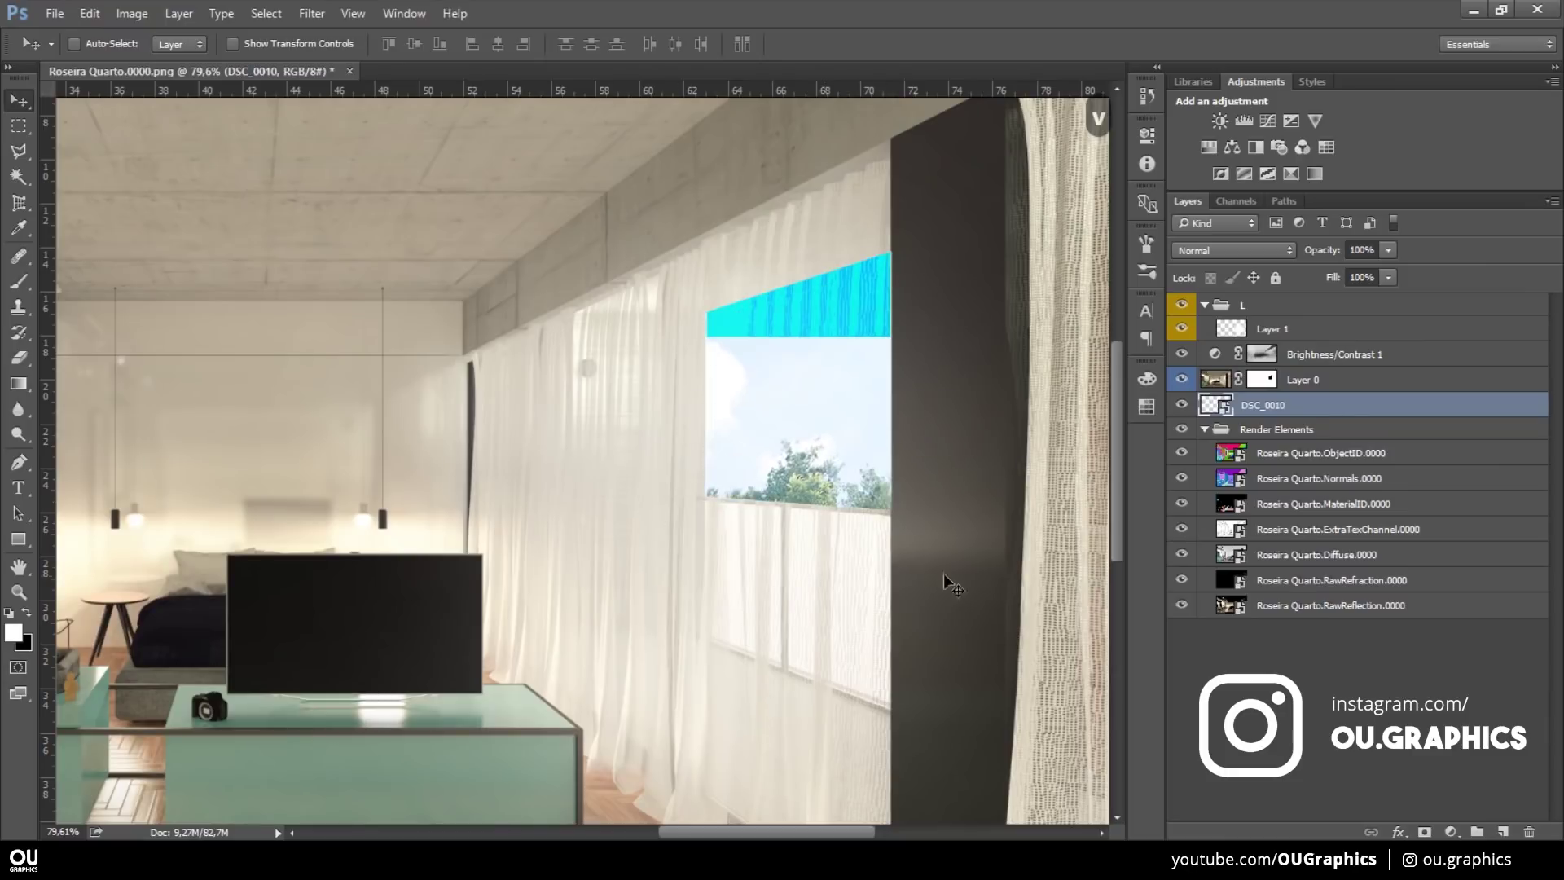
key(v)
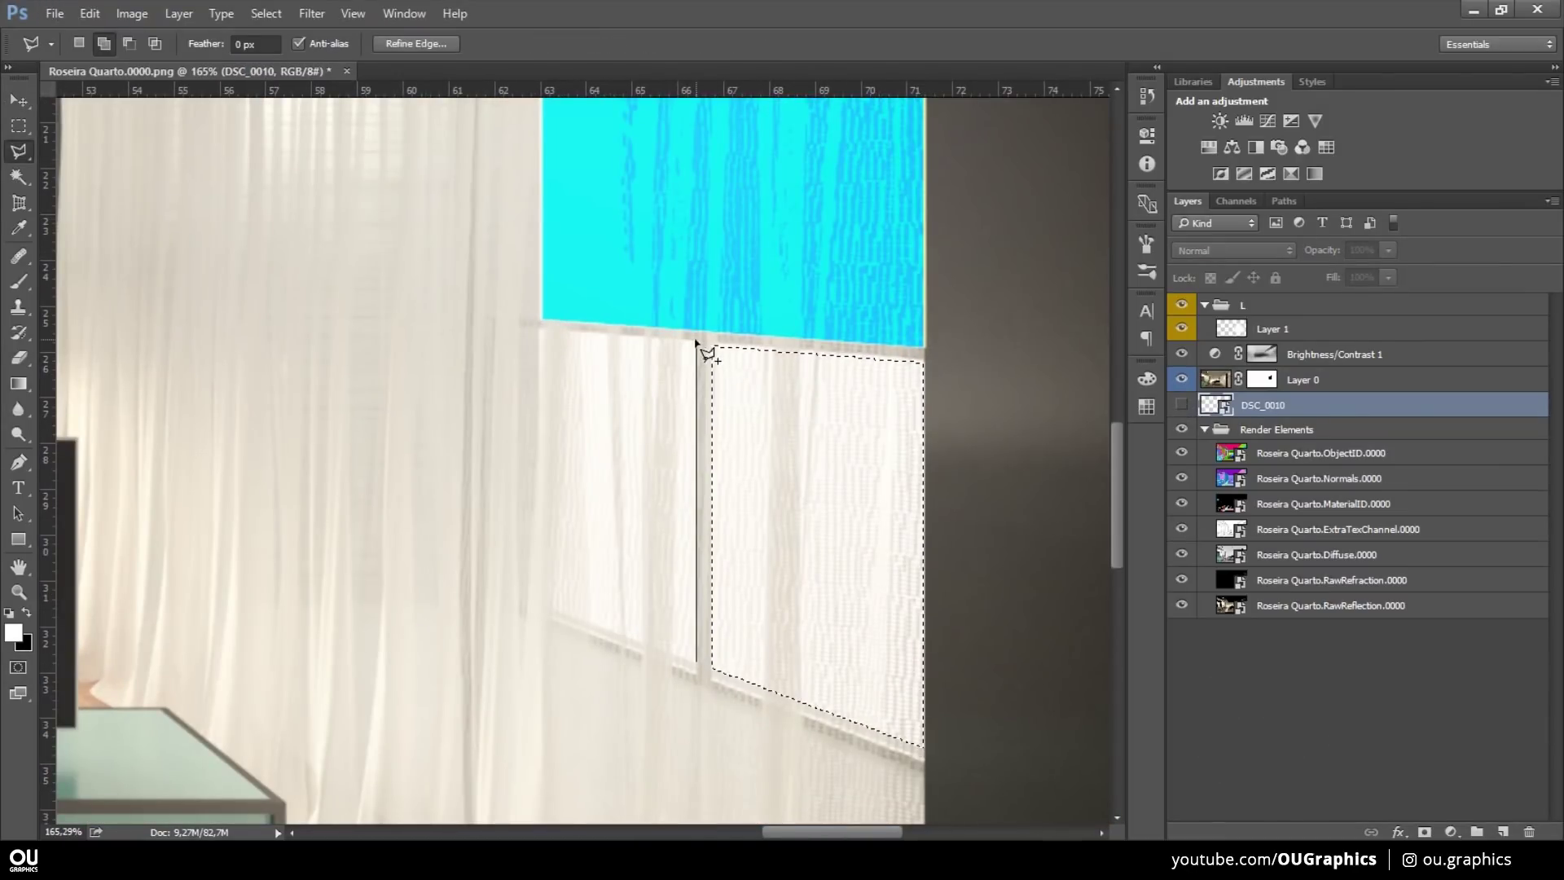
key(b)
key(5)
key(ctrl+z)
key(3)
key(ctrl+d)
key(ctrl+z)
- Brush out the cyan remnants on the mask so sky and trees show through cleanly
key(b)
key(ctrl+d)
key(v)
key(s)
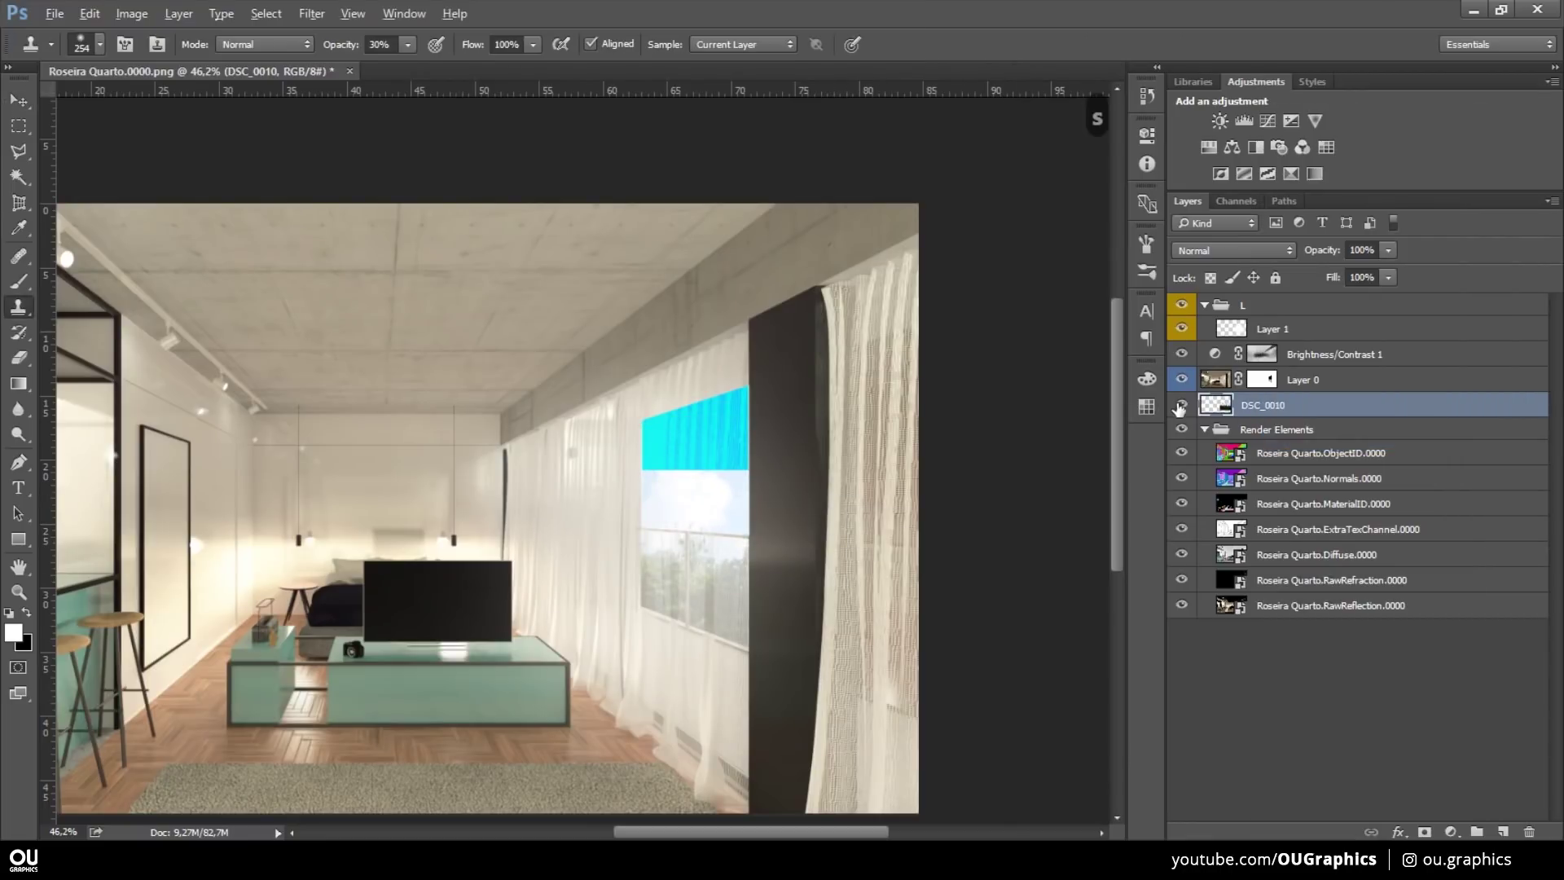
key(b)
key(b)
key(0)
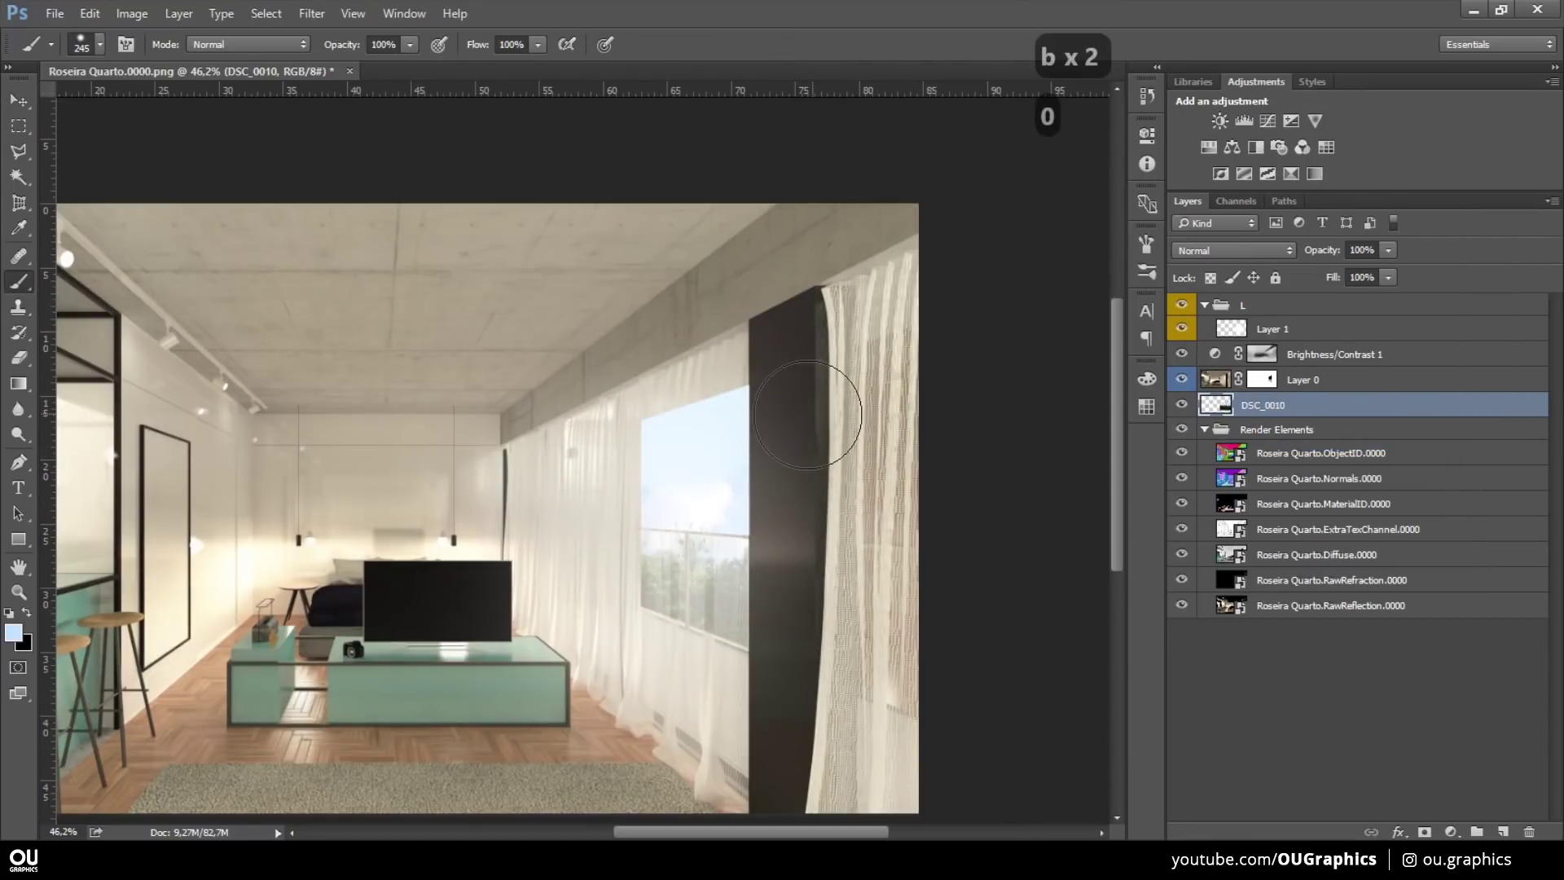
key(ctrl+z)
- Add Hue/Saturation, Brightness/Contrast and Photo Filter layers with painted masks over the outdoor view
key(3)
key(v)
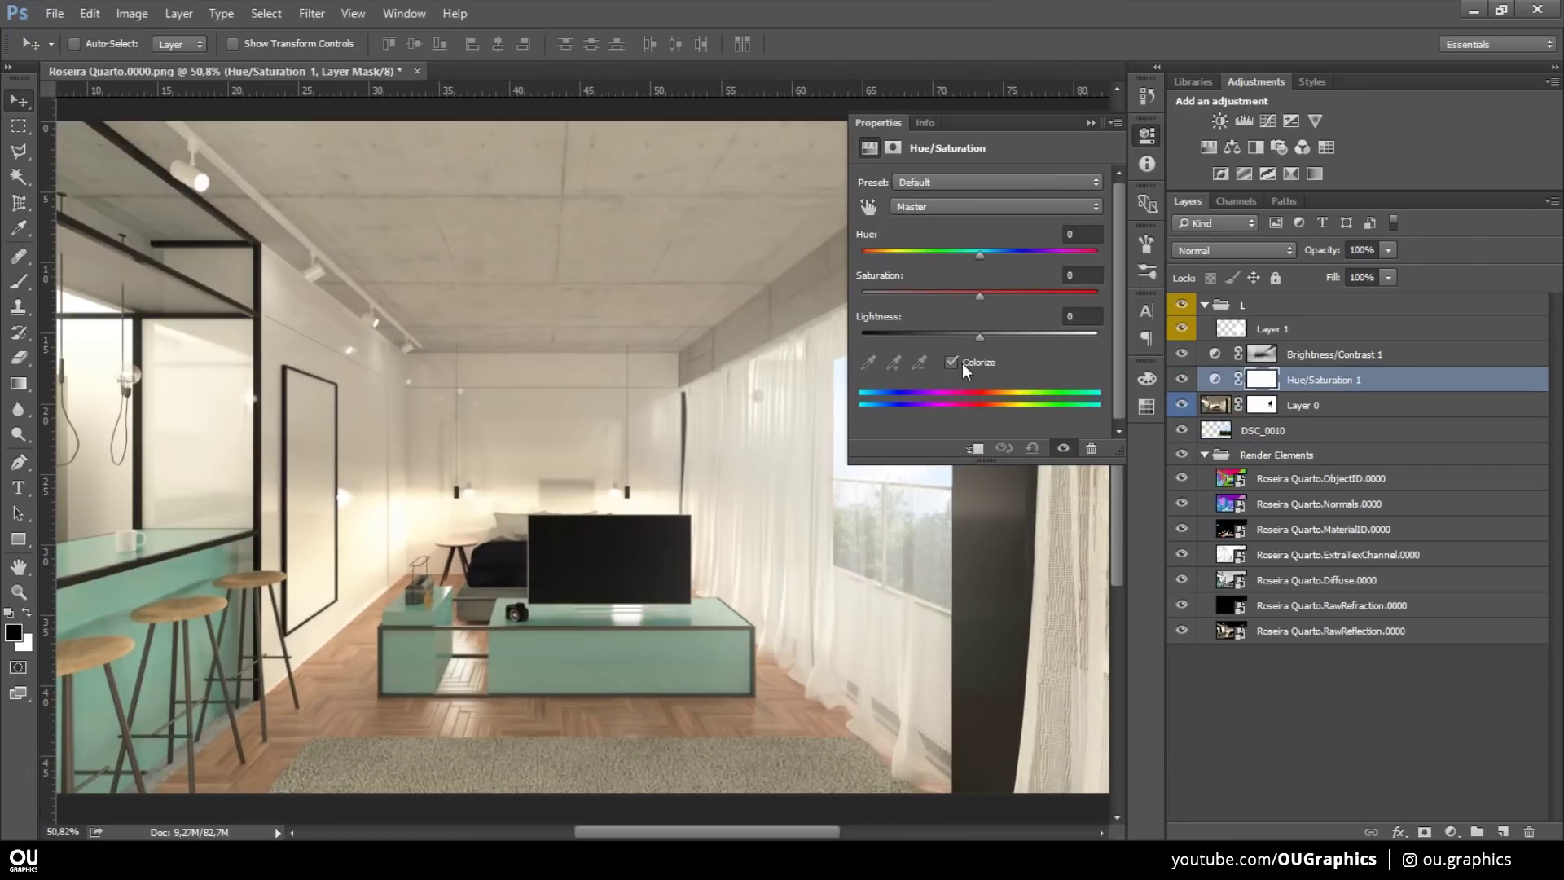
key(ctrl+i)
key(b)
key(b)
key(b)
key(ctrl+z)
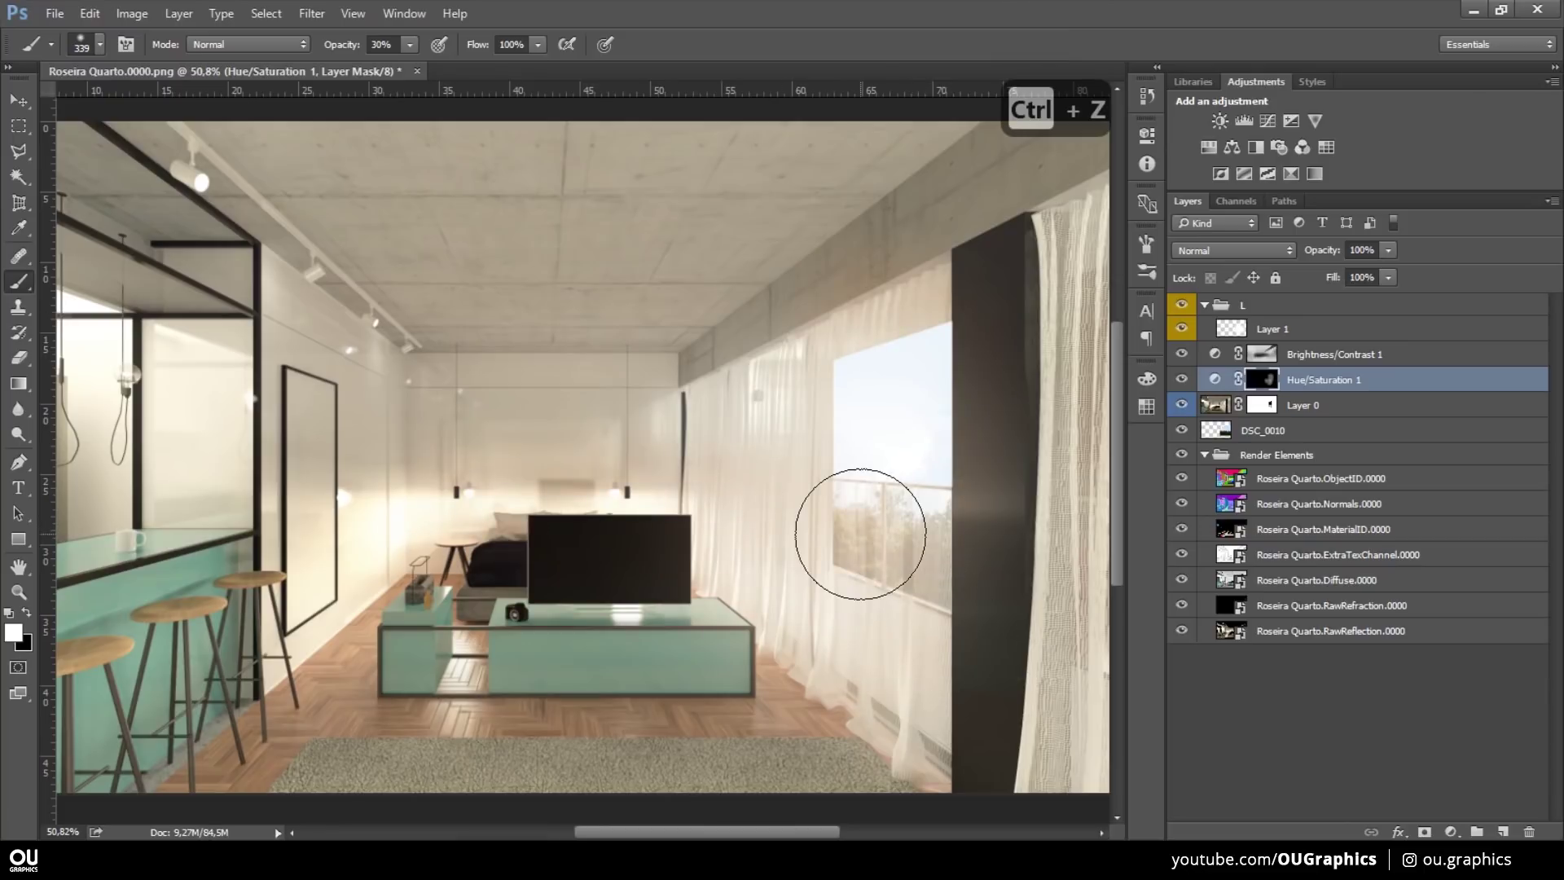
key(b)
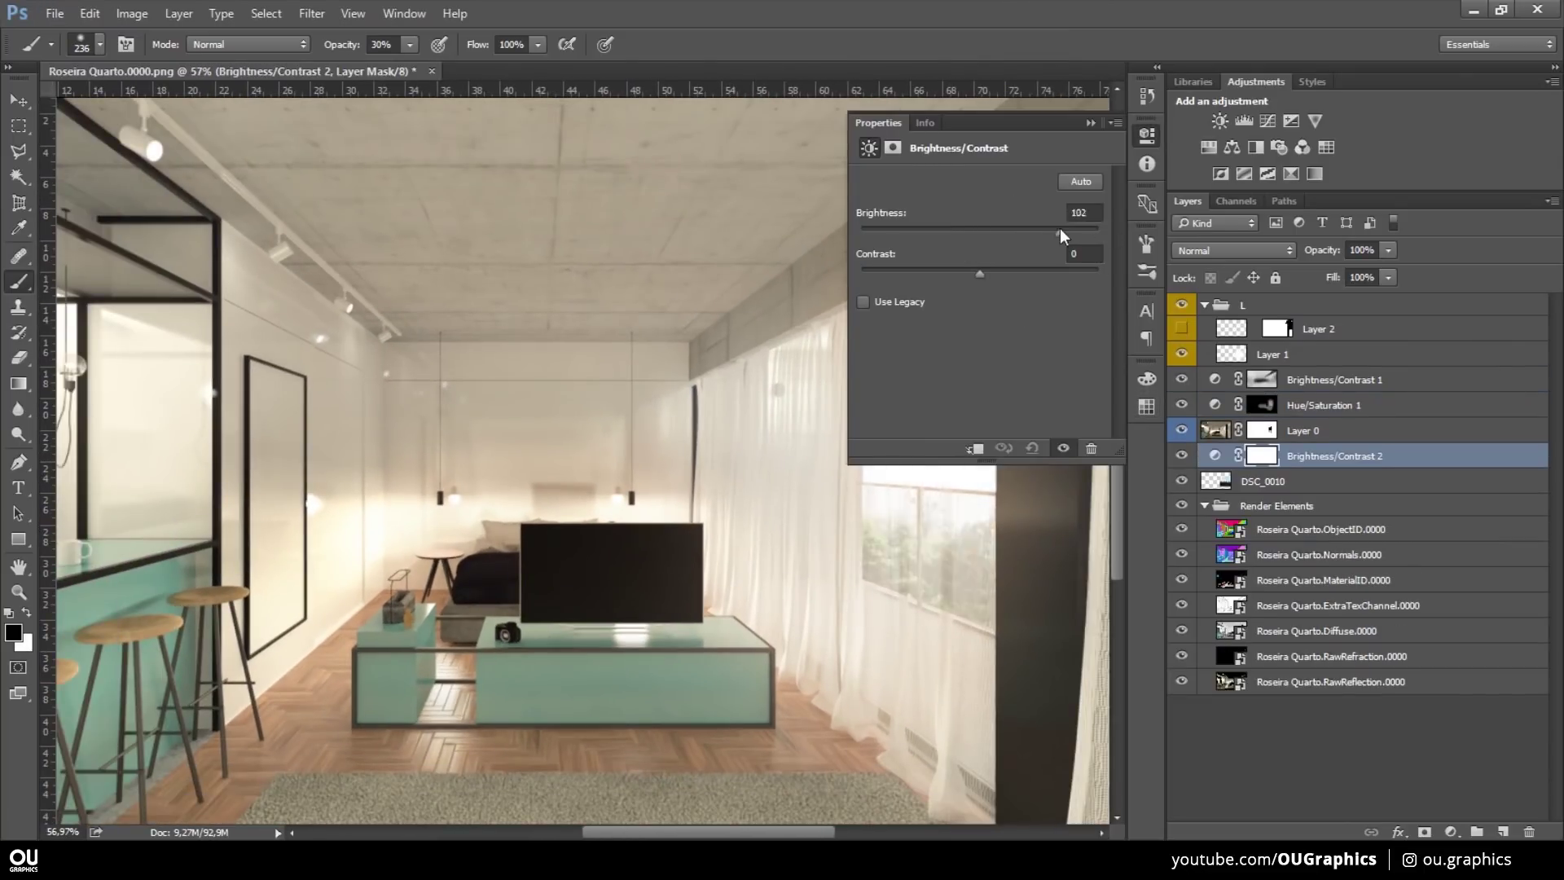
key(ctrl+z)
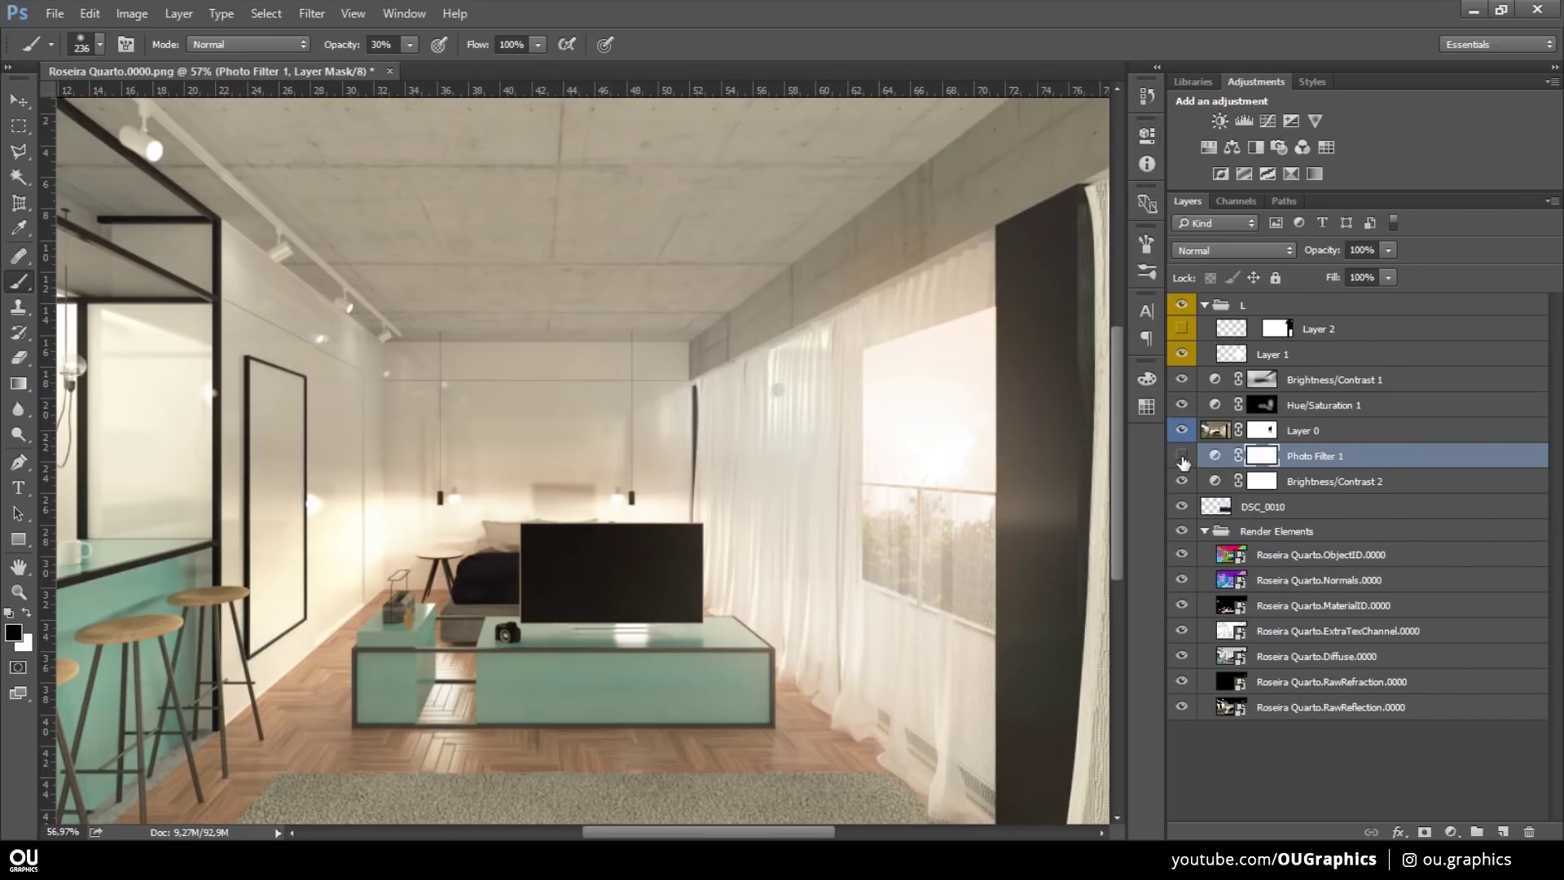
- Place the Smoke 3 image in the Extras group and Free Transform it above the mug
key(v)
key(alt+Tab)
key(Escape)
key(ctrl+g)
key(e)
key(alt+Tab)
key(Return)
key(ctrl+t)
key(ctrl+z)
key(Return)
- Position the Smoke 3 steam above the mug, desaturate it and blend it with Screen mode
key(v)
key(ctrl+t)
key(v)
key(ctrl+t)
key(v)
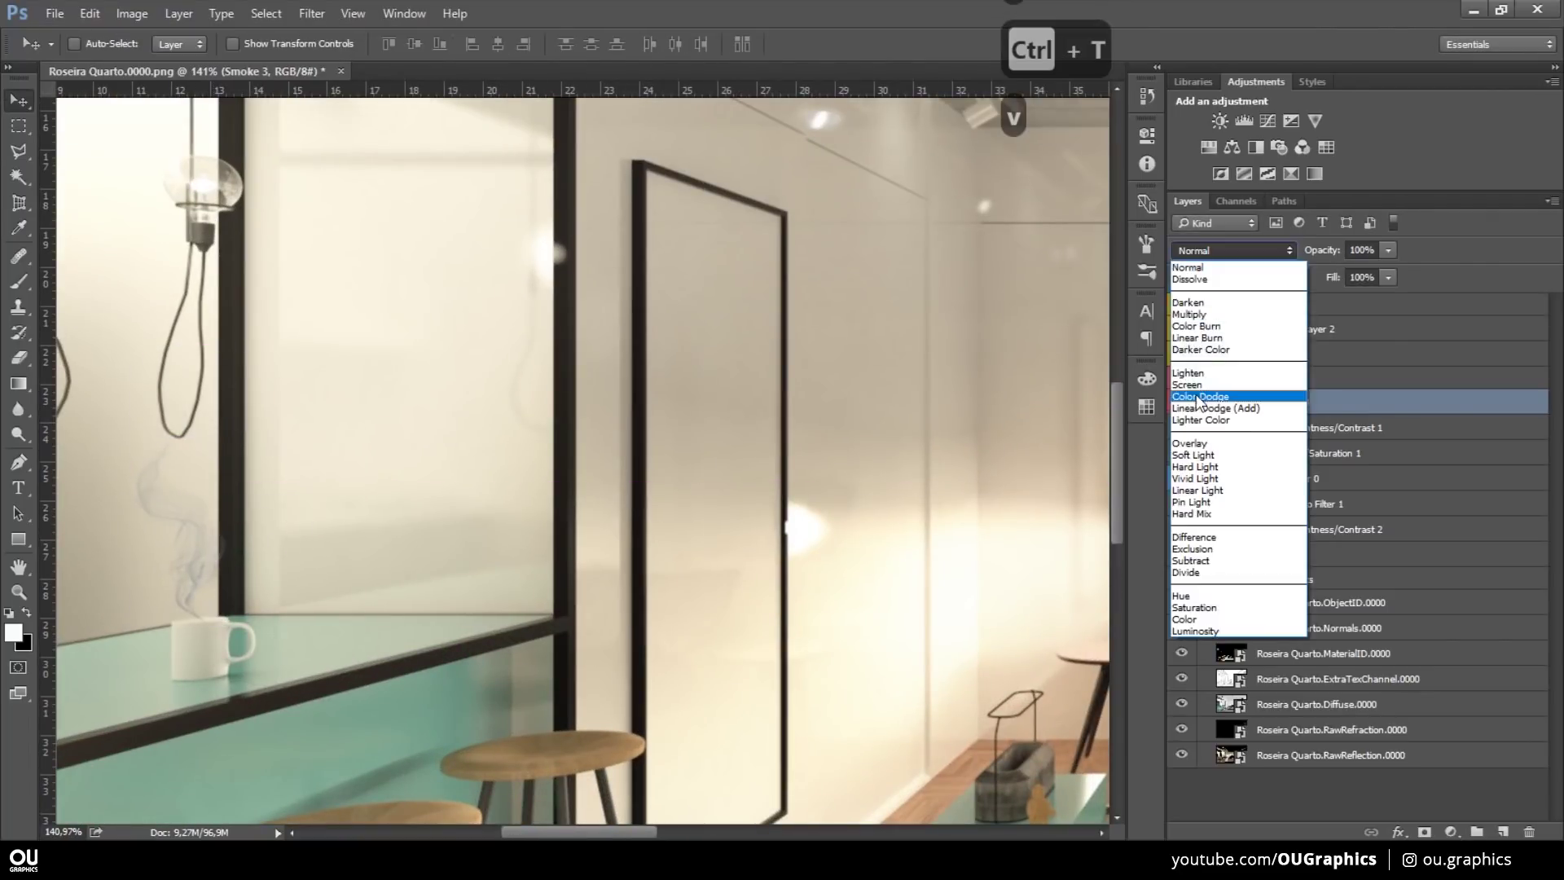
key(ctrl+u)
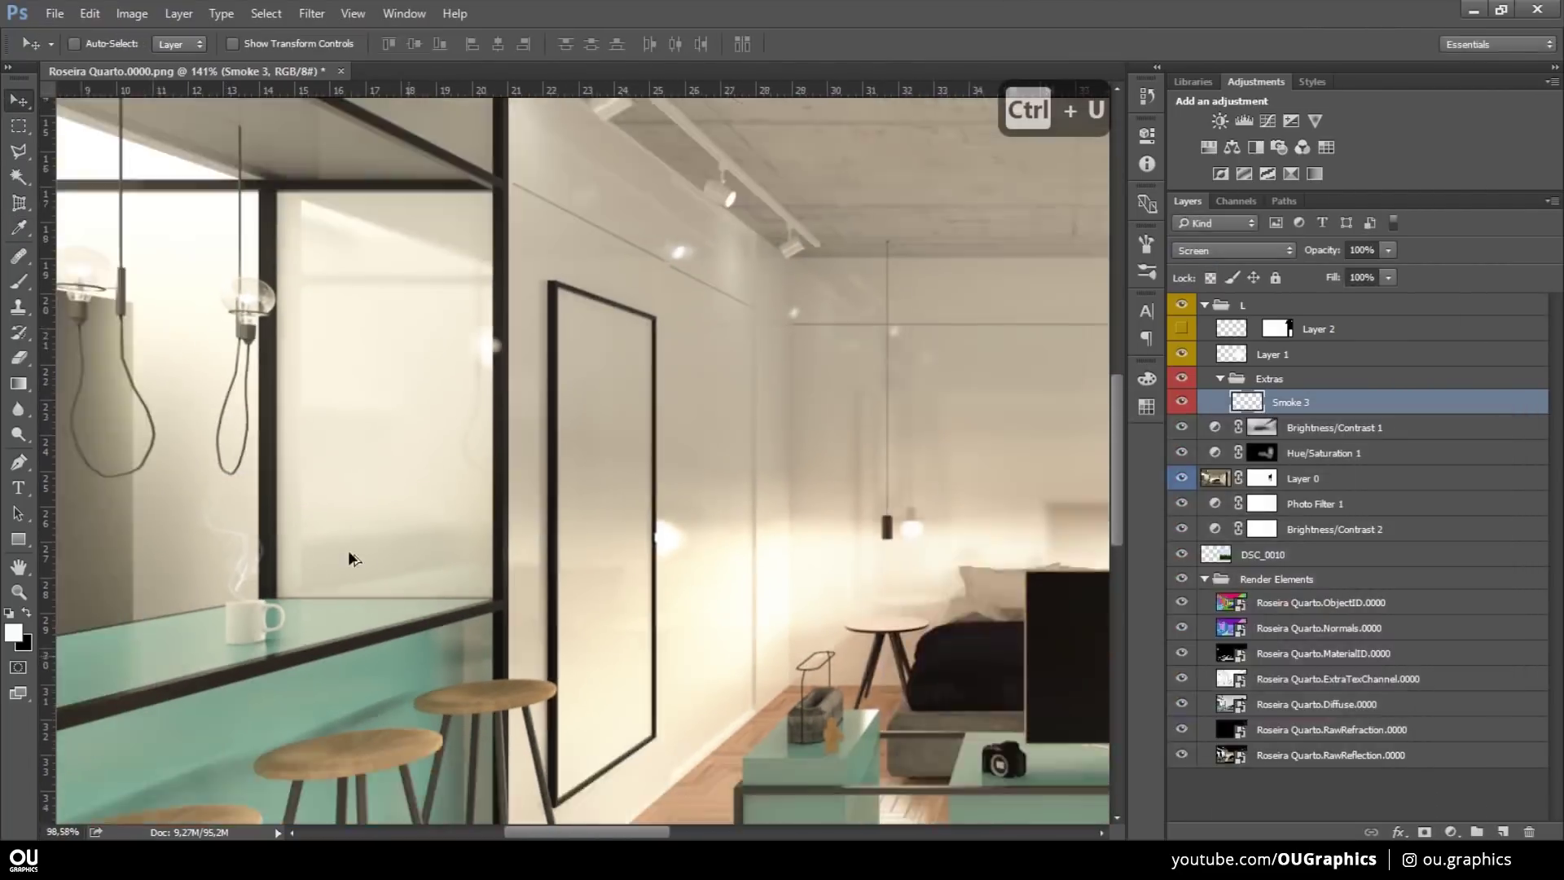
- Paint bright glow spots on the pendant bulbs on new Layer 4
key(b)
key(3)
key(ctrl+z)
key(1)
key(ctrl+z)
key(ctrl+alt+z)
key(ctrl+alt+z)
key(b)
key(0)
key(ctrl+z)
key(ctrl+z)
key(ctrl+z)
- Fill a marquee selection on the bulb layer and apply a warm Outer Glow layer style
key(m)
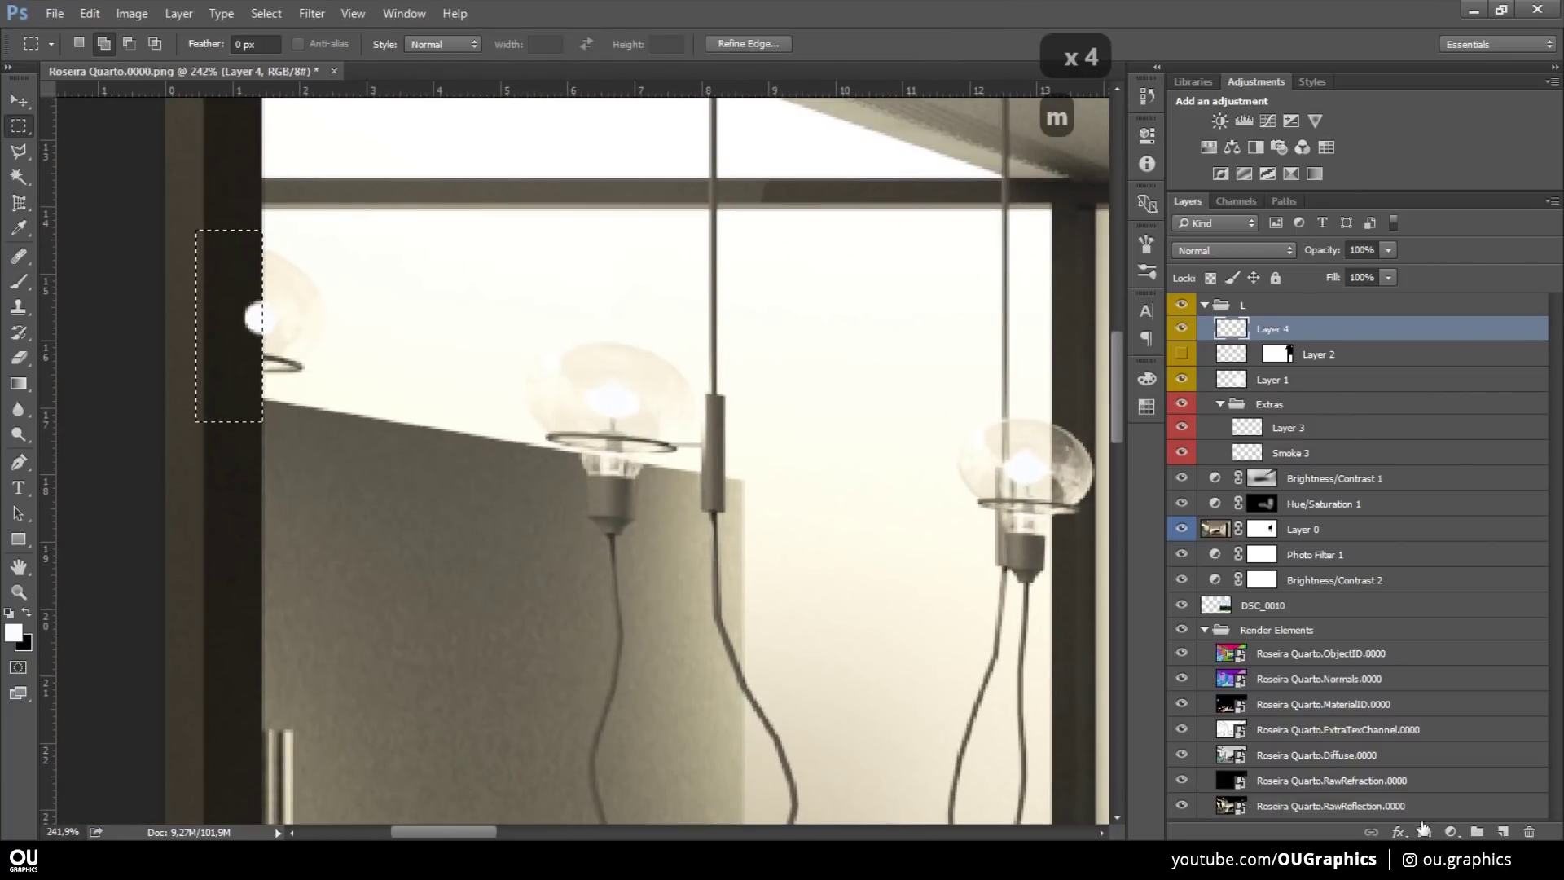
key(alt+BackSpace)
key(ctrl+d)
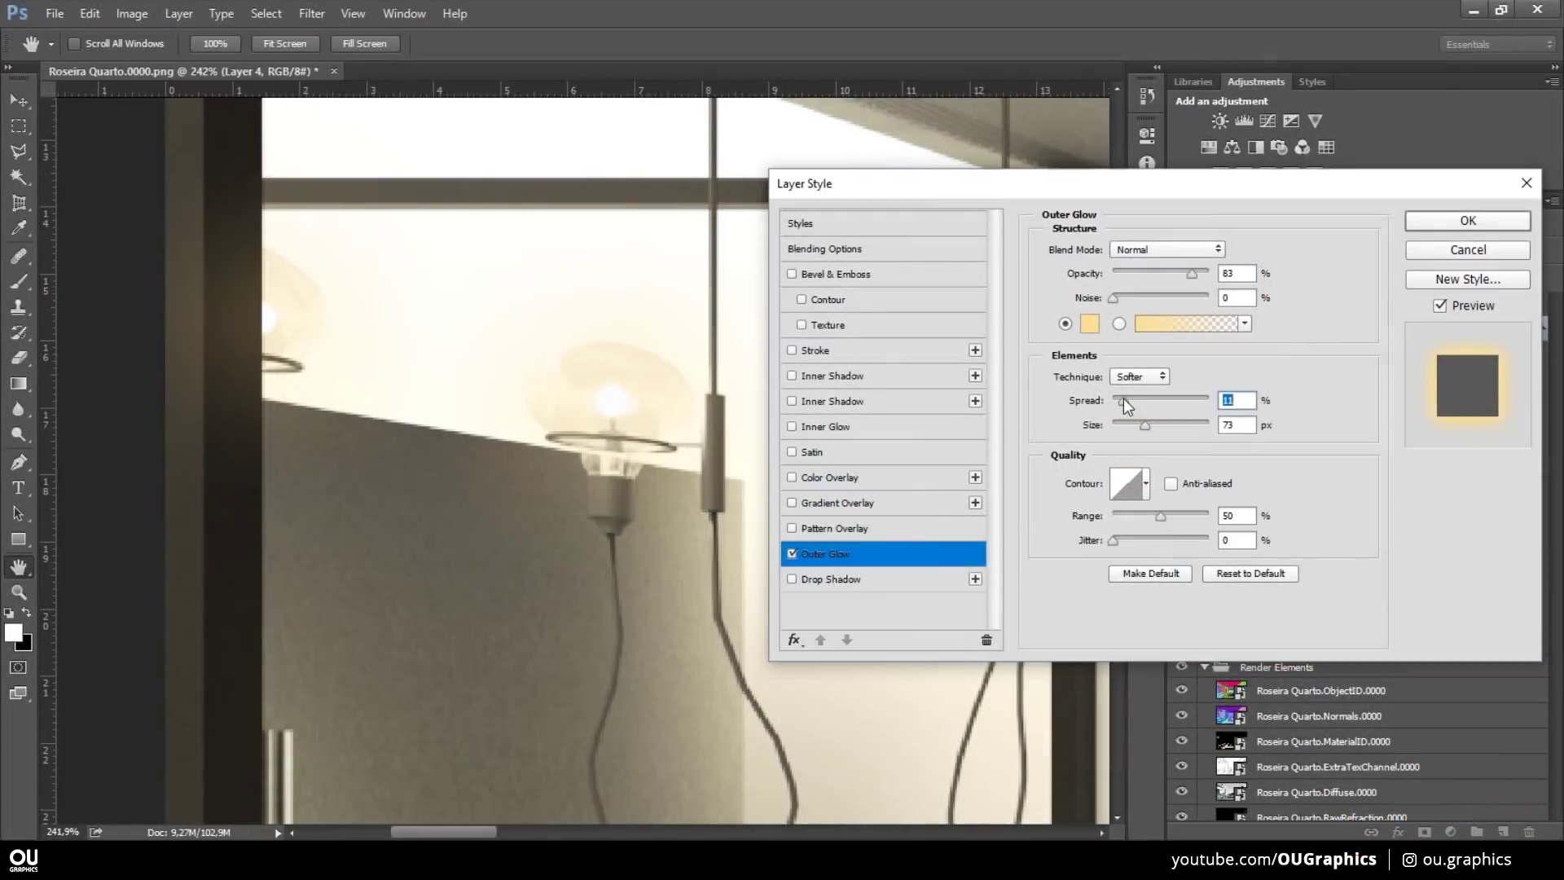
- Convert Layer 0 to a Smart Object and apply a Camera Raw filter to the render
key(b)
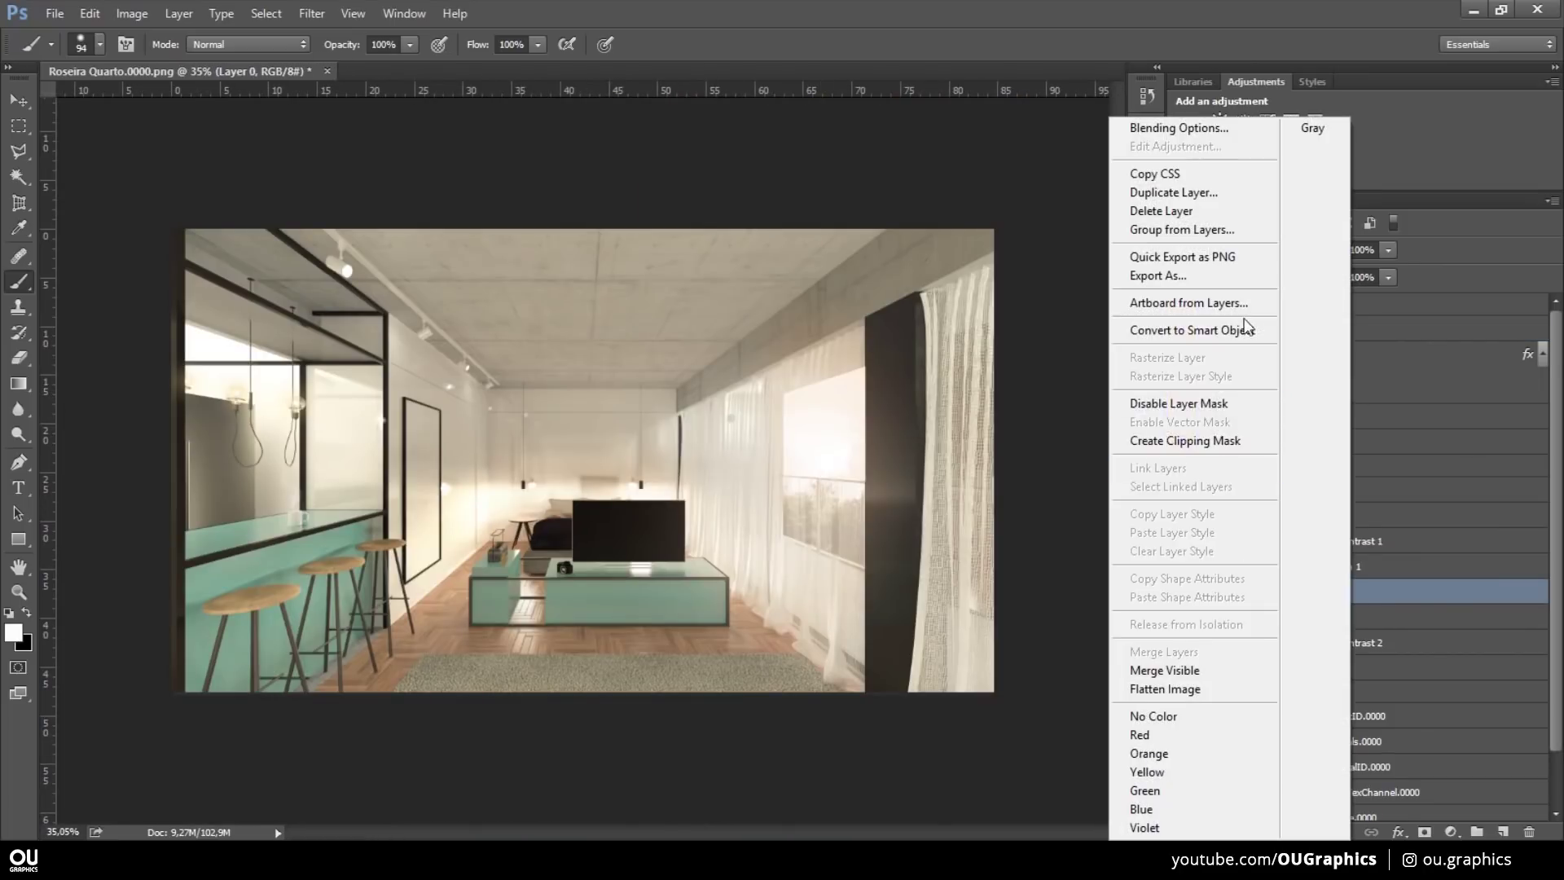
key(ctrl+z)
key(ctrl+z)
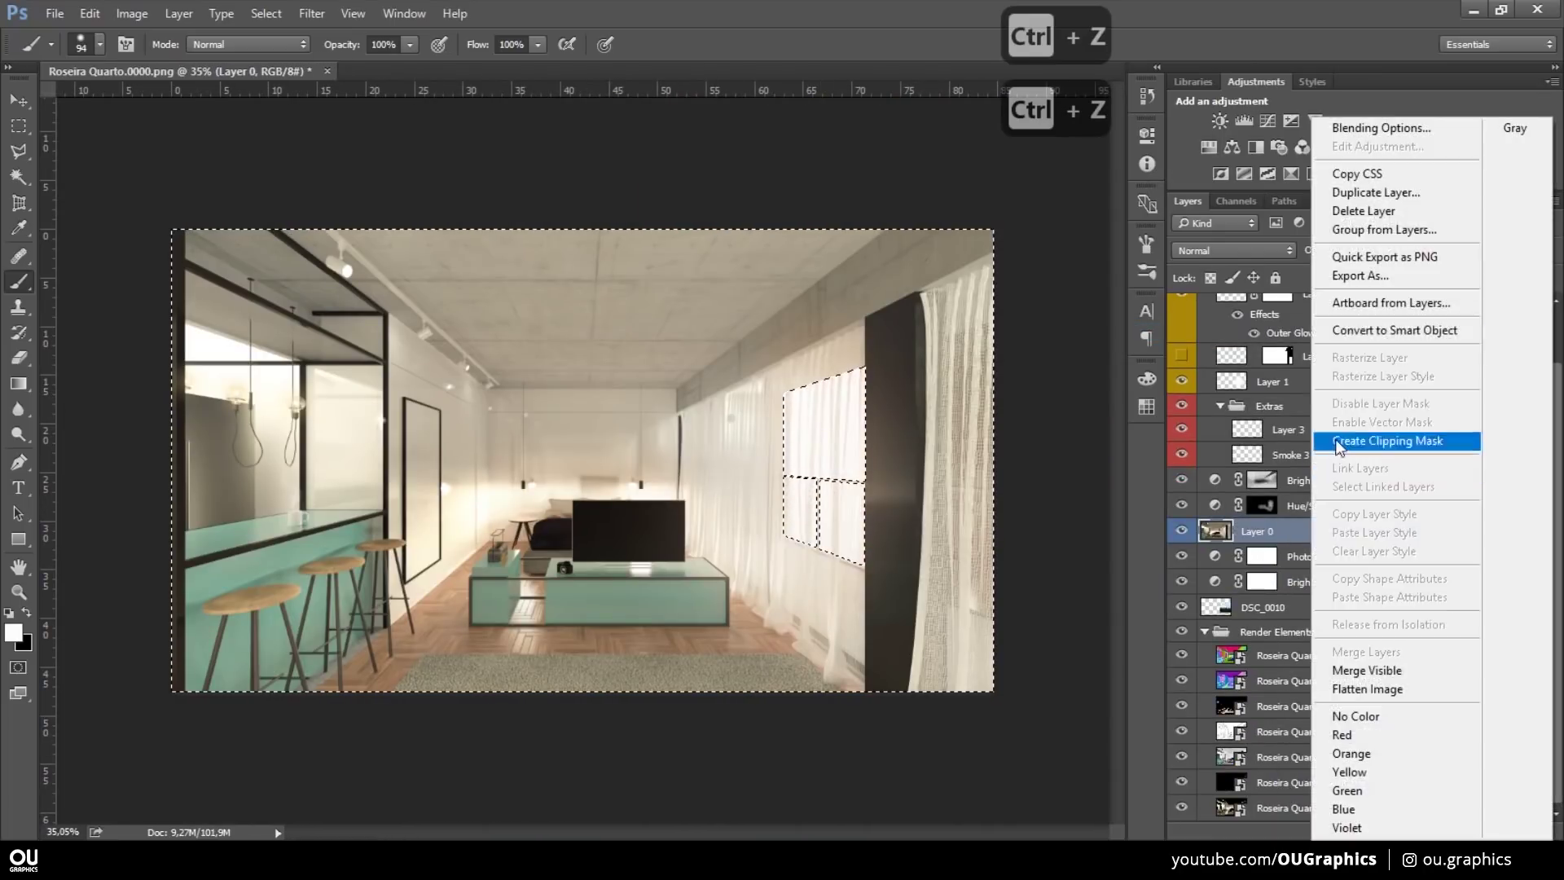
key(ctrl+z)
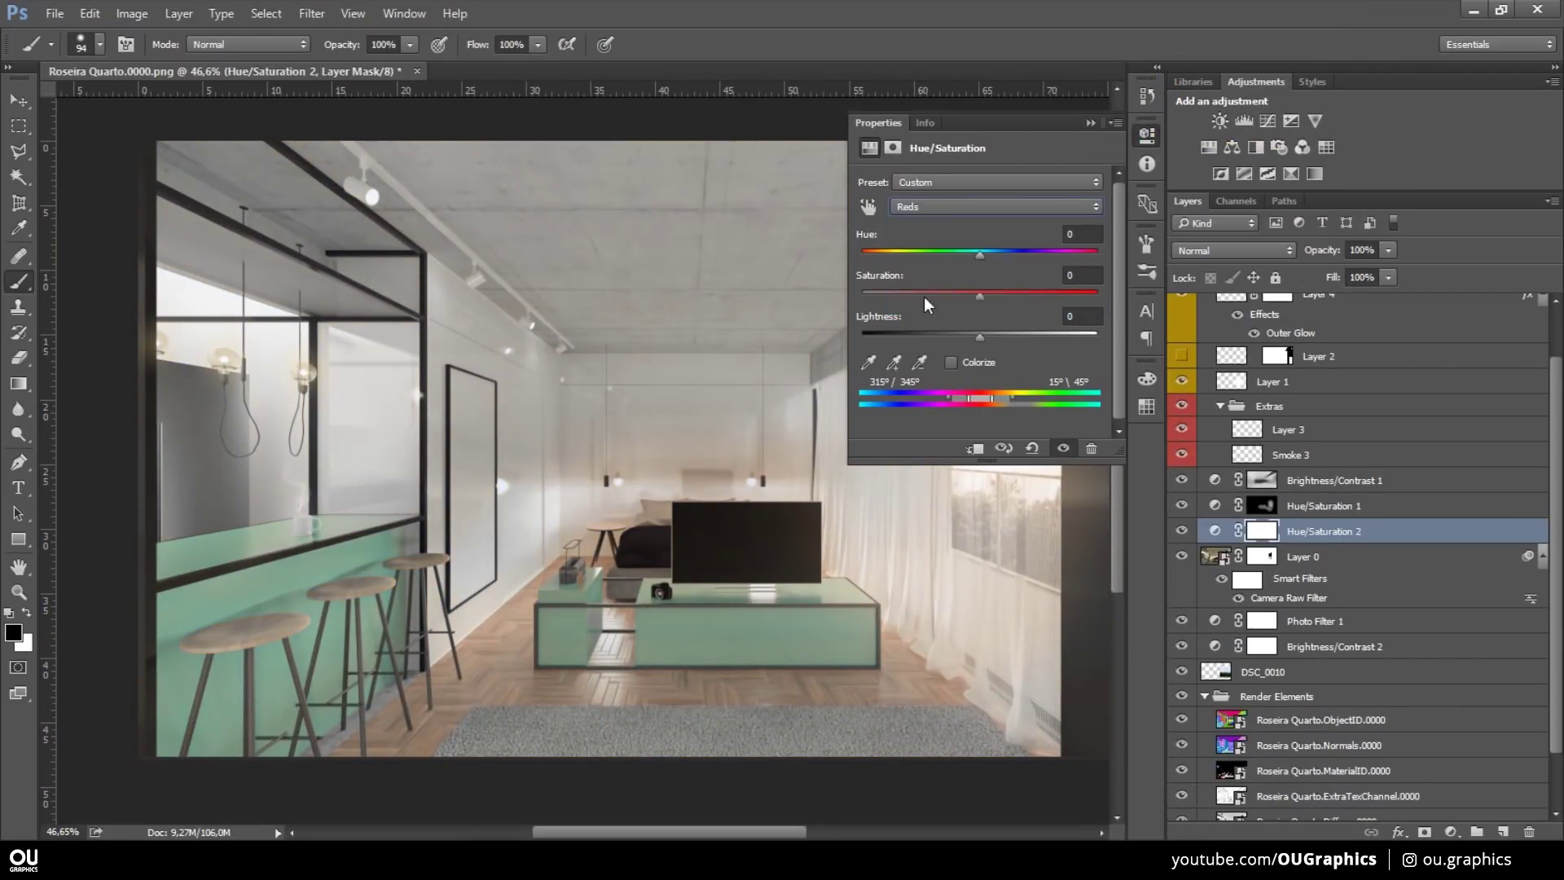
key(ctrl+i)
- Add a Hue/Saturation layer and paint its mask, swapping foreground/background to refine it
text(vb)
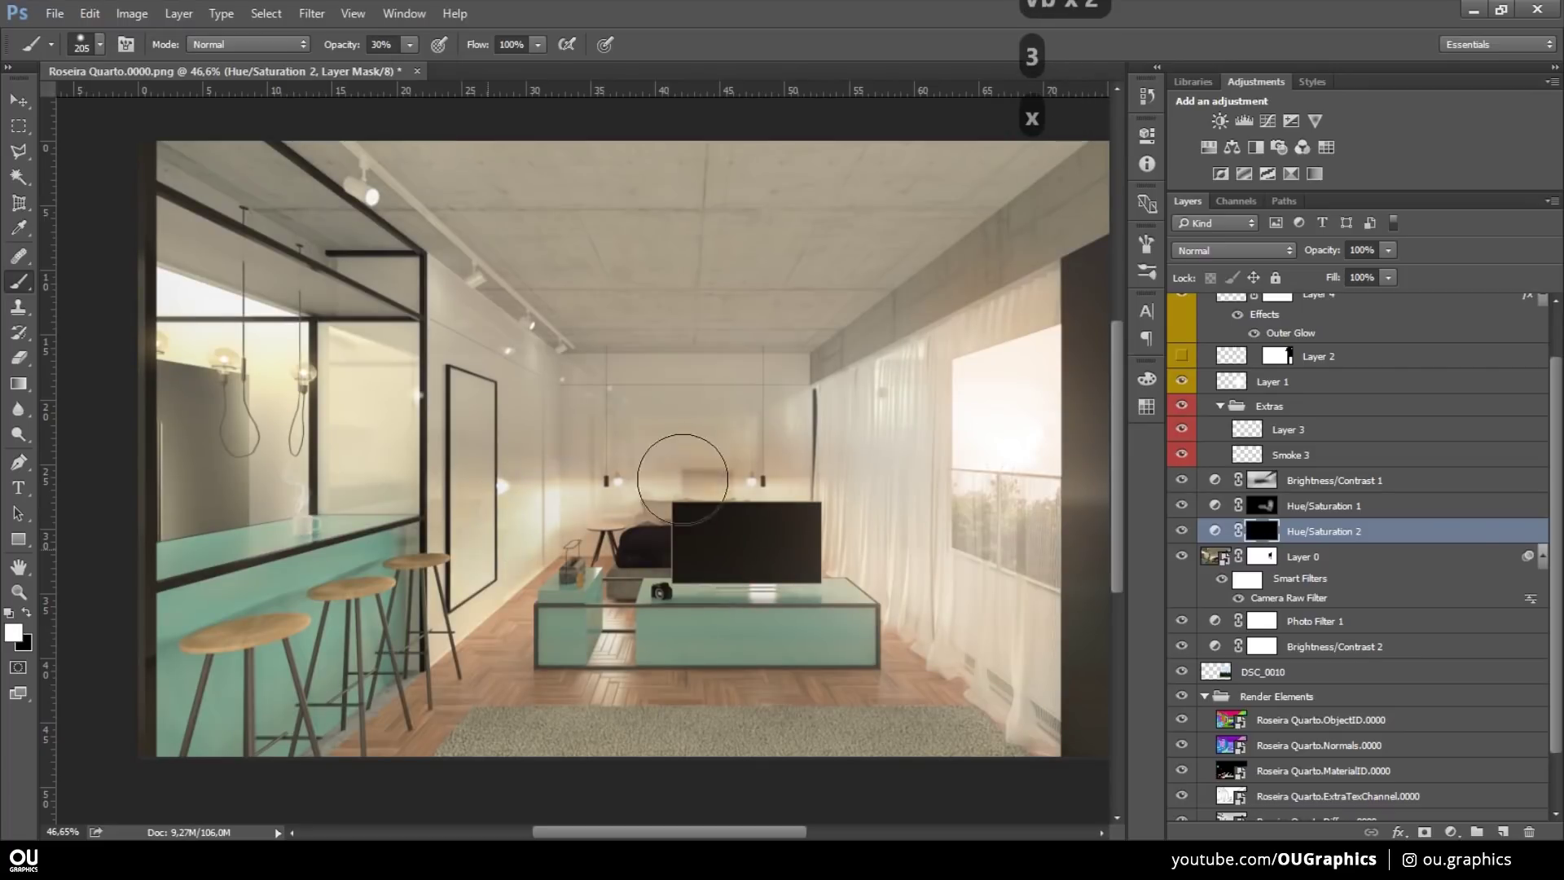
key(ctrl+z)
key(3)
key(ctrl+z)
key(x)
key(ctrl+z)
text(bx)
key(x)
key(x)
key(ctrl+z)
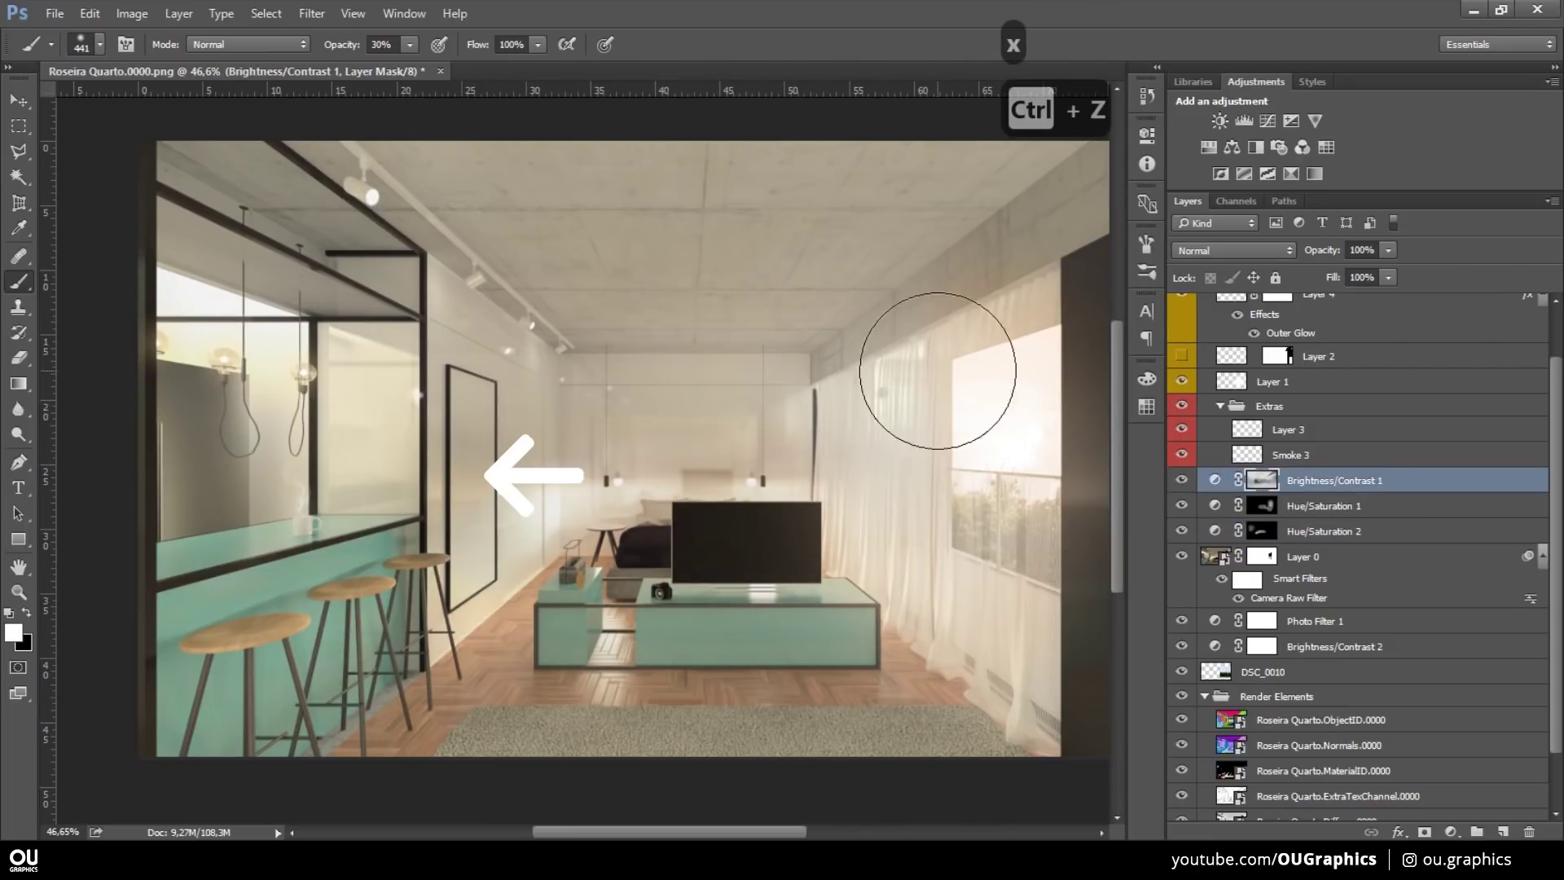
- Group the background photo layers into a new group
key(v)
key(ctrl+g)
- Name the group BG and create Layer 6 as a clipping layer inside it
text(bg)
key(b)
key(ctrl+z)
key(ctrl+alt+g)
key(b)
key(x)
key(ctrl+z)
key(ctrl+z)
key(ctrl+alt+z)
- Paint a soft white 30% haze over the window view so it reads as distant
key(ctrl+z)
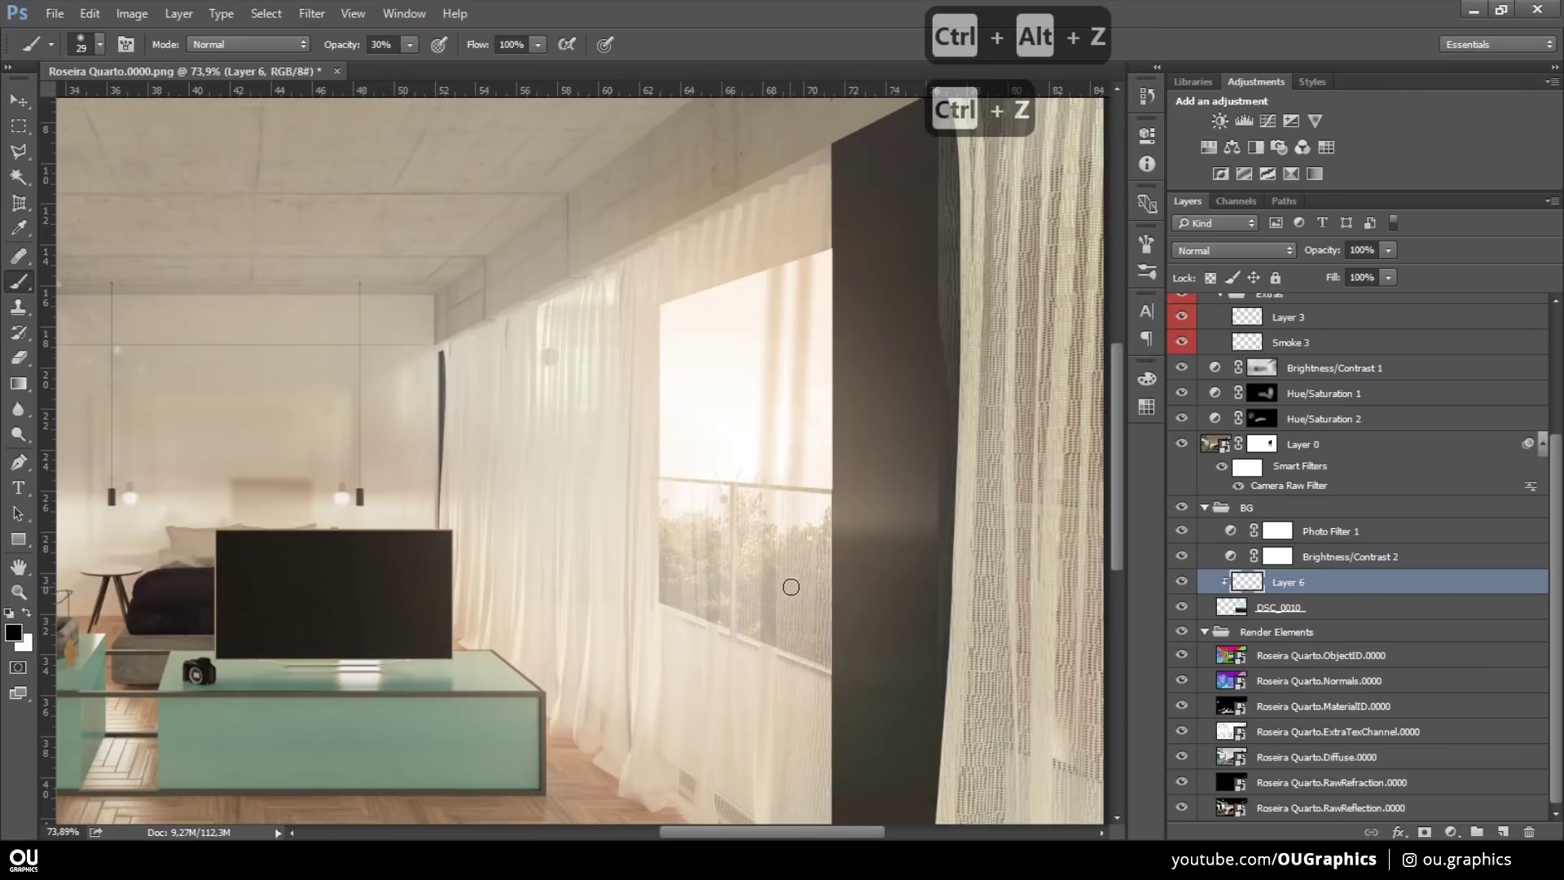
key(ctrl+z)
key(ctrl+z)
key(x)
key(x)
key(x)
key(ctrl+z)
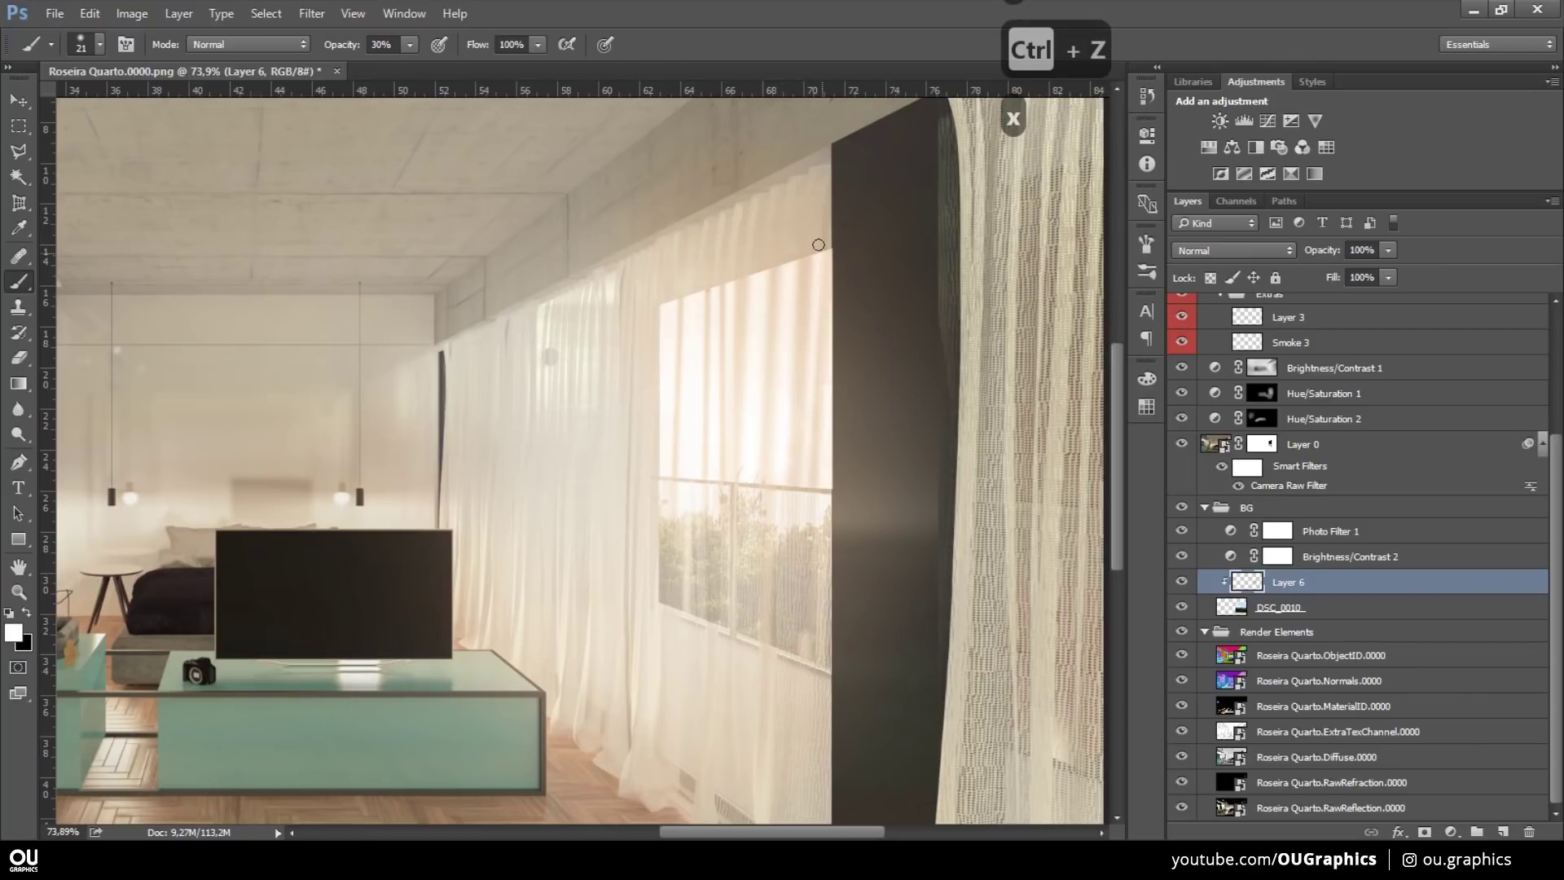
key(ctrl+z)
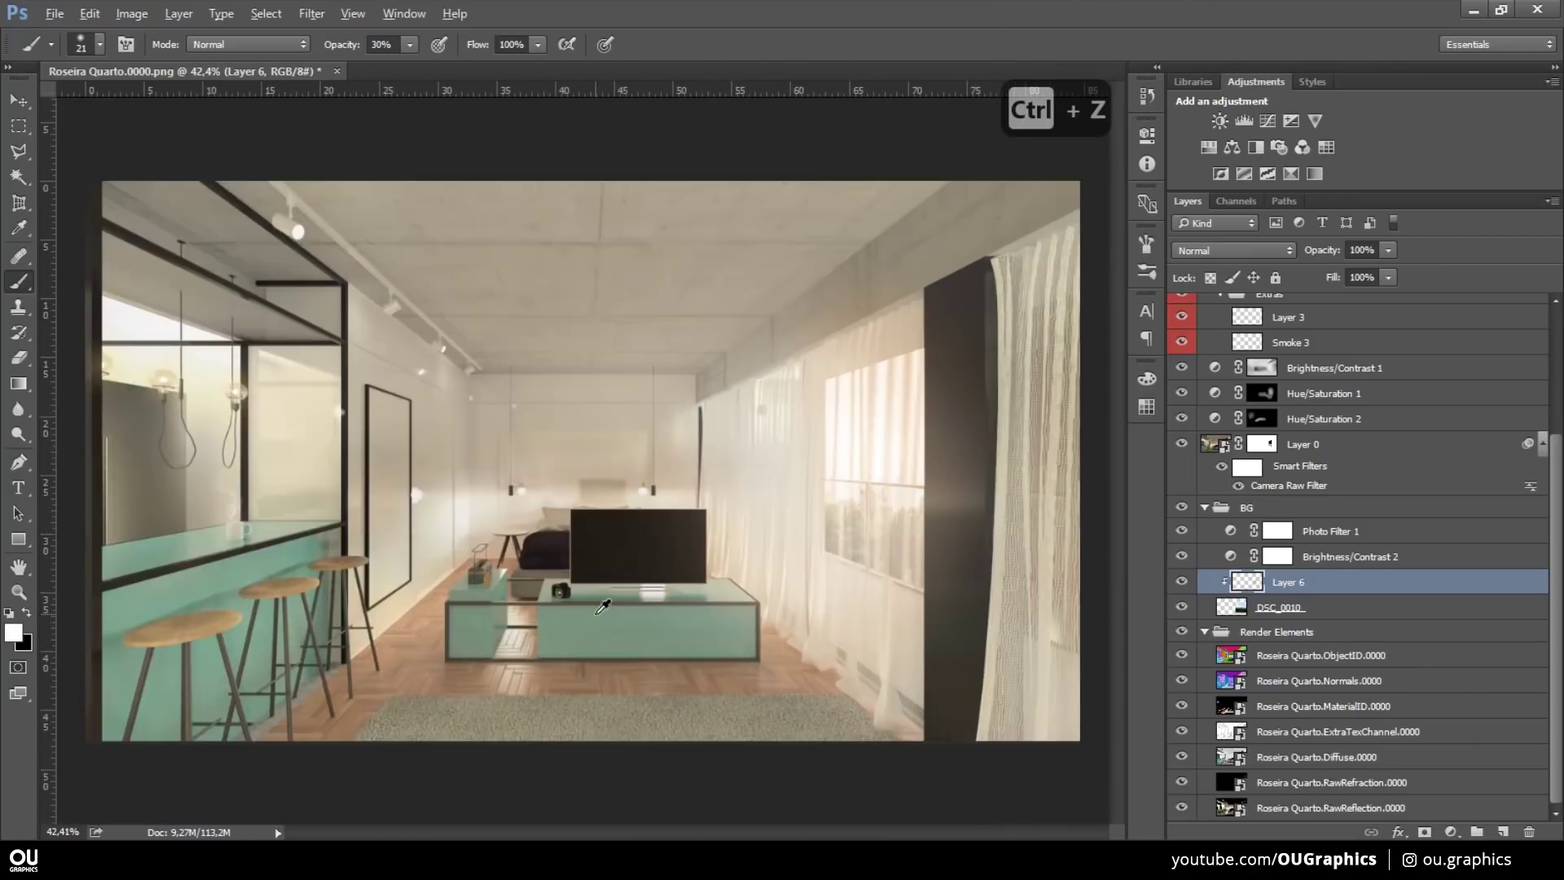
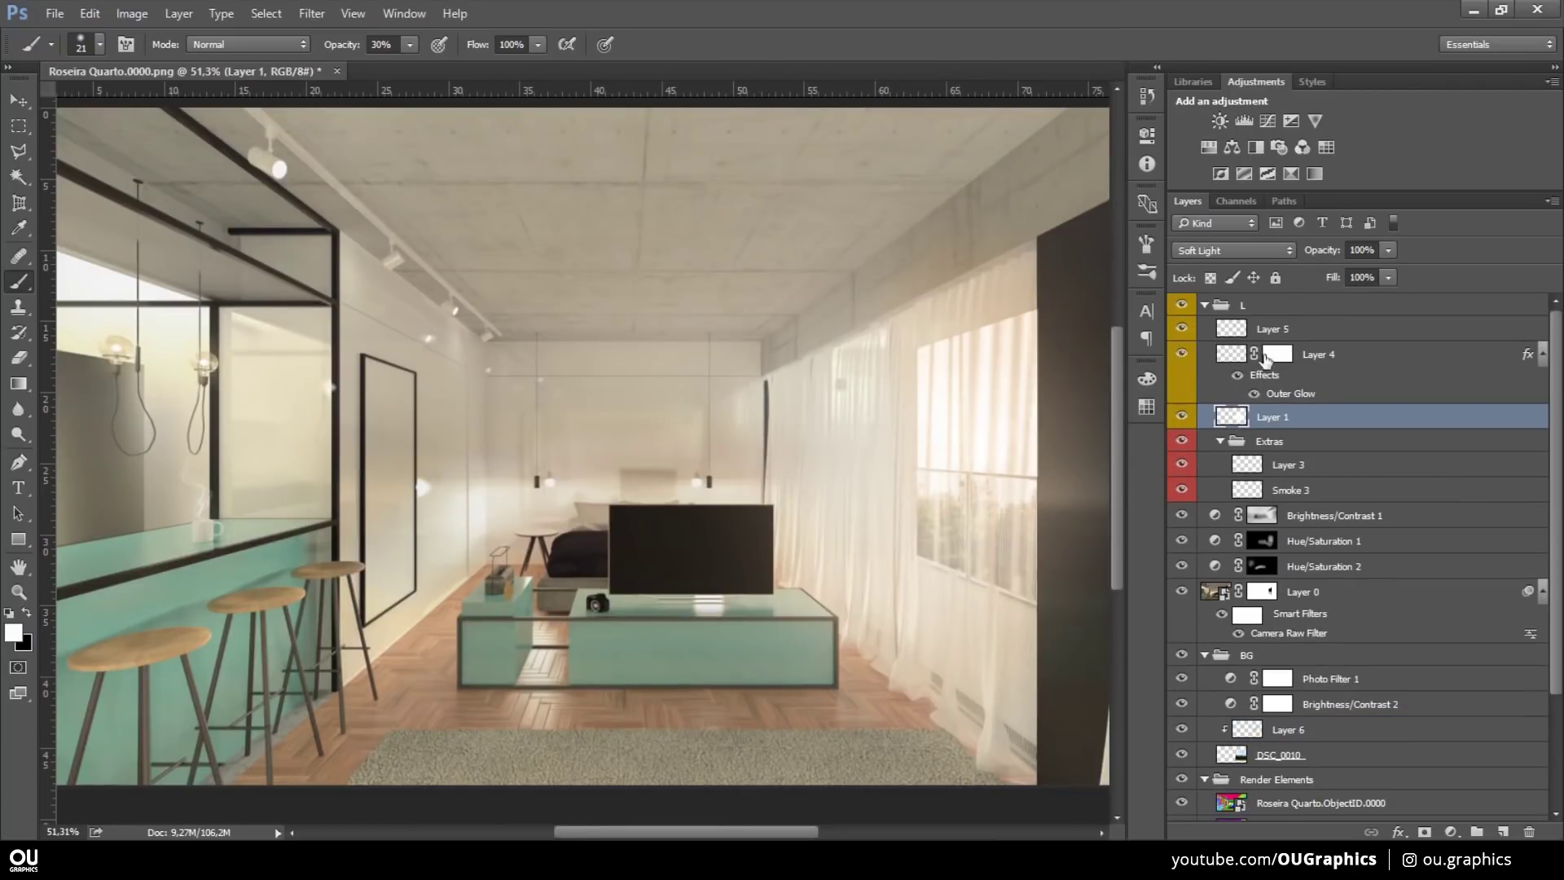
- Brush a yellow 30% light cone under the left pendant lamp on Layer 7 and trim its edges
key(b)
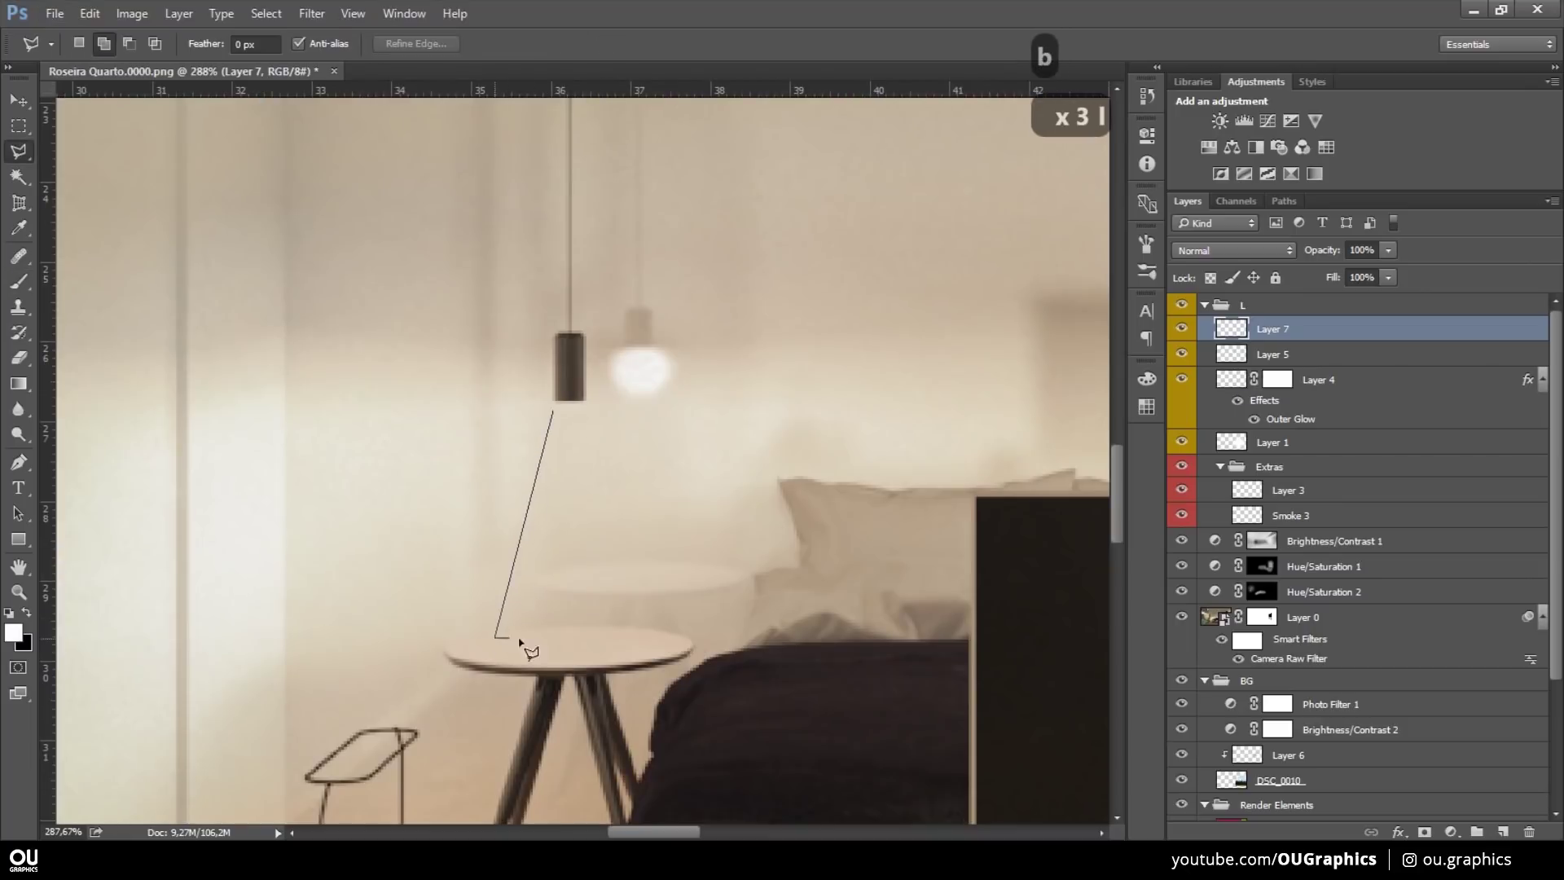
key(b)
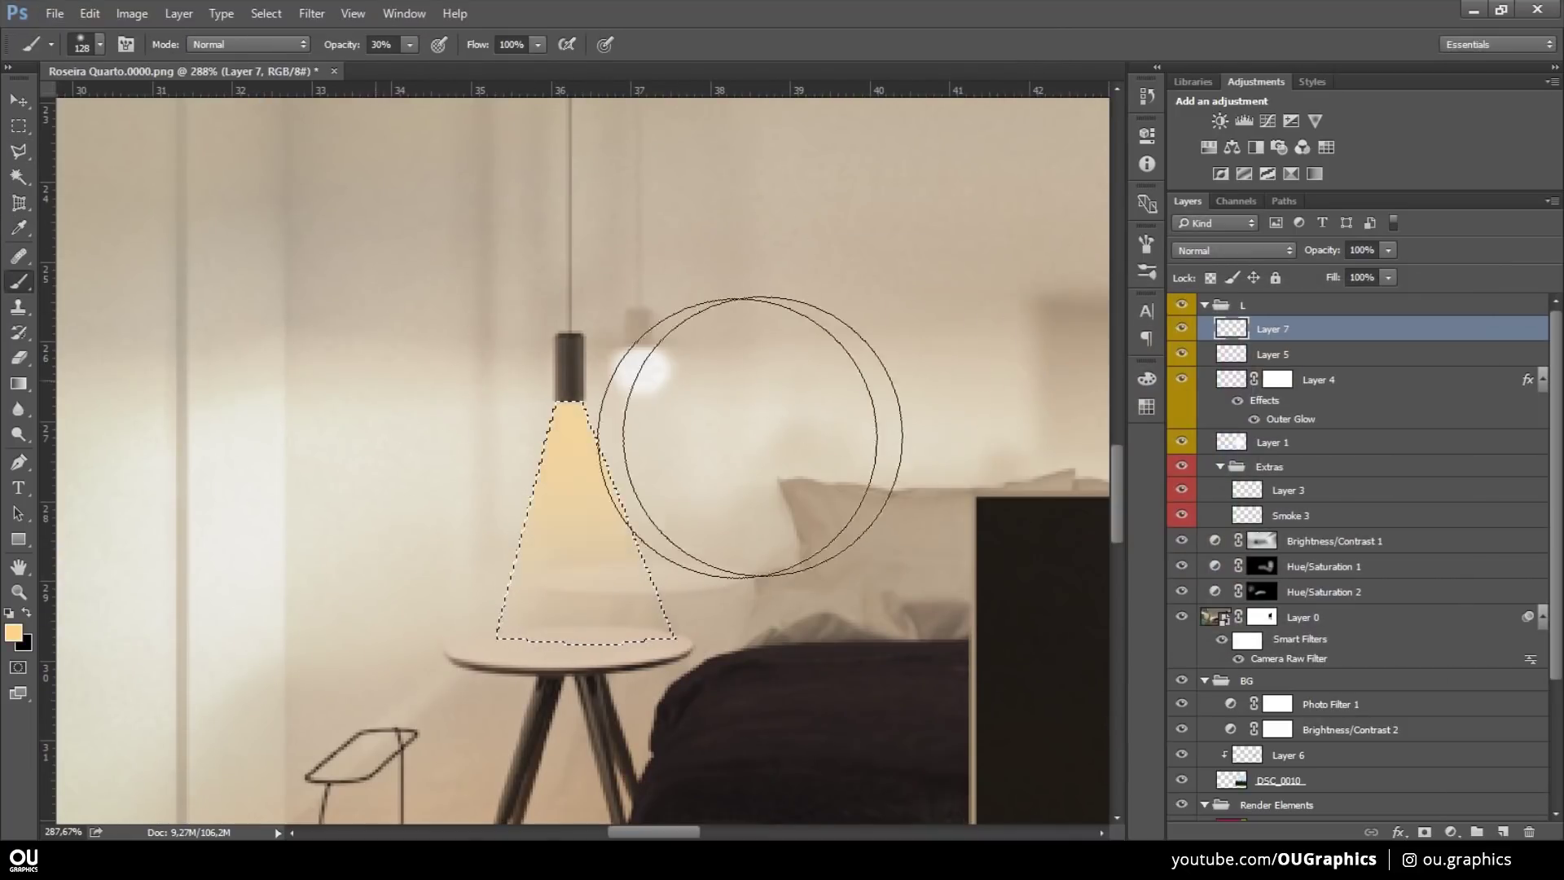
key(ctrl+d)
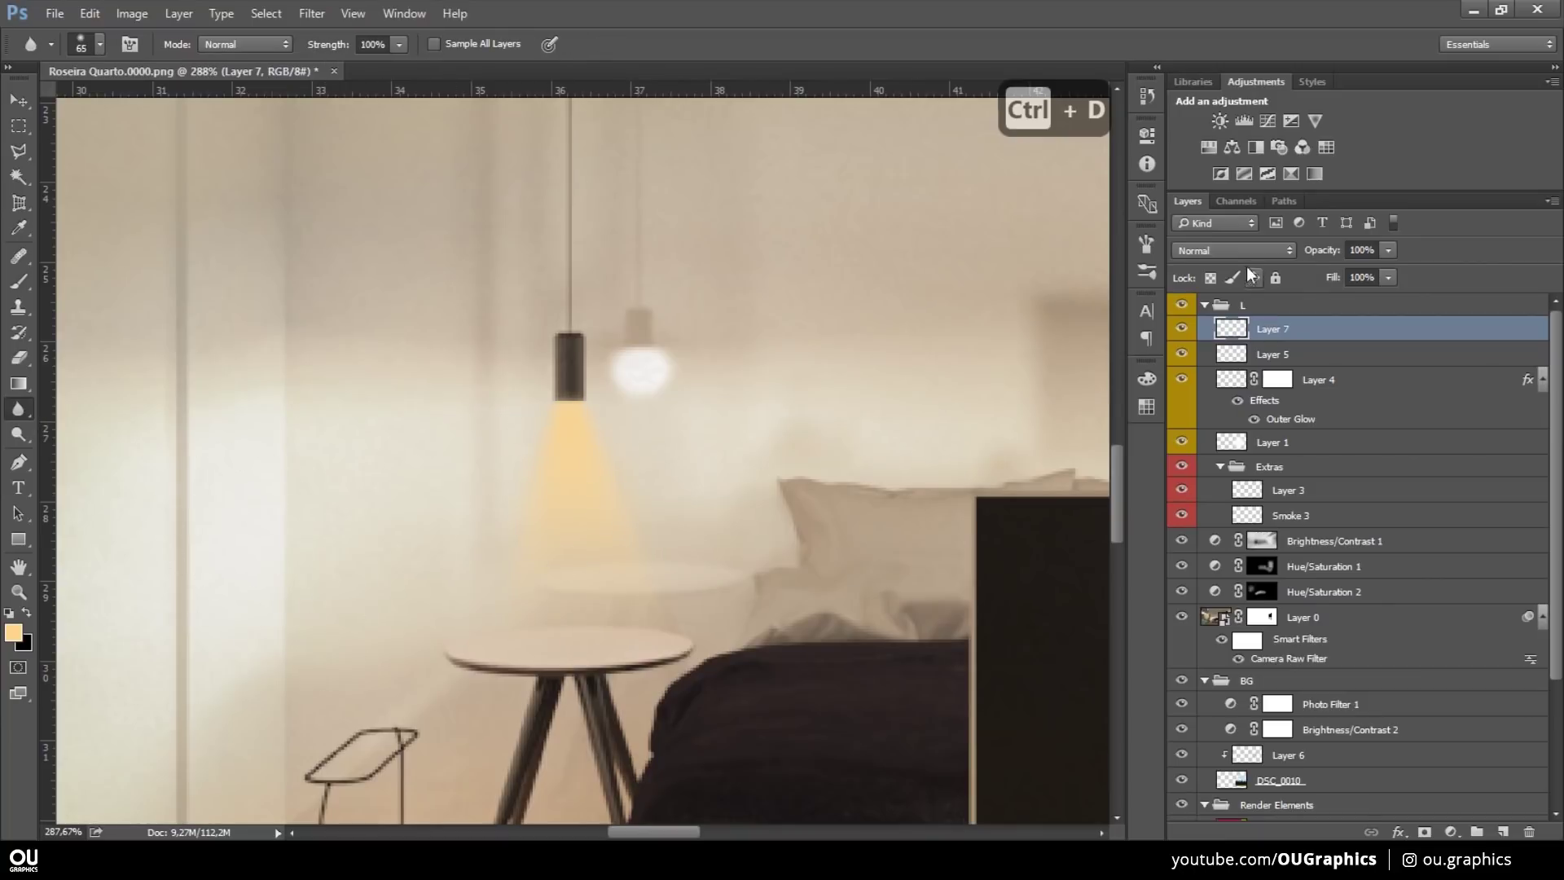
key(v)
key(ctrl+a)
key(ctrl+d)
key(m)
key(Delete)
key(ctrl+d)
key(v)
key(ctrl+u)
- Paste the Netflix screenshot as Layer 8 and Free Transform it onto the TV screen
key(alt+Tab)
key(ctrl+v)
key(ctrl+t)
key(v)
key(ctrl+t)
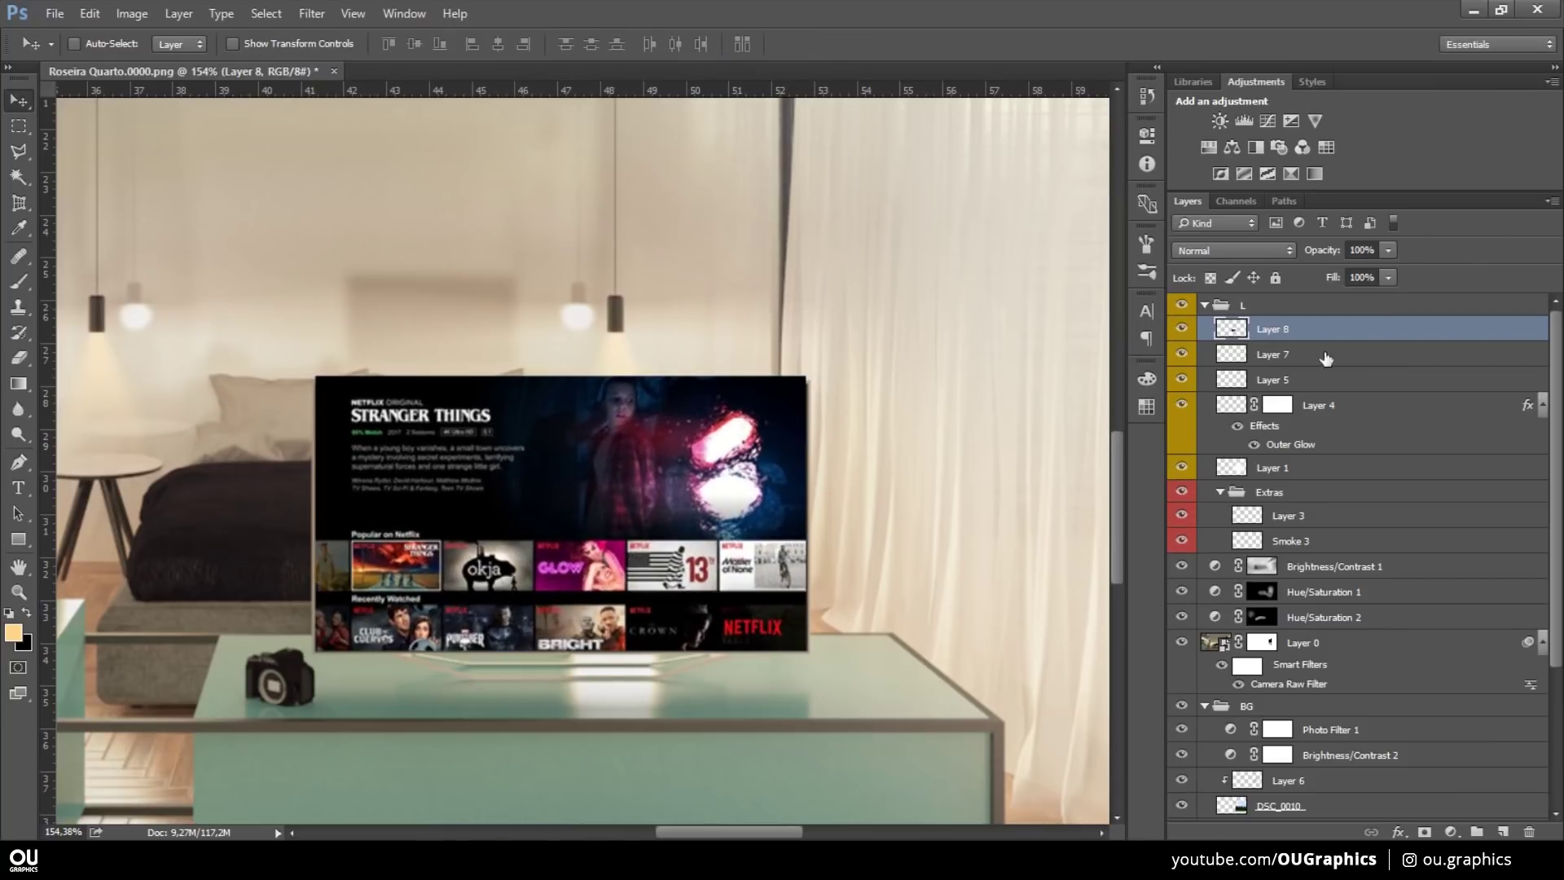
- Magic Wand the TV screen on the ObjectID pass and fill the selection as the Netflix mask
key(w)
key(ctrl+d)
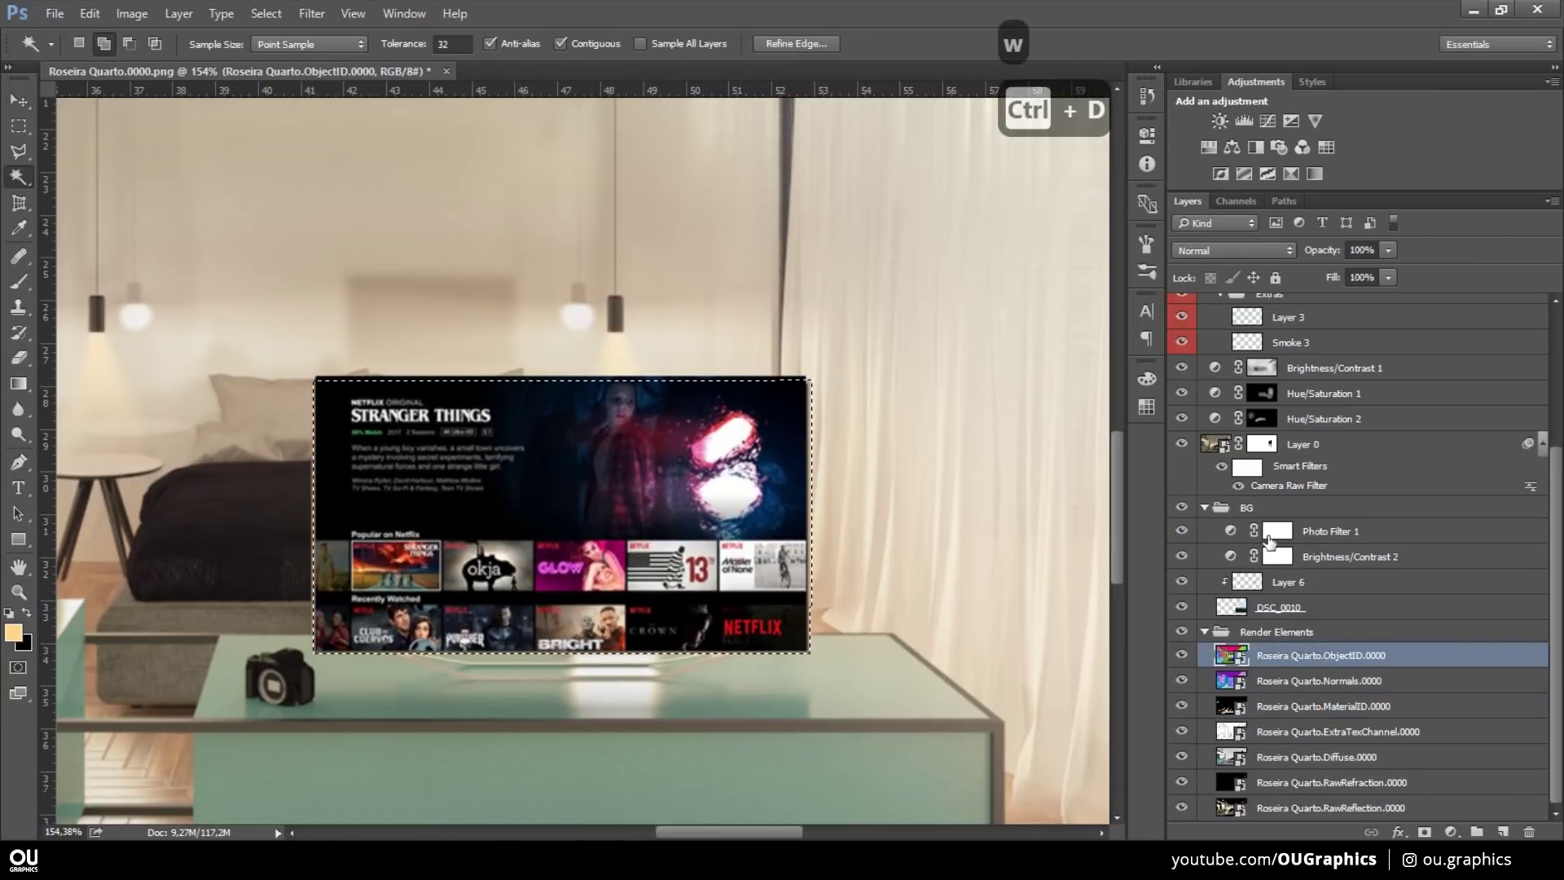
key(ctrl+d)
key(i)
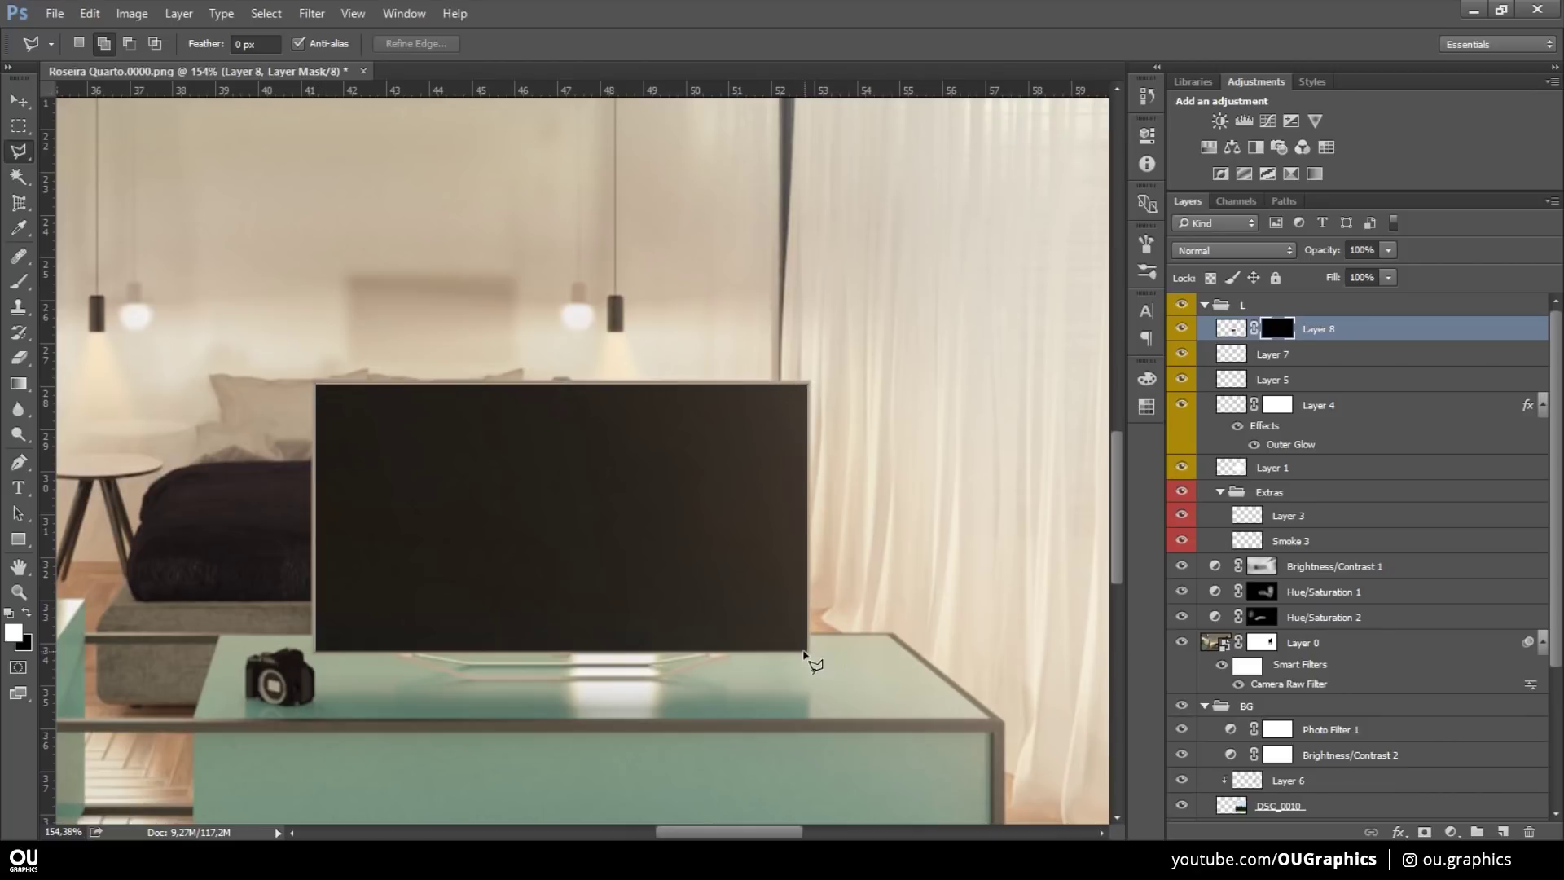
key(alt+BackSpace)
key(ctrl+d)
- Clip the Netflix image into the screen and give it Inner and Outer Glow layer styles
key(v)
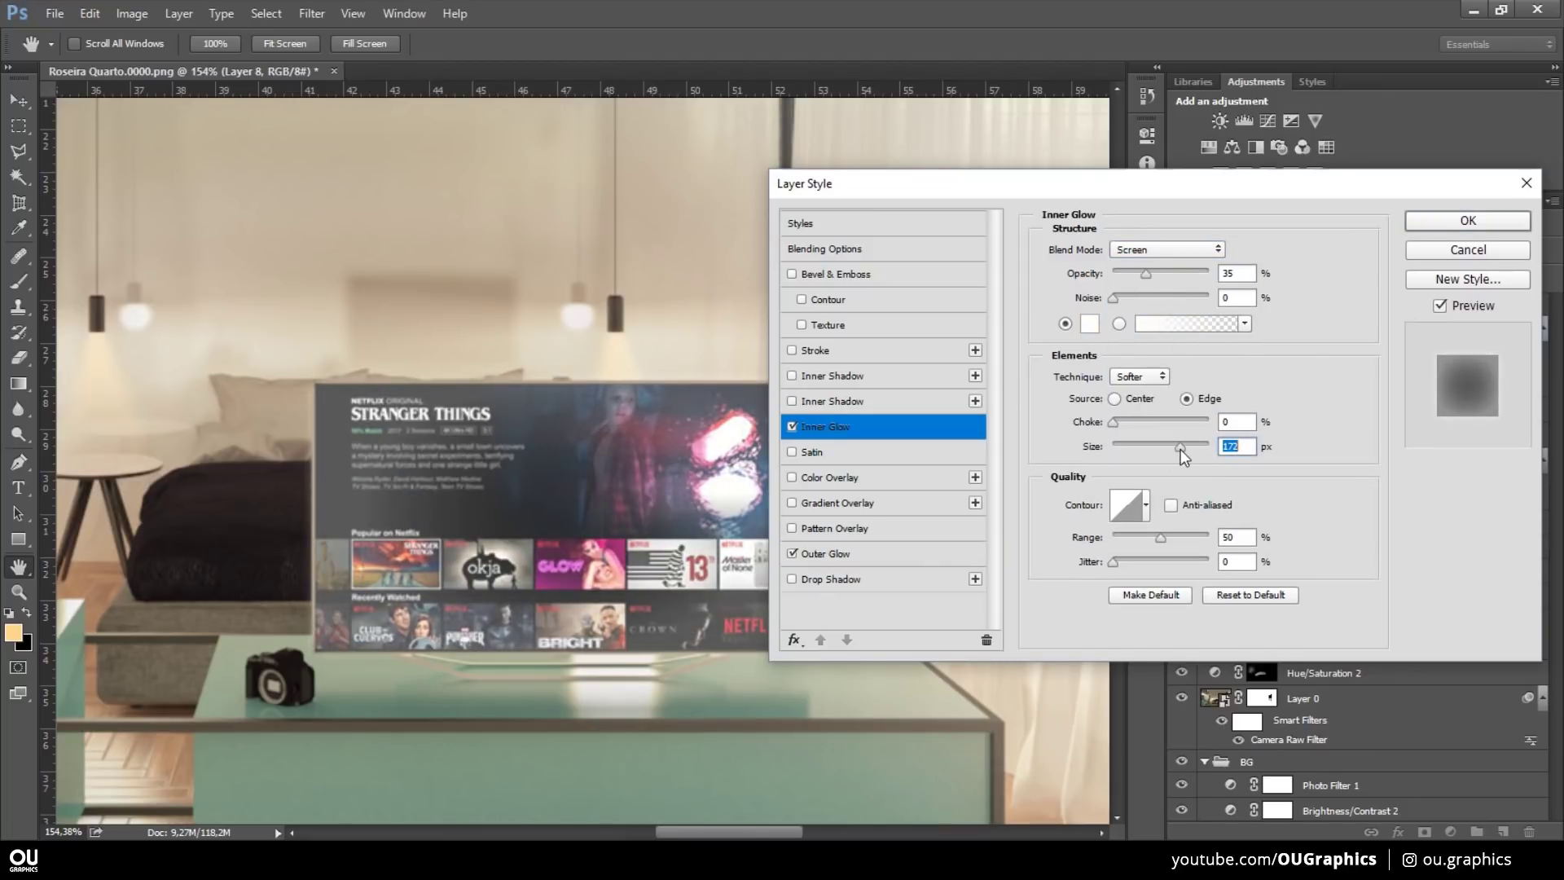
key(ctrl+alt+g)
key(b)
key(ctrl+z)
text(dx)
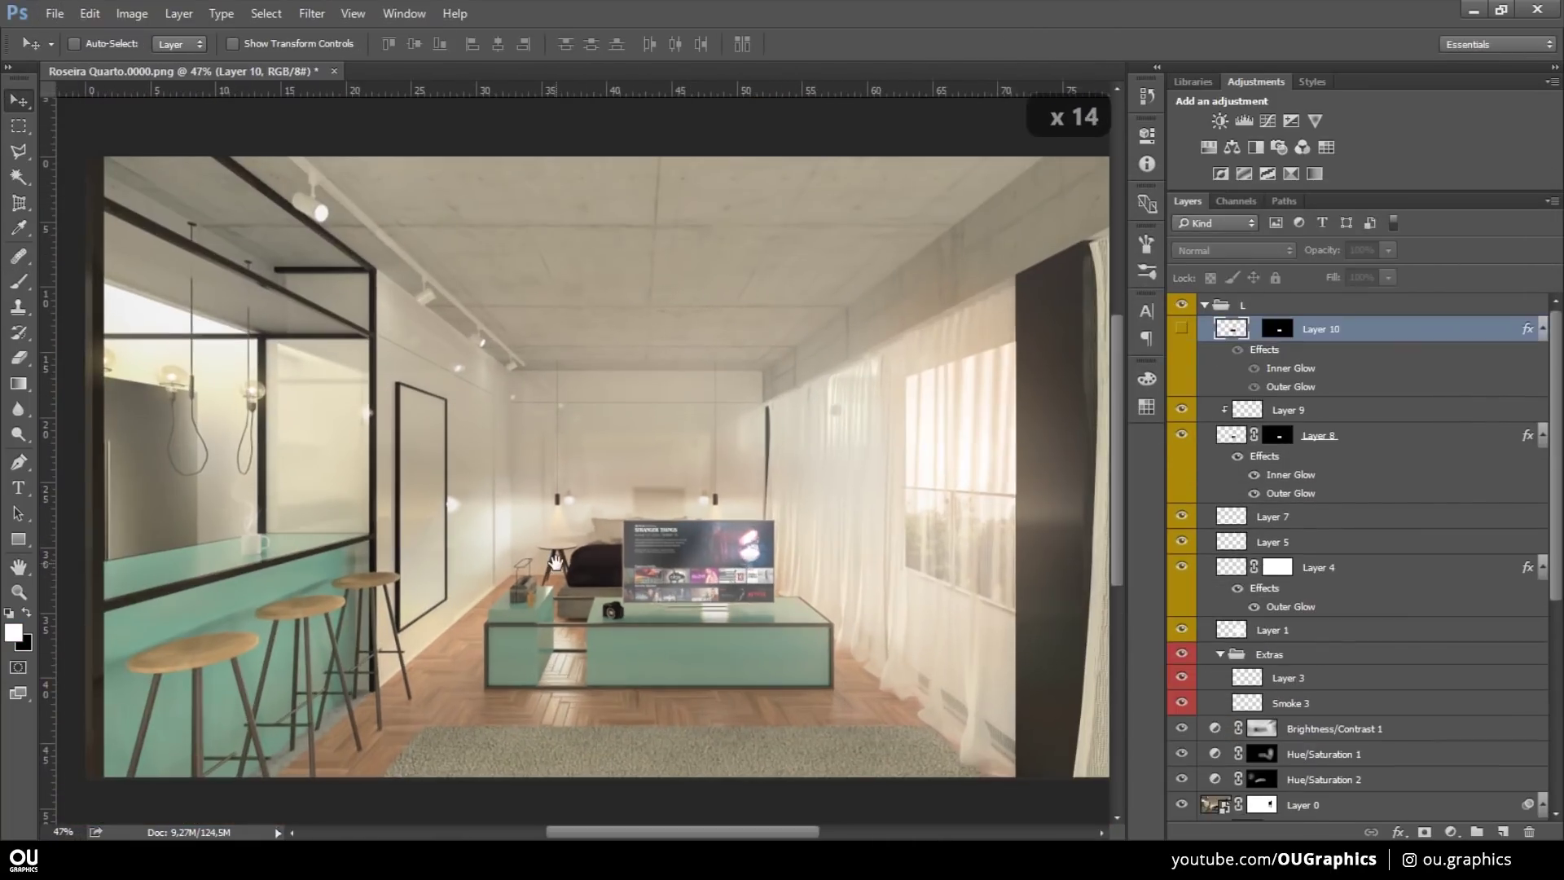
key(b)
key(x)
key(ctrl+z)
- Repaint the Brightness/Contrast mask so the screen's reflection brightens the tabletop
key(w)
key(ctrl+d)
key(w)
key(b)
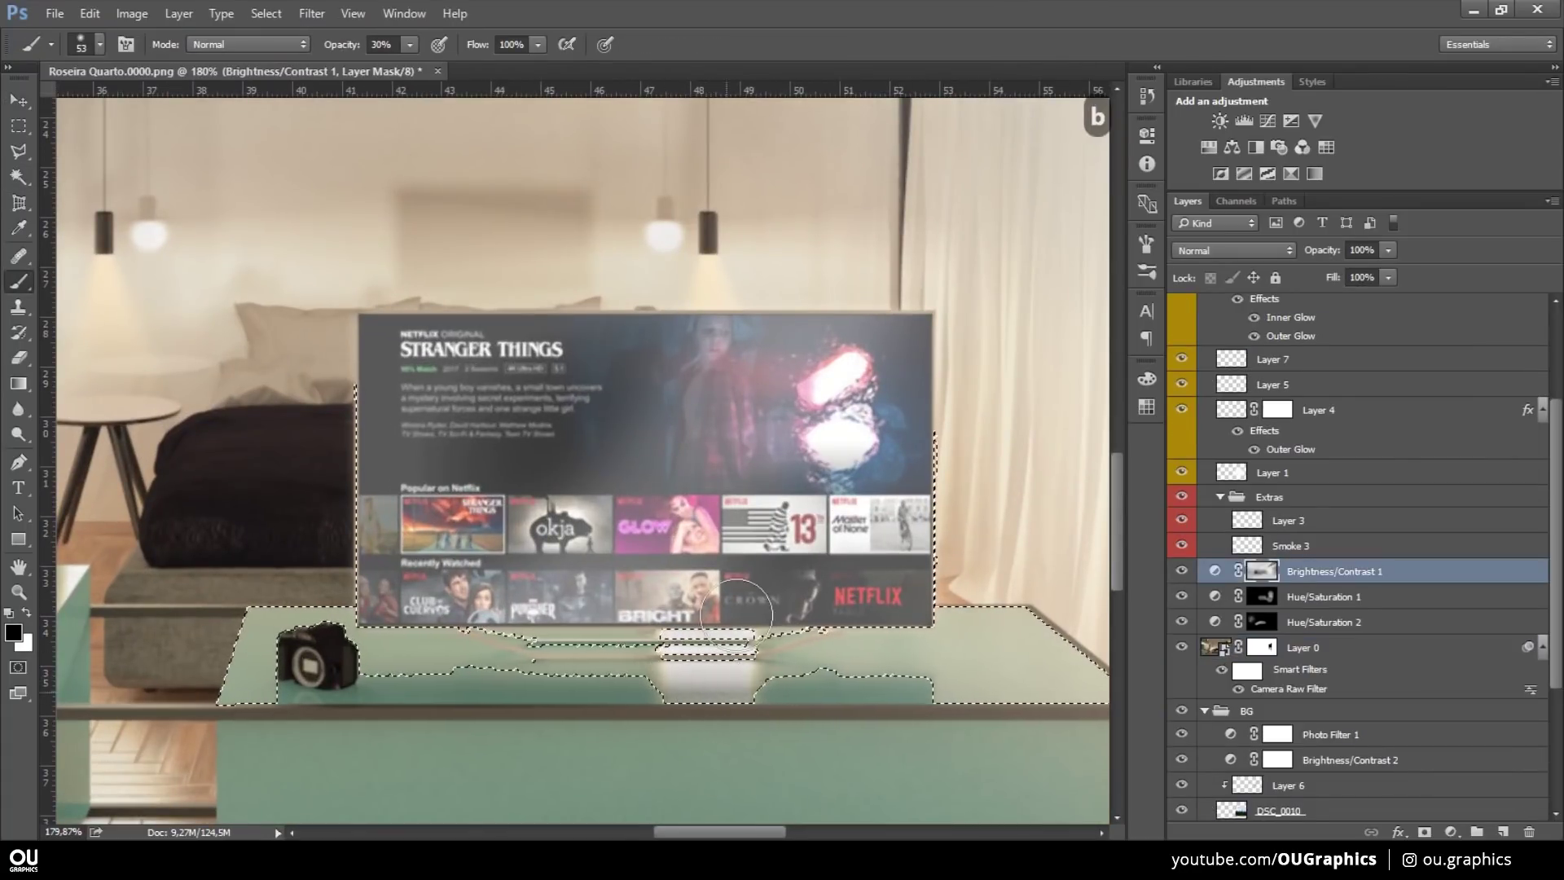
key(ctrl+d)
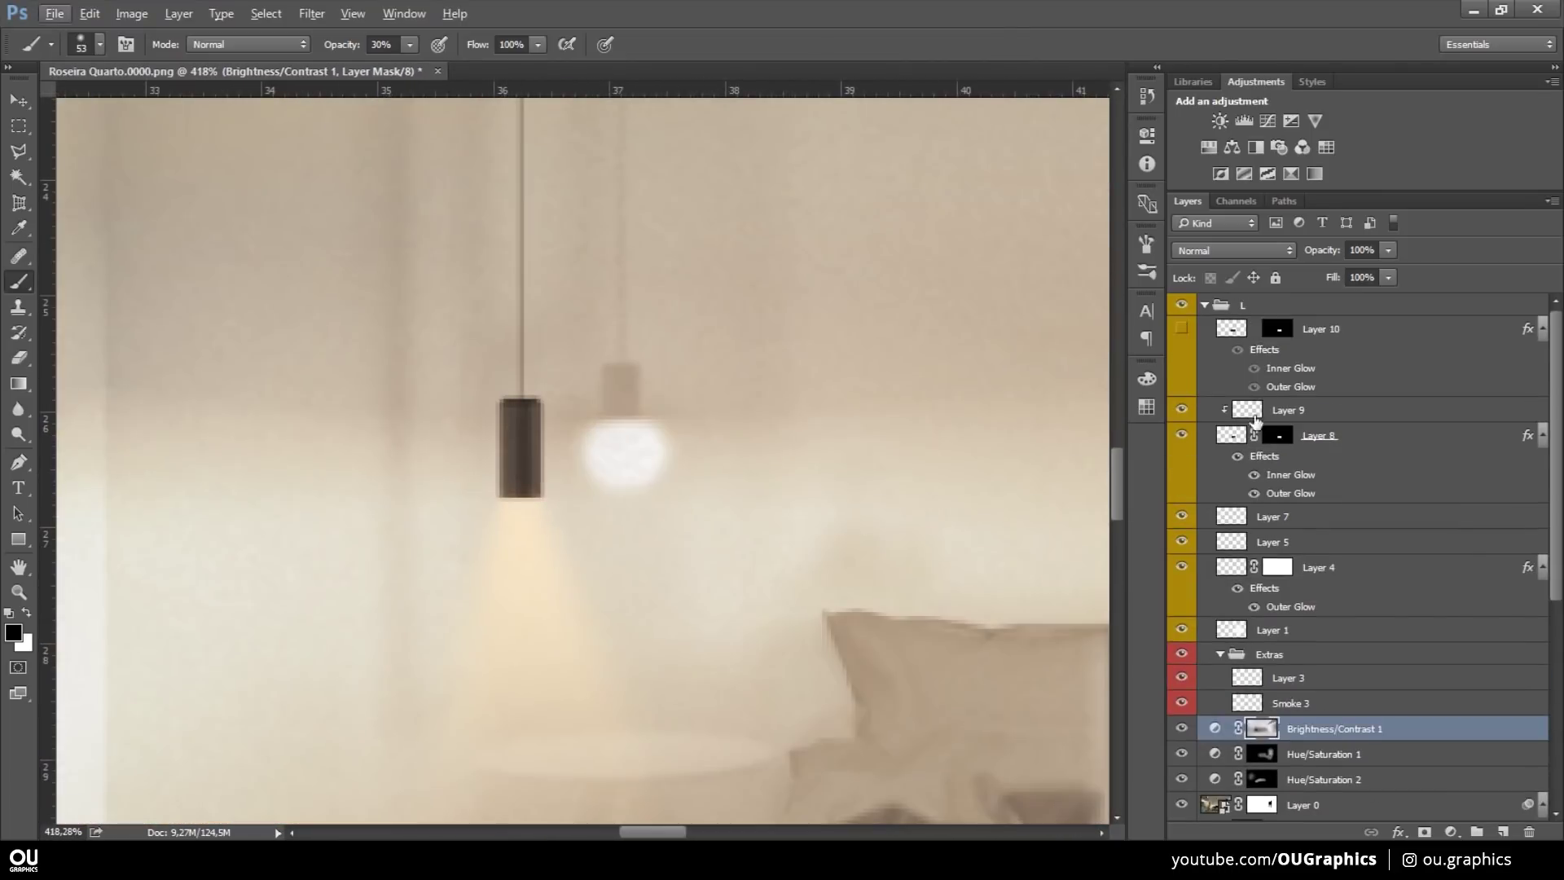
- Copy the left lamp's warm light cone to a new layer under the right pendant lamp and collapse group L
text(b)
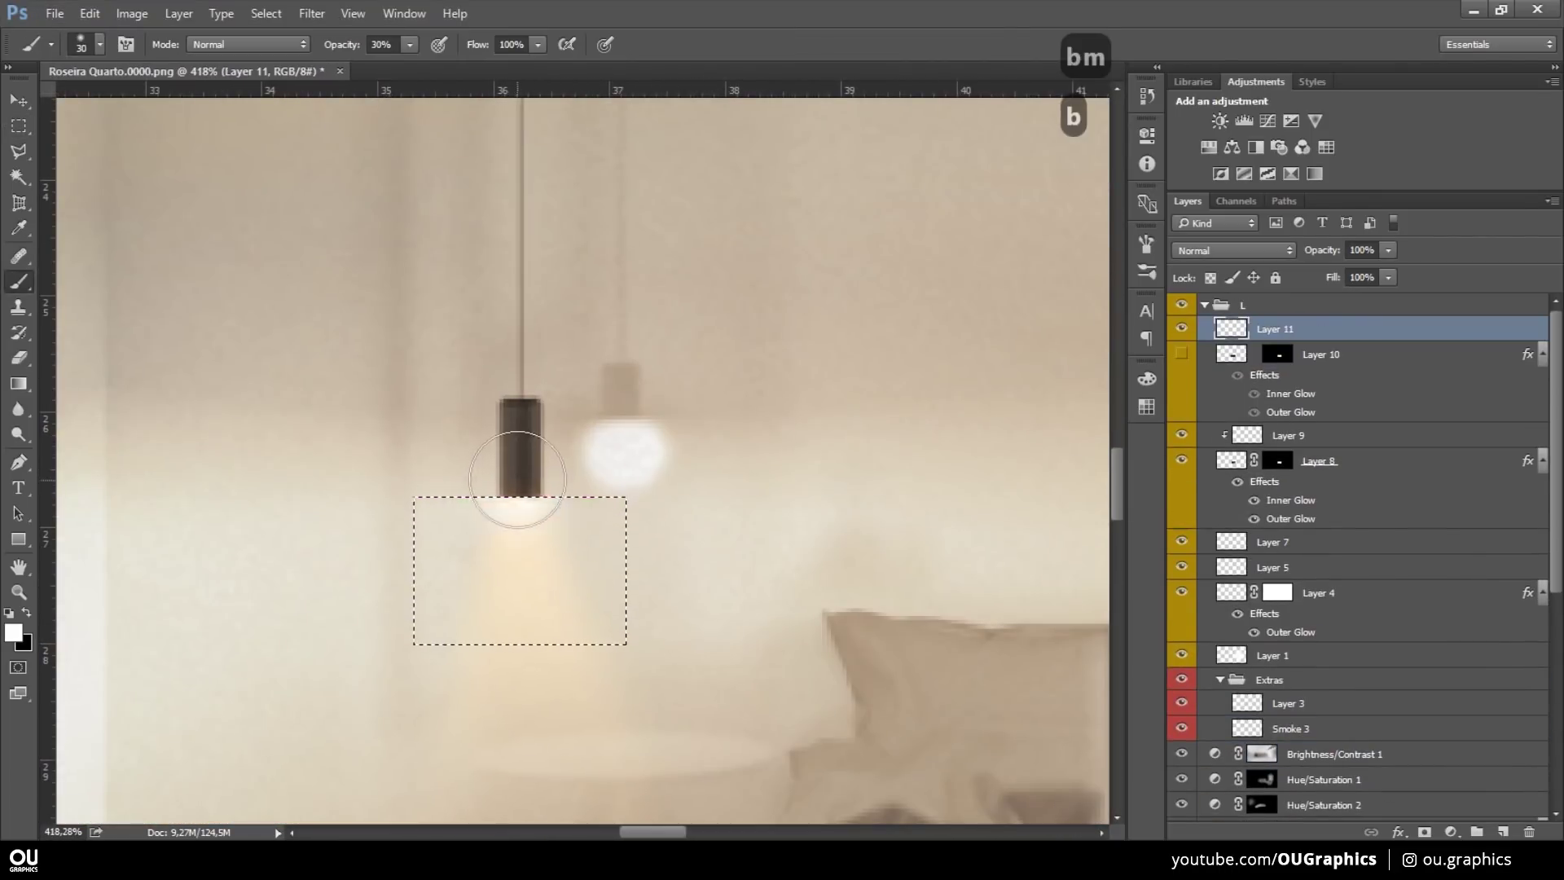
key(v)
key(ctrl+a)
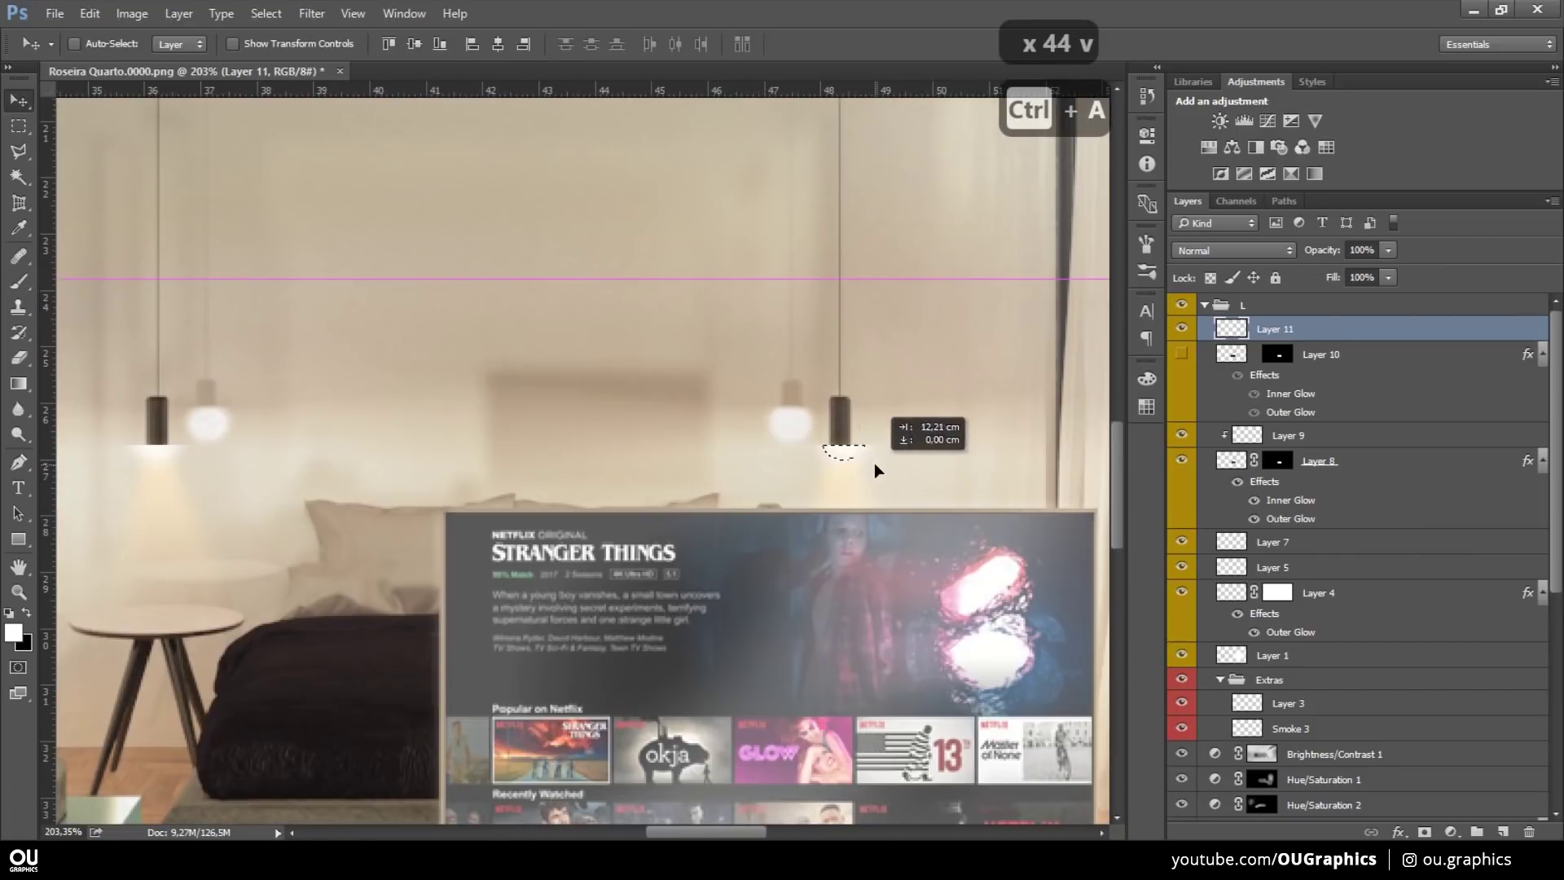
key(ctrl+d)
key(v)
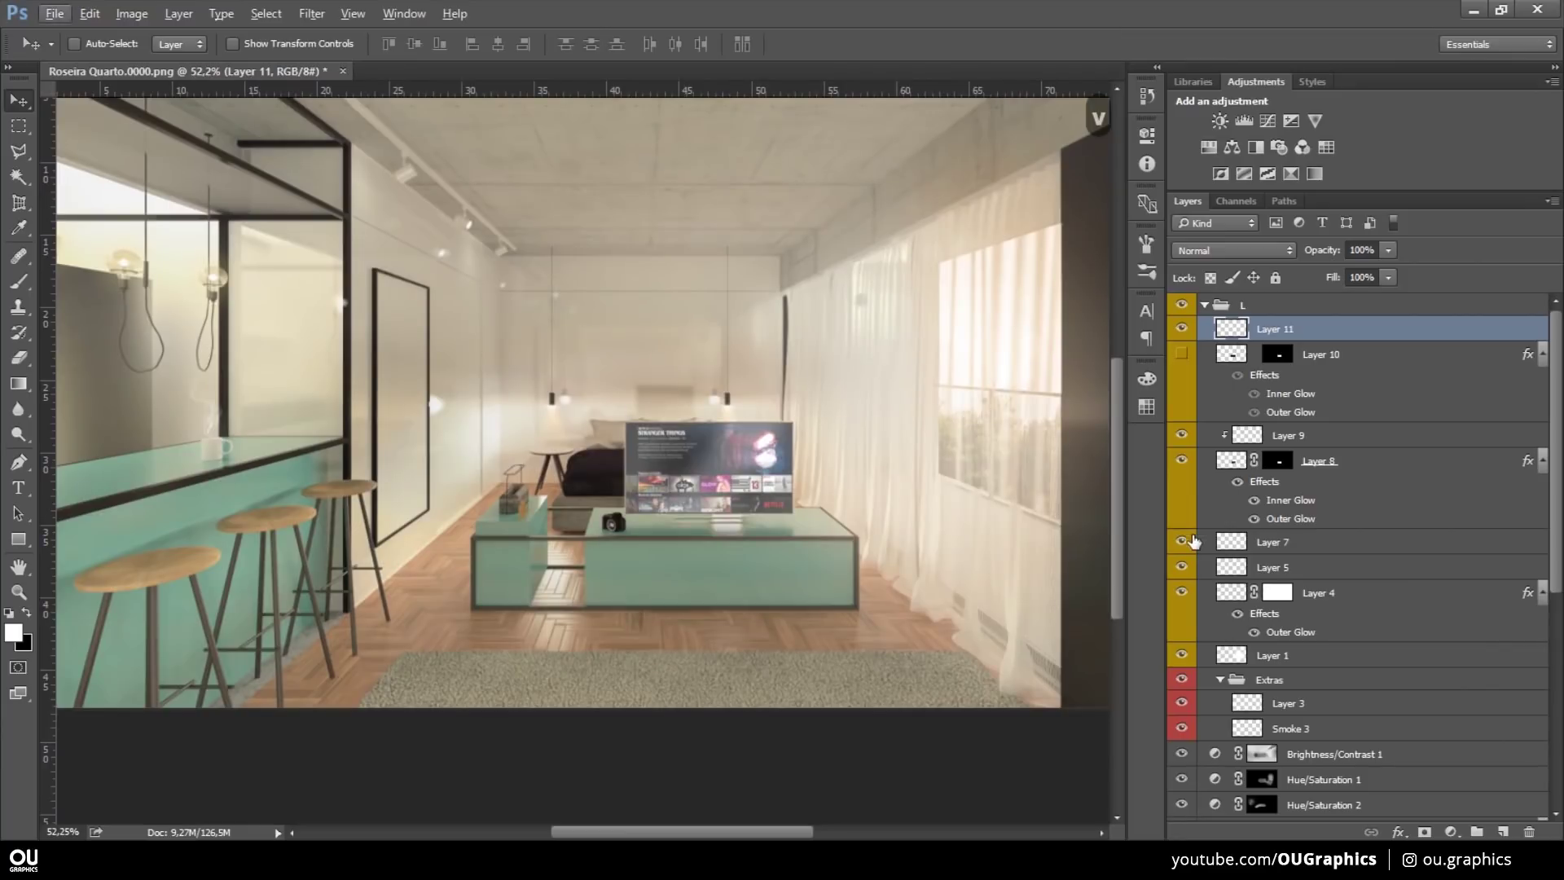
key(ctrl+u)
key(v)
key(m)
key(ctrl+d)
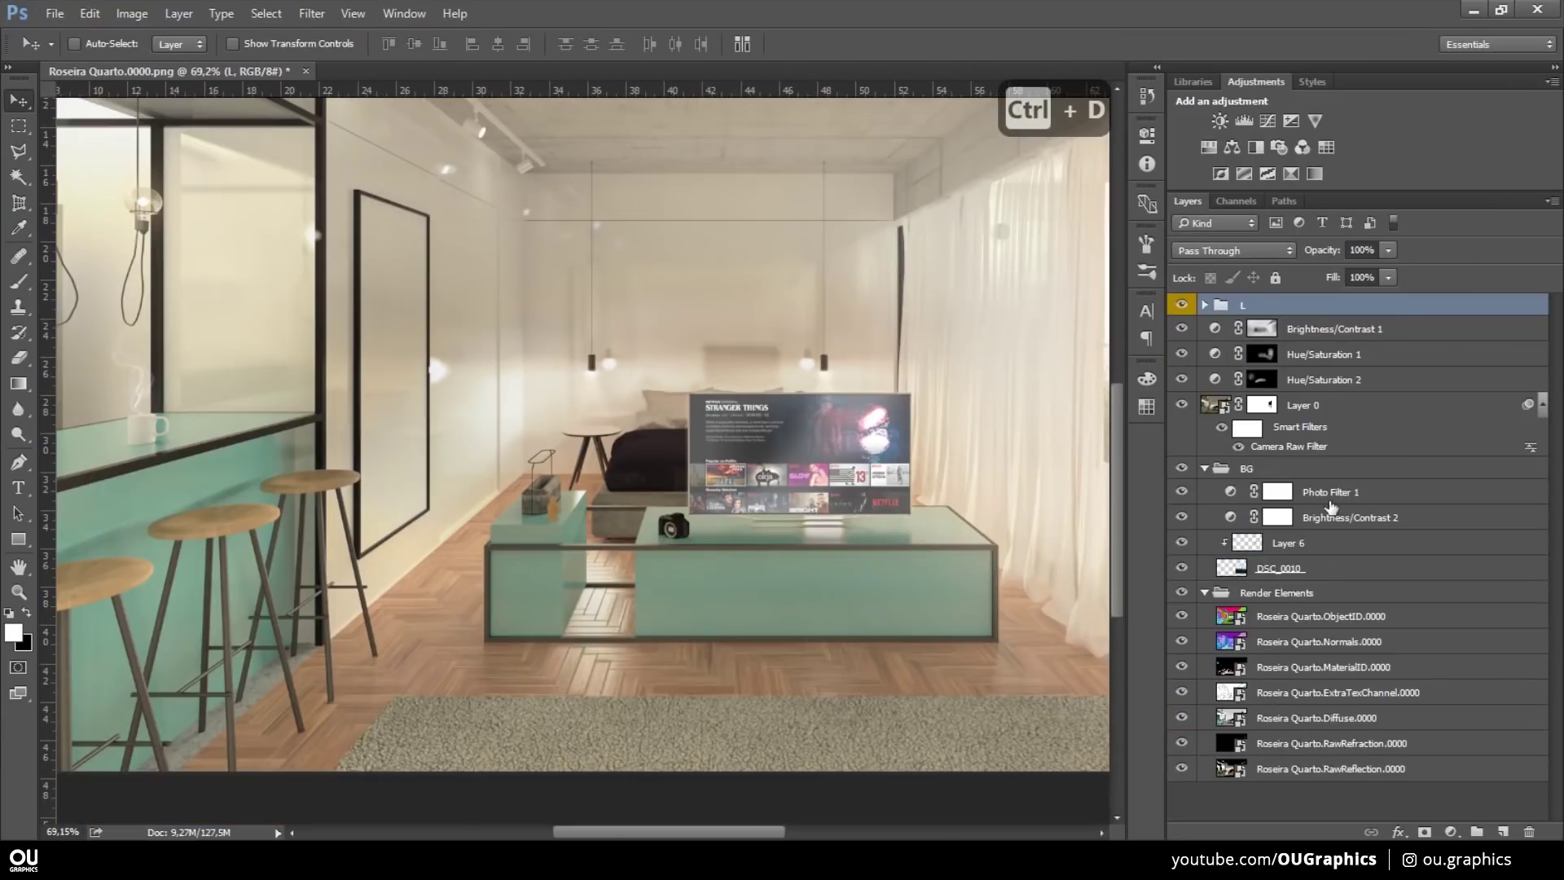
- Create group V and paste the Plant image, transforming it onto the small teal table
key(ctrl+g)
key(v)
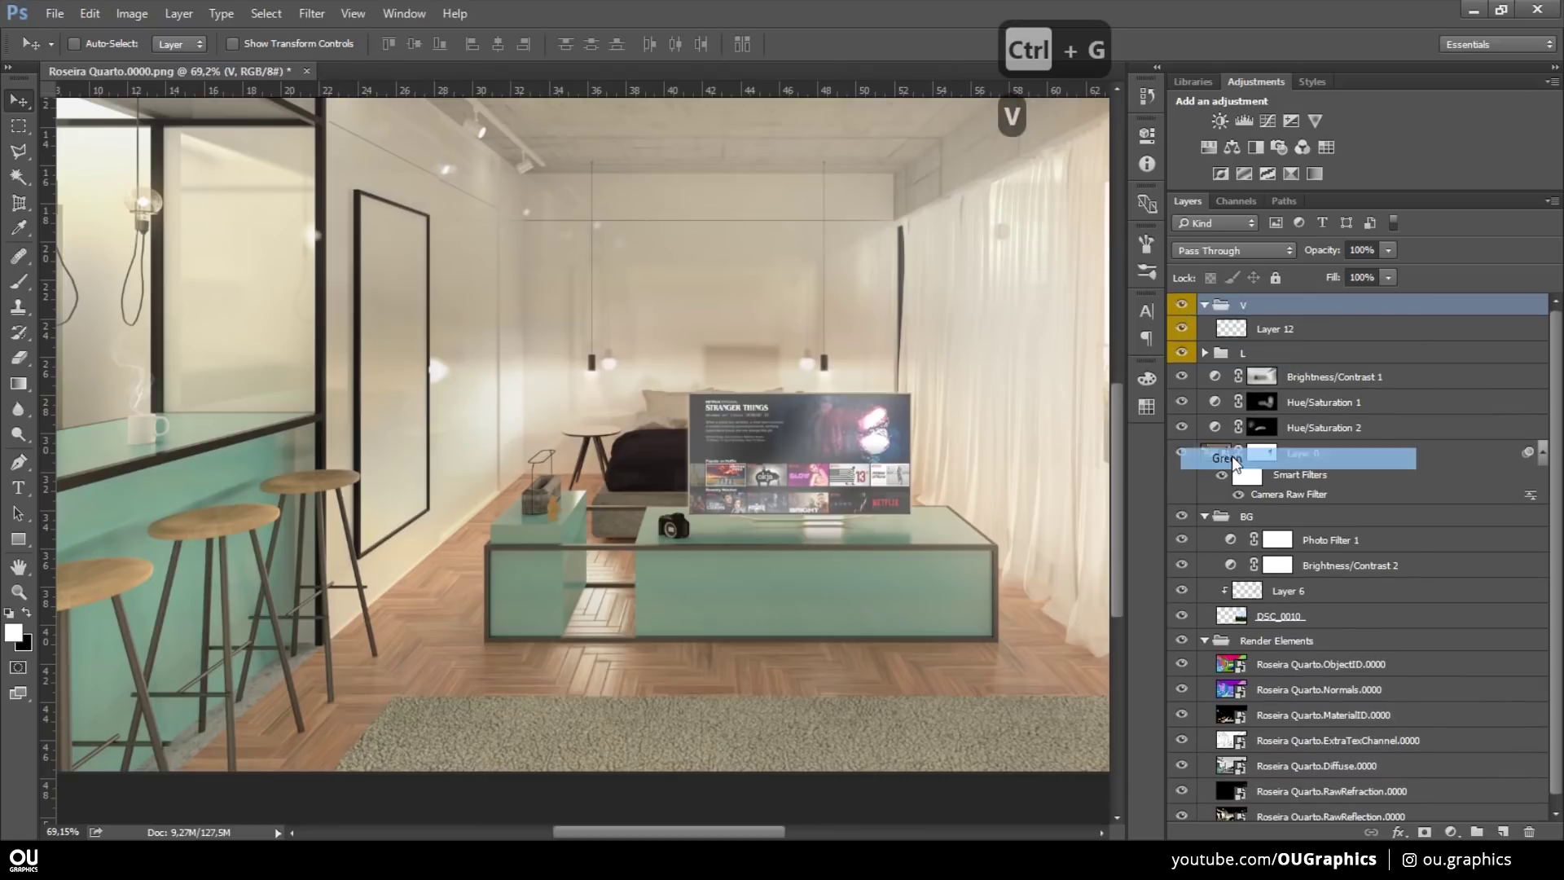
key(Return)
key(ctrl+t)
key(v)
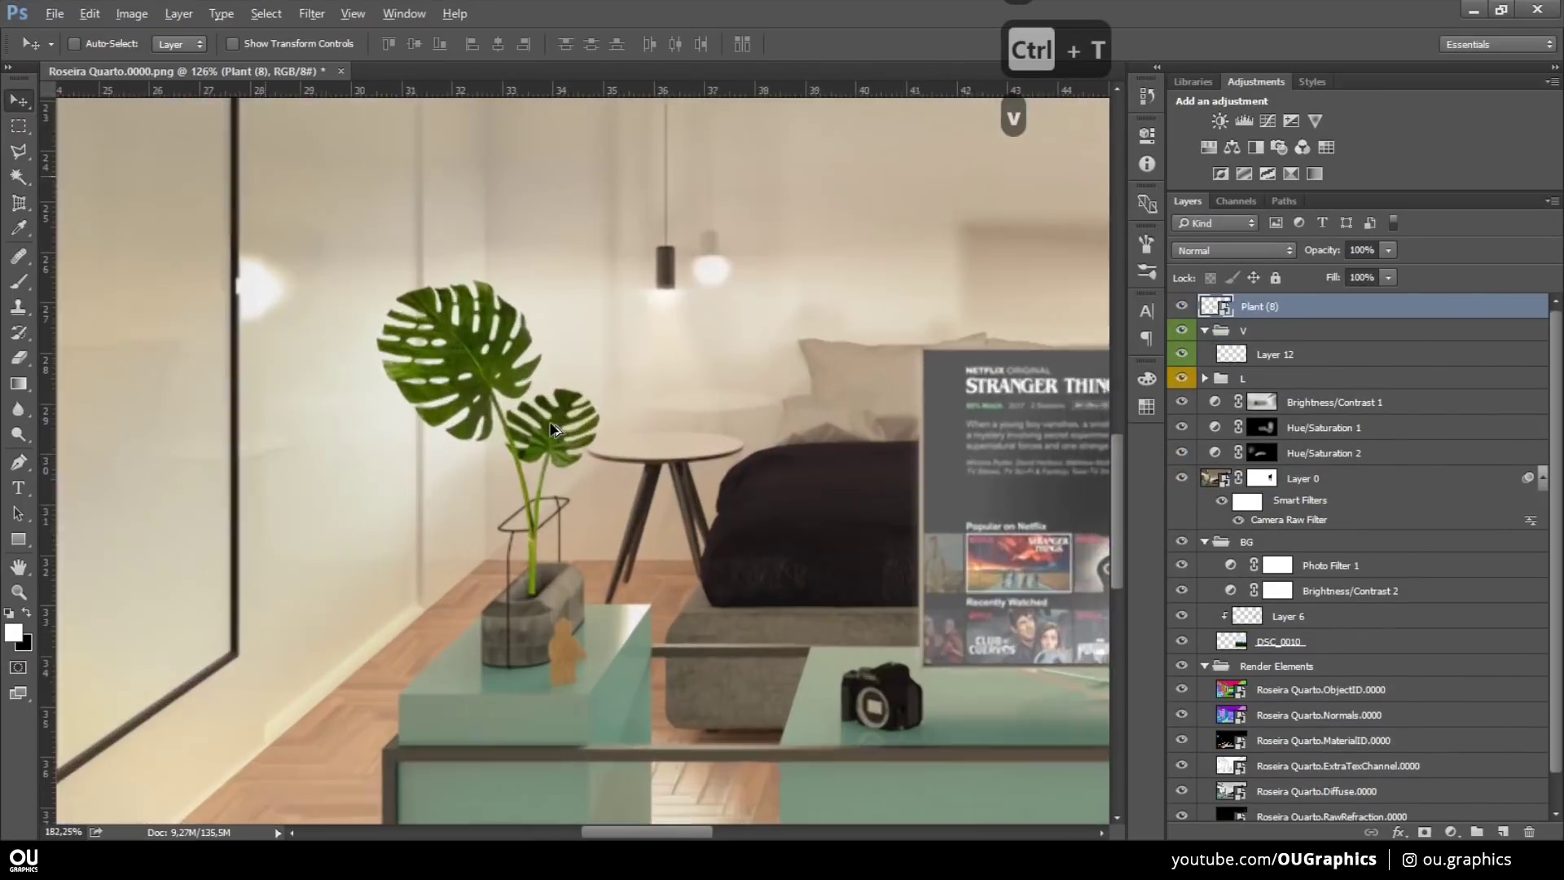
key(v)
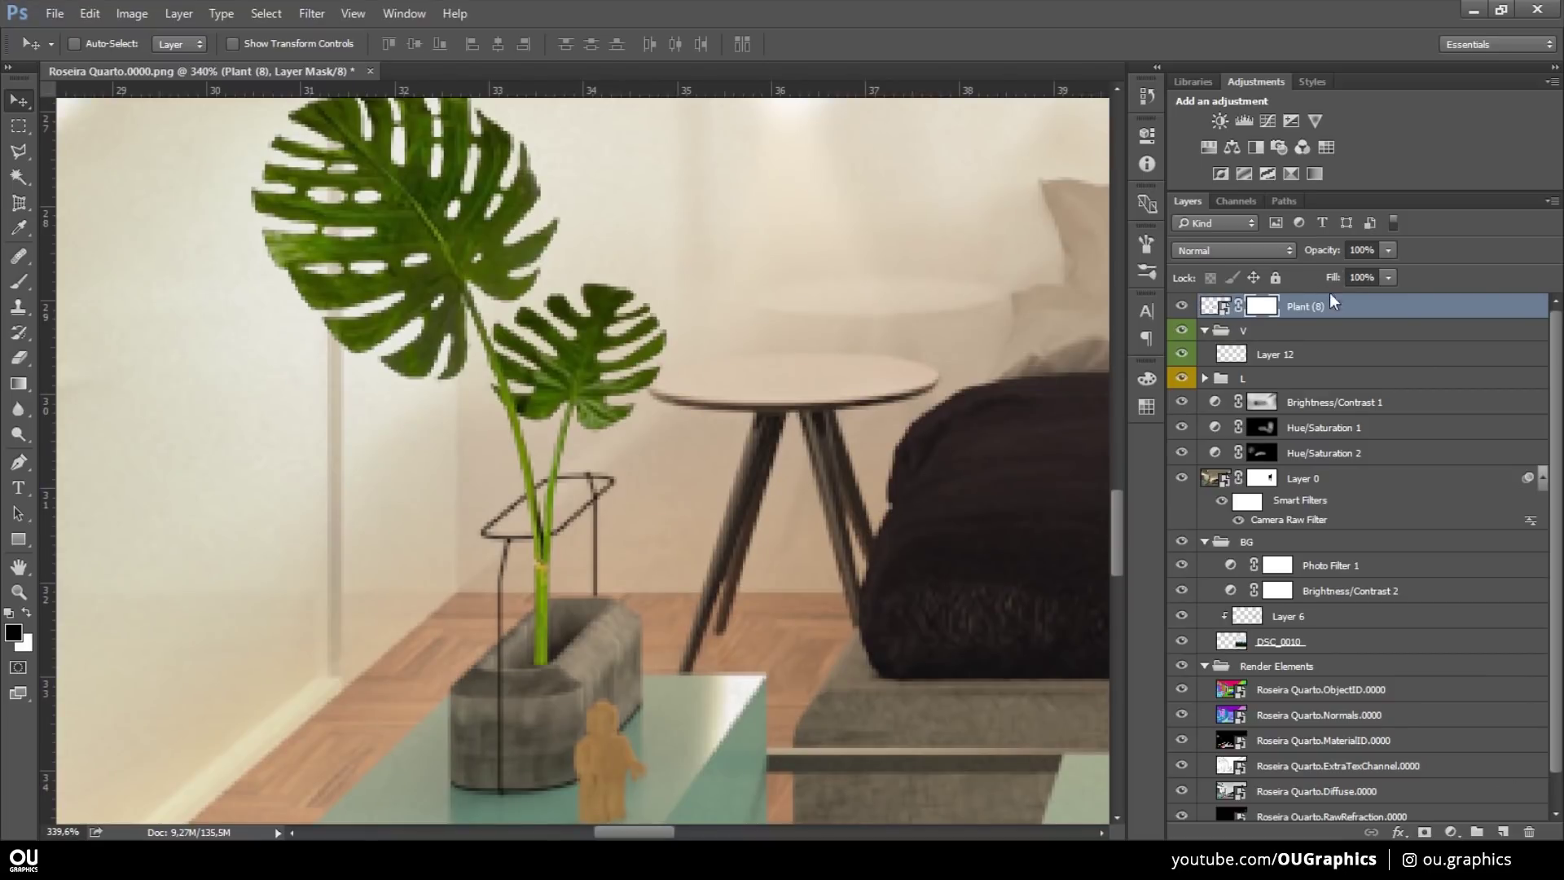
- Mask the monstera into its vase and add clipped Layer 12 set to Soft Light
key(b)
key(0)
key(ctrl+z)
key(x)
key(ctrl+alt+g)
key(b)
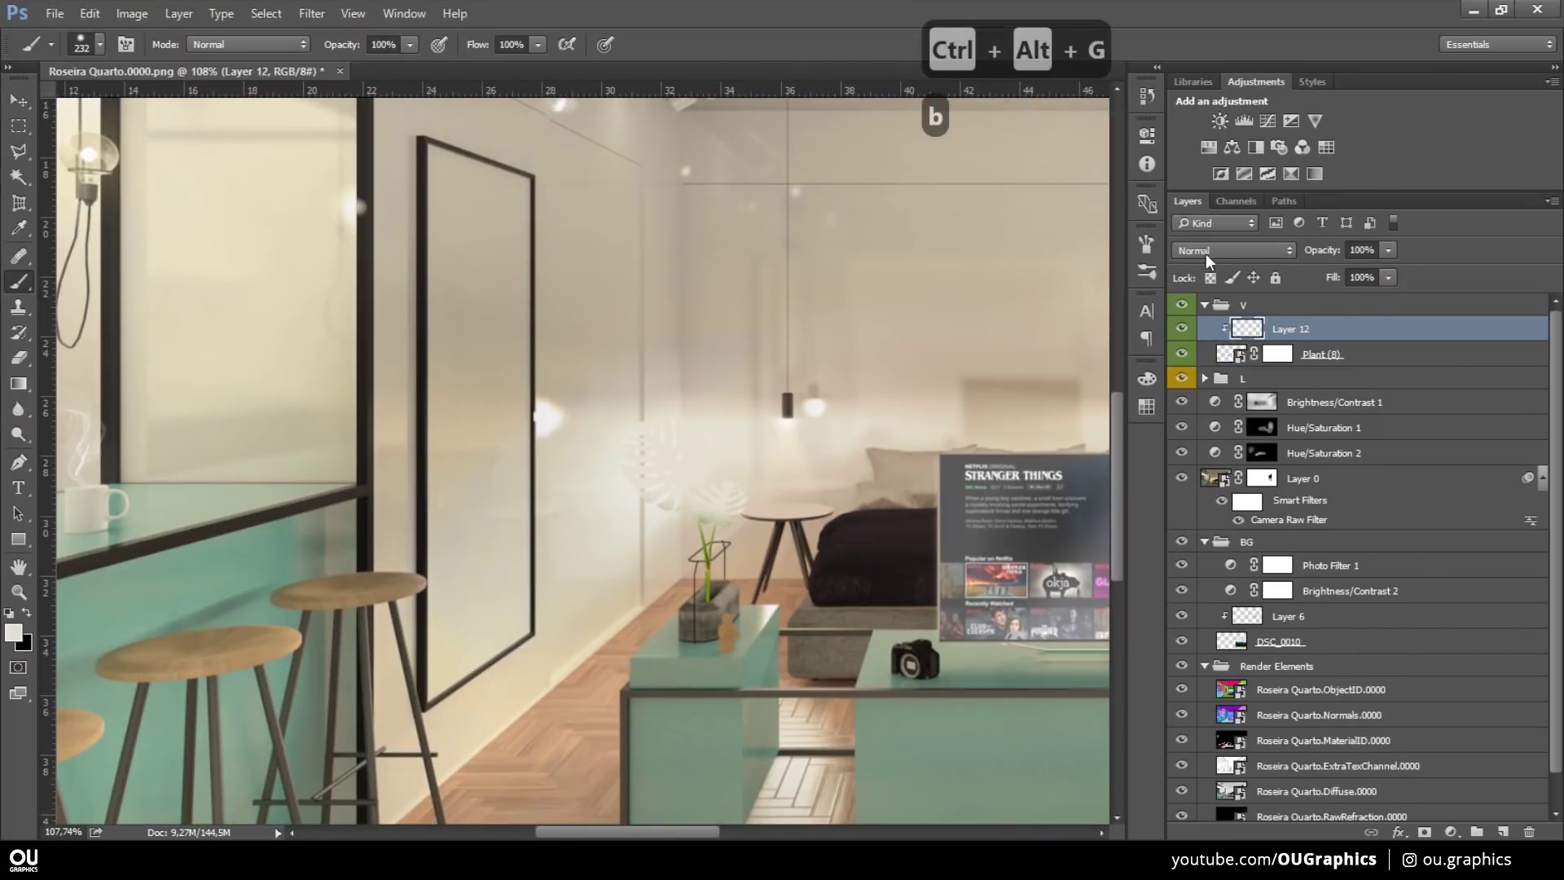
- Paint and erase soft-light shading over the plant until the lighting sits right
key(e)
key(ctrl+z)
key(ctrl+z)
key(1)
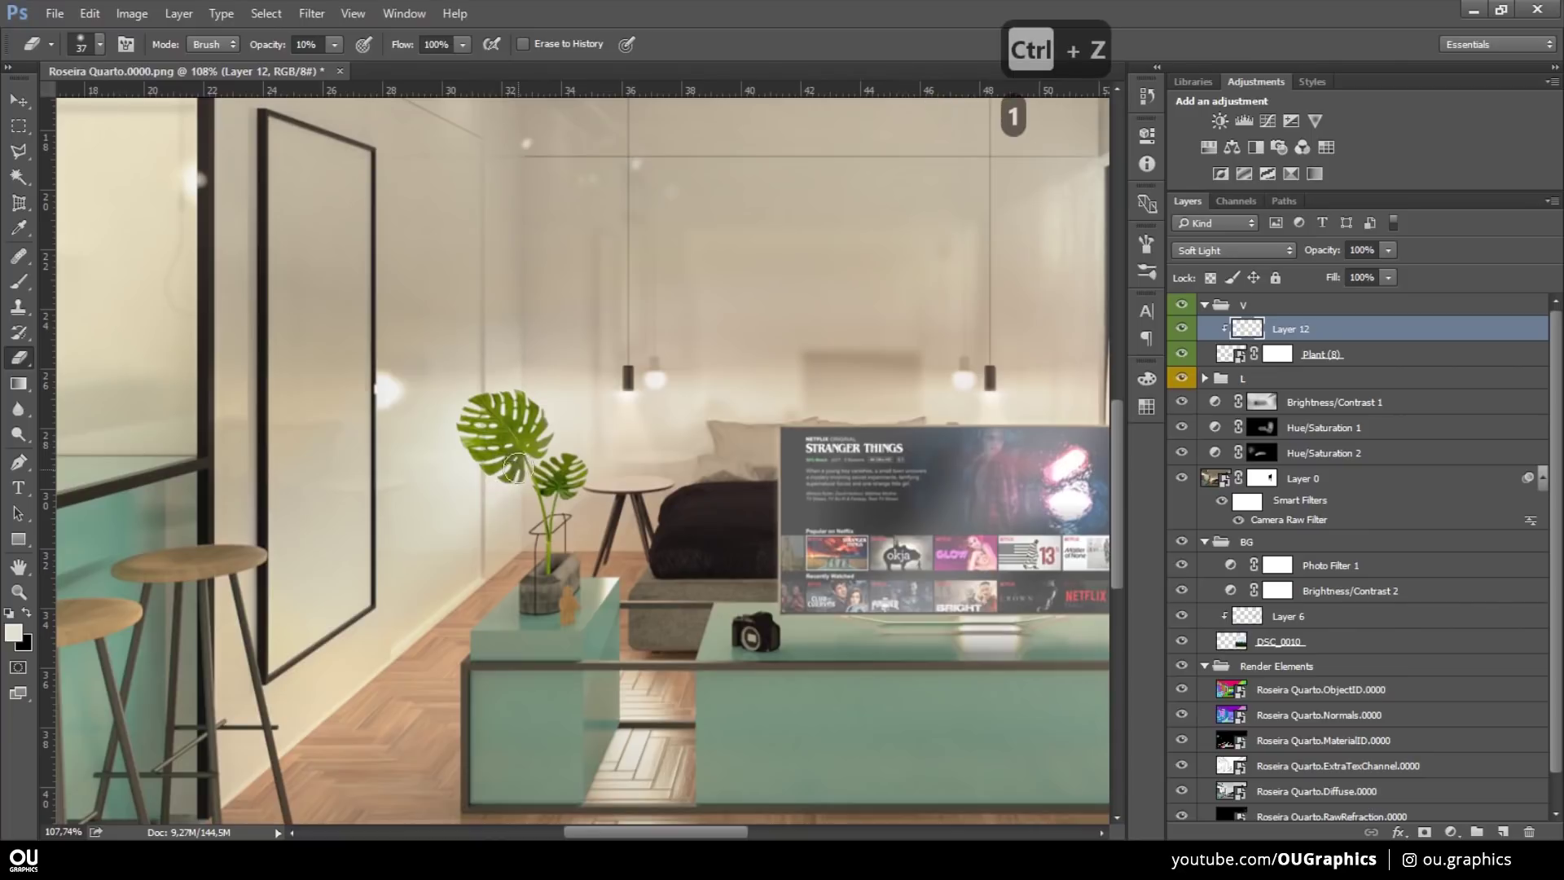
key(3)
key(ctrl+alt+g)
key(ctrl+z)
text(bx)
key(ctrl+z)
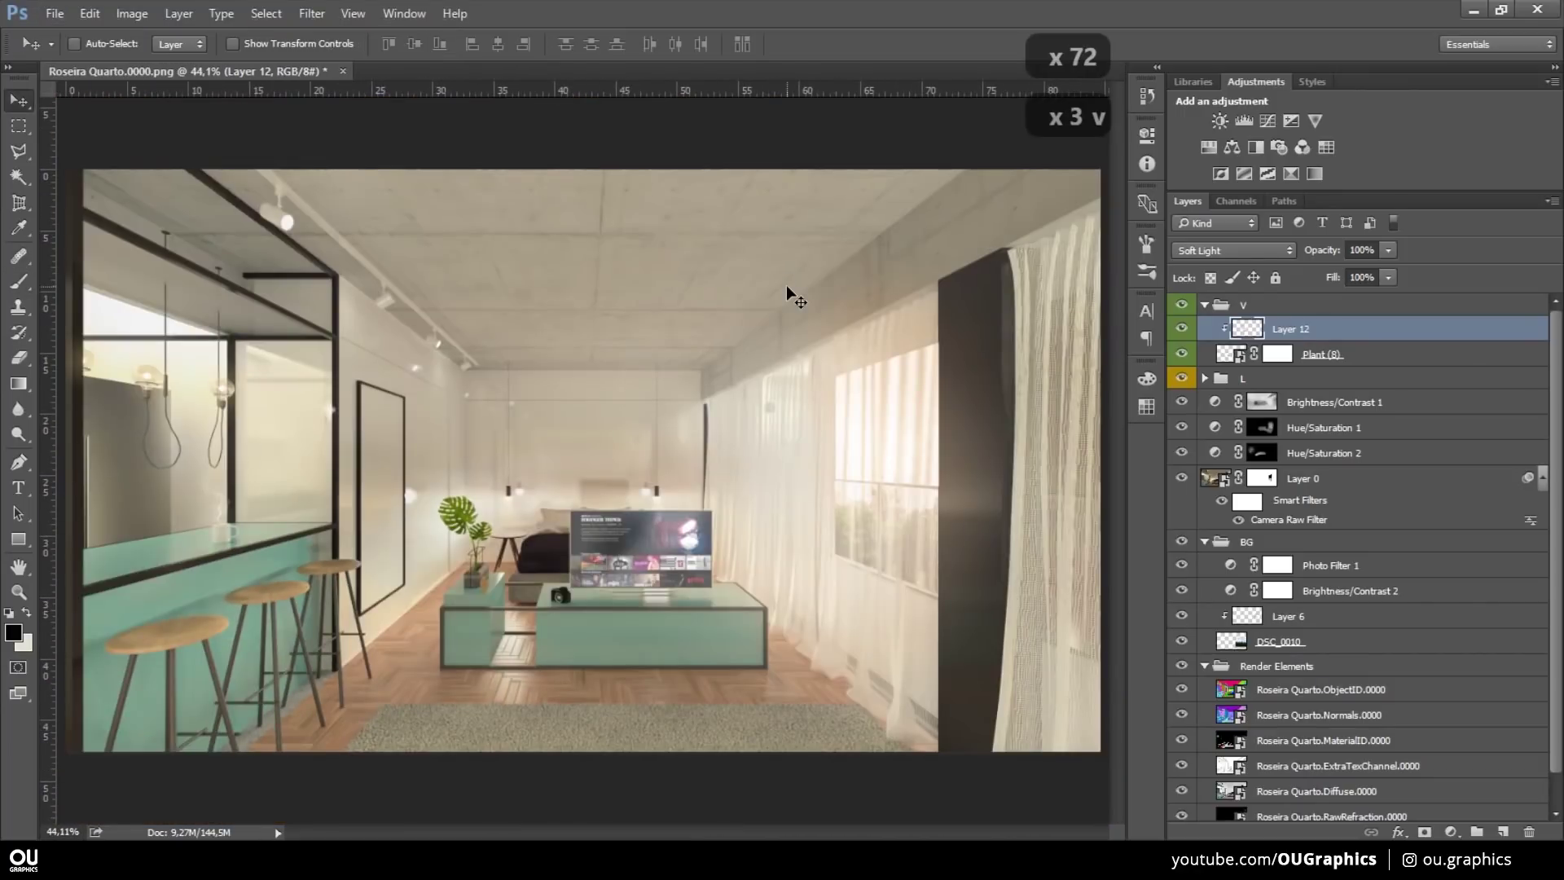
- Paste the Plant (1) image and scale it into place beside the right window behind the curtains
key(v)
key(alt+Tab)
key(Return)
key(Return)
key(ctrl+alt+g)
key(v)
key(ctrl+t)
key(v)
key(ctrl+t)
key(v)
- Mask the plant with a marquee selection and add clipped Levels and Hue/Saturation adjustments
key(m)
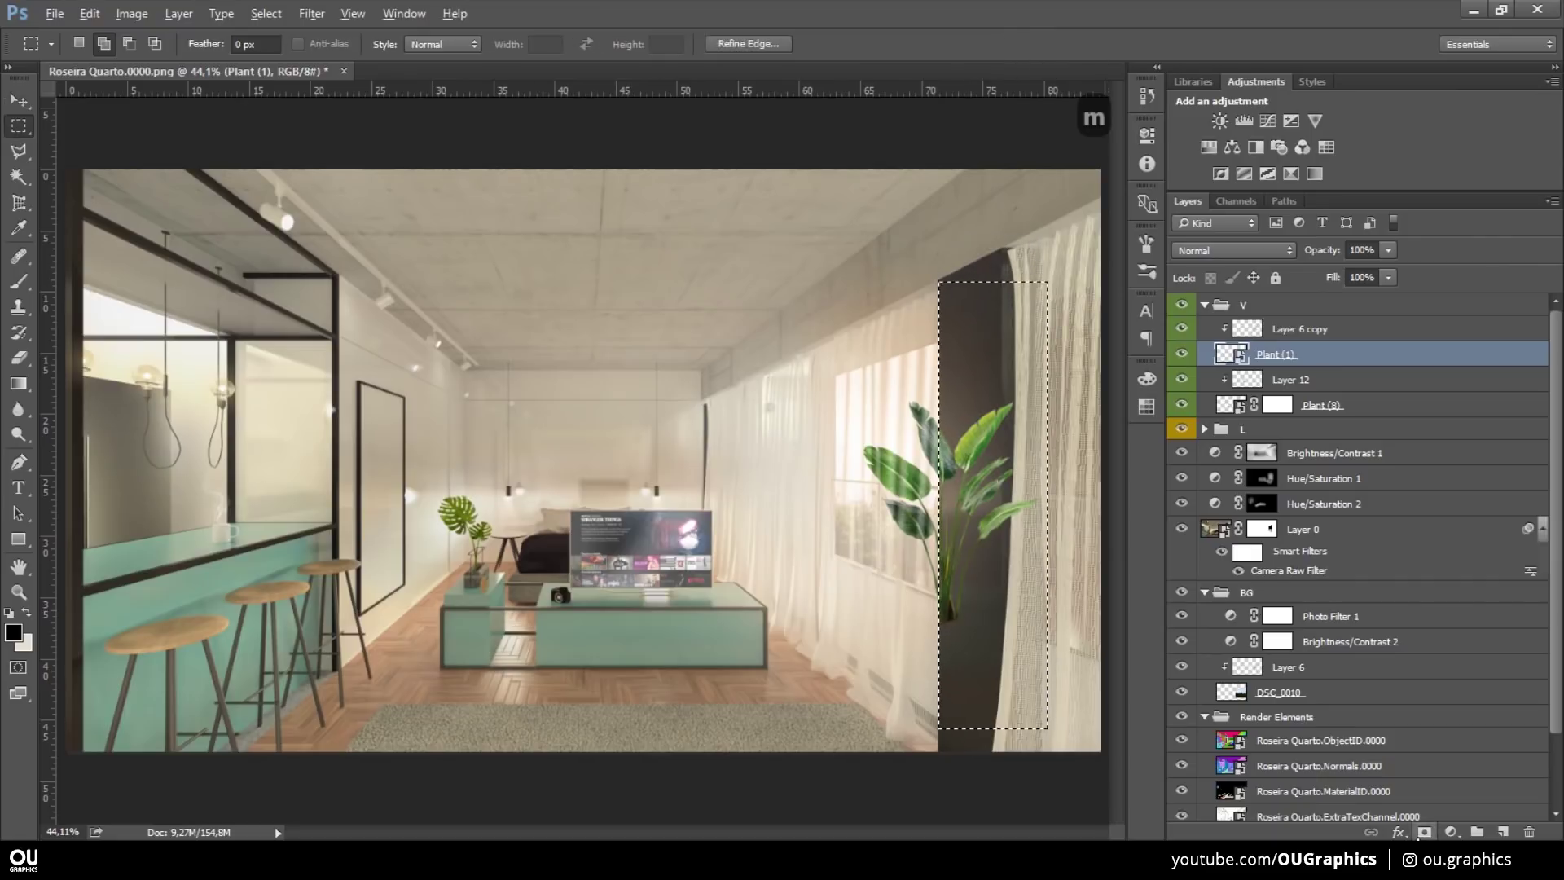
key(ctrl+alt+g)
key(ctrl+alt+g)
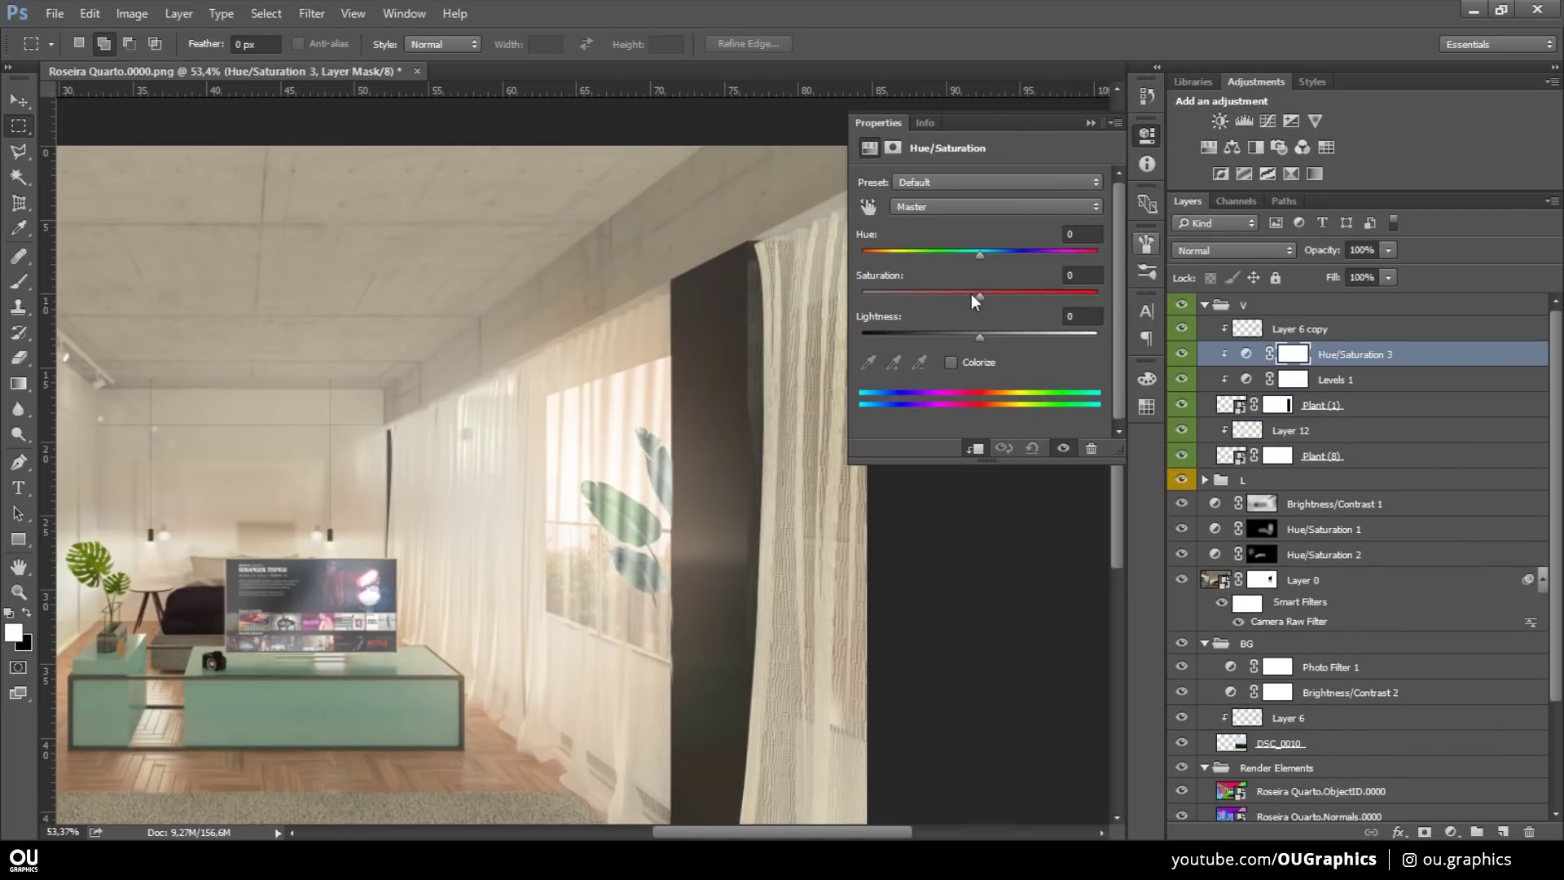
text(v5)
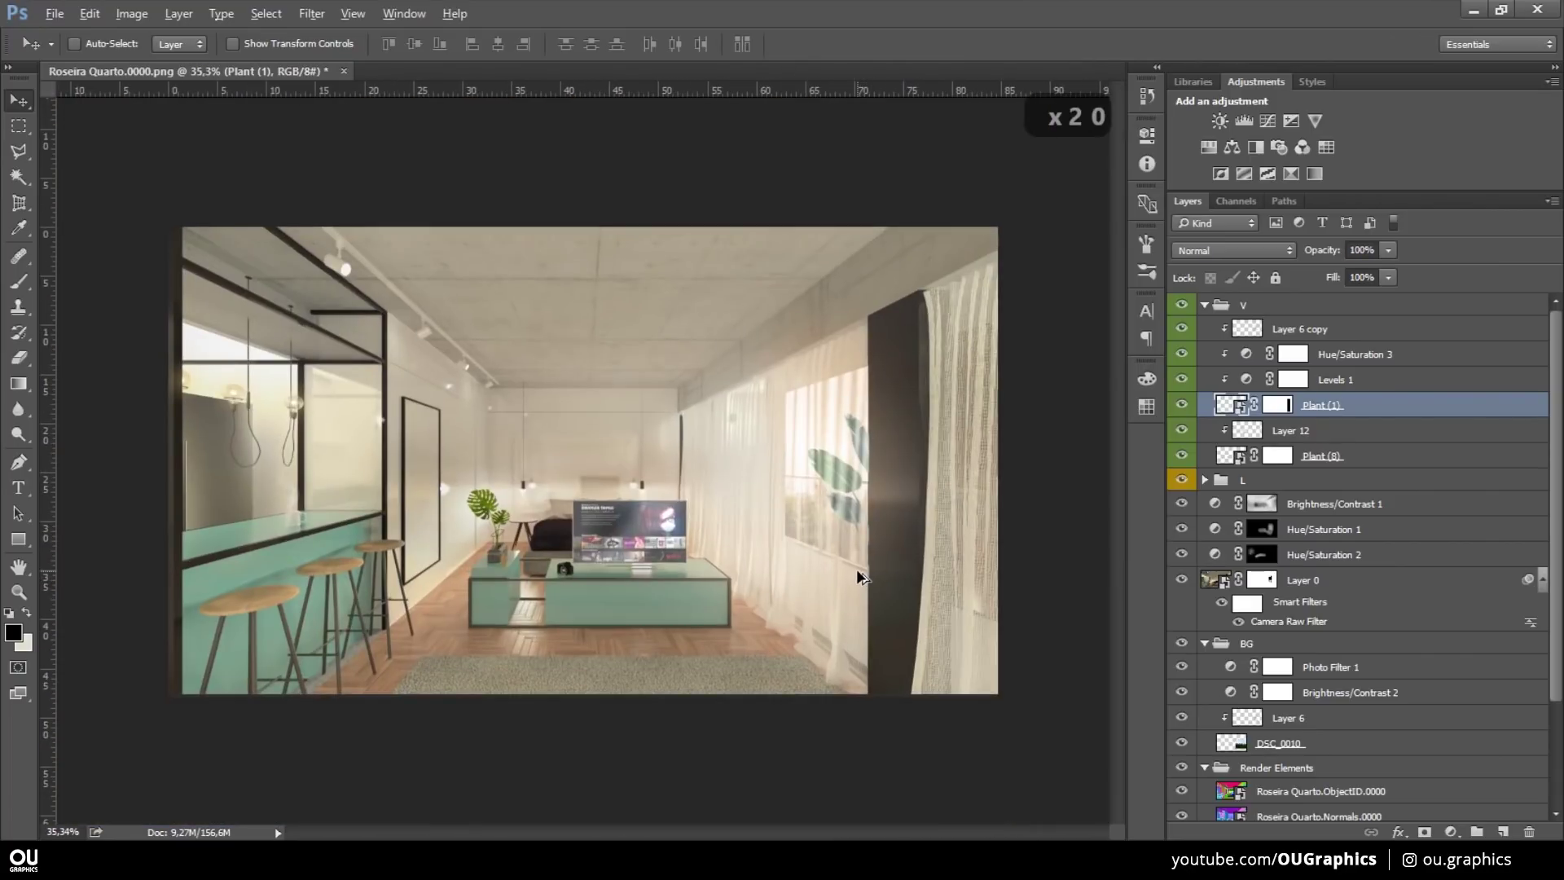
- Add clipped Levels 2 with output 221 and brush curtain colour on Layer 6 copy at 60% opacity
key(ctrl+t)
key(Escape)
key(v)
key(b)
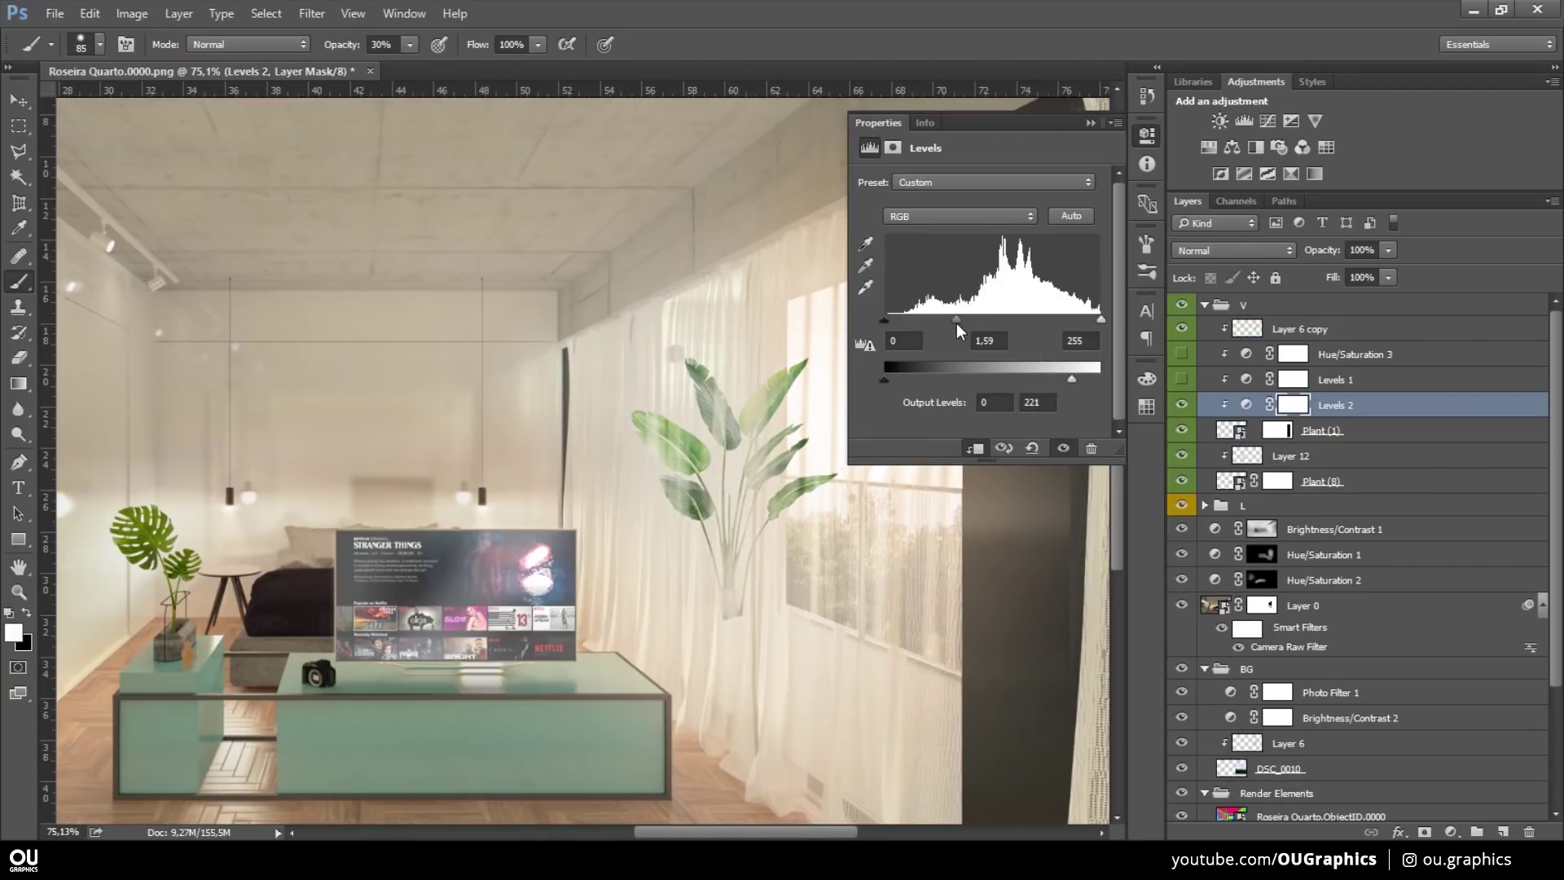
key(b)
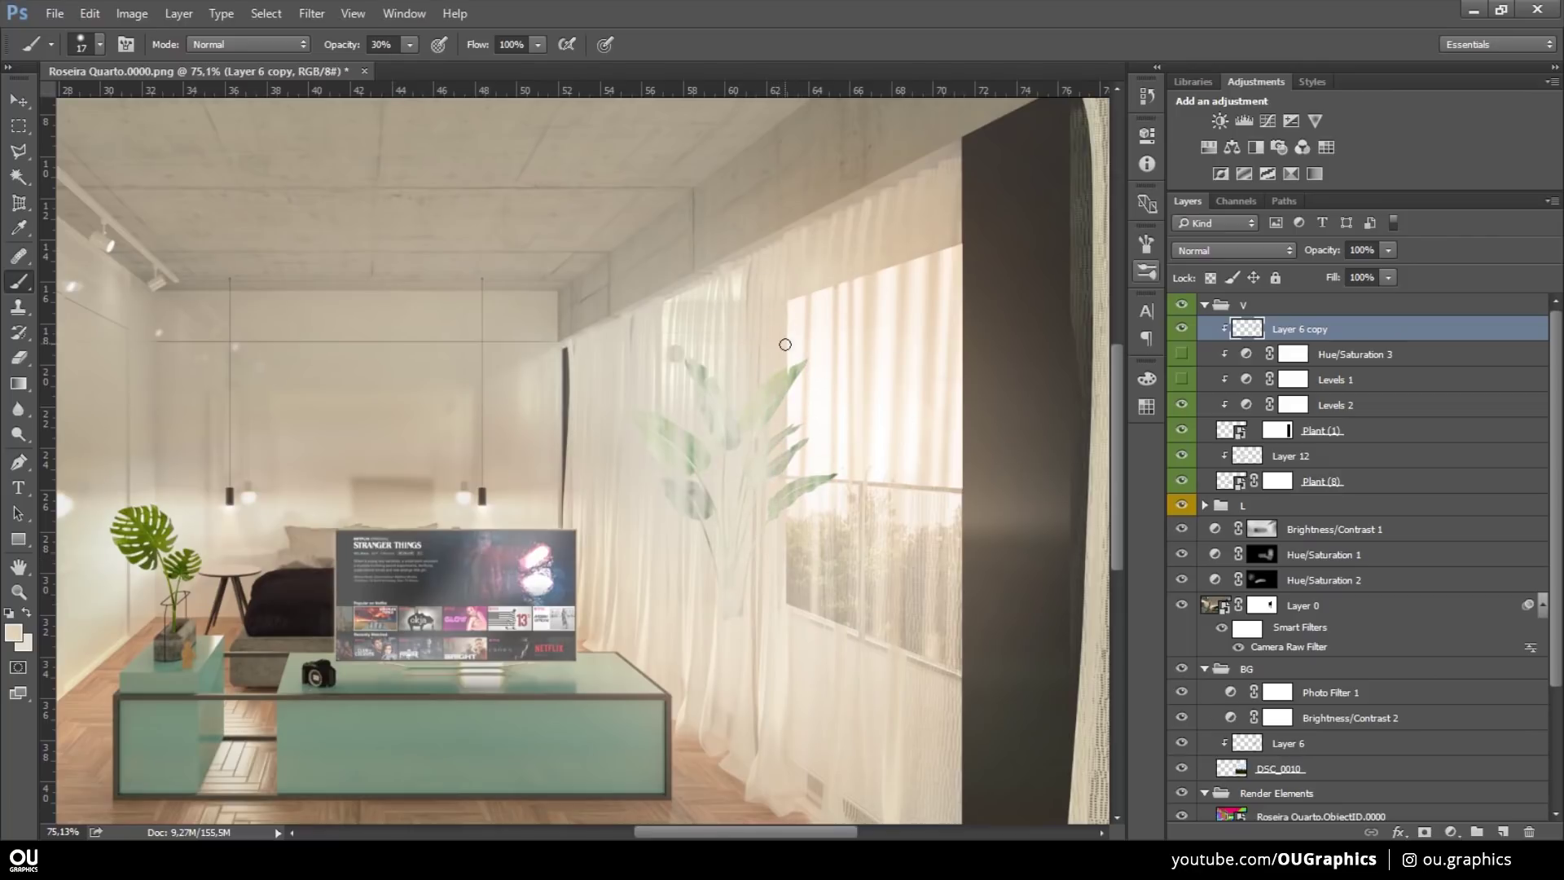
- On a new layer, lasso the planter shape and fill it as the base of the new pot
text(v5689)
key(6)
key(b)
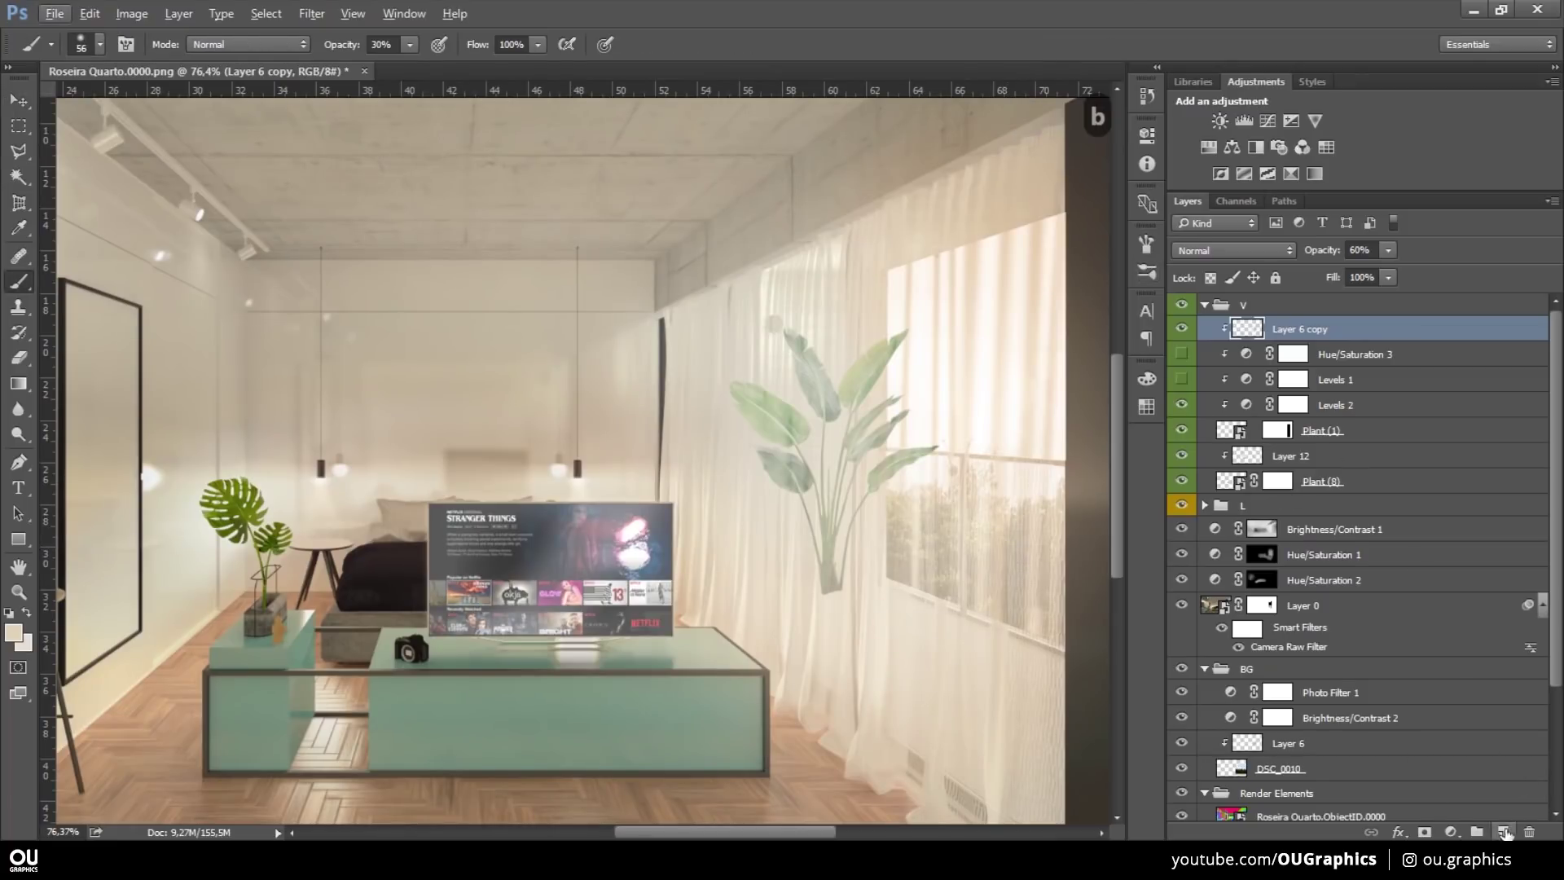
key(l)
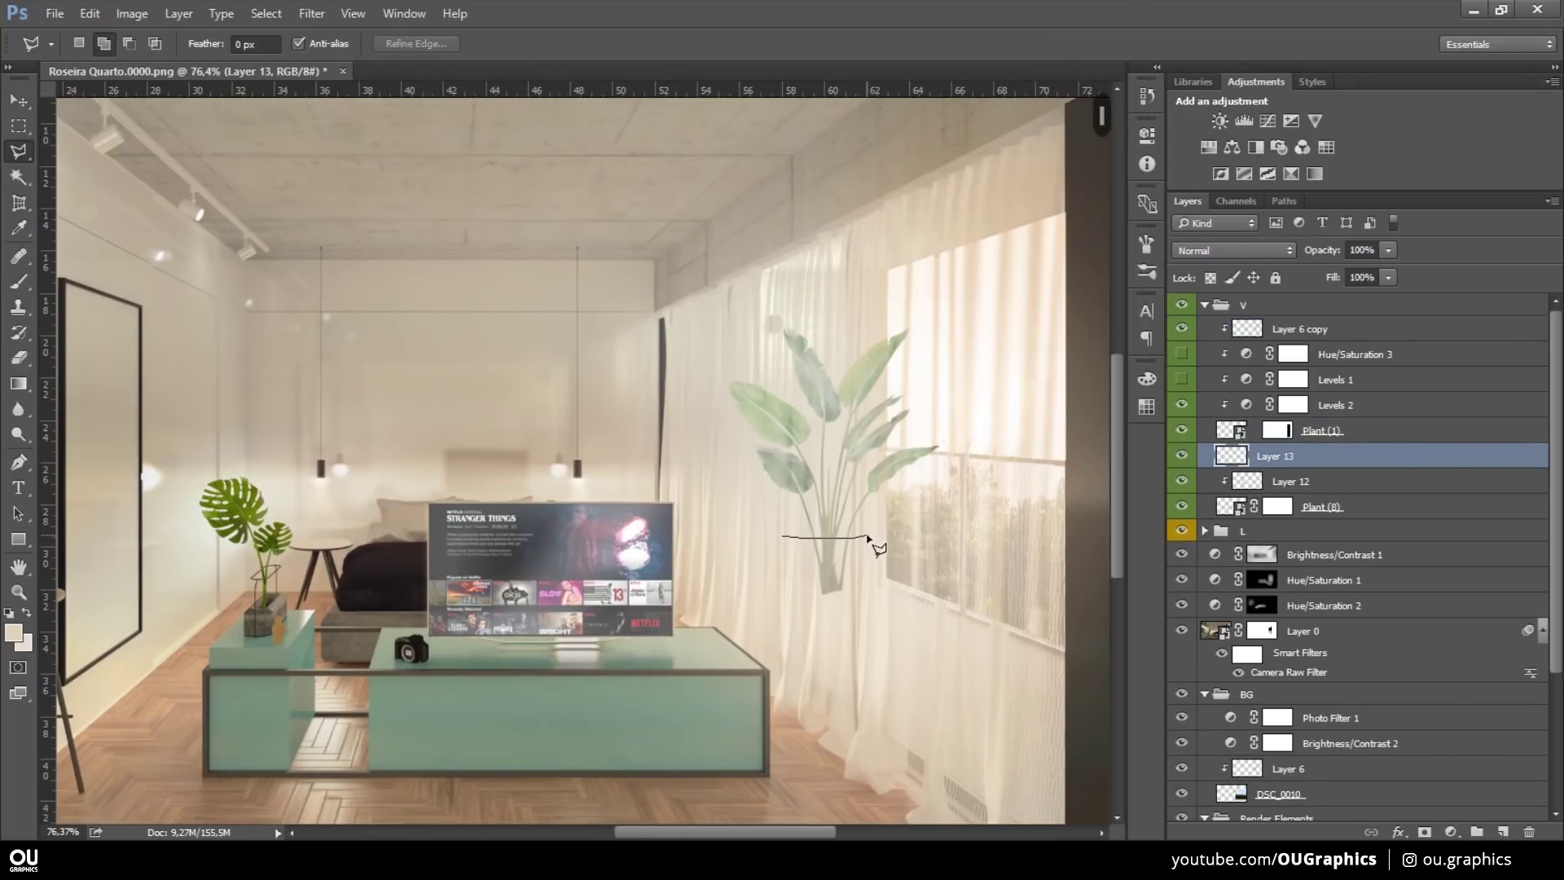
key(Escape)
key(d)
key(alt+BackSpace)
- Refill the pot in light cream at 40% opacity, tuning its hue until the tone reads right
key(v)
key(4)
key(0)
key(ctrl+u)
key(Escape)
key(b)
key(alt+BackSpace)
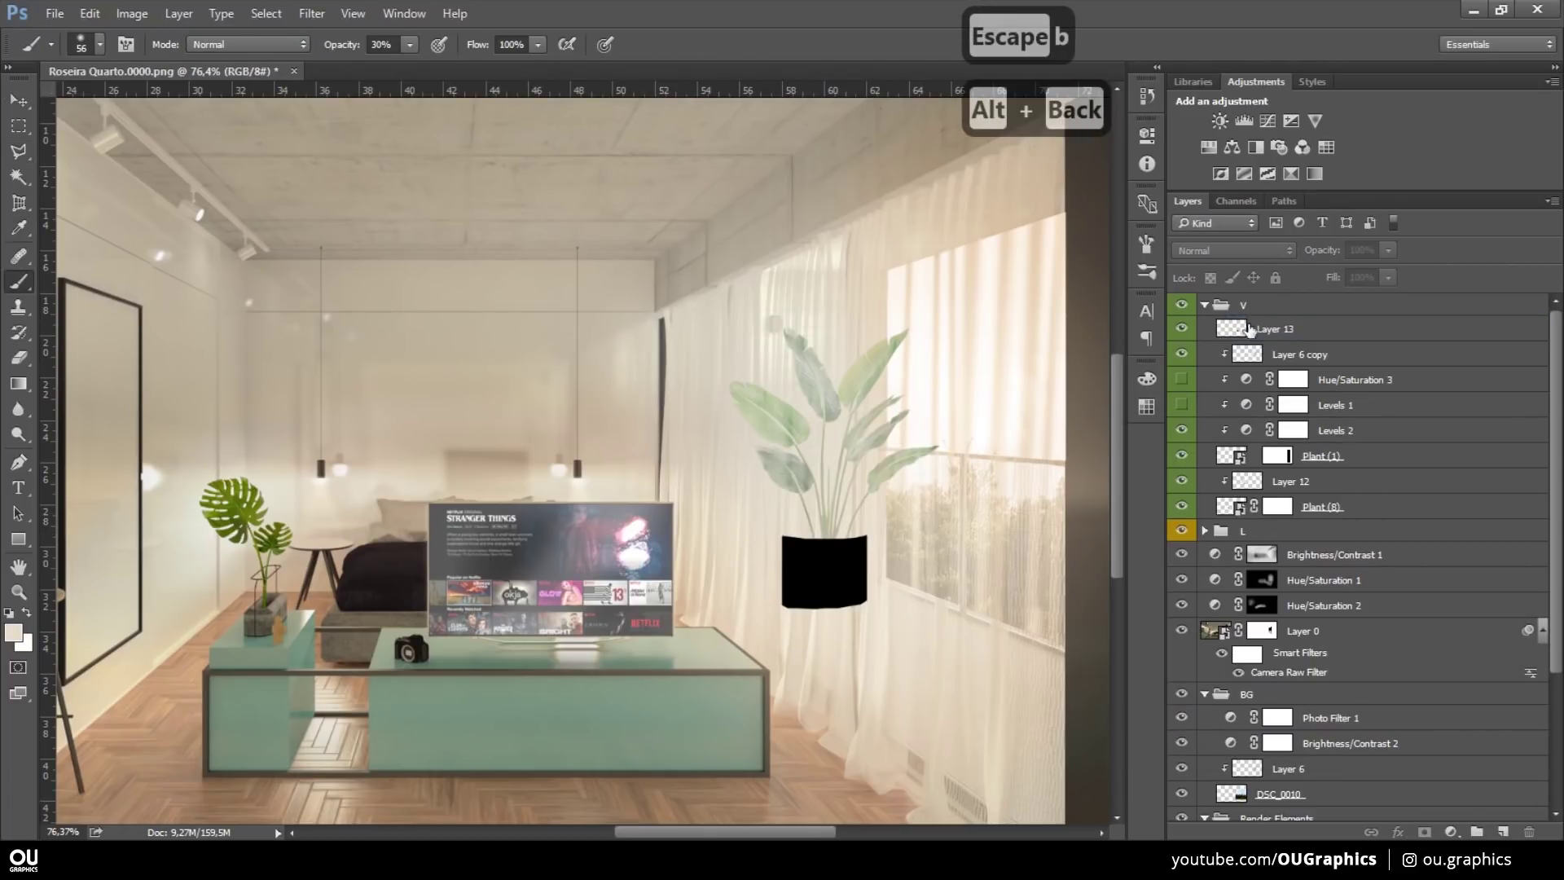
key(alt+BackSpace)
key(ctrl+d)
key(ctrl+alt+z)
key(alt+BackSpace)
key(ctrl+d)
- Add a clipped layer above the pot and brush gentle shading at low opacity
key(v)
key(ctrl+u)
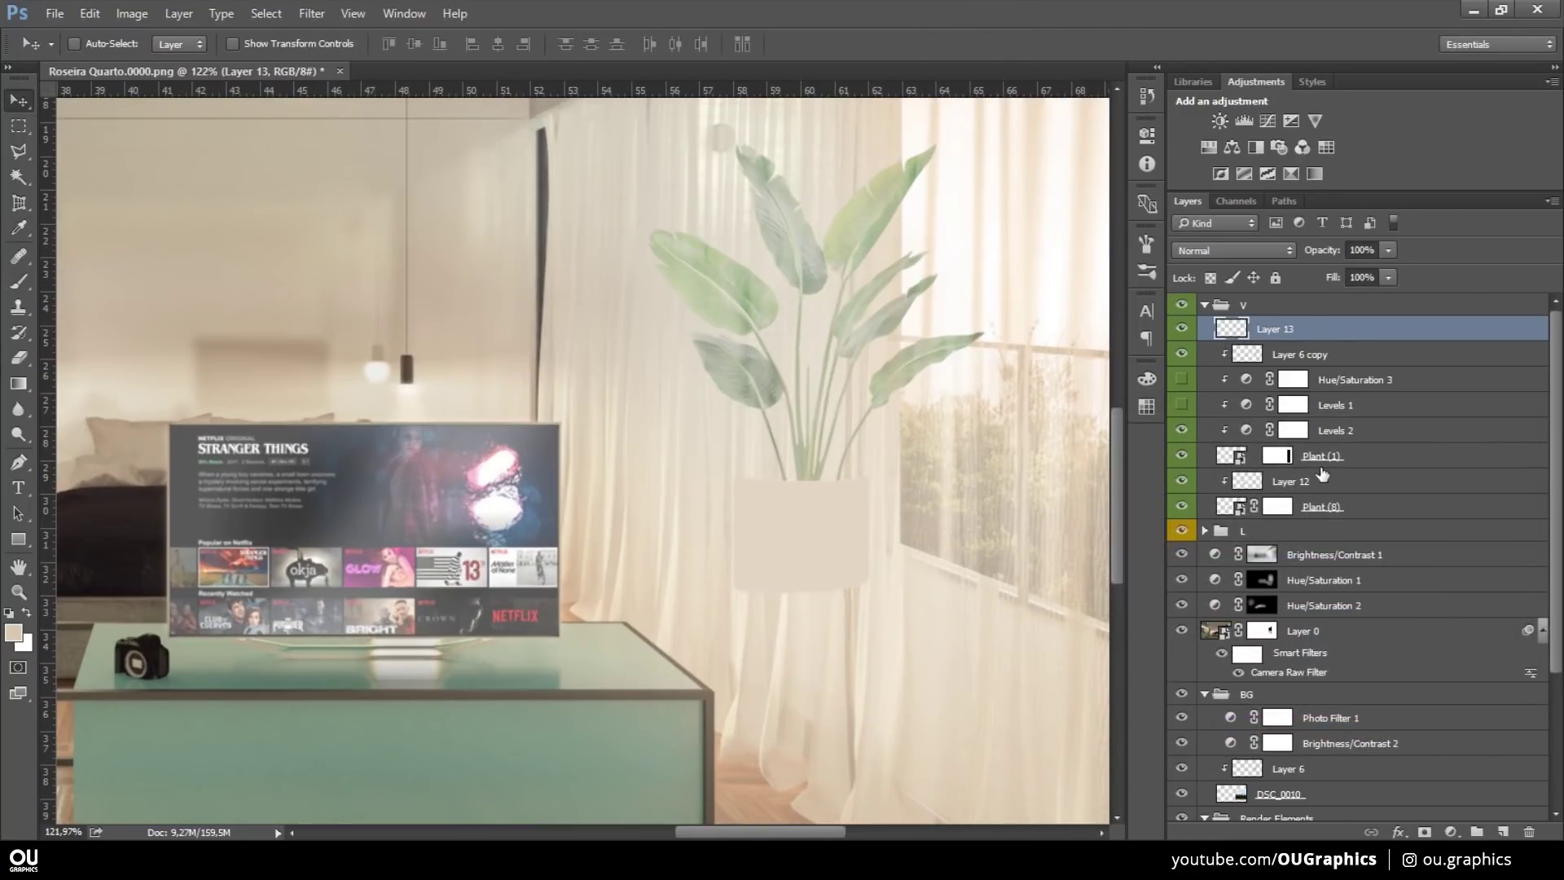
key(ctrl+alt+g)
key(b)
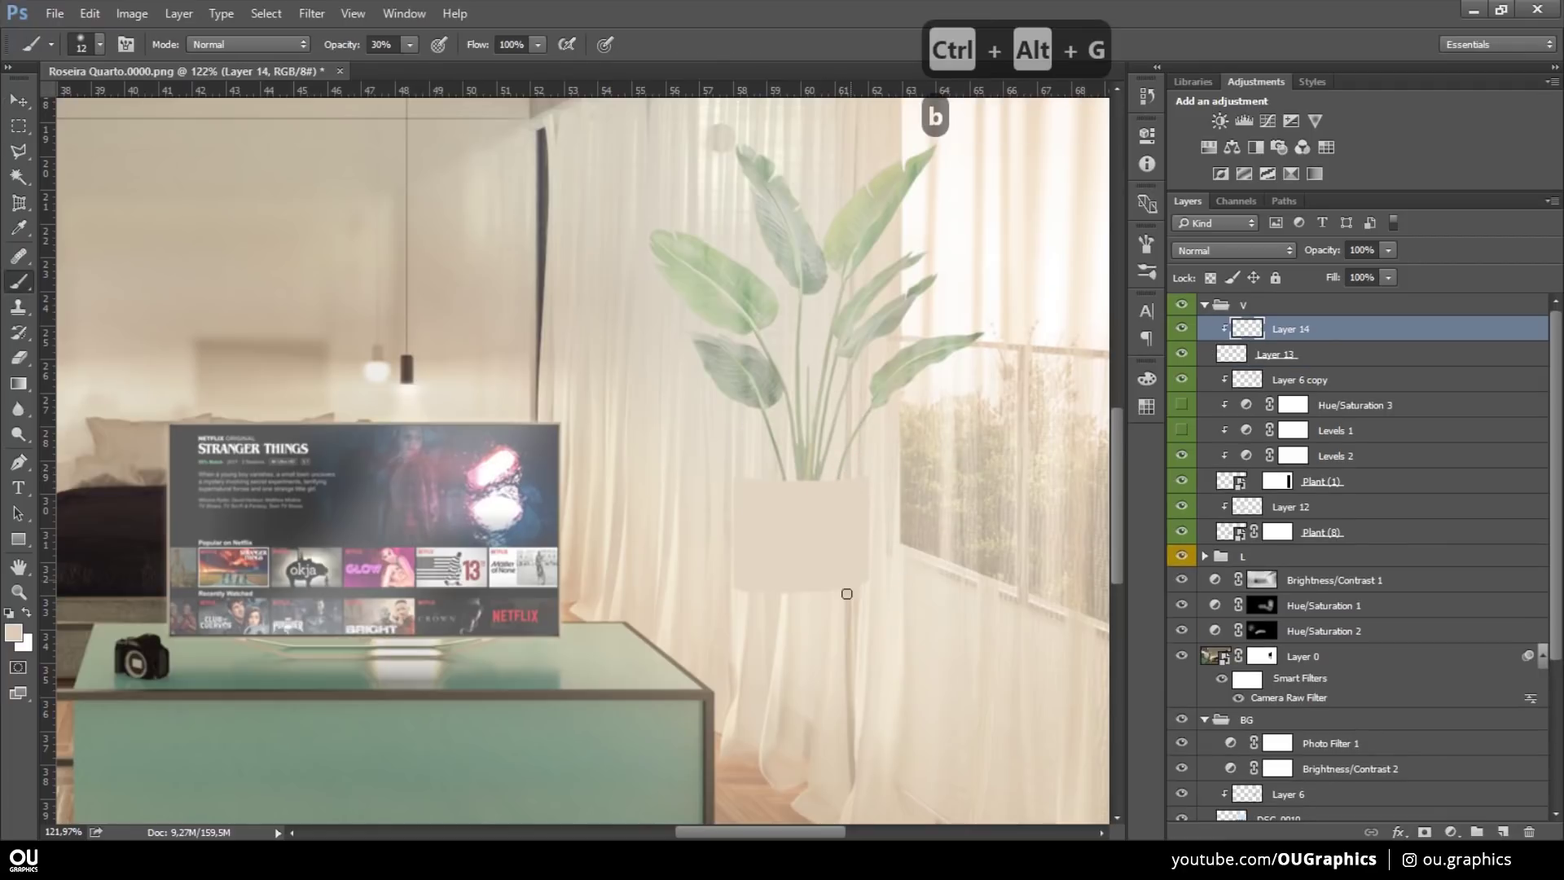
key(ctrl+d)
key(0)
key(ctrl+z)
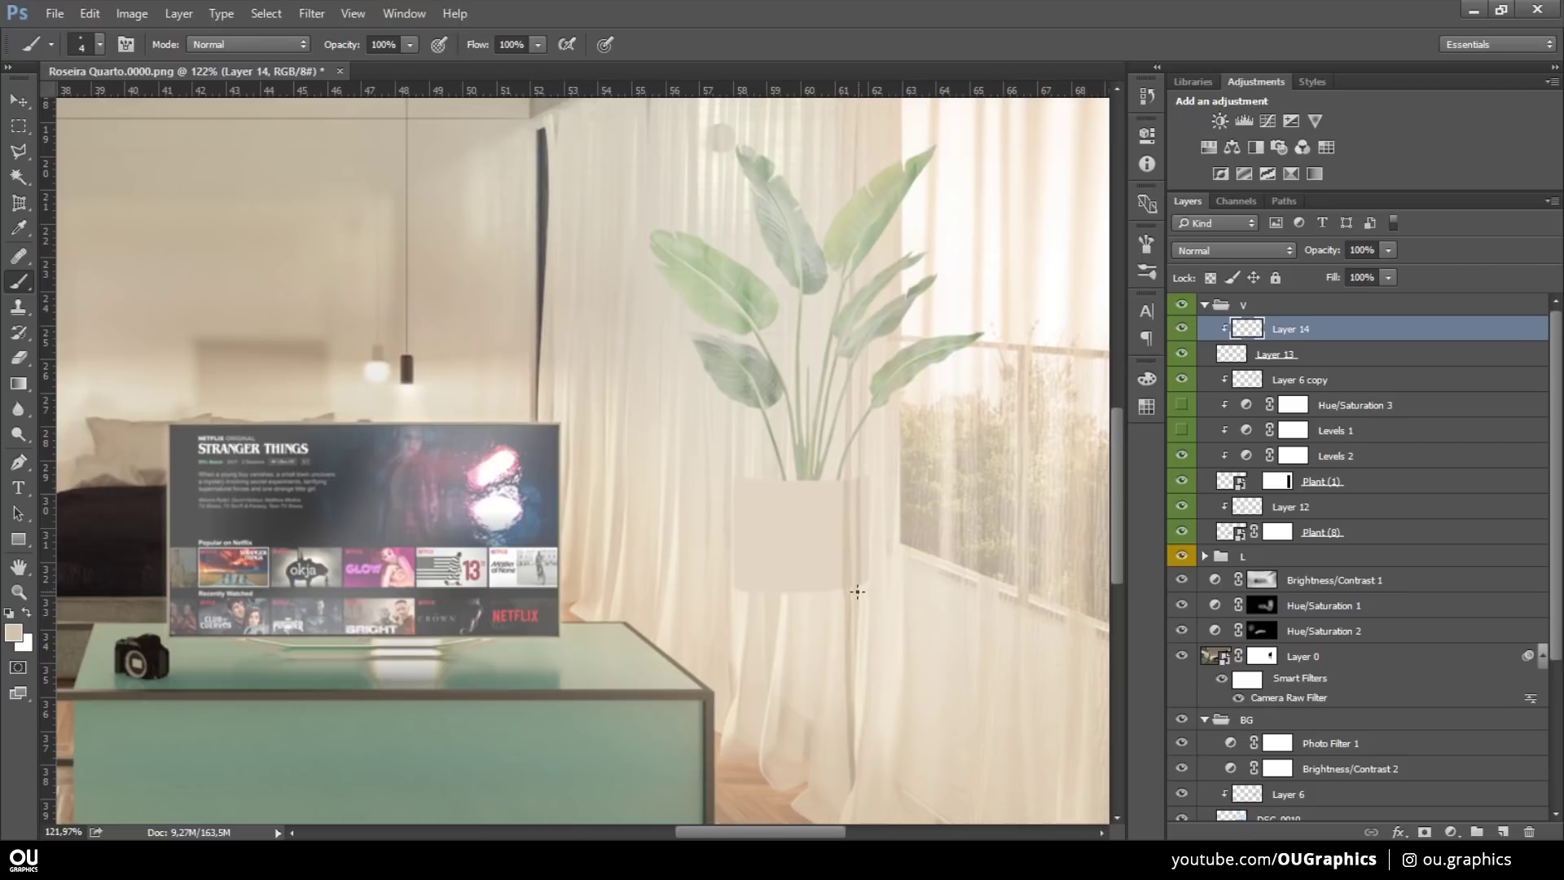
key(4)
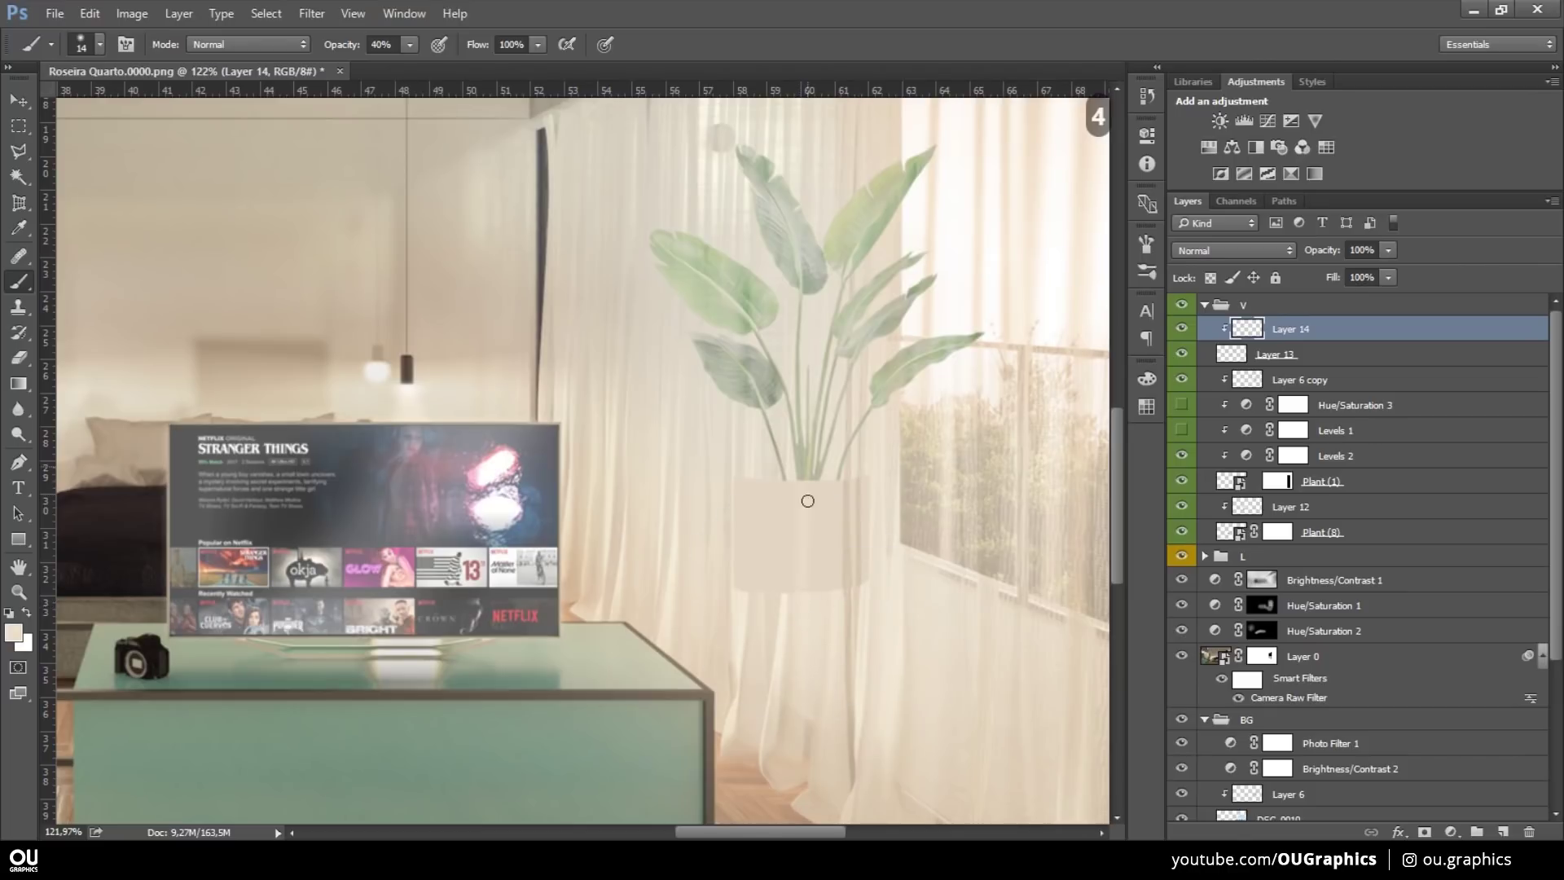
key(8)
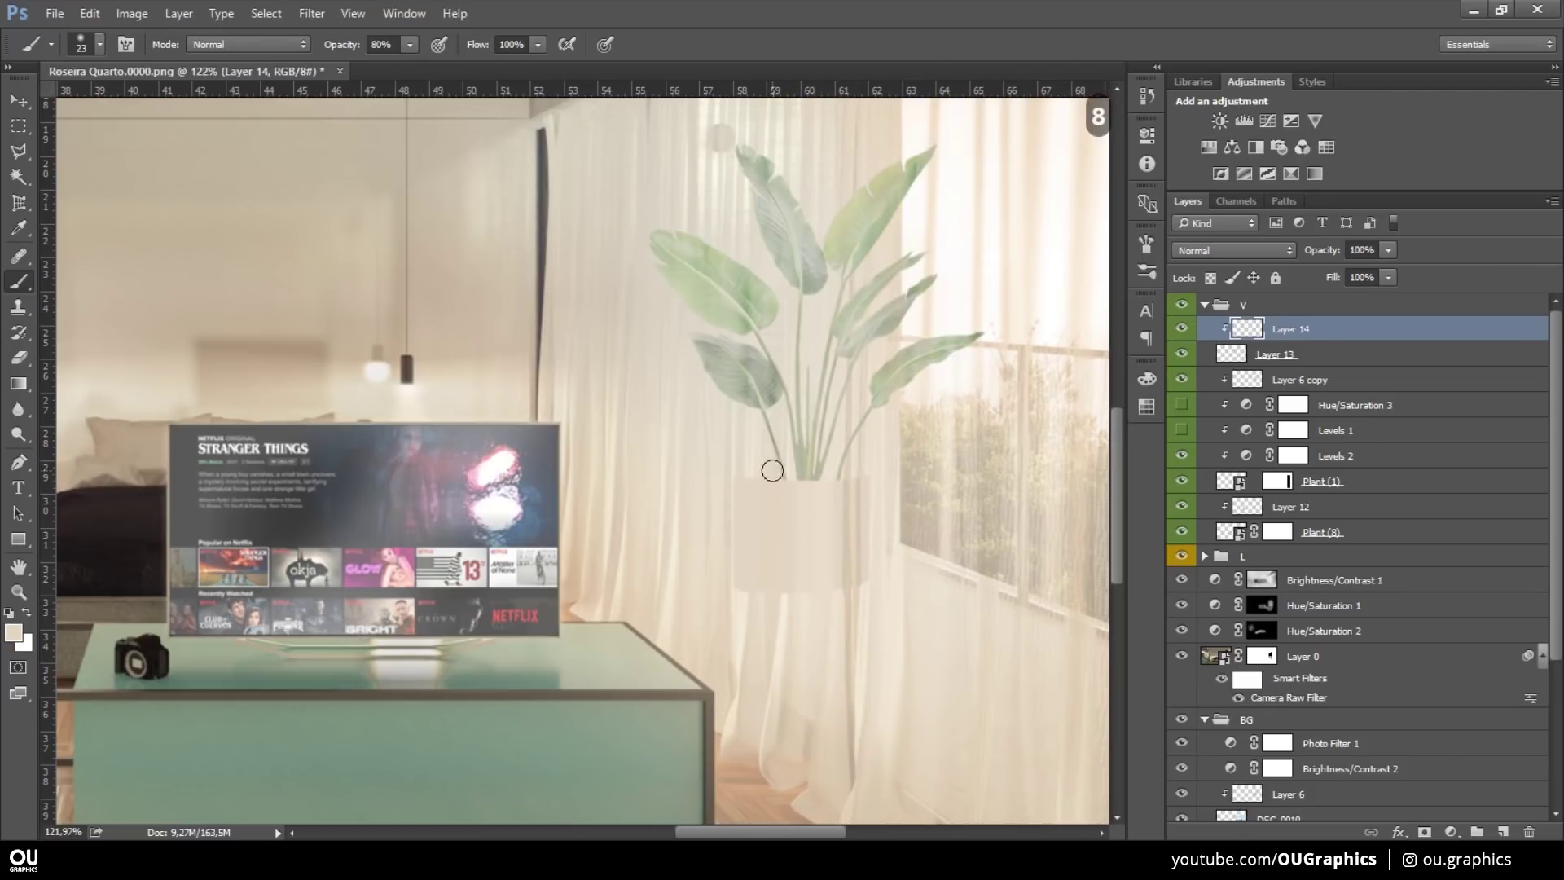
- Rework the shading passes and readjust the pot's hue and layer opacity
key(ctrl+z)
key(ctrl+z)
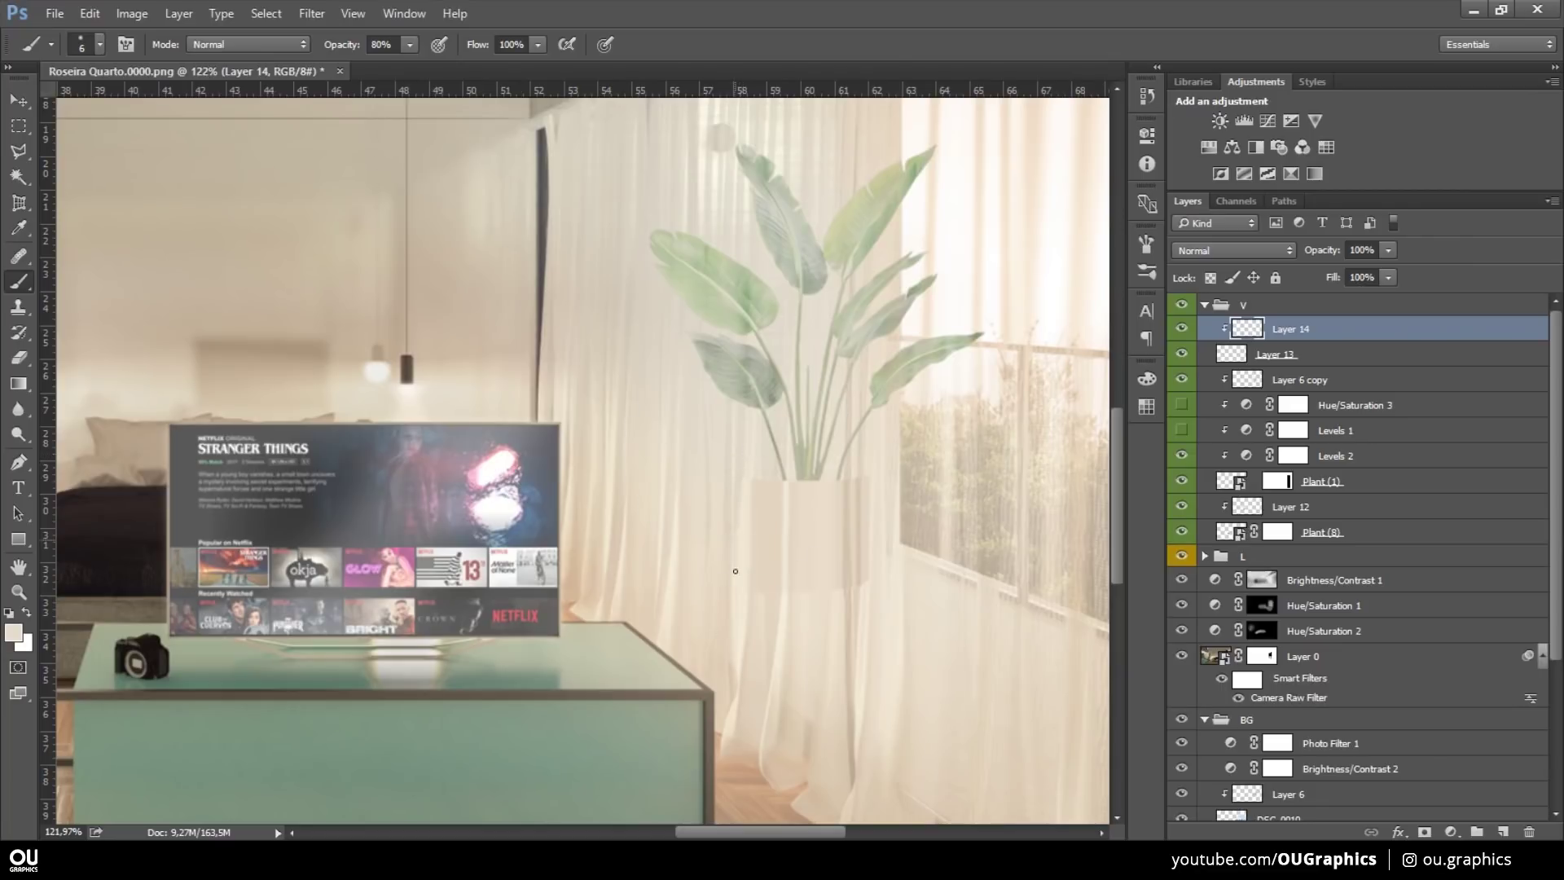
key(ctrl+z)
key(ctrl+z)
key(v)
key(ctrl+u)
key(Escape)
text(8v)
click(1068, 464)
text(7)
key(ctrl+u)
- Delete stray paint outside the pot and clean its edges with eraser and brush
click(922, 625)
key(Delete)
key(ctrl+d)
key(e)
key(0)
key(ctrl+z)
key(ctrl+z)
key(b)
key(d)
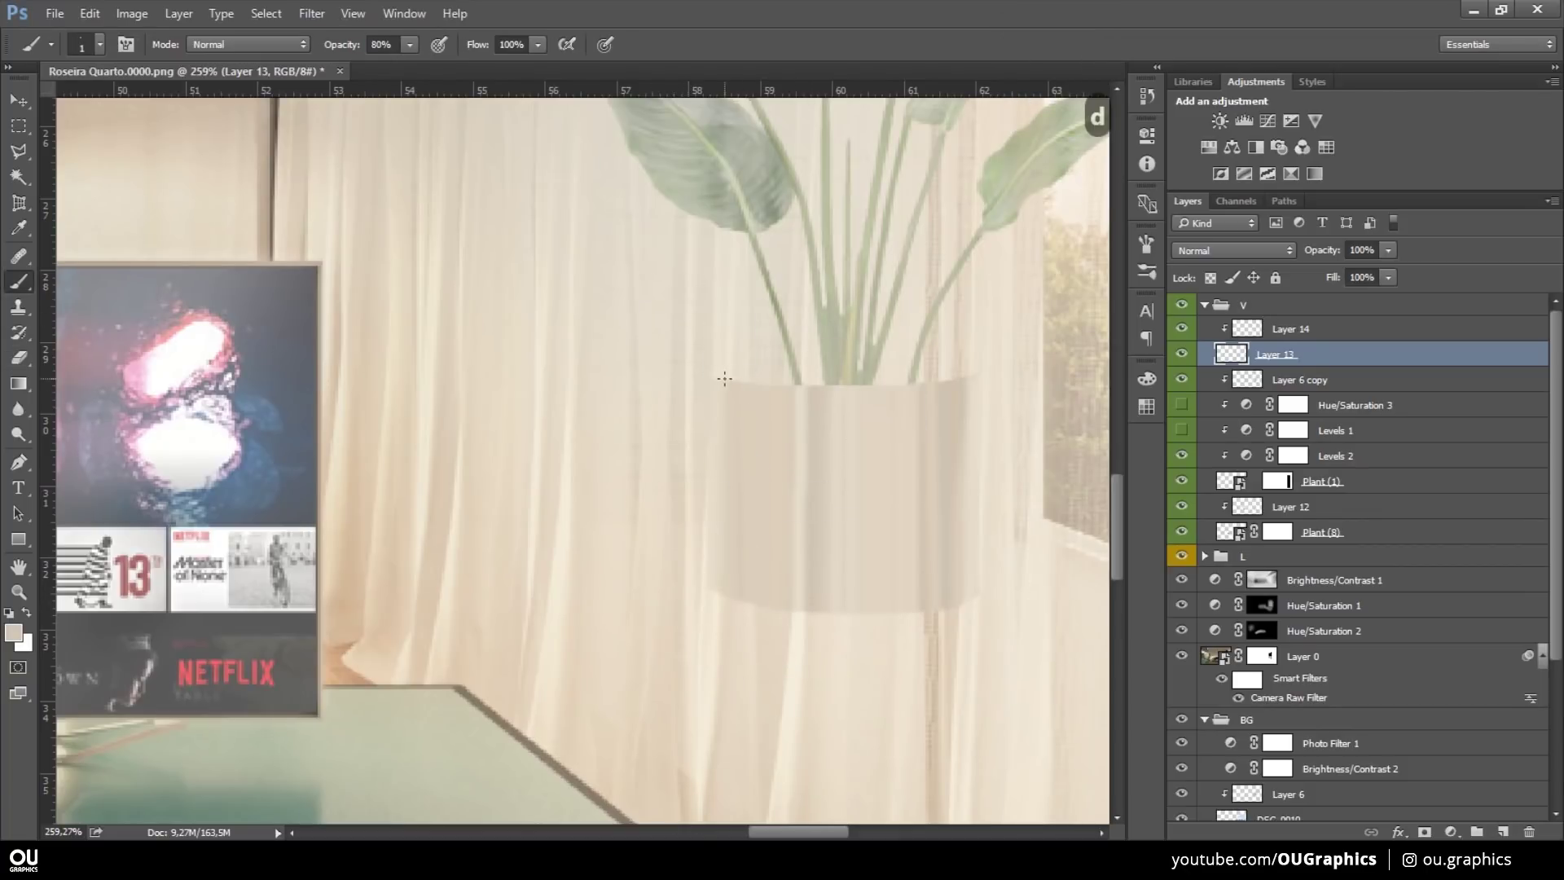
key(ctrl+z)
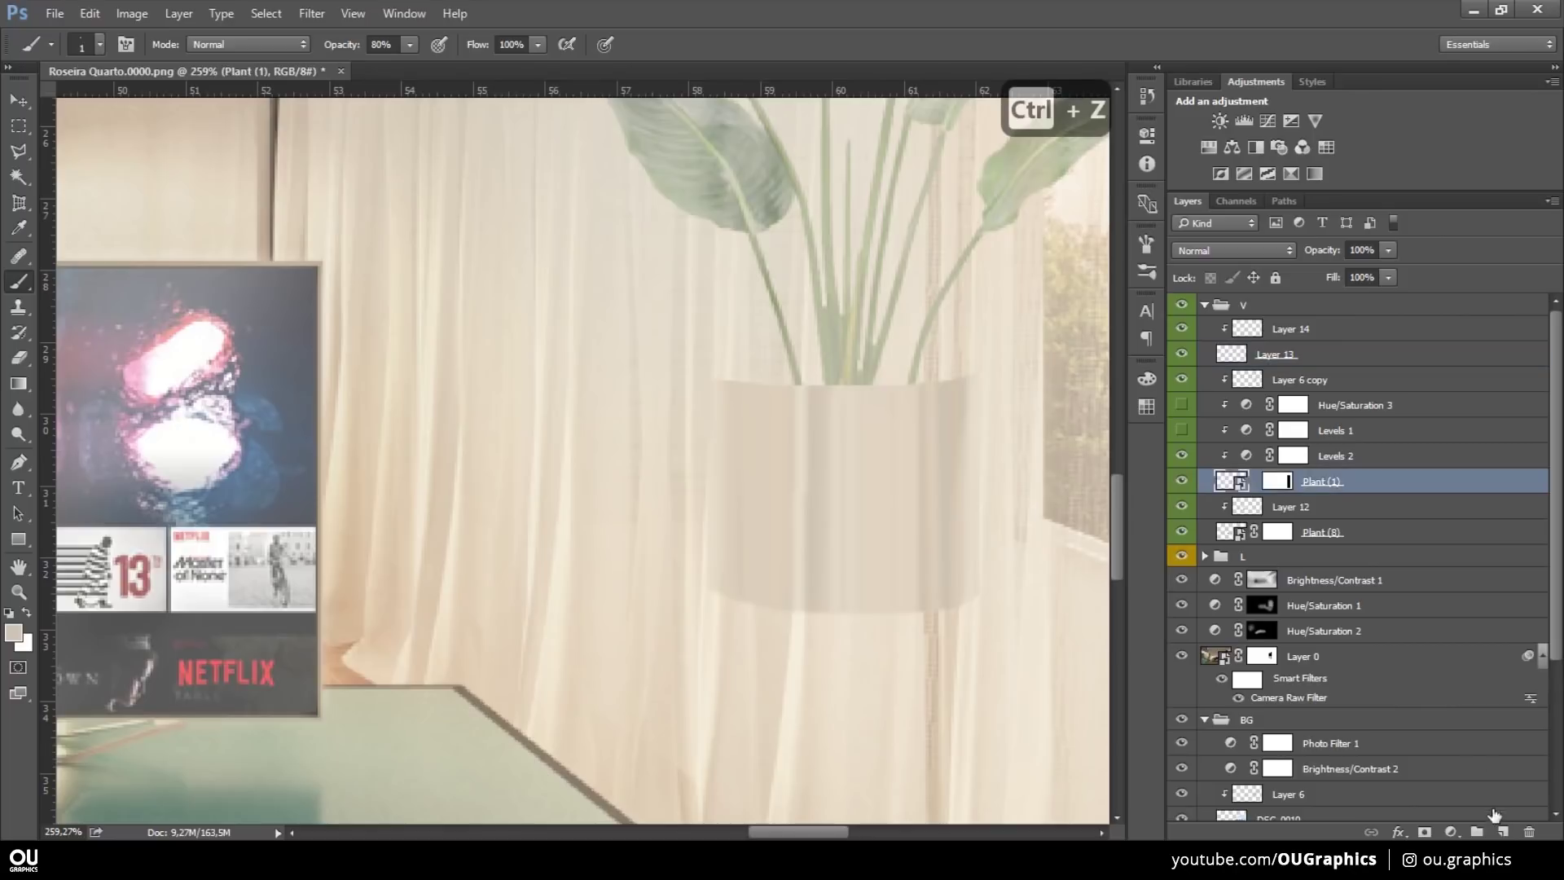
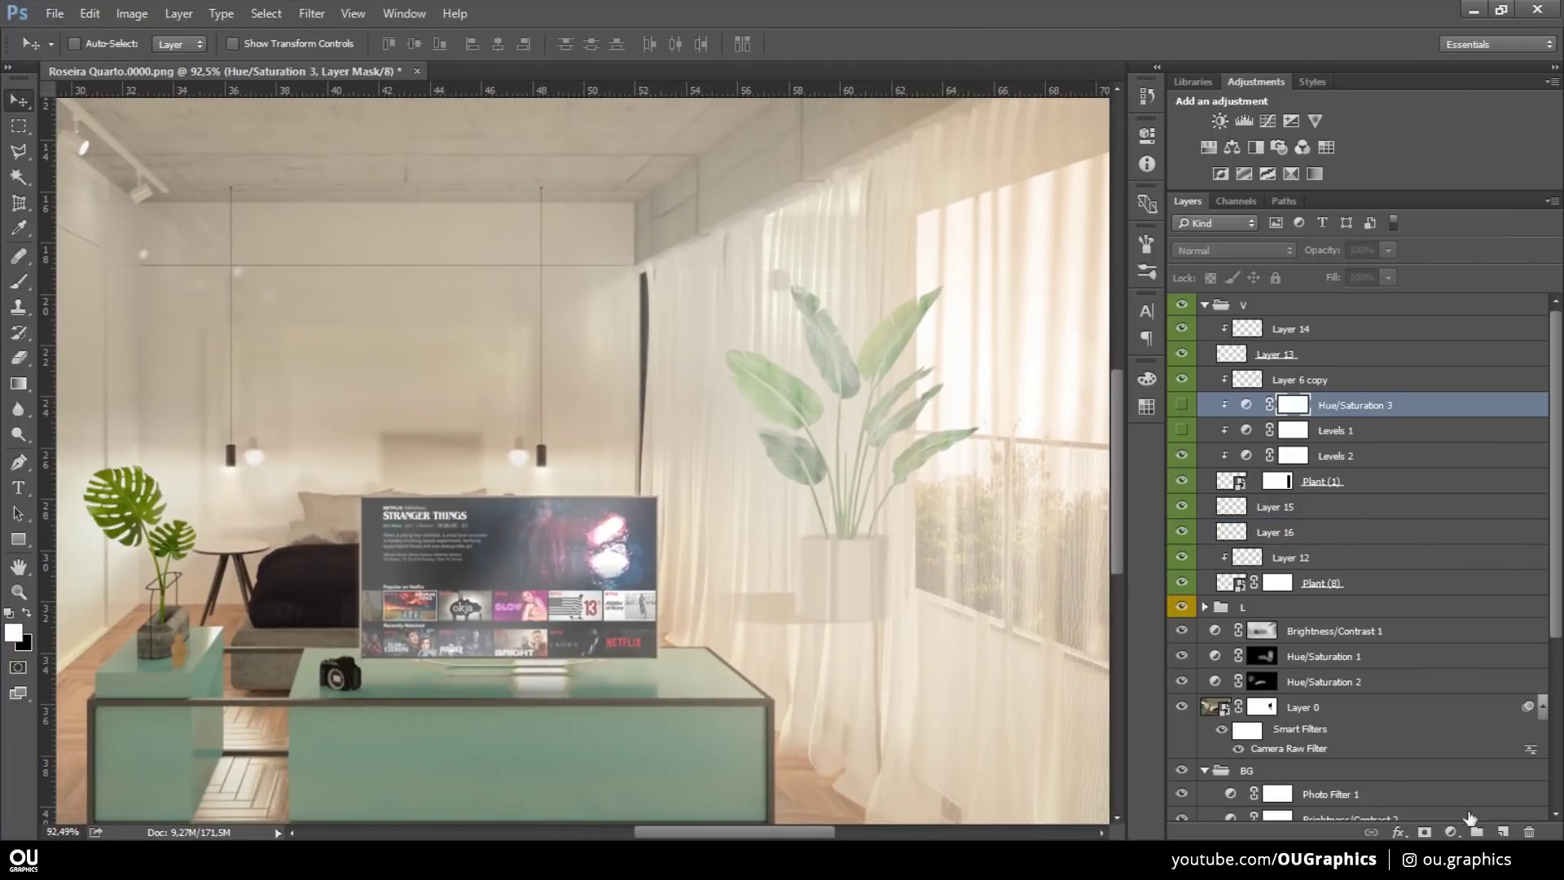
- Brush a faint low-opacity shadow under the window pot and add a clipped layer above Plant (1)
key(b)
key(ctrl+z)
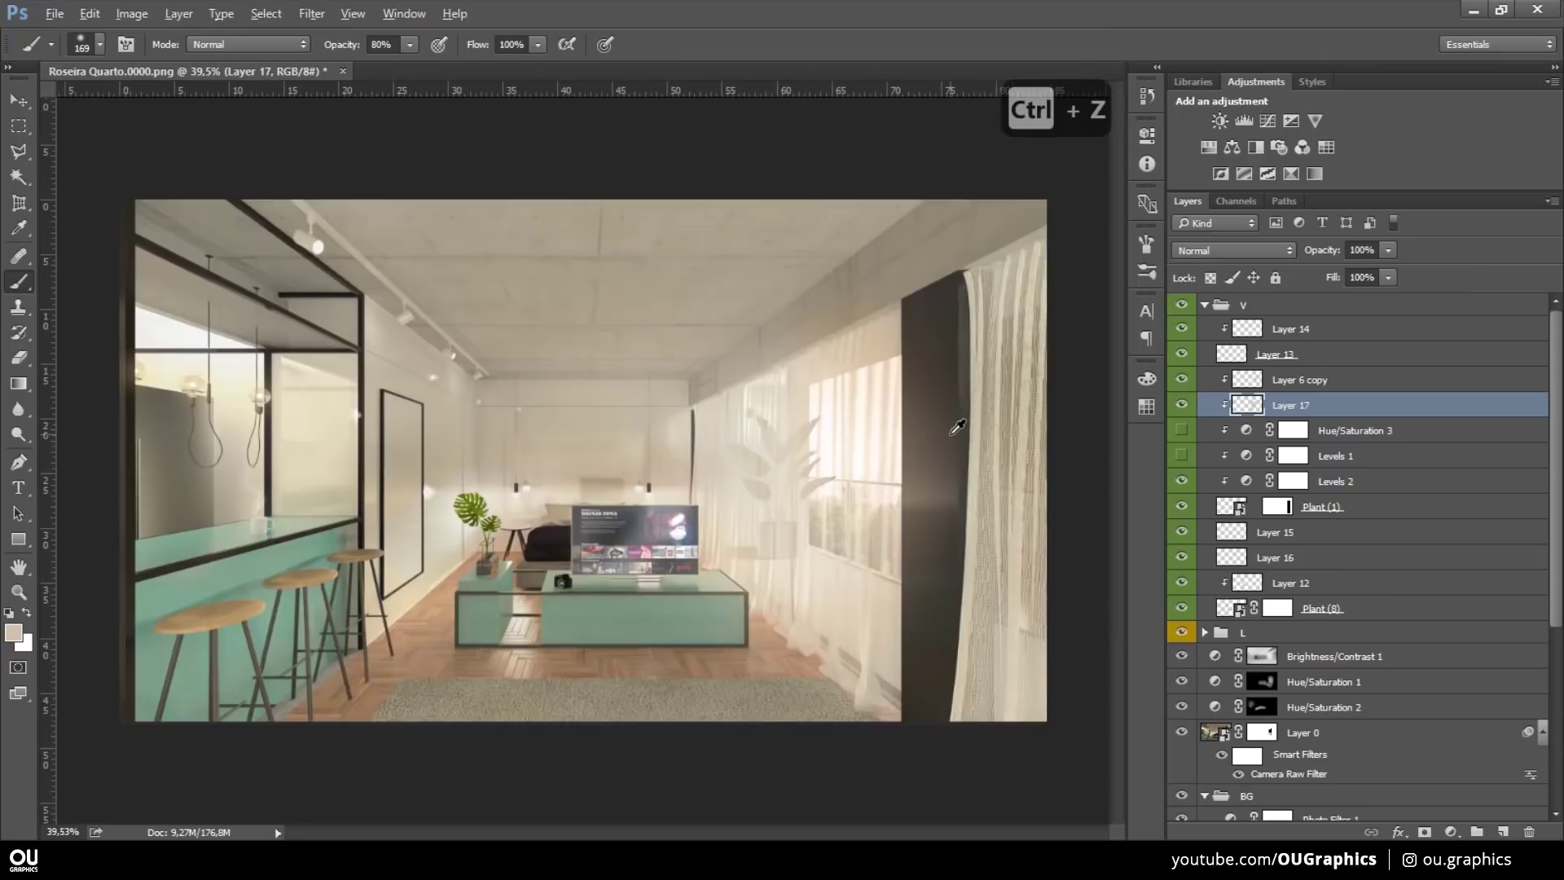
text(v36)
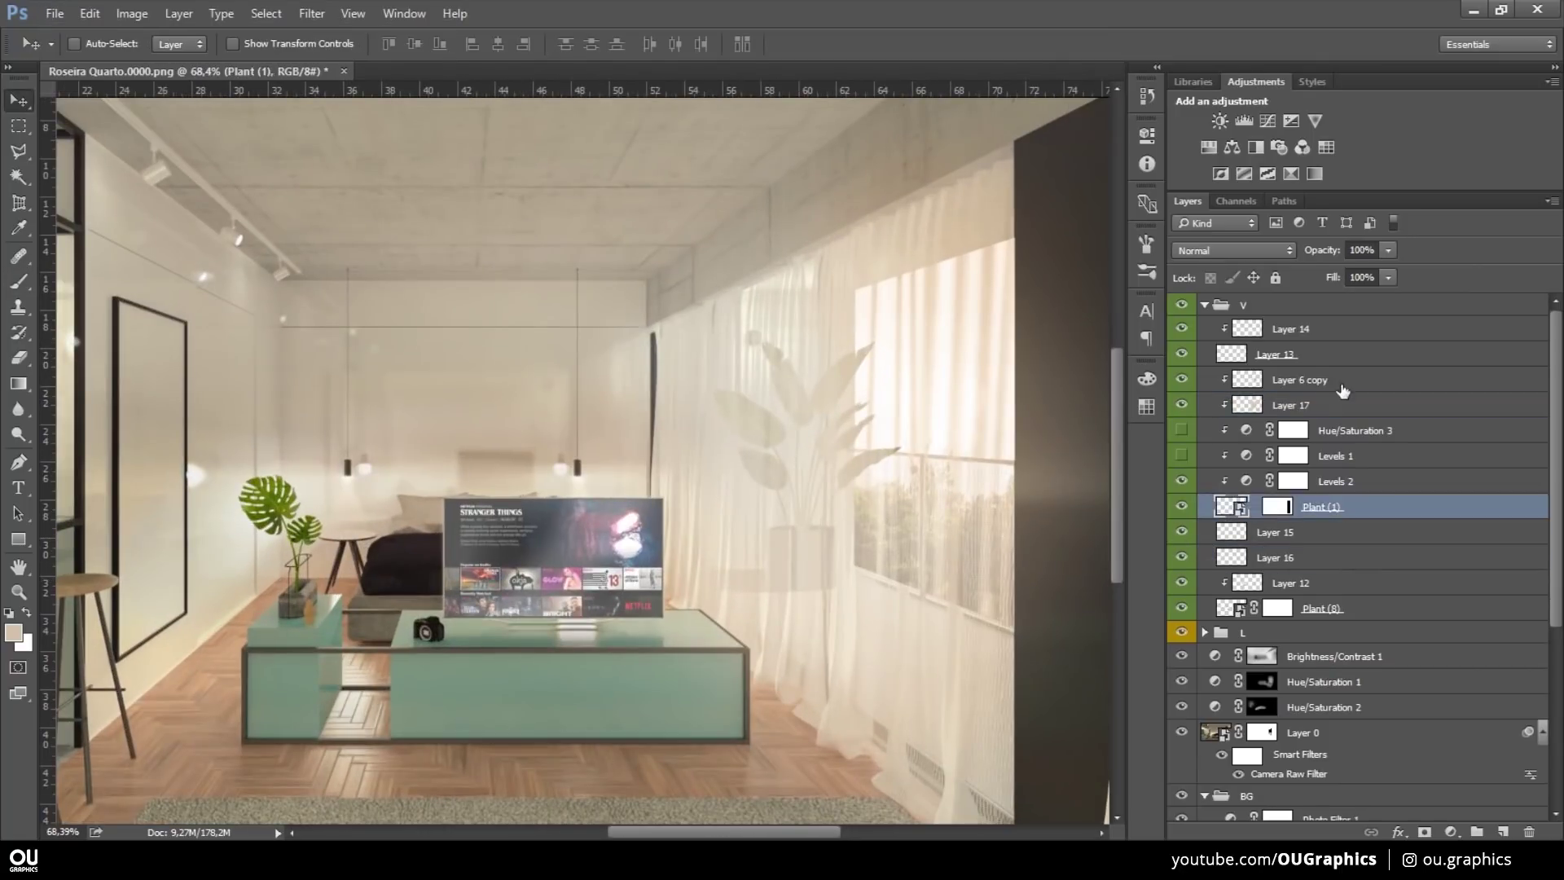
- Brush a soft glow on a new layer over the curtain by the plant and erase the excess
key(v)
key(ctrl+t)
key(Escape)
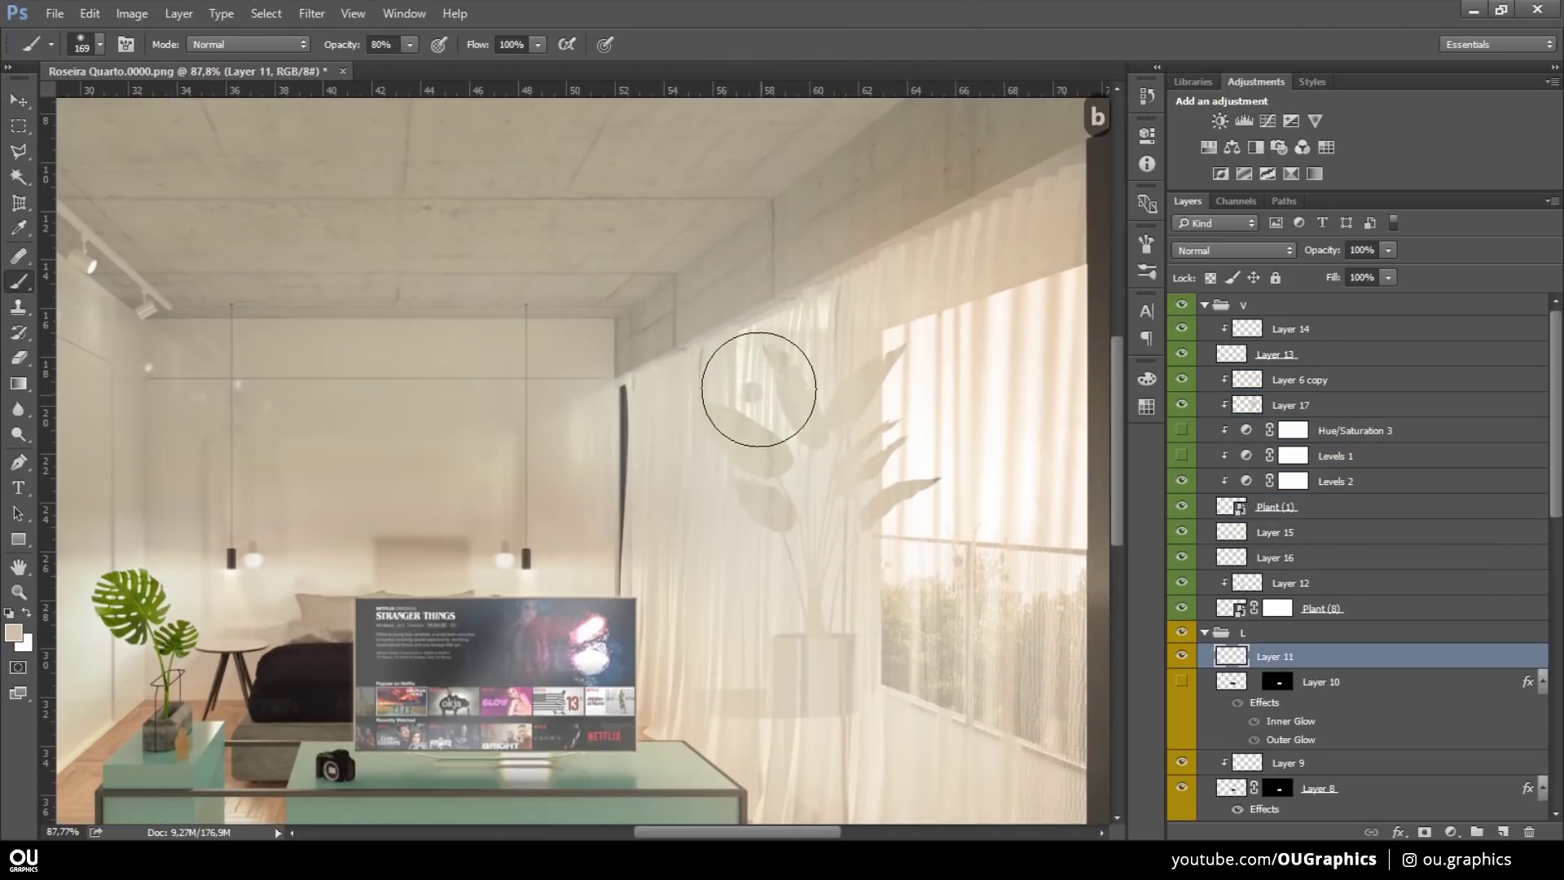
key(ctrl+z)
key(3)
key(ctrl+z)
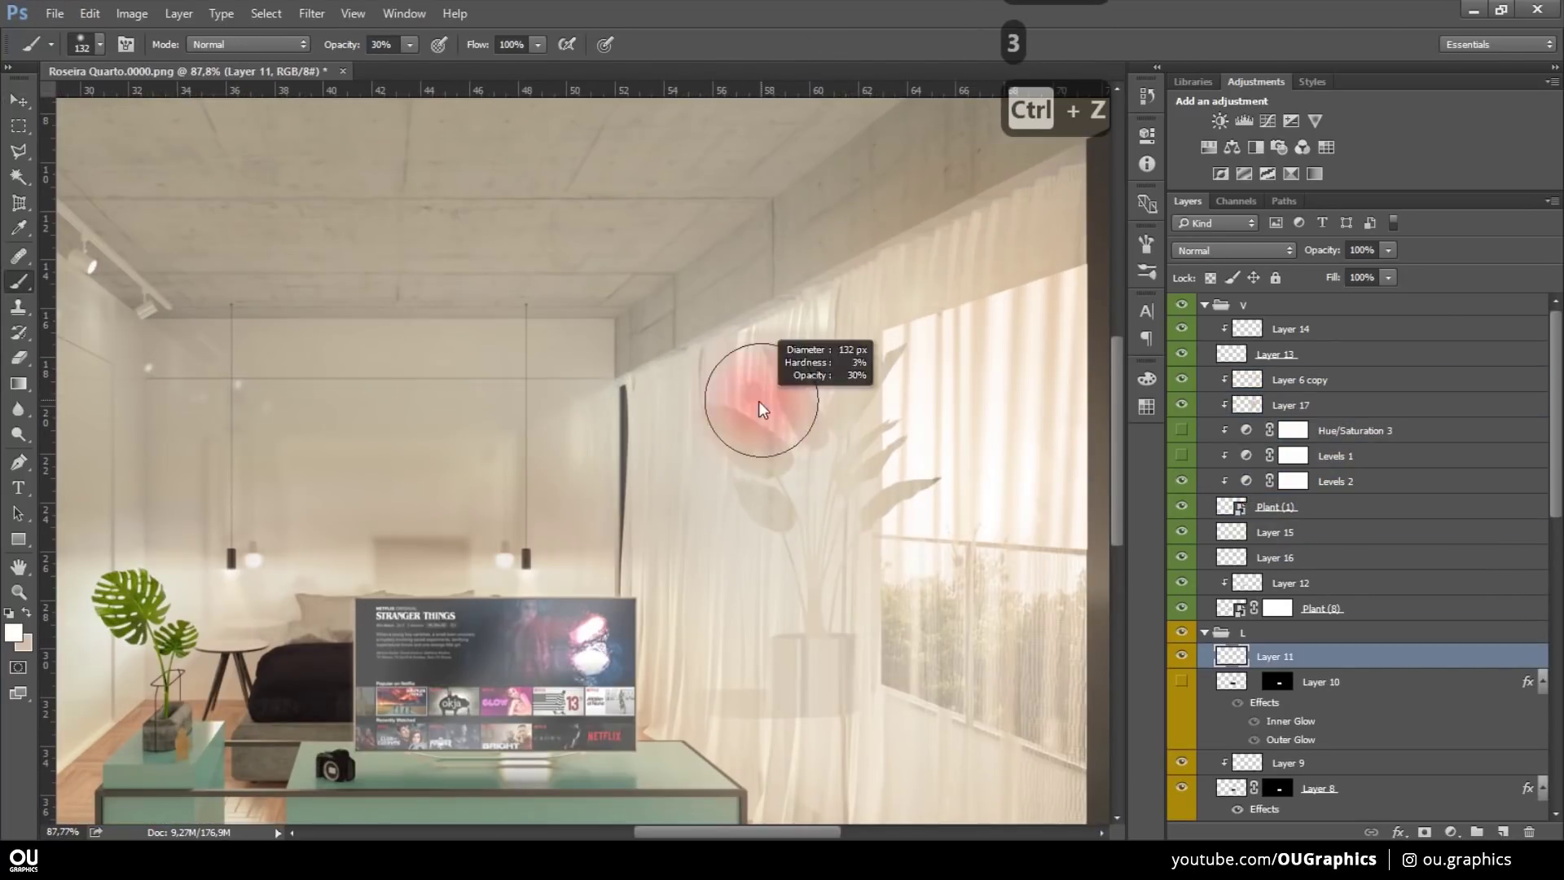
key(e)
key(ctrl+z)
text(e3)
key(ctrl+alt+z)
key(ctrl+z)
key(ctrl+z)
- Refine the glow strokes with the Brush and lower the layer's opacity
key(1)
key(ctrl+d)
key(ctrl+alt+z)
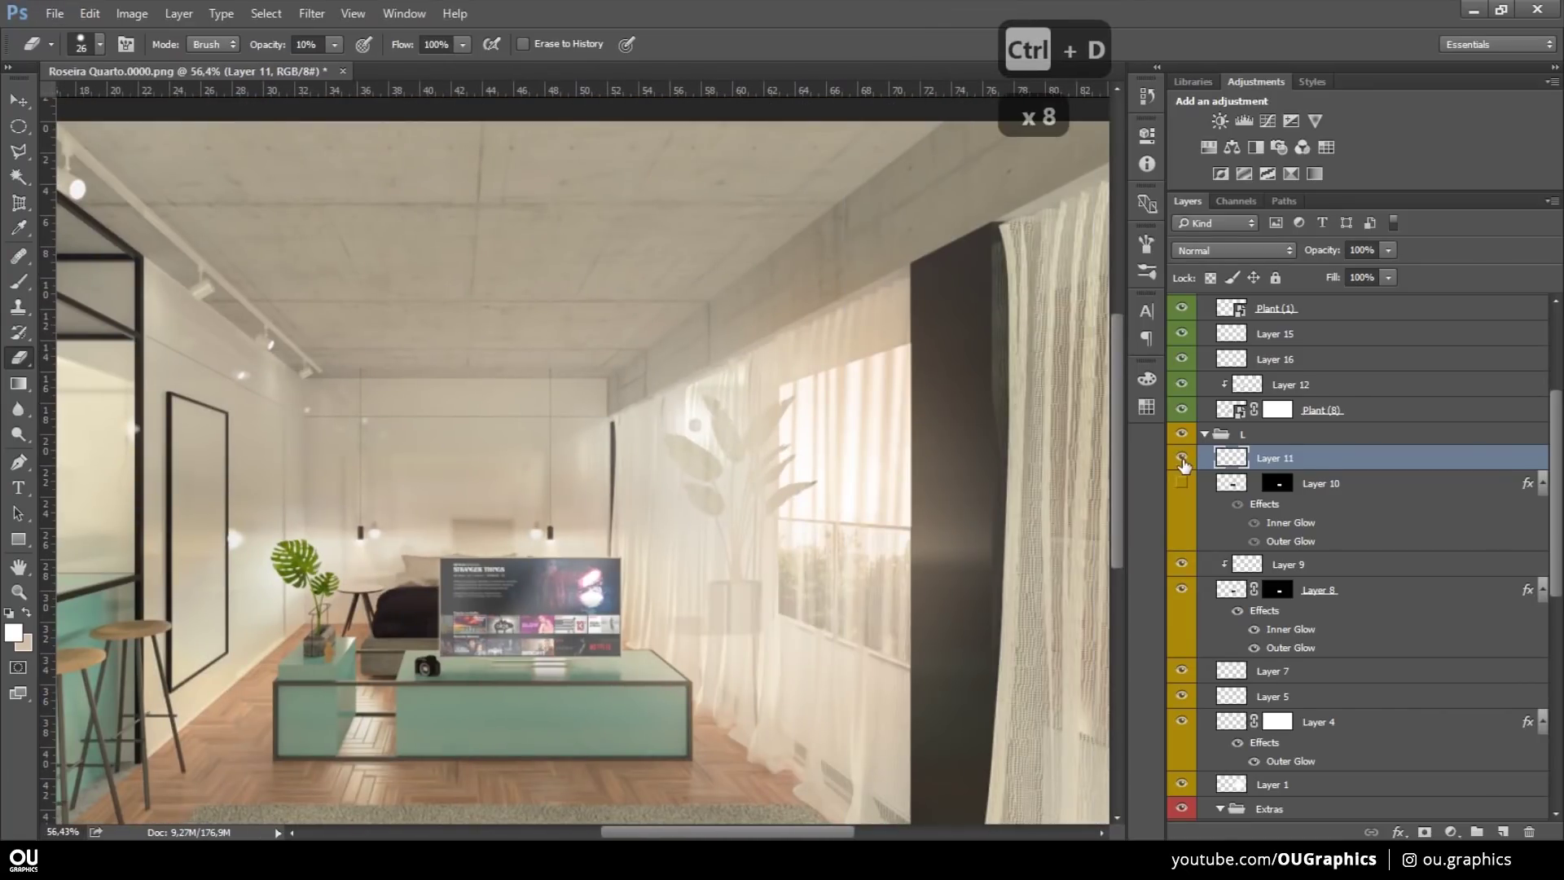
key(b)
key(ctrl+z)
key(4)
- Clip the glow, settle its opacity around 34-45%, and group the plant layers with Ctrl+G
key(ctrl+alt+g)
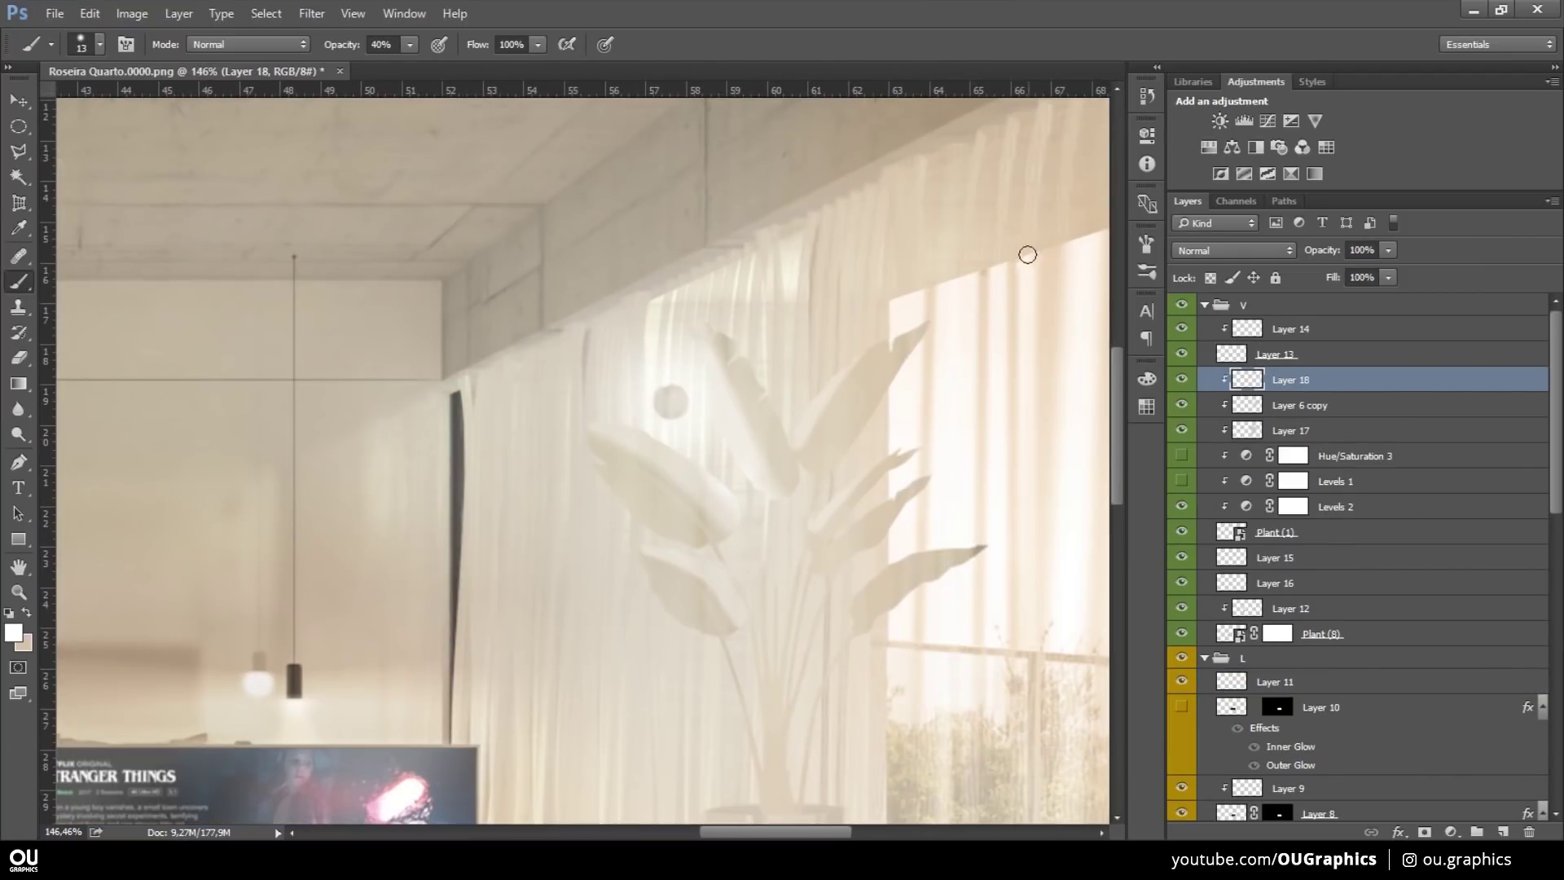
text(v45)
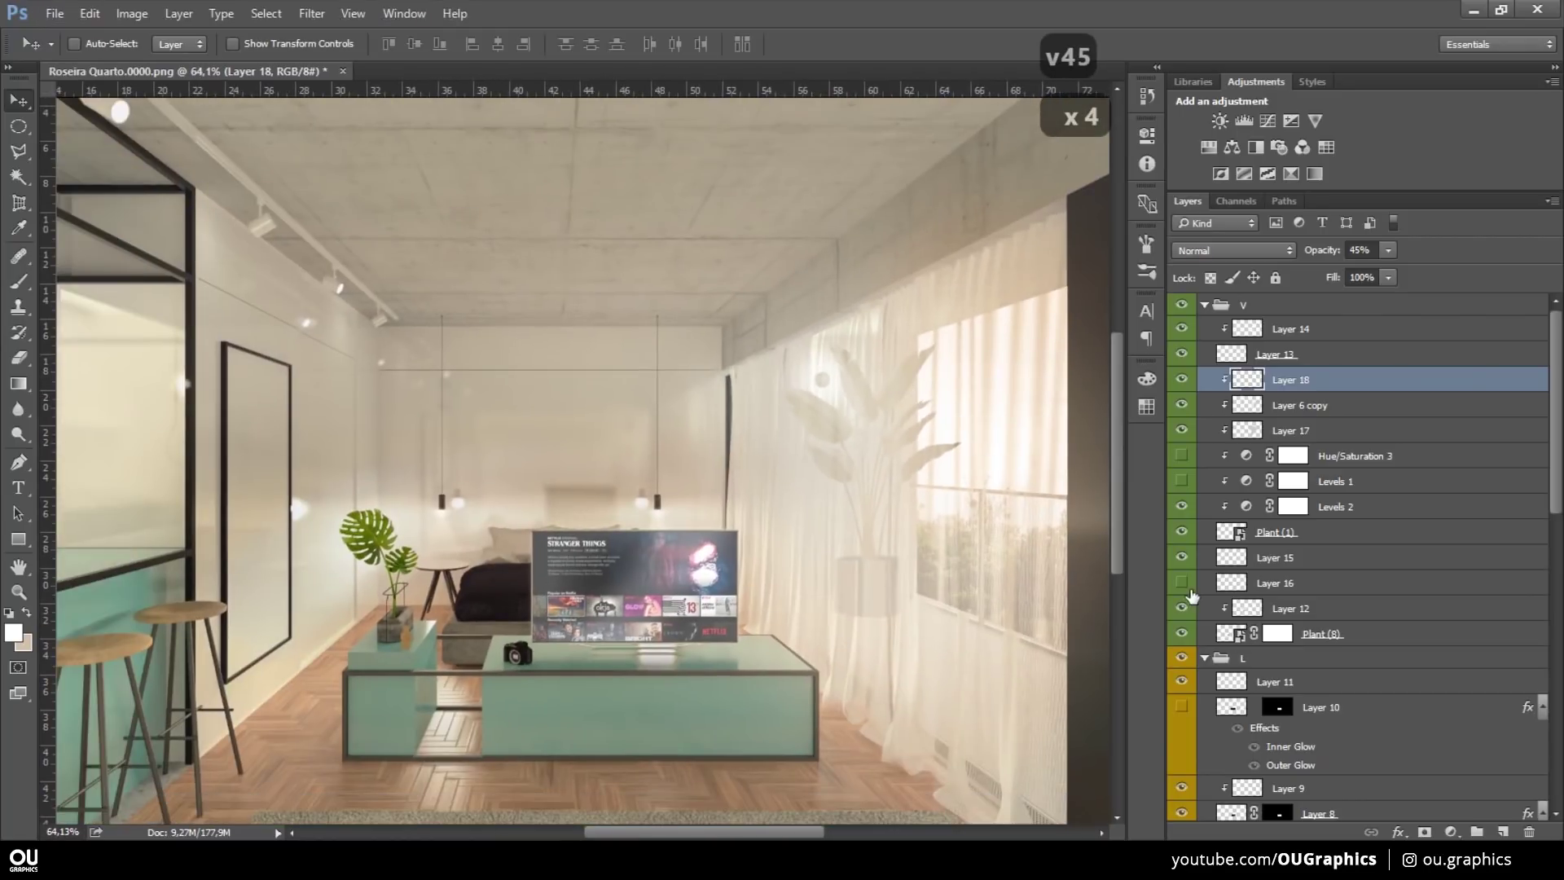
key(BackSpace)
text(3)
key(4)
key(ctrl+g)
- Name the plant group Vase and paste the Pulp Fiction poster as a smart object
key(v)
text(Vase)
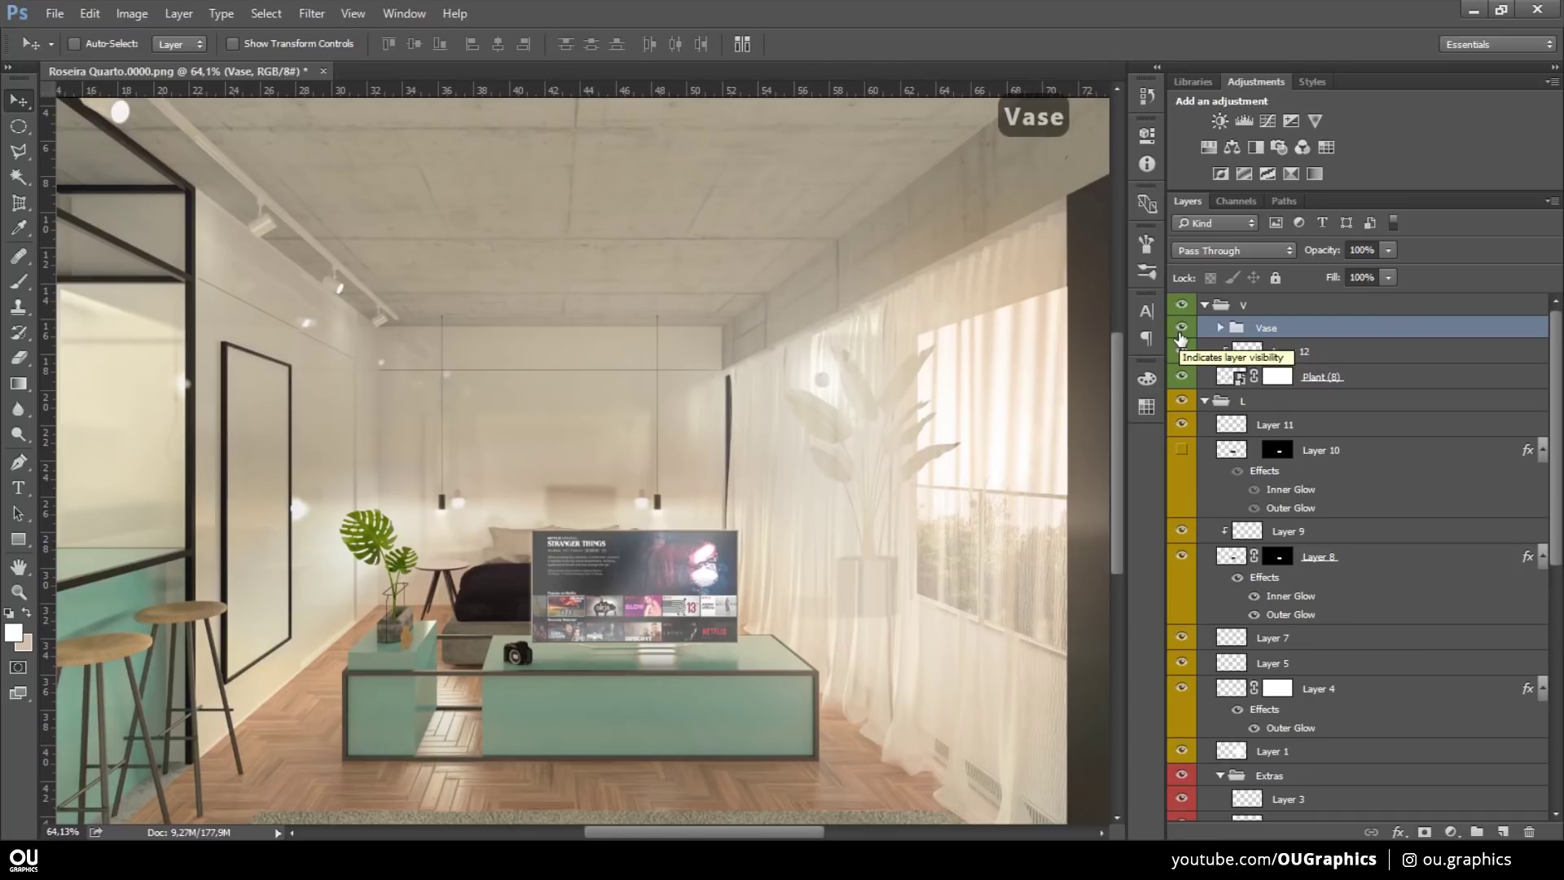
key(ctrl+v)
key(ctrl+t)
key(Escape)
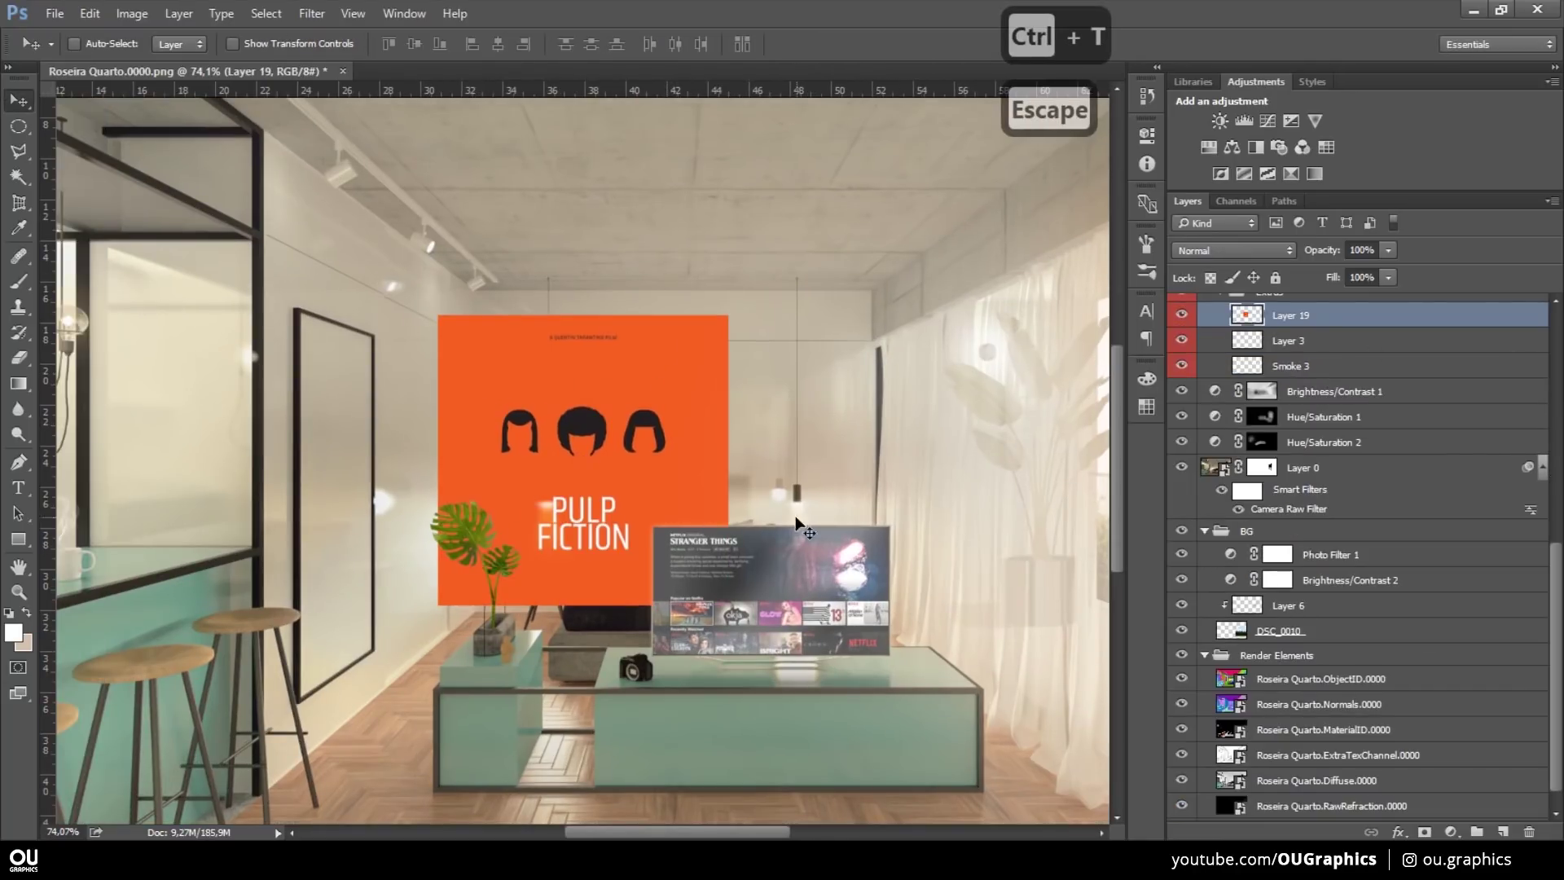
key(Escape)
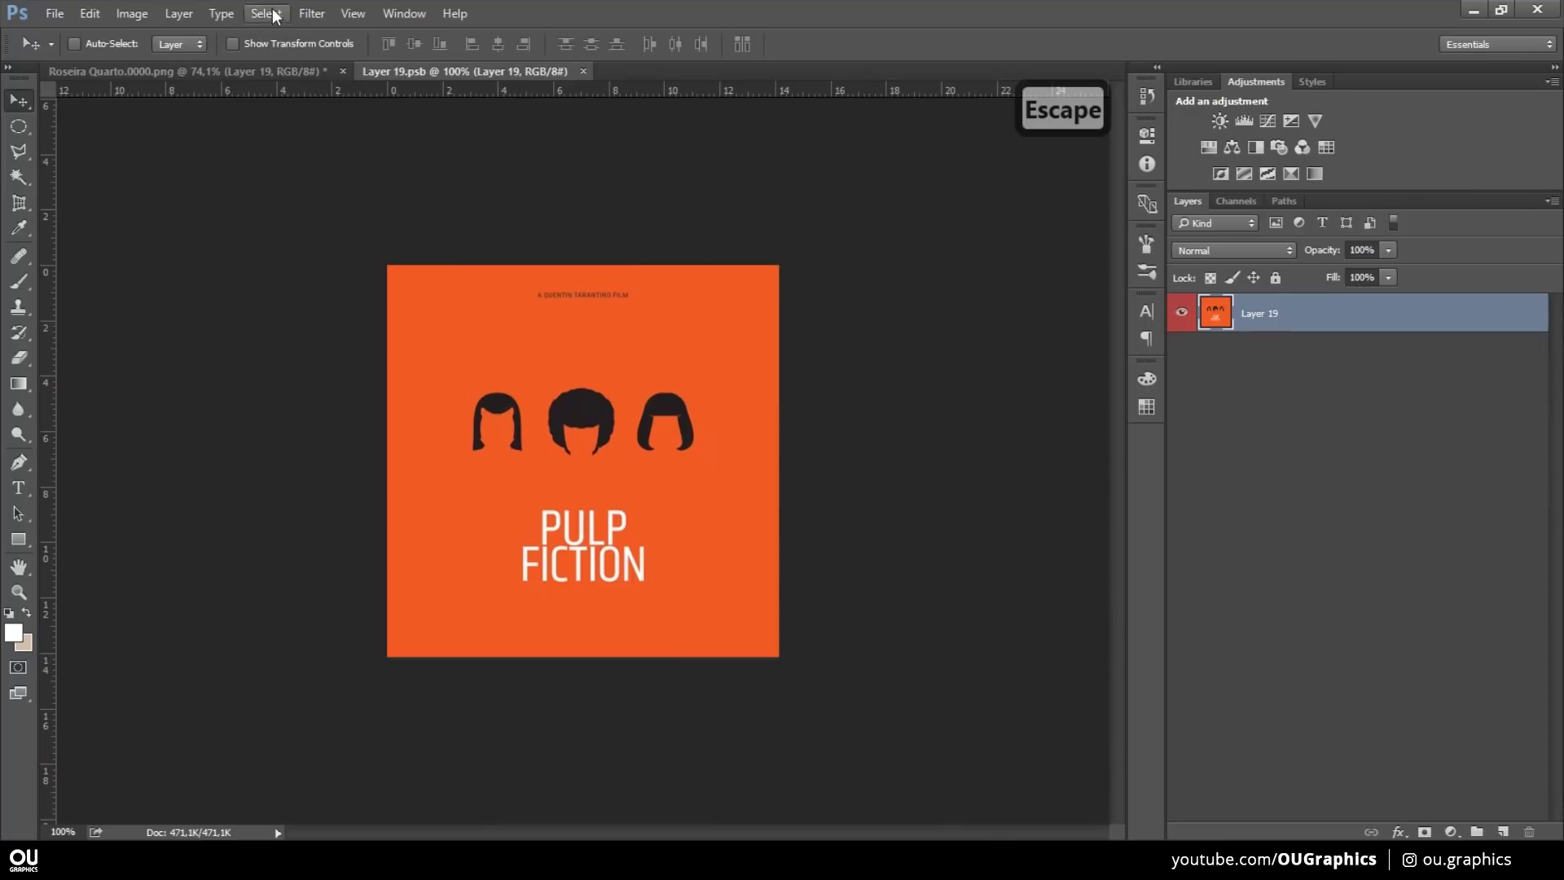
- Inside the smart object, extend the canvas to 401×801 and fill the new area
text(801)
key(Return)
key(alt+Tab)
key(alt+BackSpace)
key(b)
key(alt+BackSpace)
- Save and close the poster file, then transform it onto the wall beside the stools
key(v)
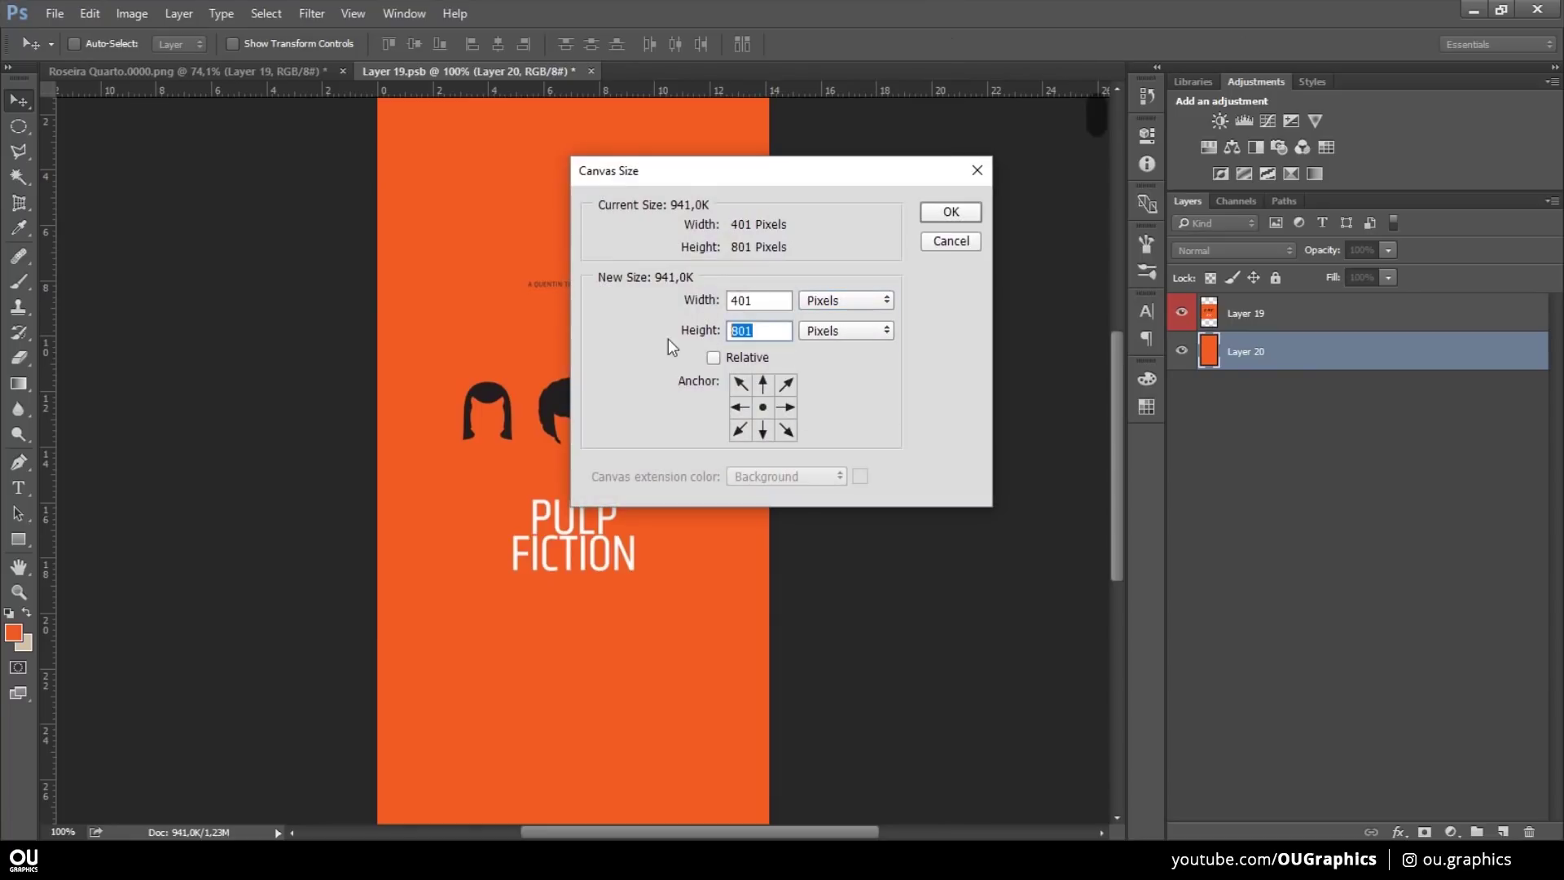
key(Return)
key(ctrl+w)
key(ctrl+t)
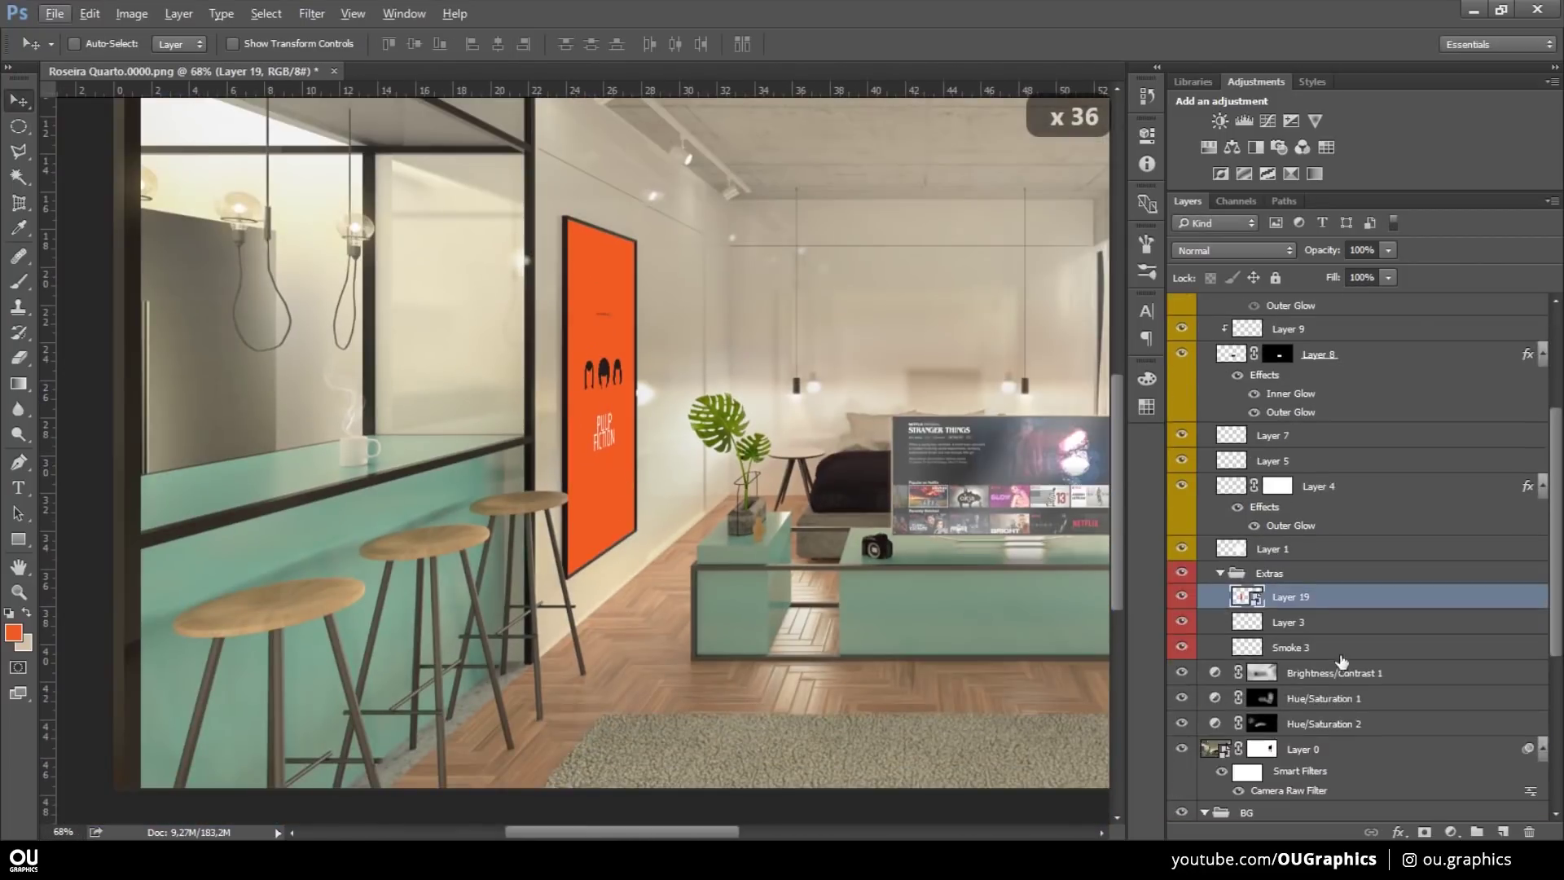
- Paint the poster's layer mask so the bar stool overlaps the frame
text(bx)
key(x)
key(ctrl+alt+z)
key(ctrl+t)
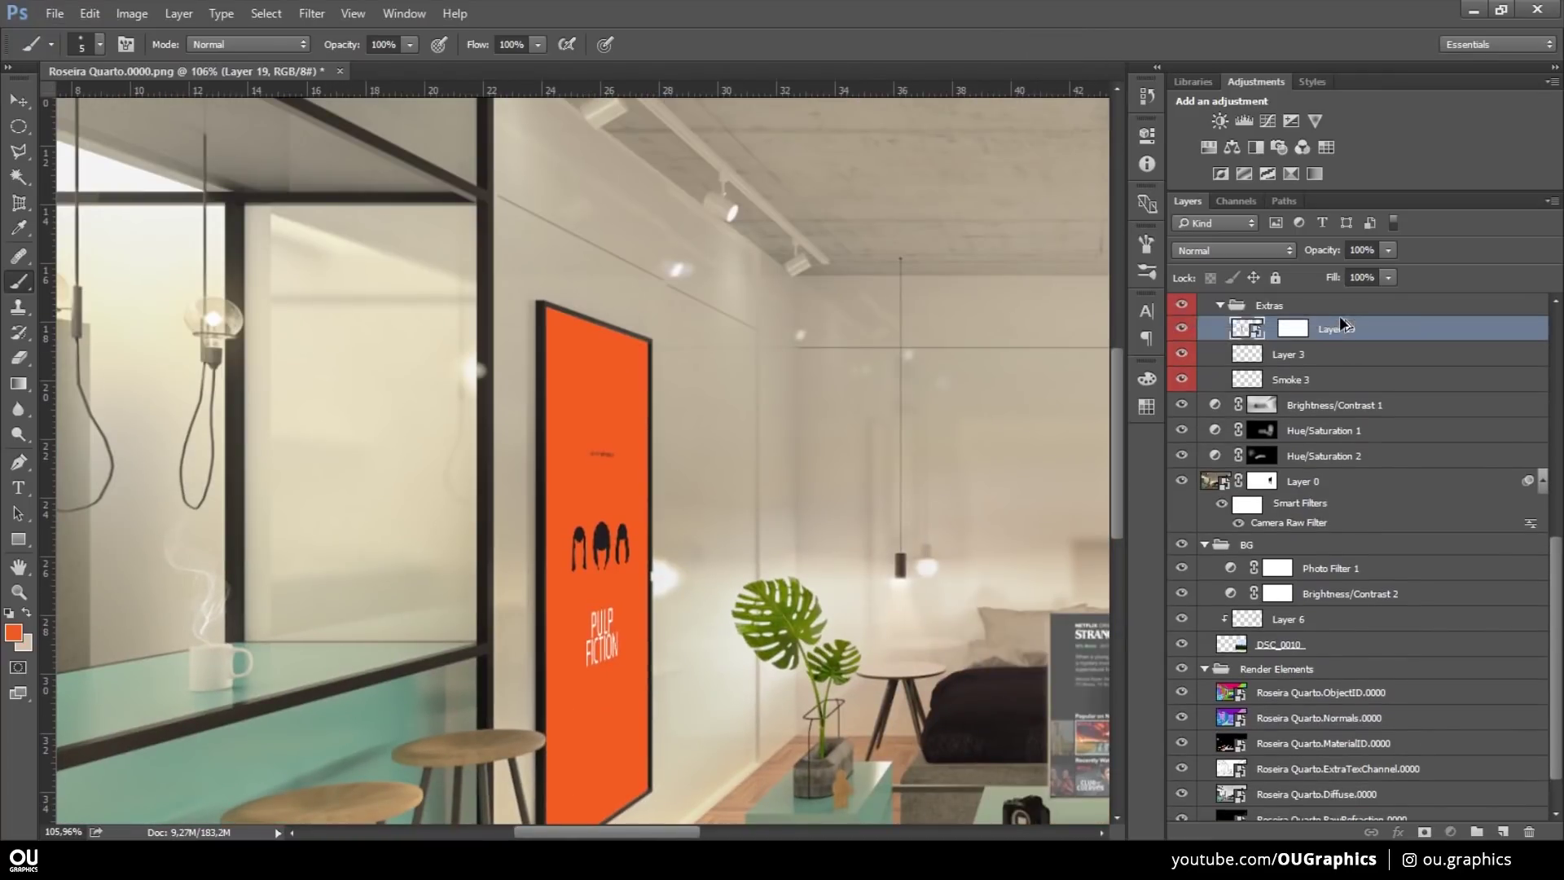
- Duplicate RawReflection into Extras and clip it to the poster in Soft Light
key(ctrl+alt+g)
key(ctrl+alt+z)
key(ctrl+alt+z)
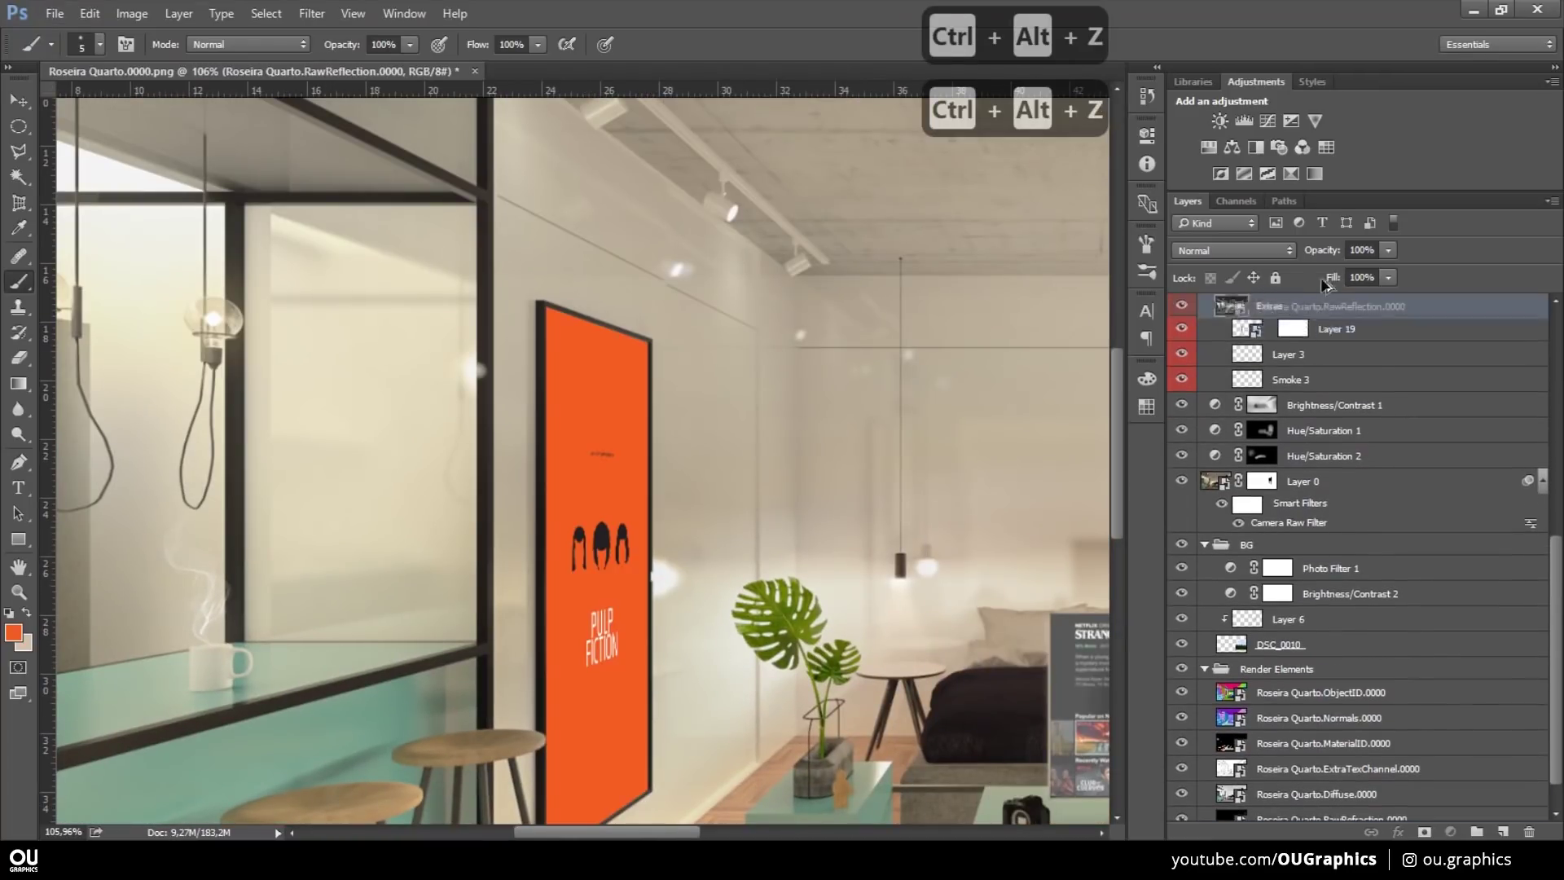
key(ctrl+alt+g)
text(v)
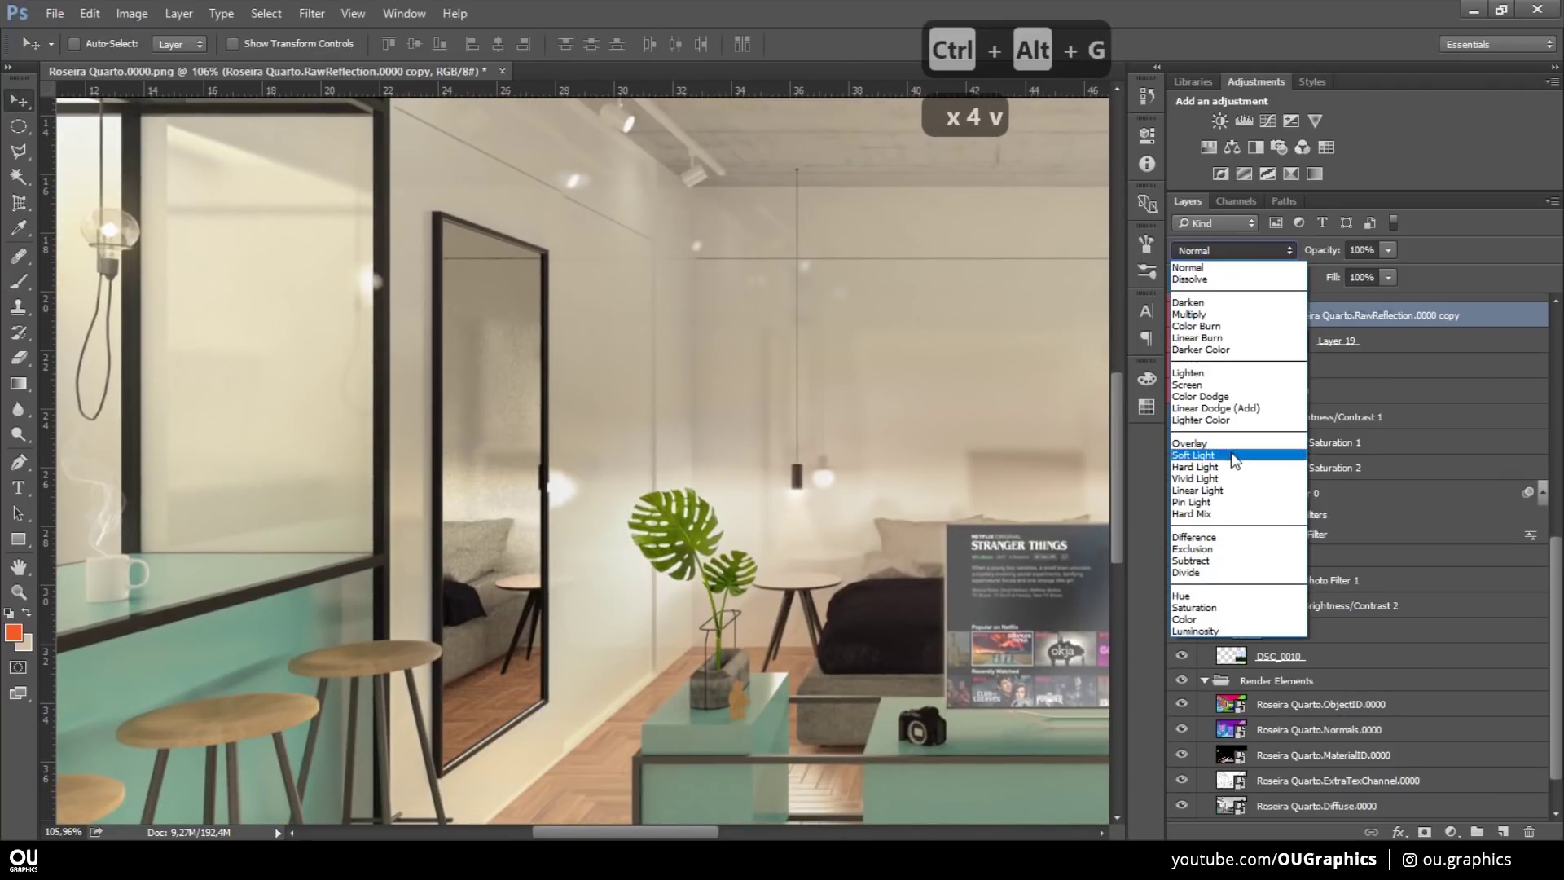
key(v)
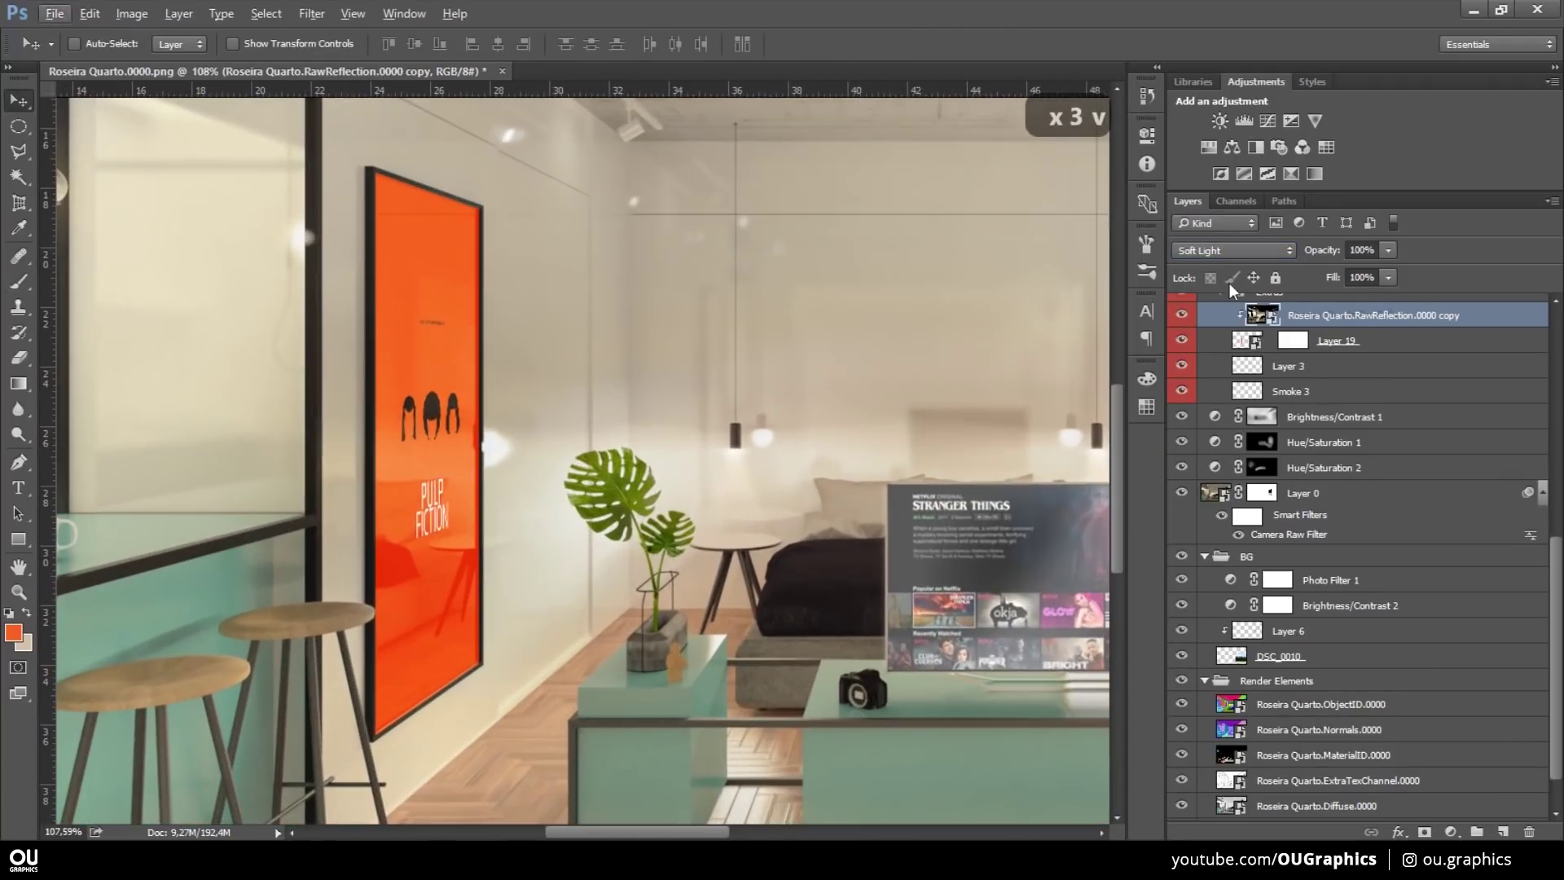
- Re-clip the reflection copy and add a layer mask to it
key(ctrl+alt+g)
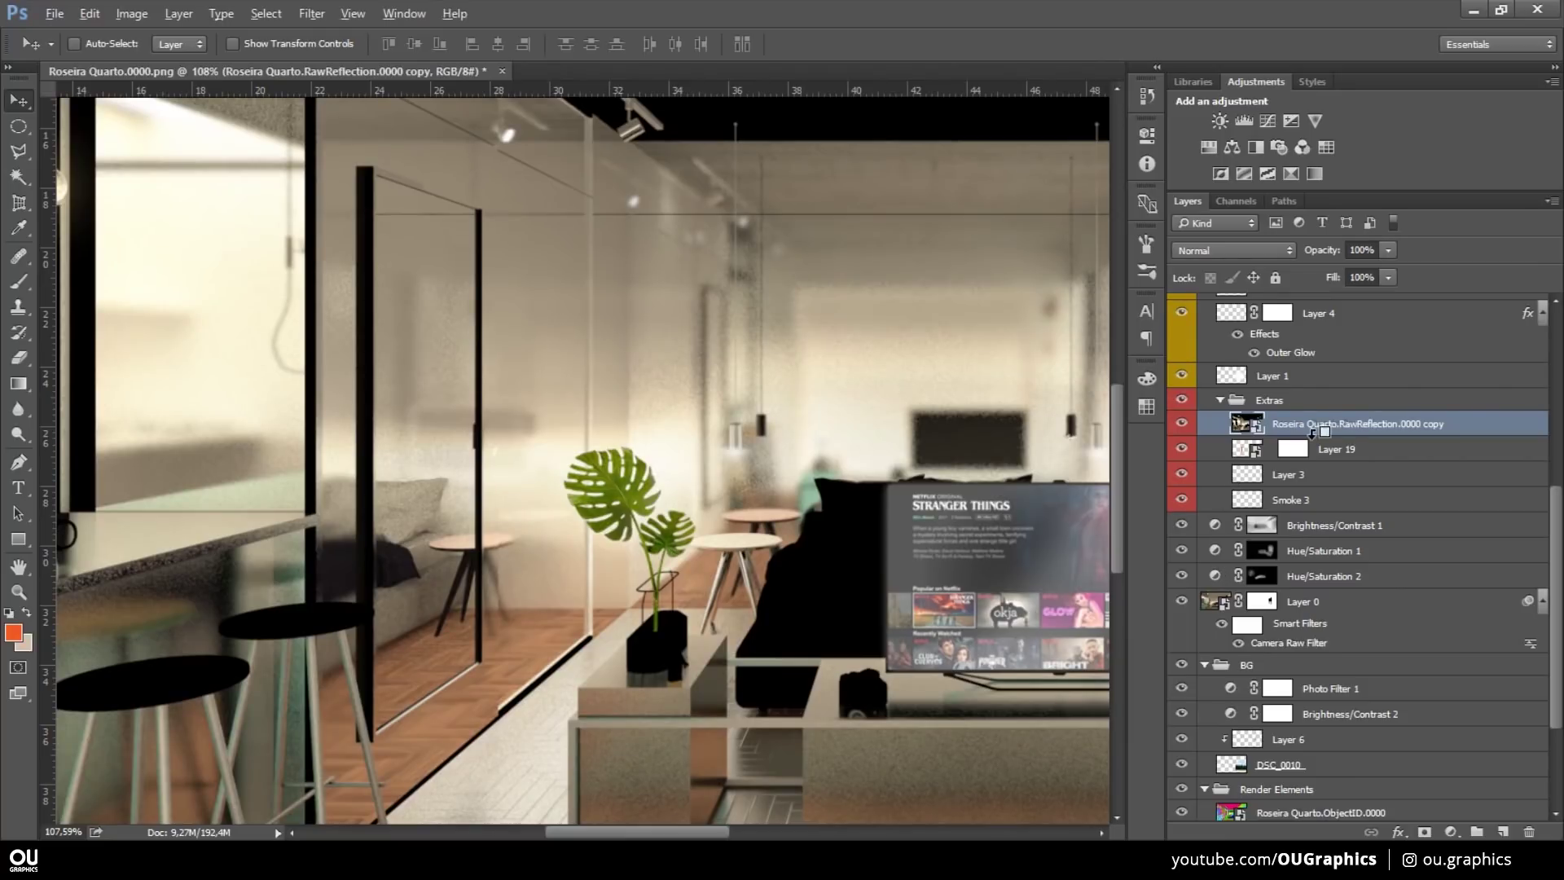
key(ctrl+z)
key(ctrl+z)
key(ctrl+alt+g)
key(alt+f)
key(ctrl+d)
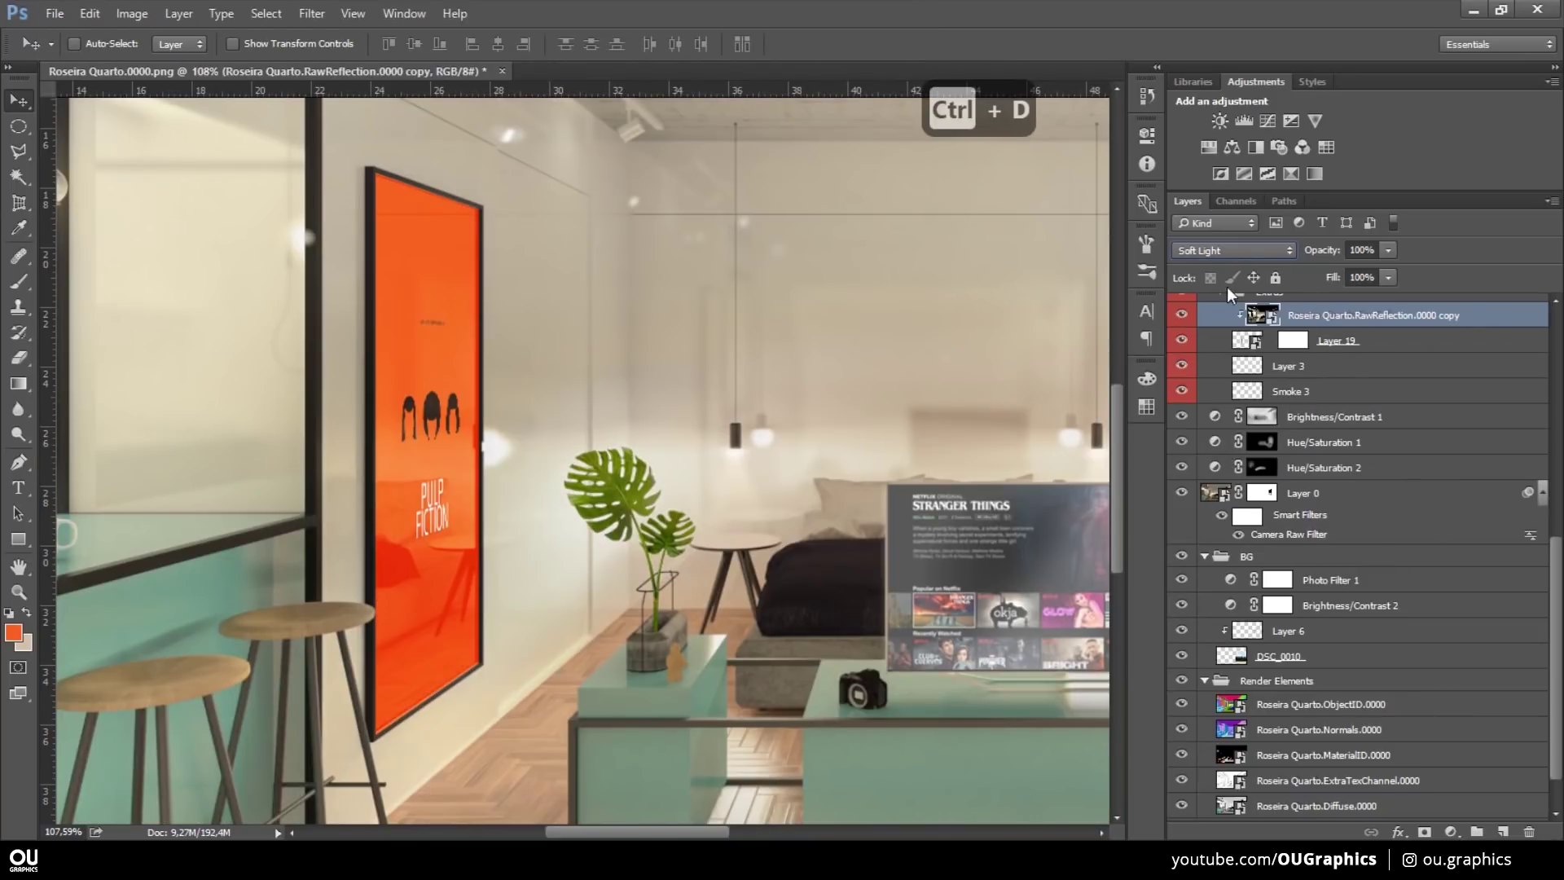
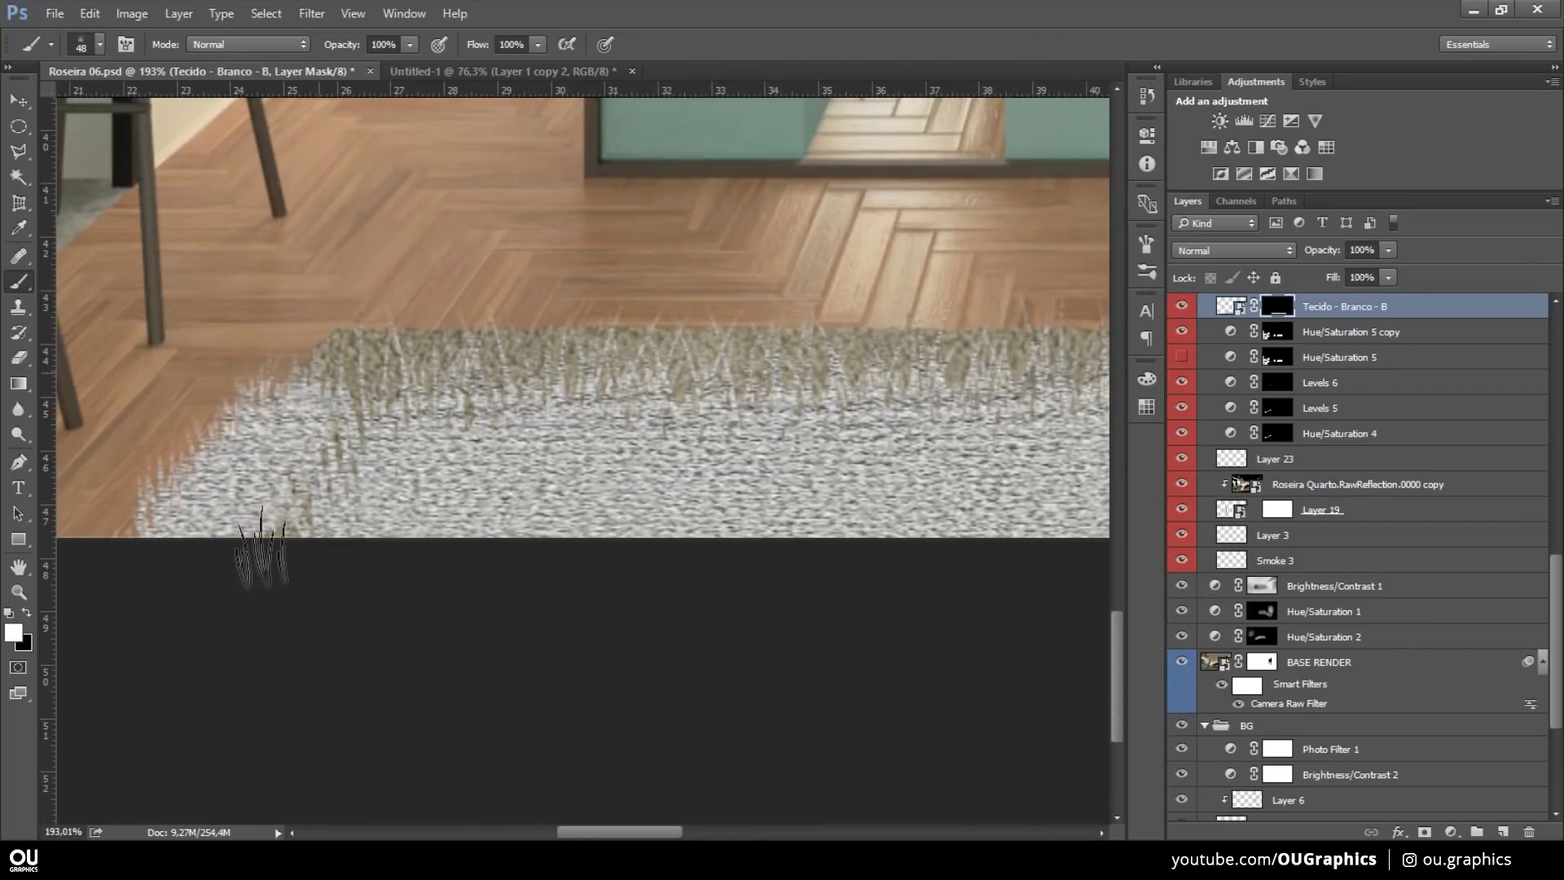
- Paint furry fibers along the rug's first edges on its mask with the grass brush
key(x)
key(x)
key(ctrl+z)
key(ctrl+z)
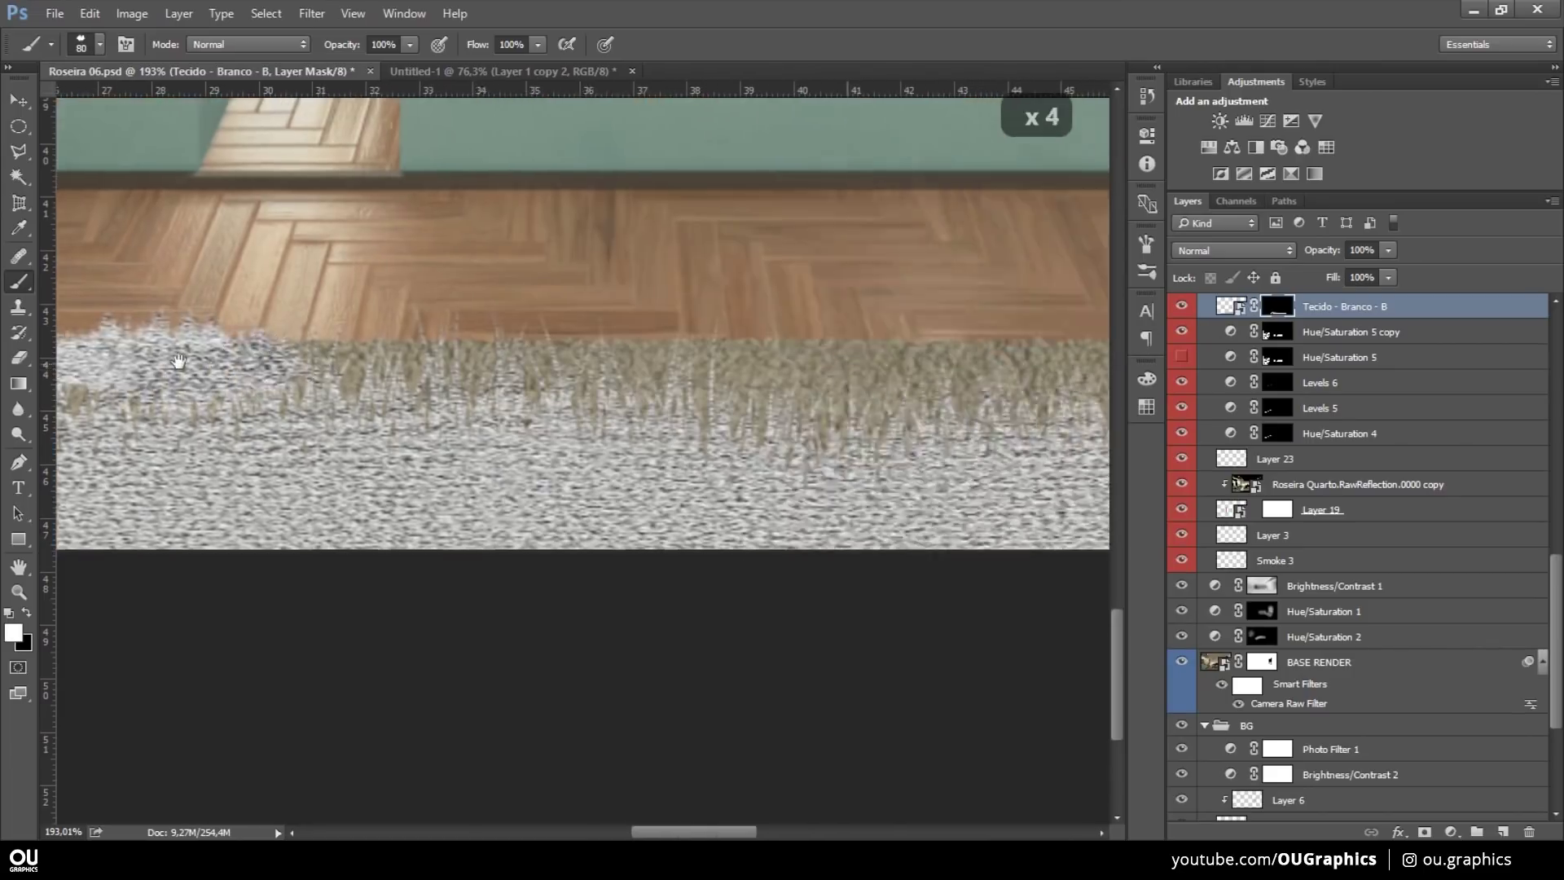
key(x)
key(x)
key(ctrl+z)
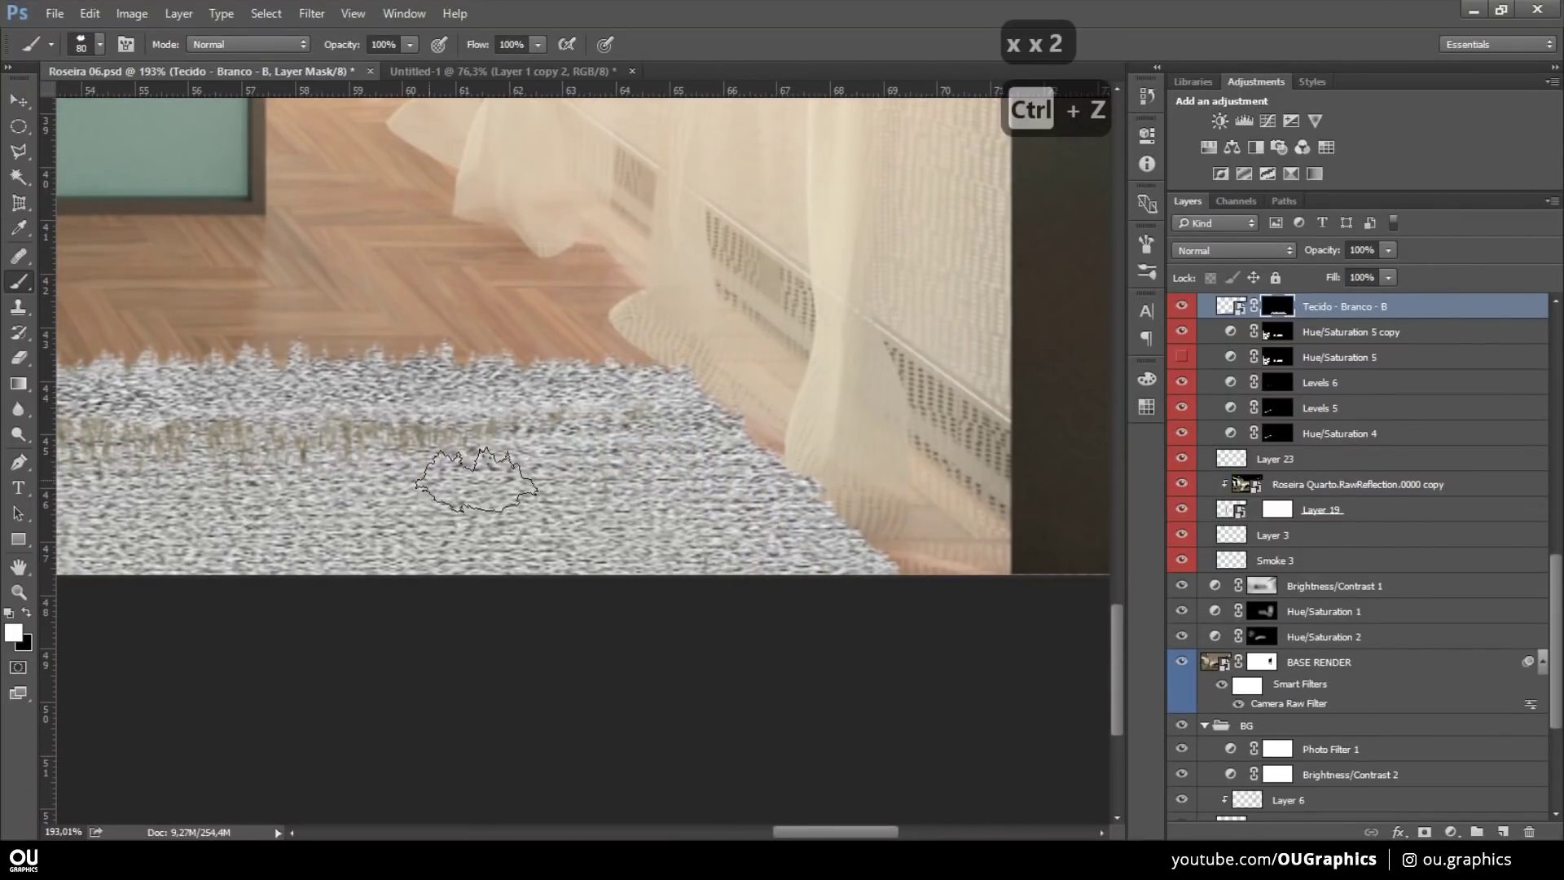
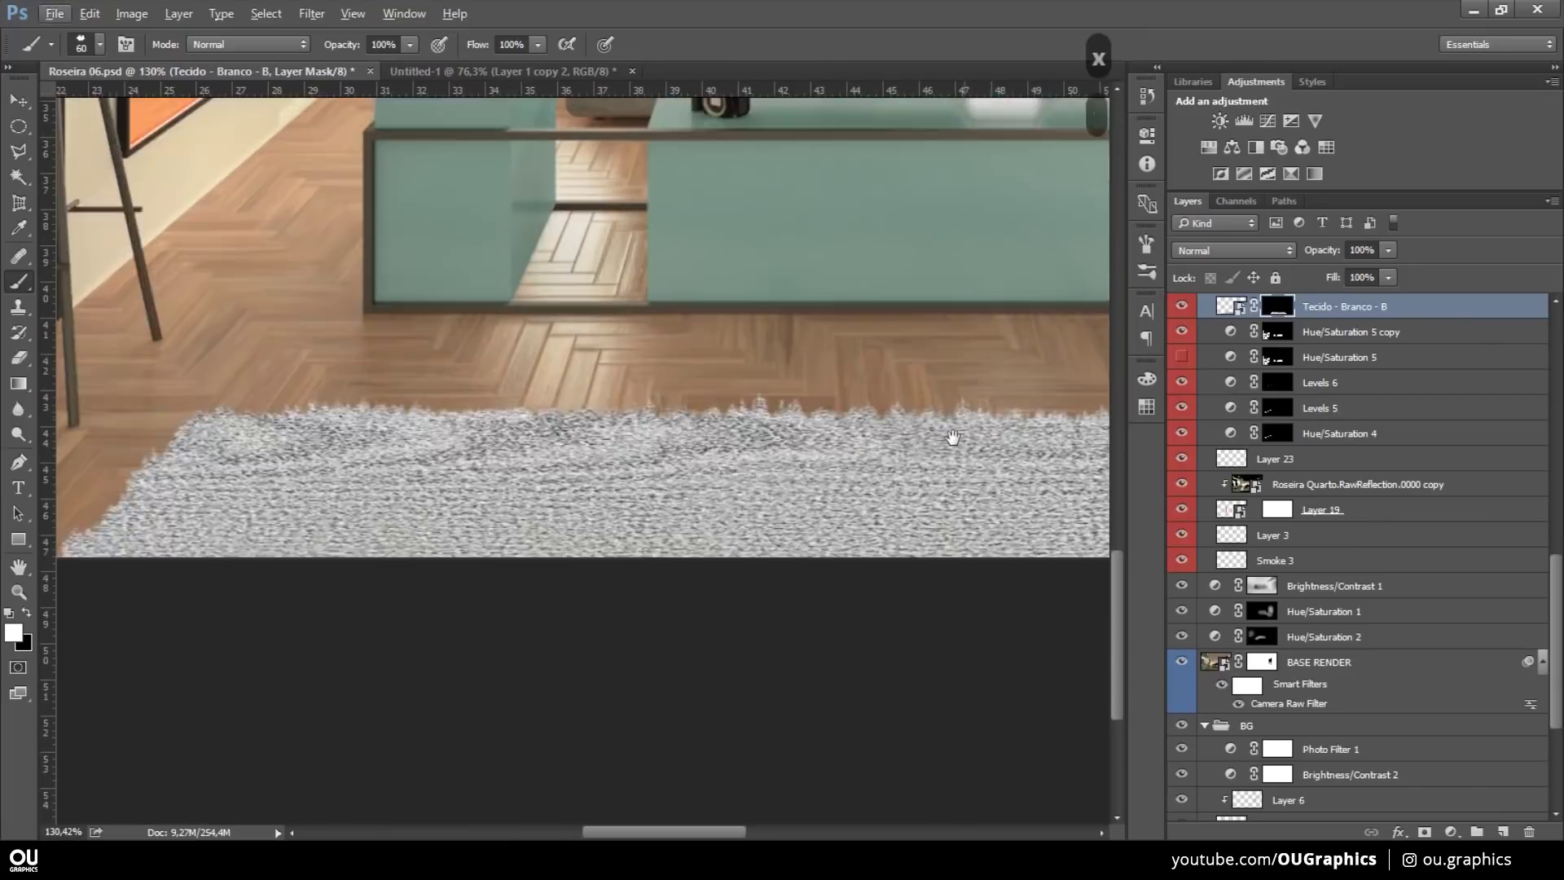
- Continue the fluffy fringe around the remaining rug edges, undoing stray strokes
key(ctrl+z)
key(ctrl+z)
key(ctrl+z)
key(ctrl+z)
key(ctrl+z)
key(ctrl+z)
key(b)
key(Escape)
key(ctrl+z)
key(ctrl+z)
key(ctrl+z)
key(ctrl+z)
key(ctrl+z)
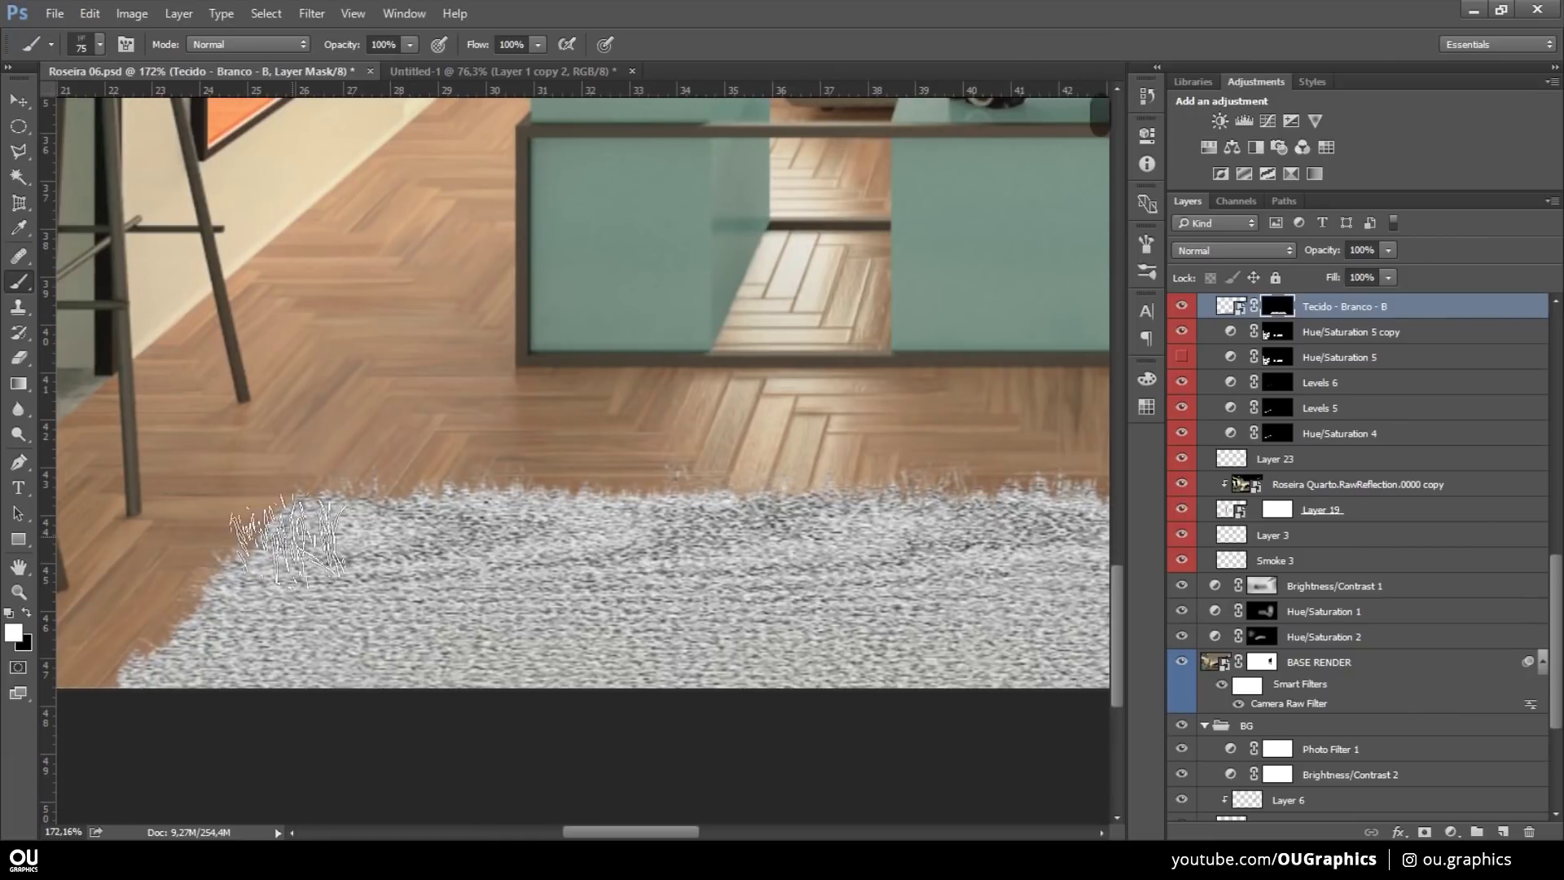
- Bring in the grey fabric texture and start scaling it into the rug area
key(alt+Tab)
key(Return)
key(ctrl+t)
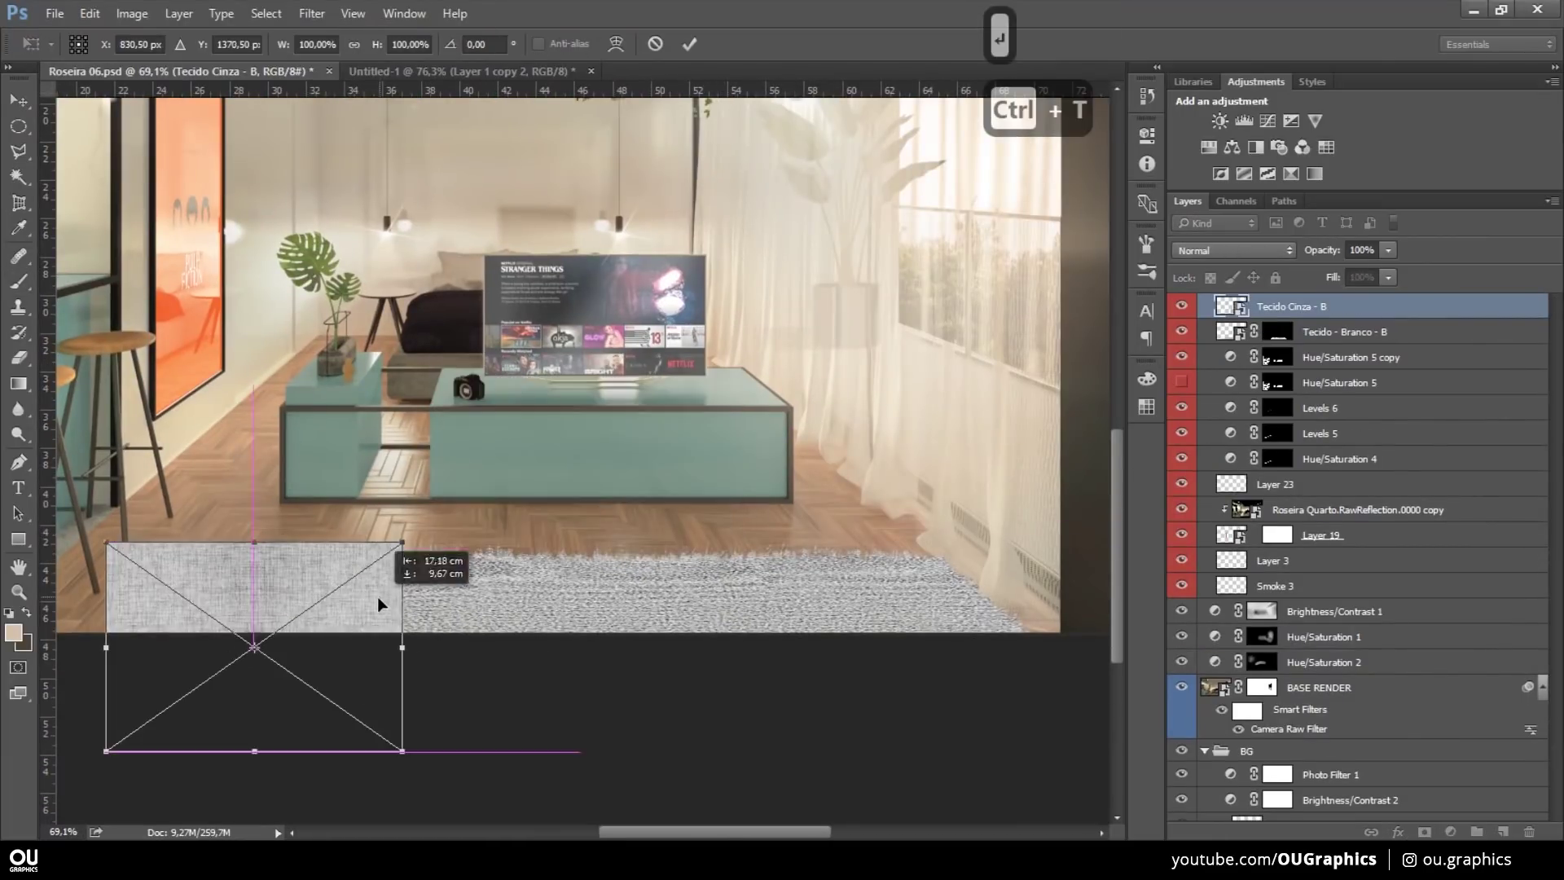
- Perspective-transform the grey fabric texture to fit the rug on the floor
key(ctrl+t)
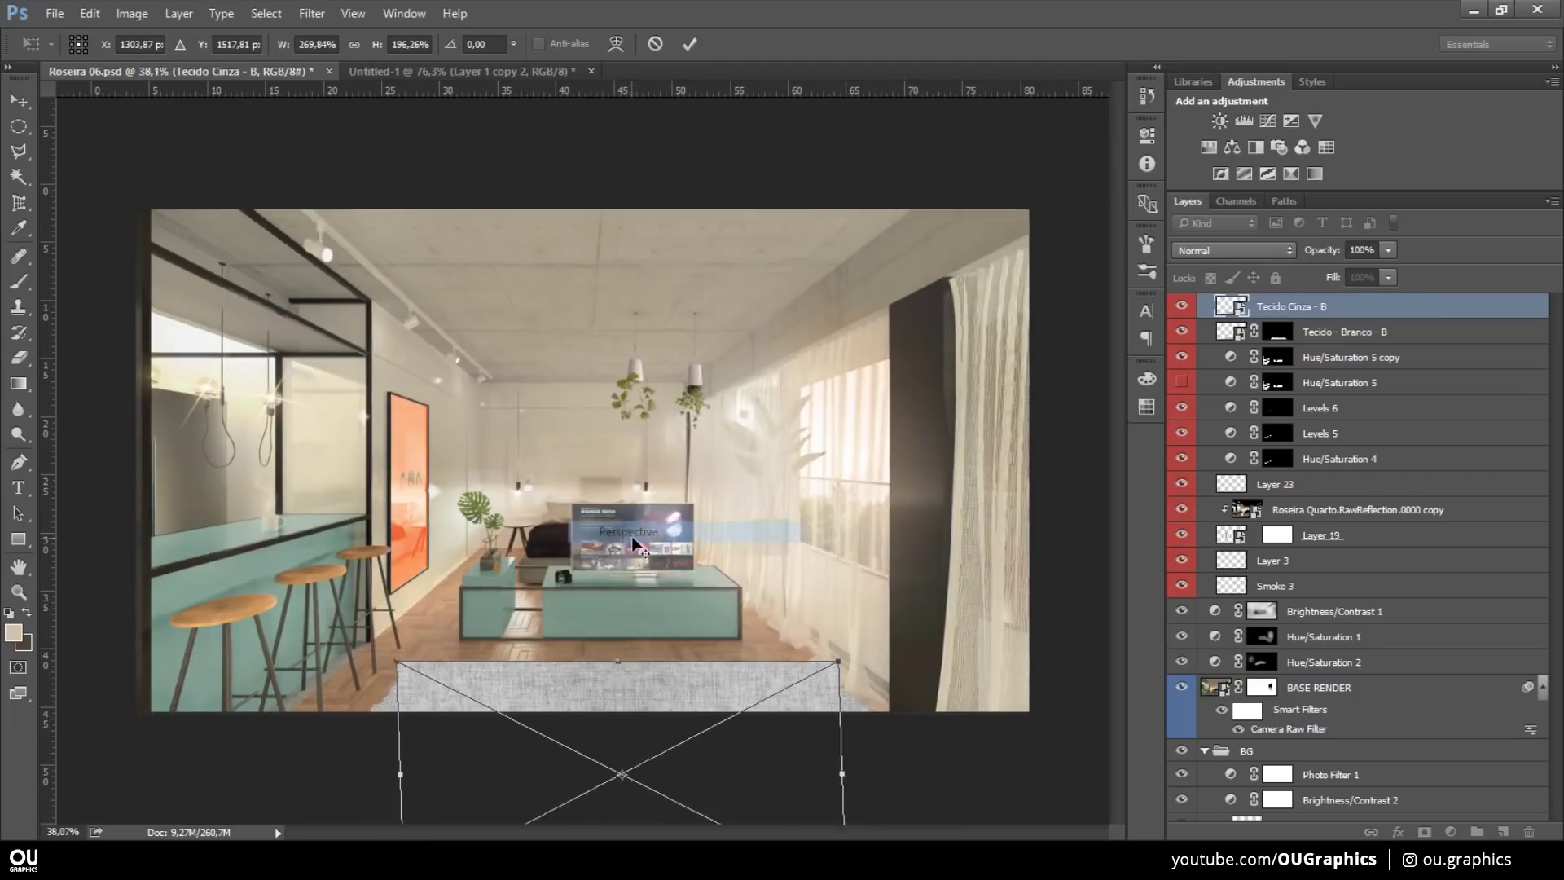
key(v)
key(ctrl+t)
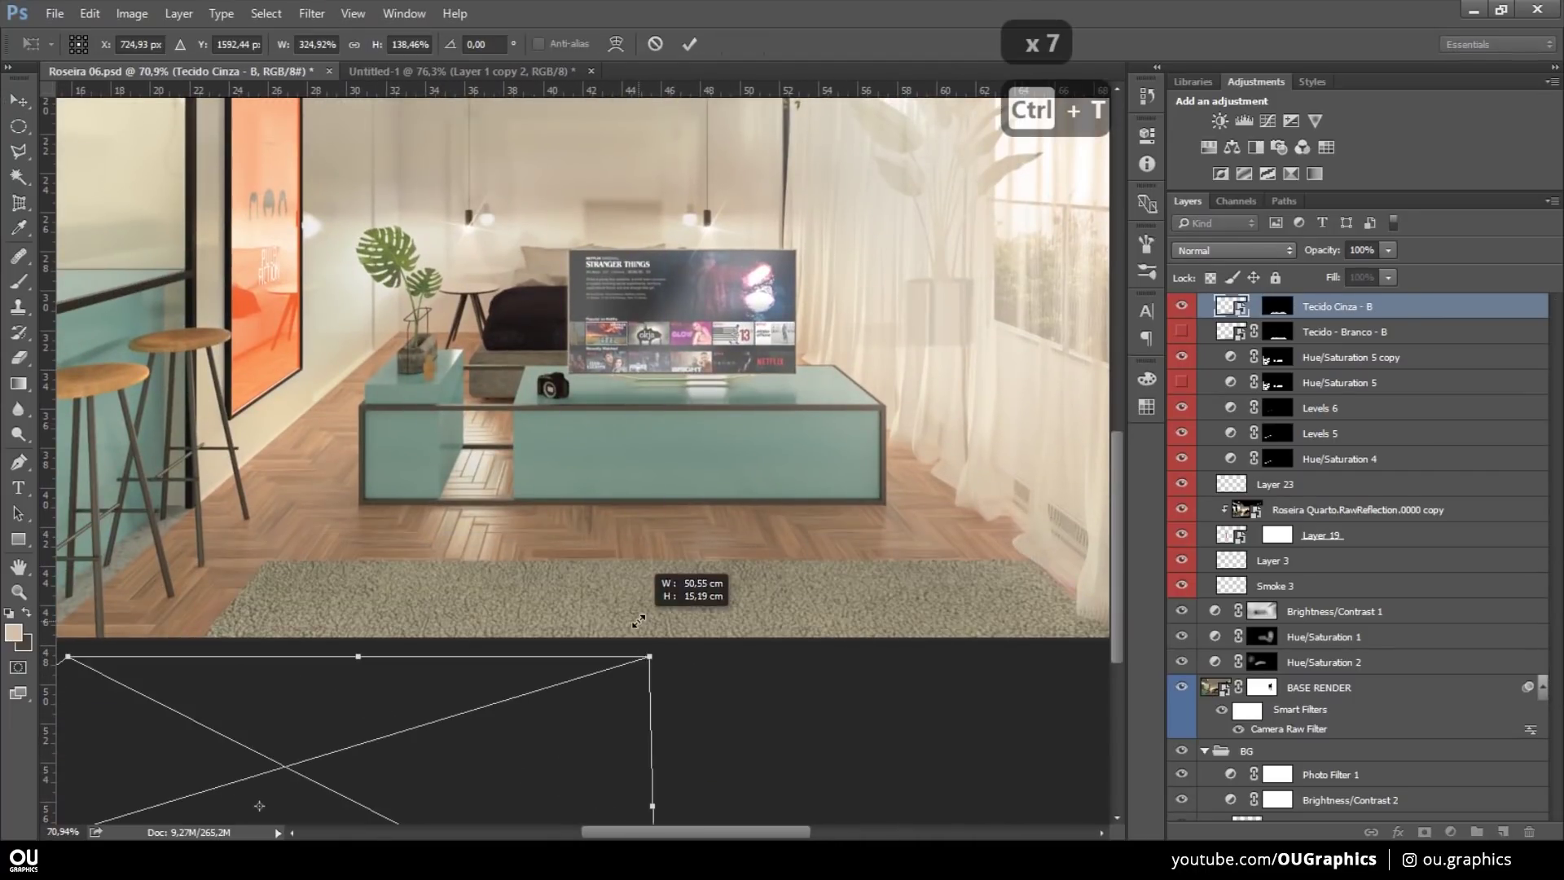
key(v)
key(ctrl+alt+z)
key(ctrl+t)
- In the fabric's own document, select the whole canvas to enlarge the texture
key(ctrl+a)
key(ctrl+d)
key(ctrl+a)
key(v)
key(ctrl+d)
key(ctrl+a)
key(ctrl+d)
- Clone-stamp the fabric seamless, then close its document back to the render
key(s)
key(0)
key(ctrl+z)
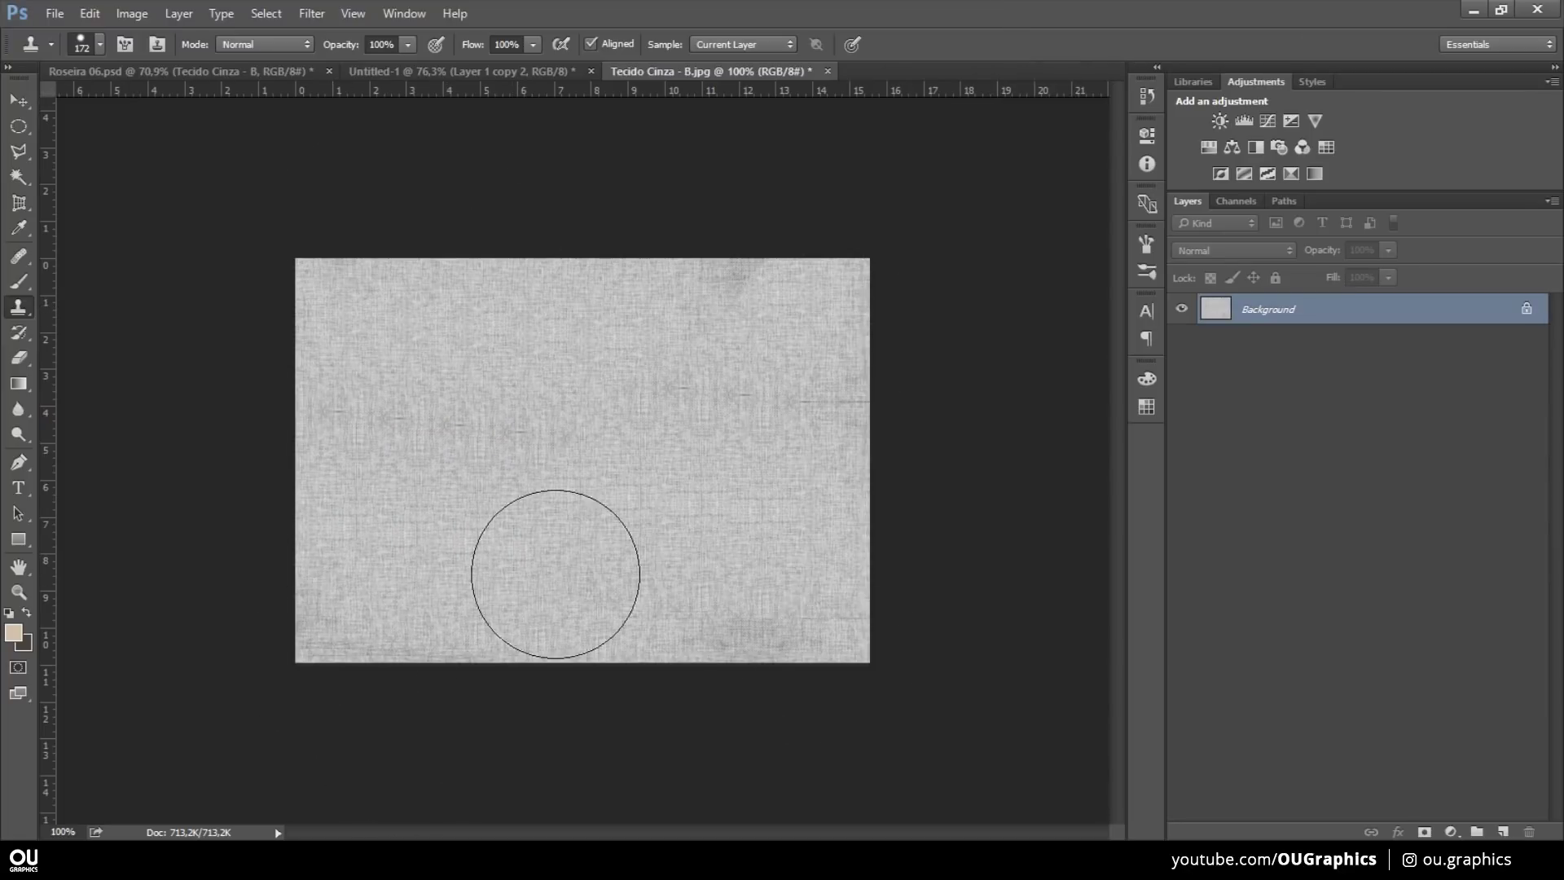
key(ctrl+z)
key(ctrl+w)
key(ctrl+w)
- Clip Levels, Photo Filter and Hue/Saturation layers to the rug and raise the output black level
key(v)
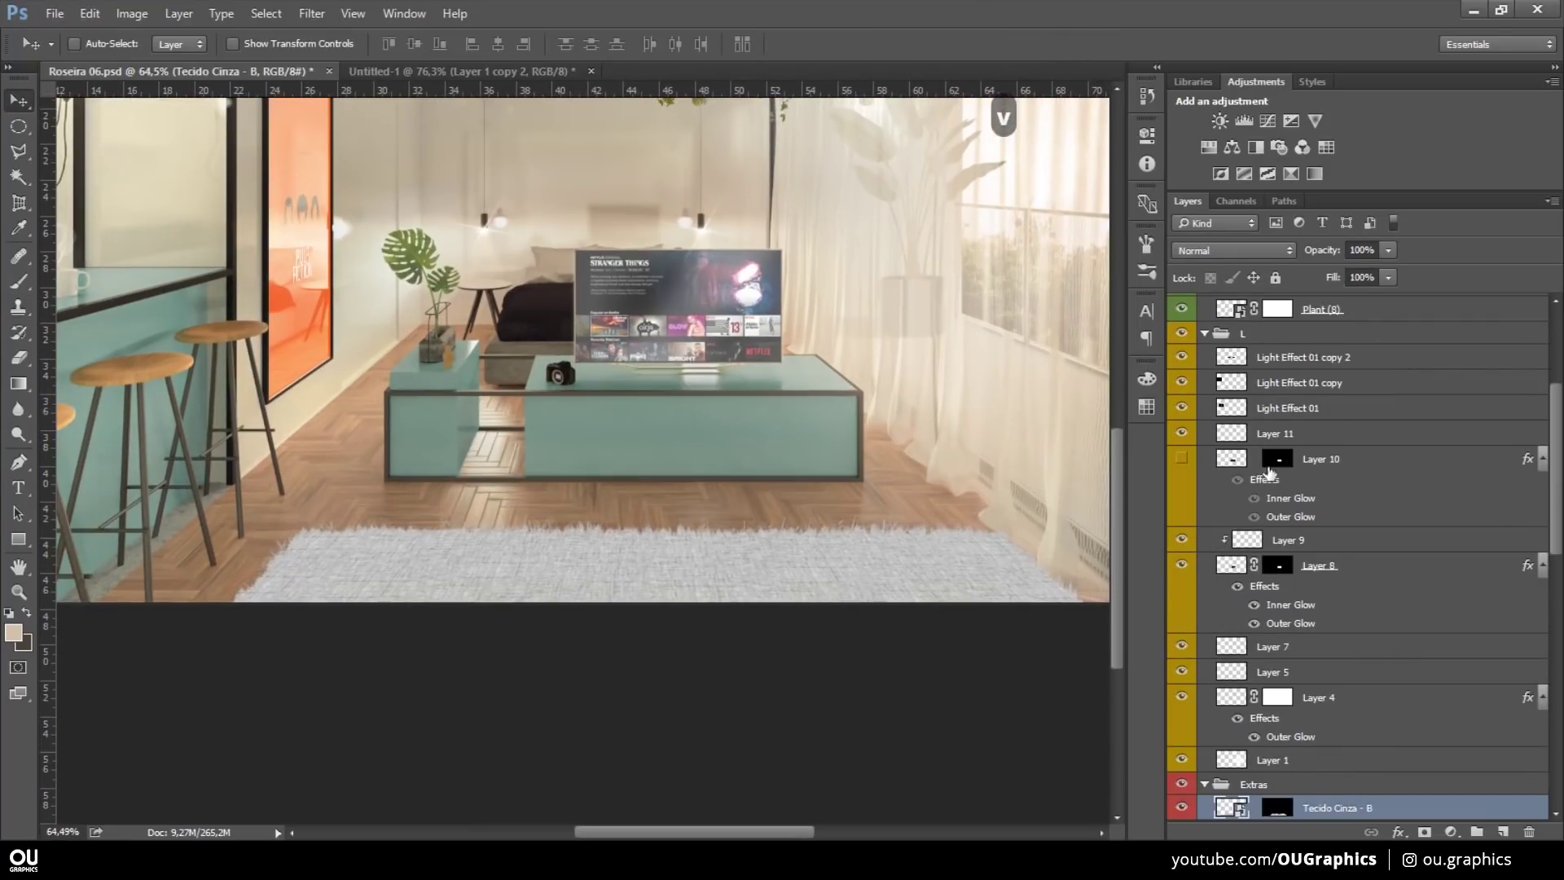
key(ctrl+alt+g)
key(ctrl+alt+g)
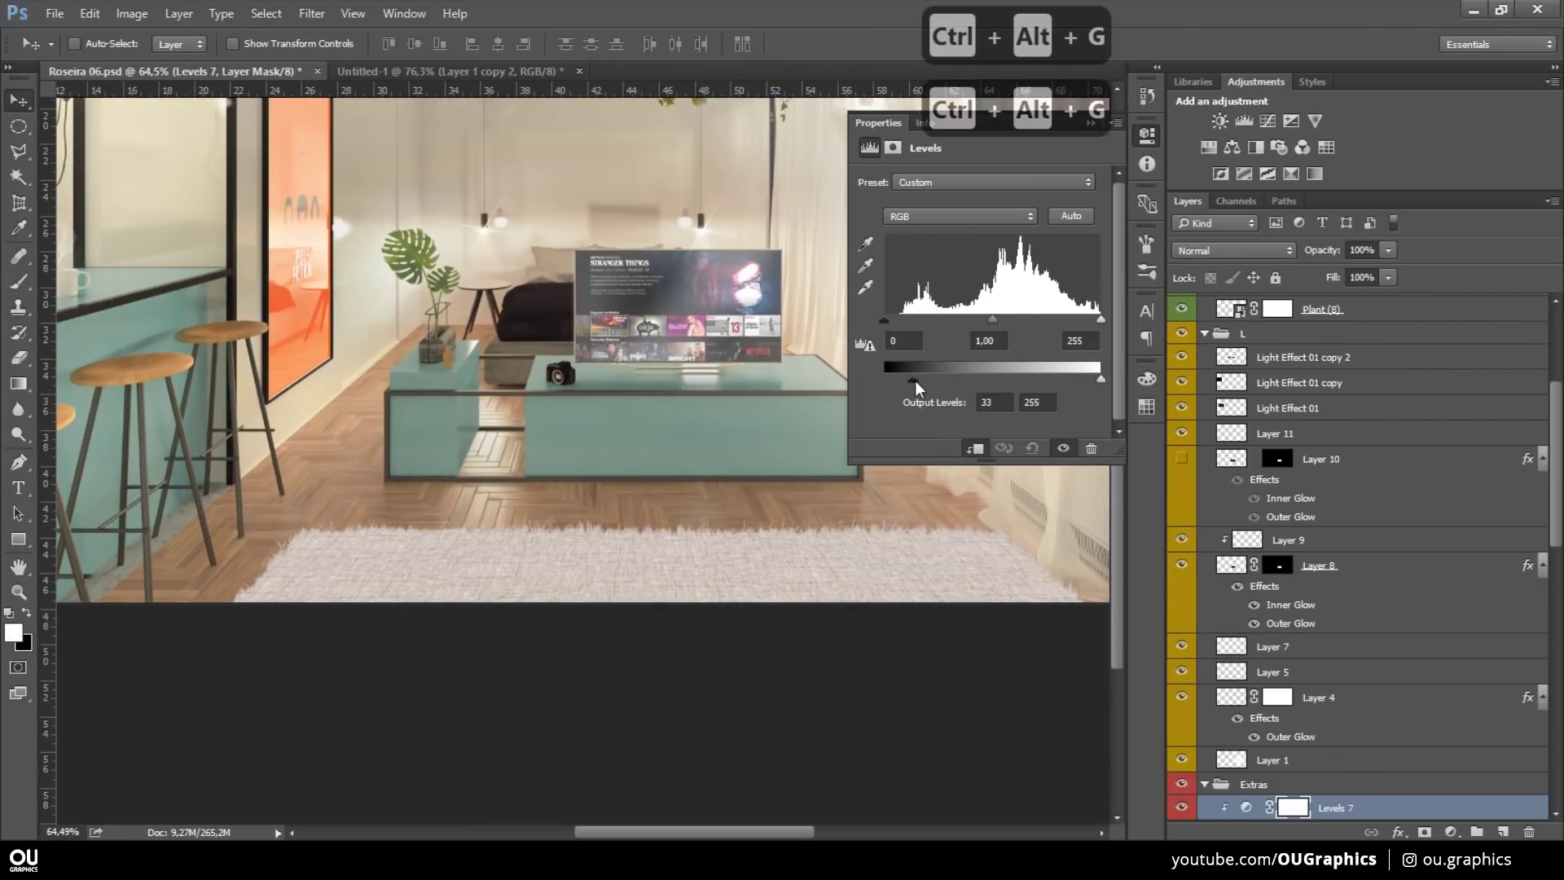
key(ctrl+t)
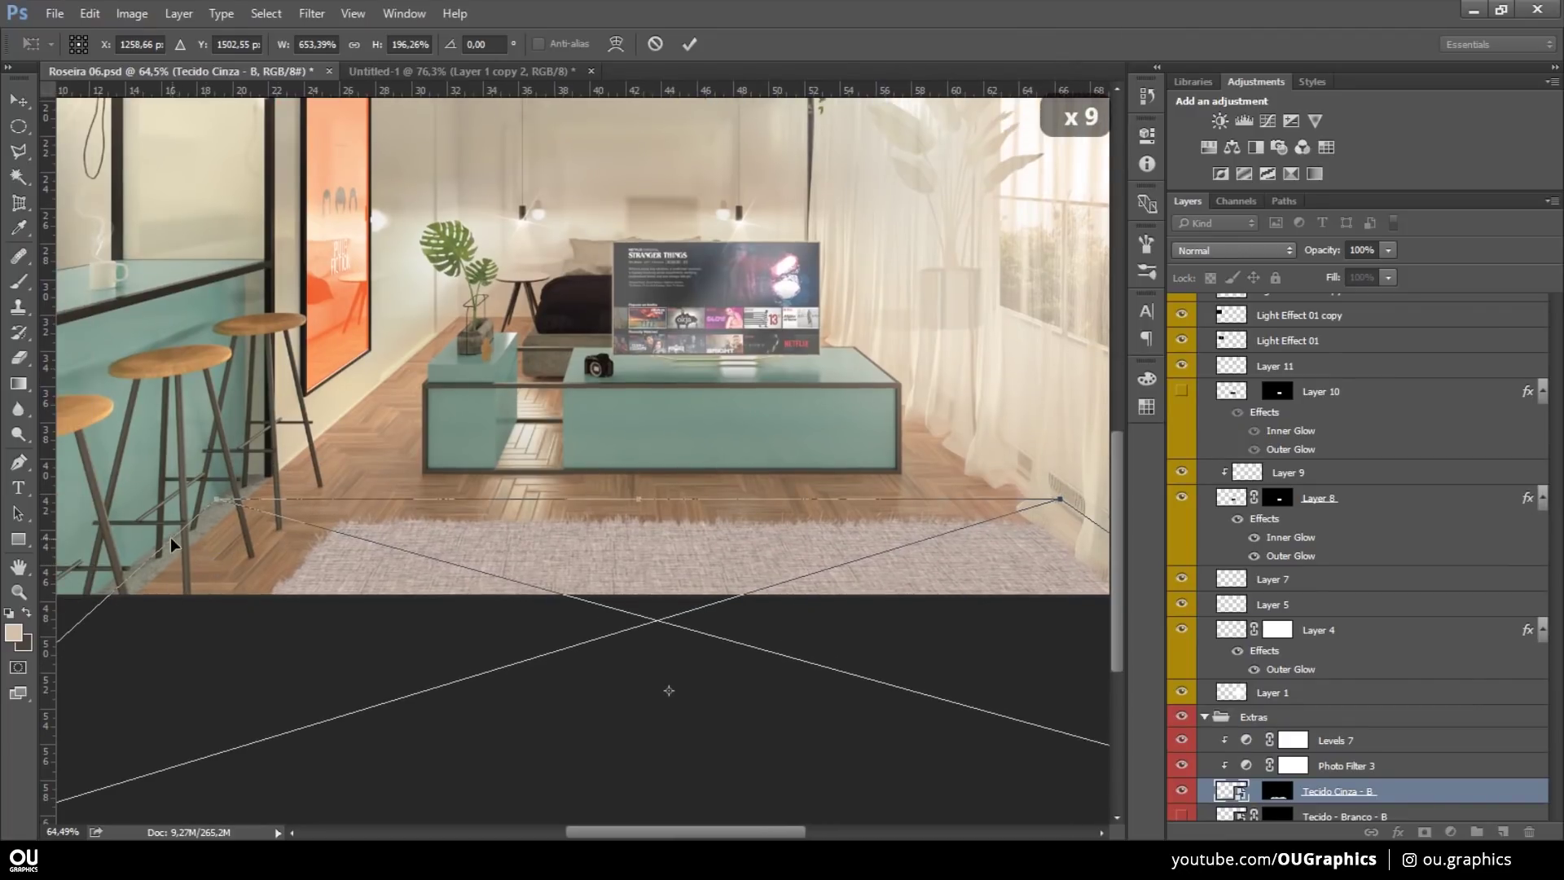
key(v)
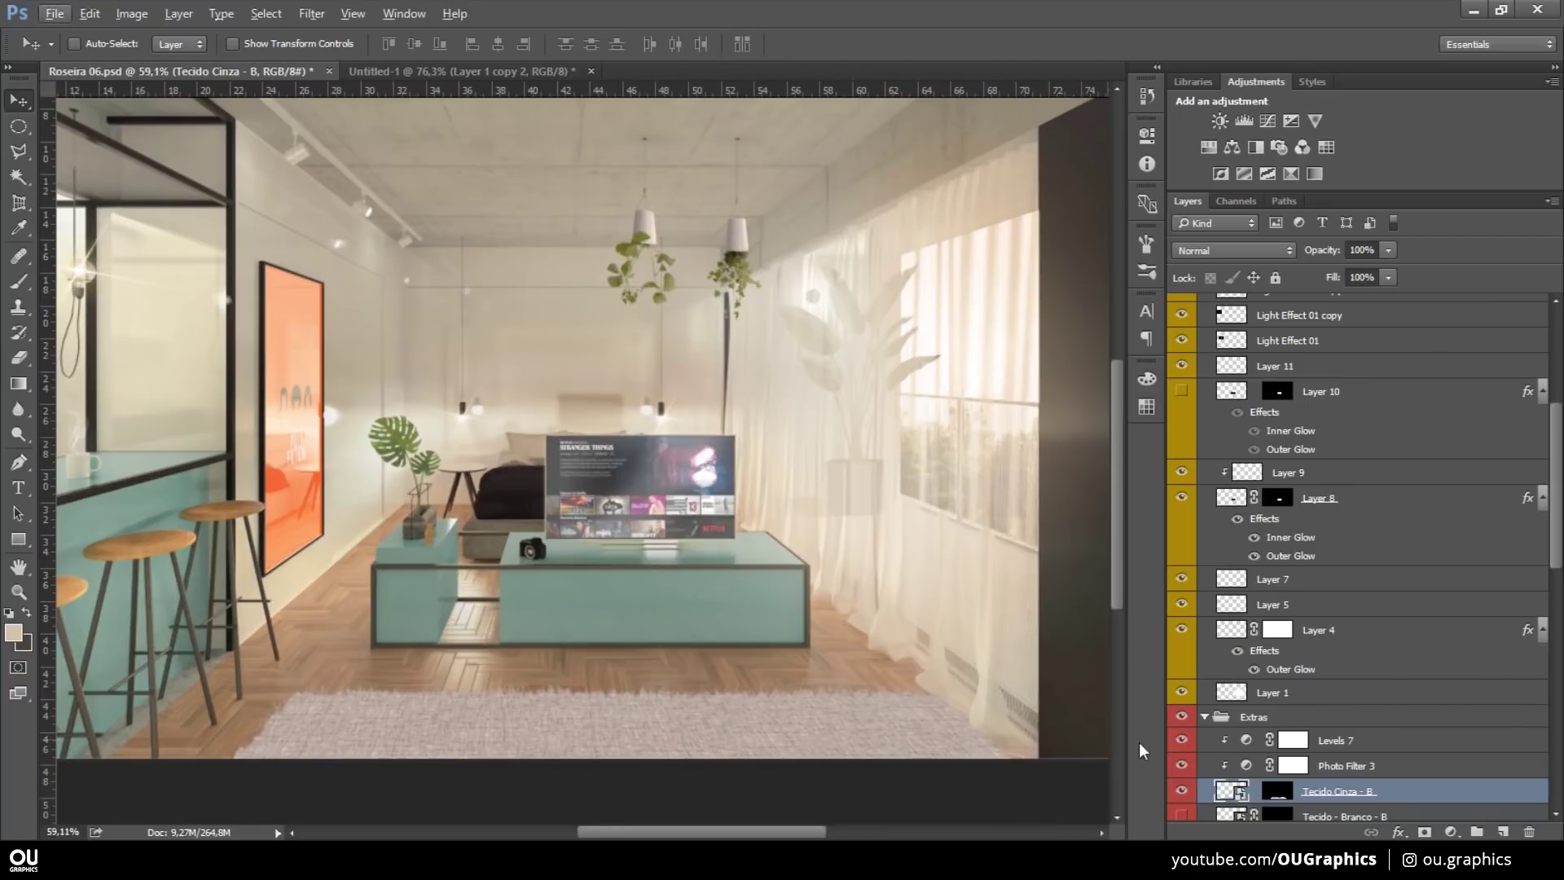
key(Down)
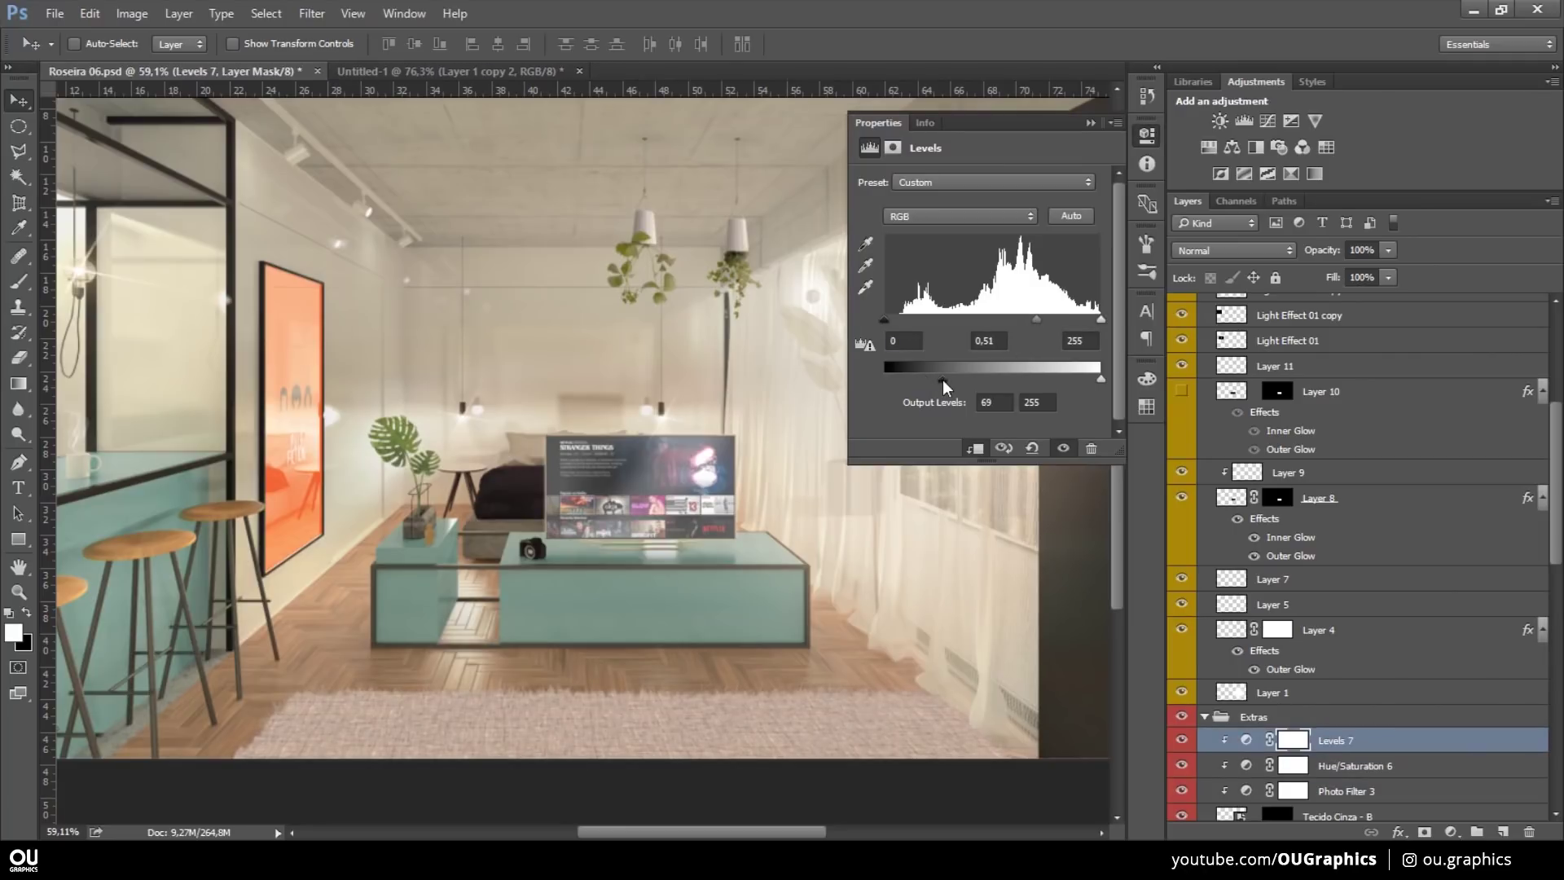
key(ctrl+alt+g)
- Paint large soft-brush light over the rug on a new clipped layer
key(b)
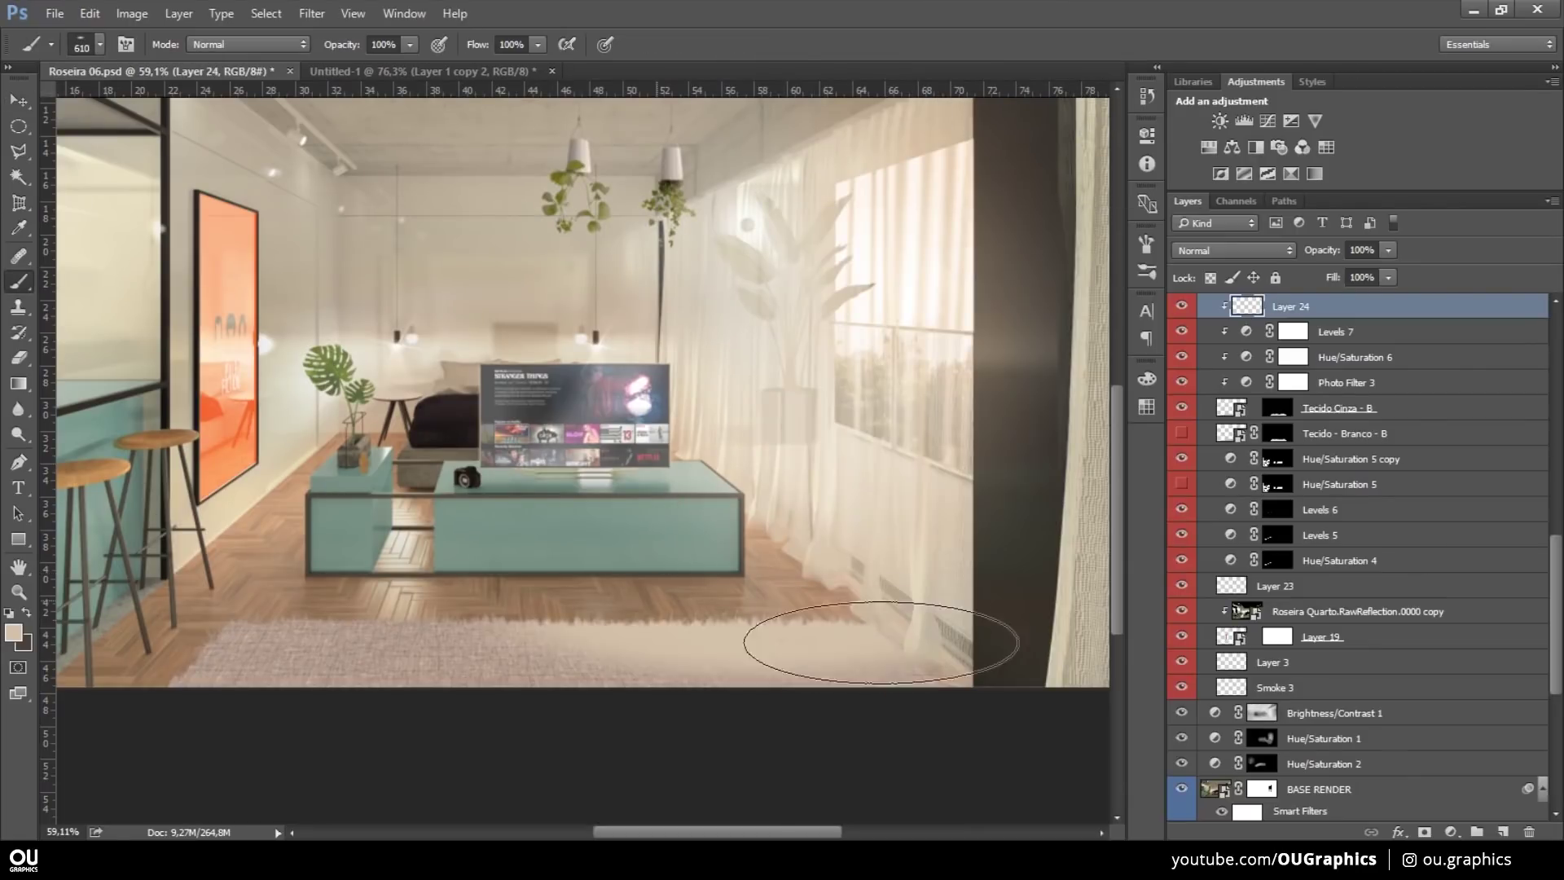
key(ctrl+z)
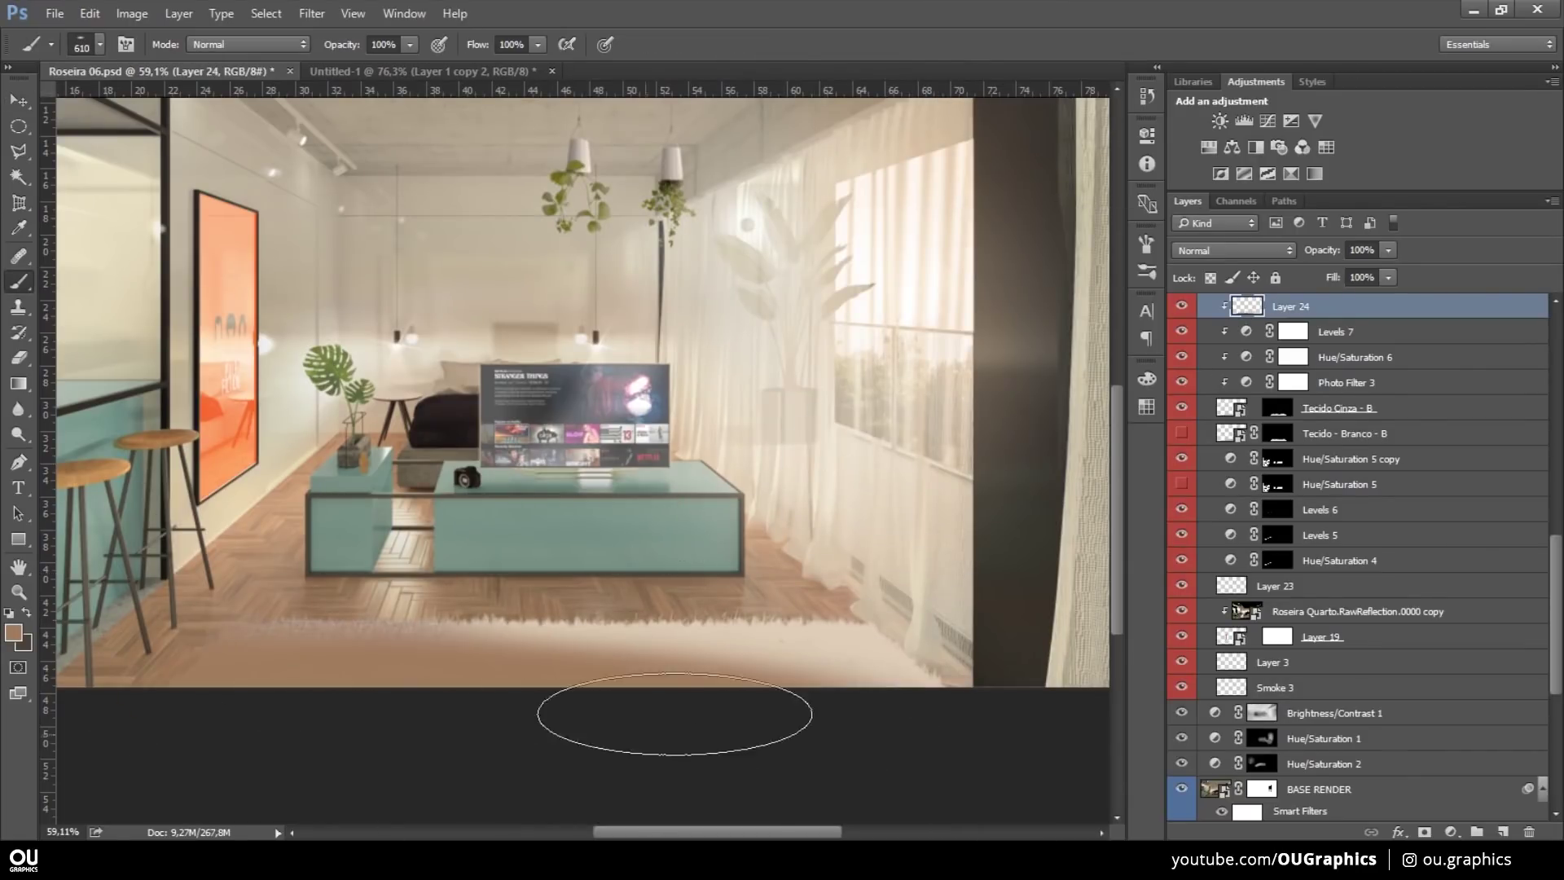
text(v345e3)
key(b)
key(ctrl+z)
key(2)
- Set the shading layer to Soft Light, then add another layer and fill it
text(xd)
key(ctrl+z)
key(1)
key(ctrl+d)
text(ve3)
key(v)
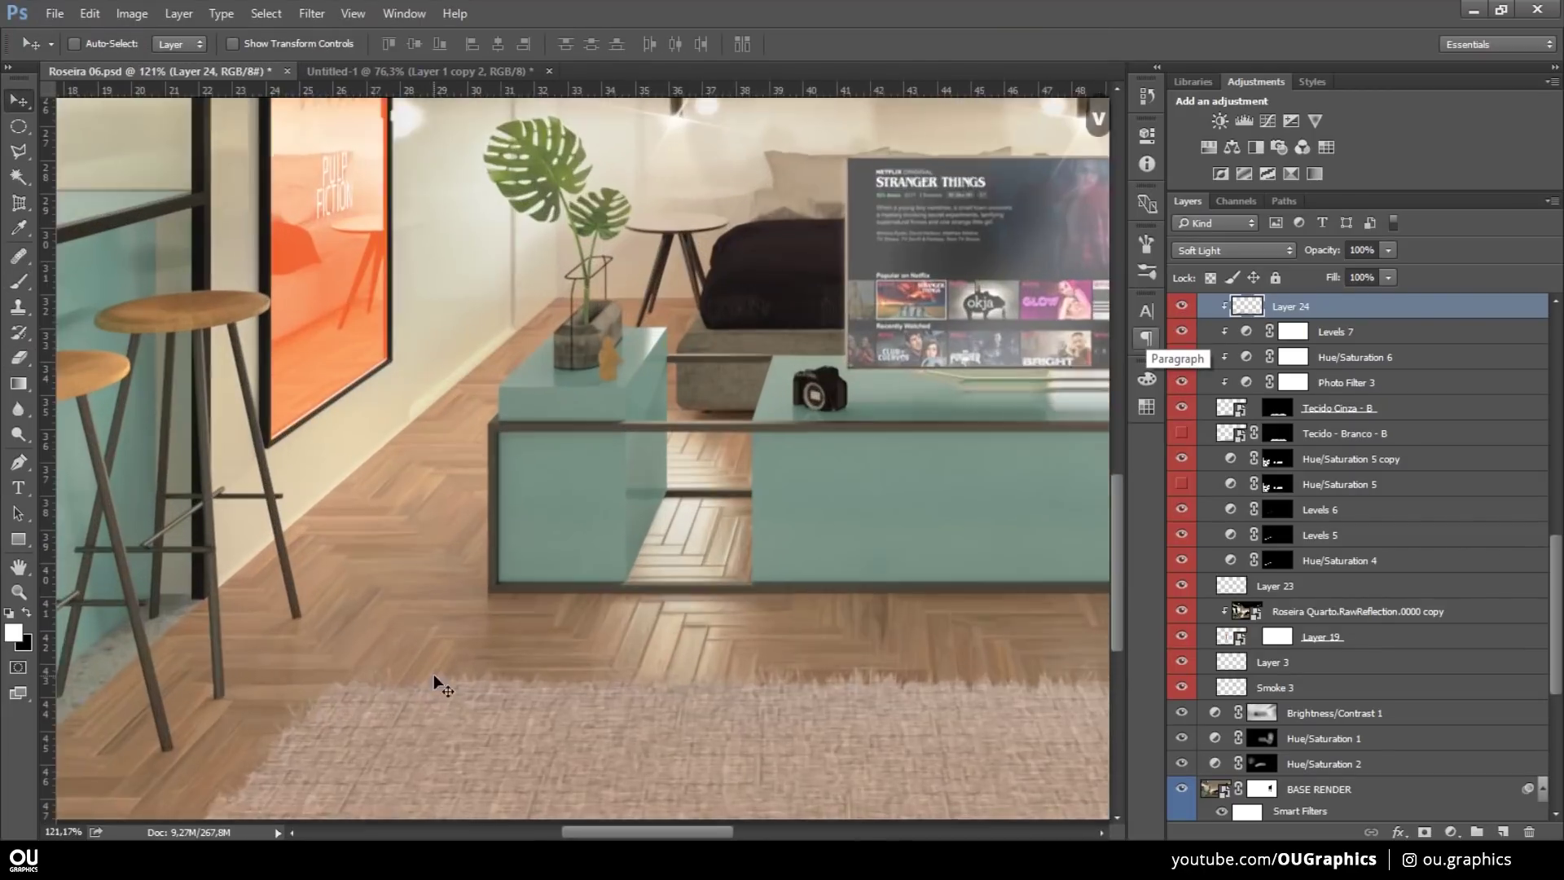
key(ctrl+z)
key(alt+BackSpace)
key(ctrl+d)
- Clear the new layer and start brushing dark tones at 30% along the rug edge, undoing stray strokes
text(ve)
key(ctrl+a)
key(Delete)
key(ctrl+d)
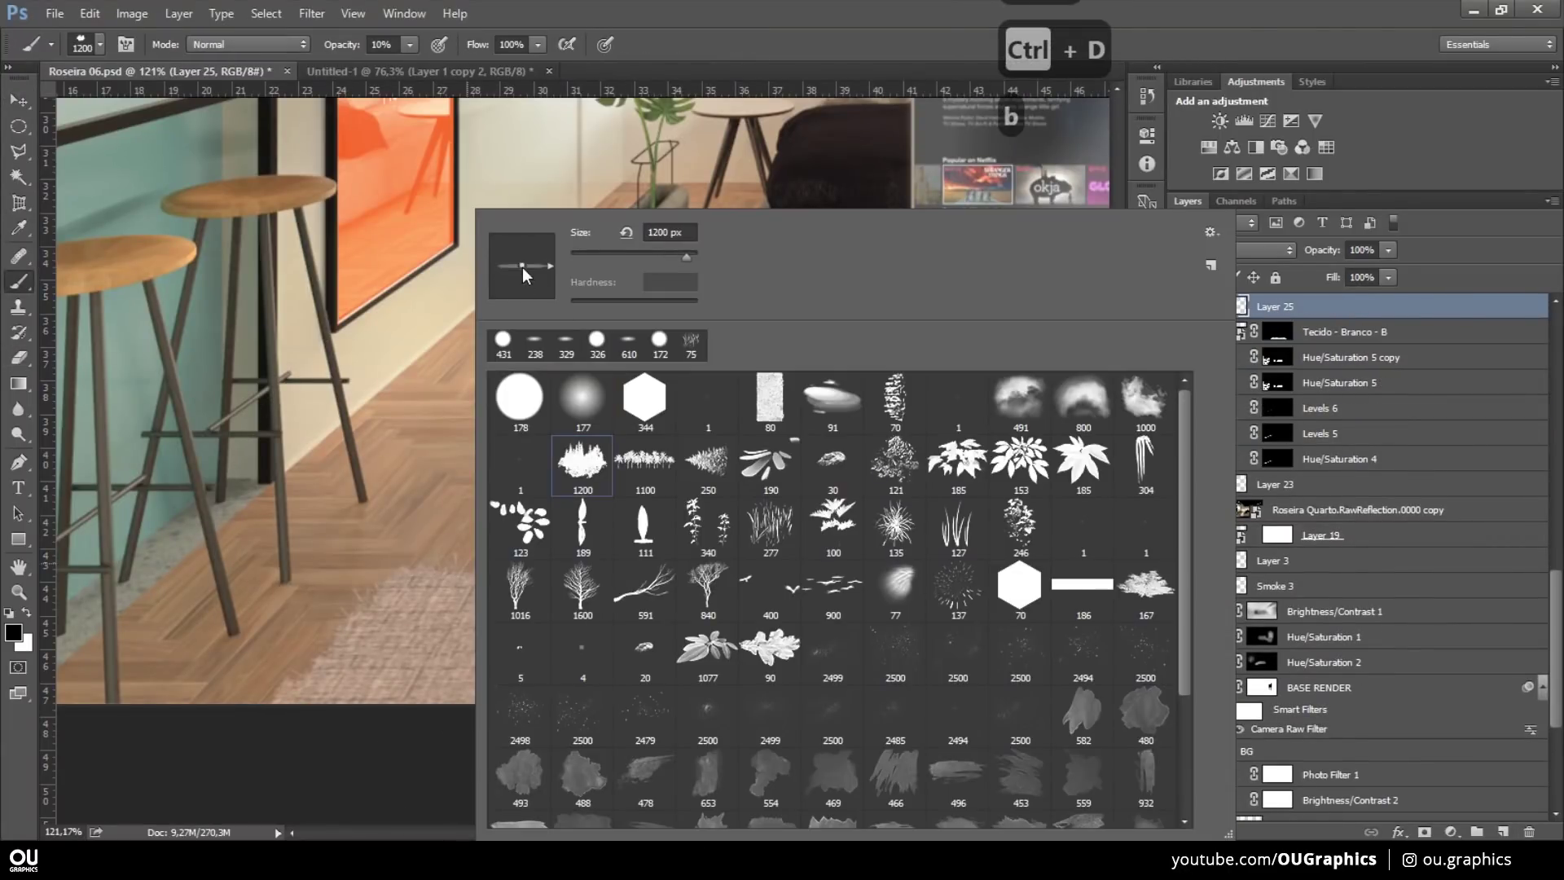
key(3)
key(ctrl+z)
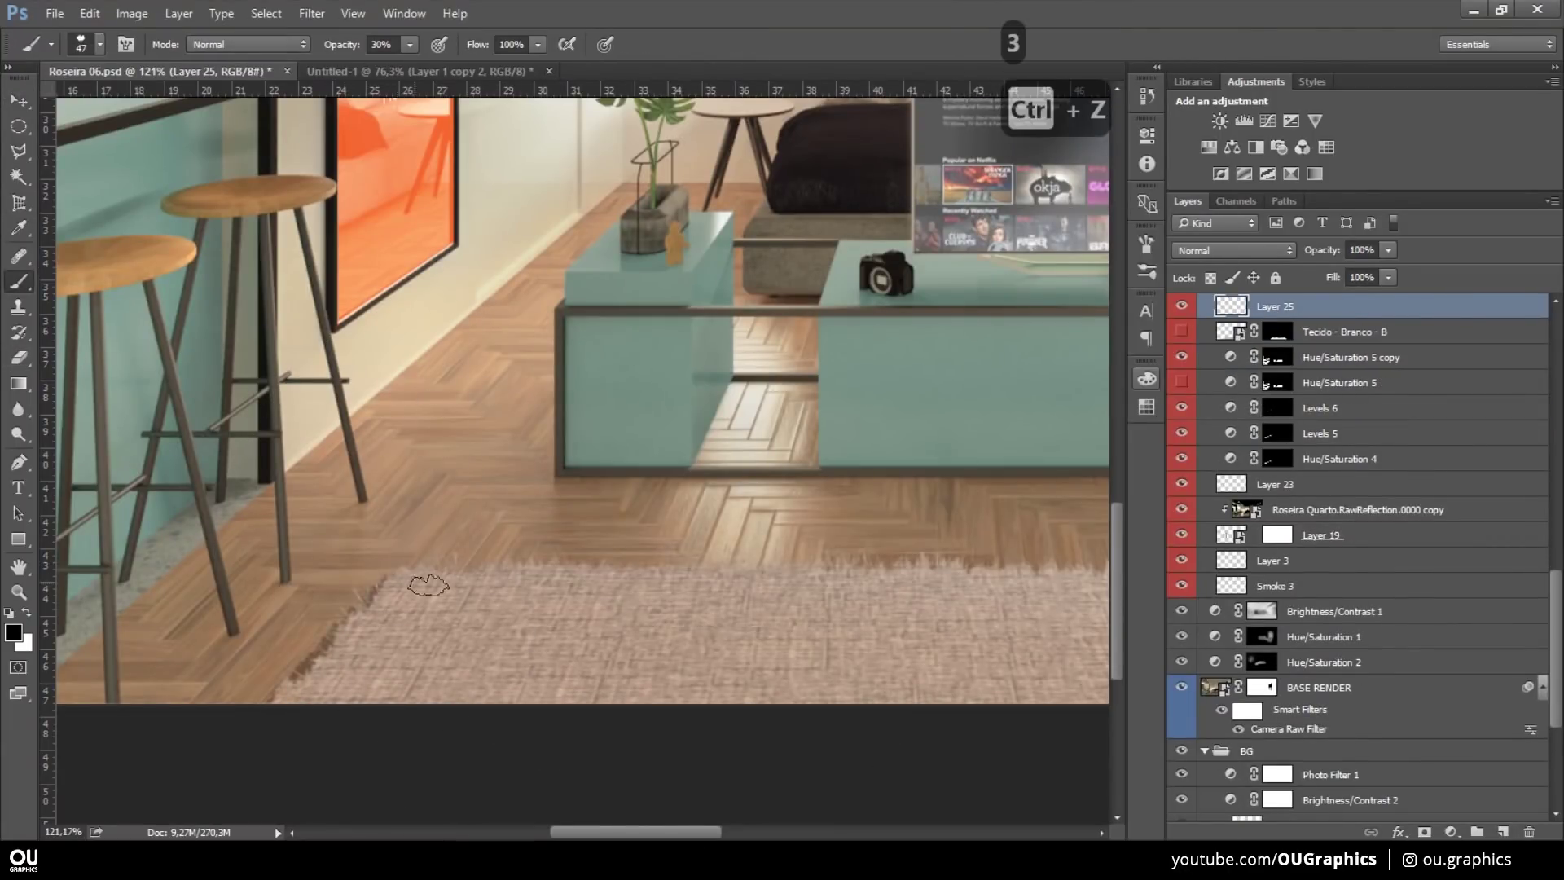
key(ctrl+z)
key(ctrl+alt+z)
key(ctrl+z)
- Build up the rug-edge shadow with the grass brush at 30%, 10% and 5% opacity
key(3)
key(1)
key(ctrl+z)
text(05)
key(ctrl+alt+z)
key(3)
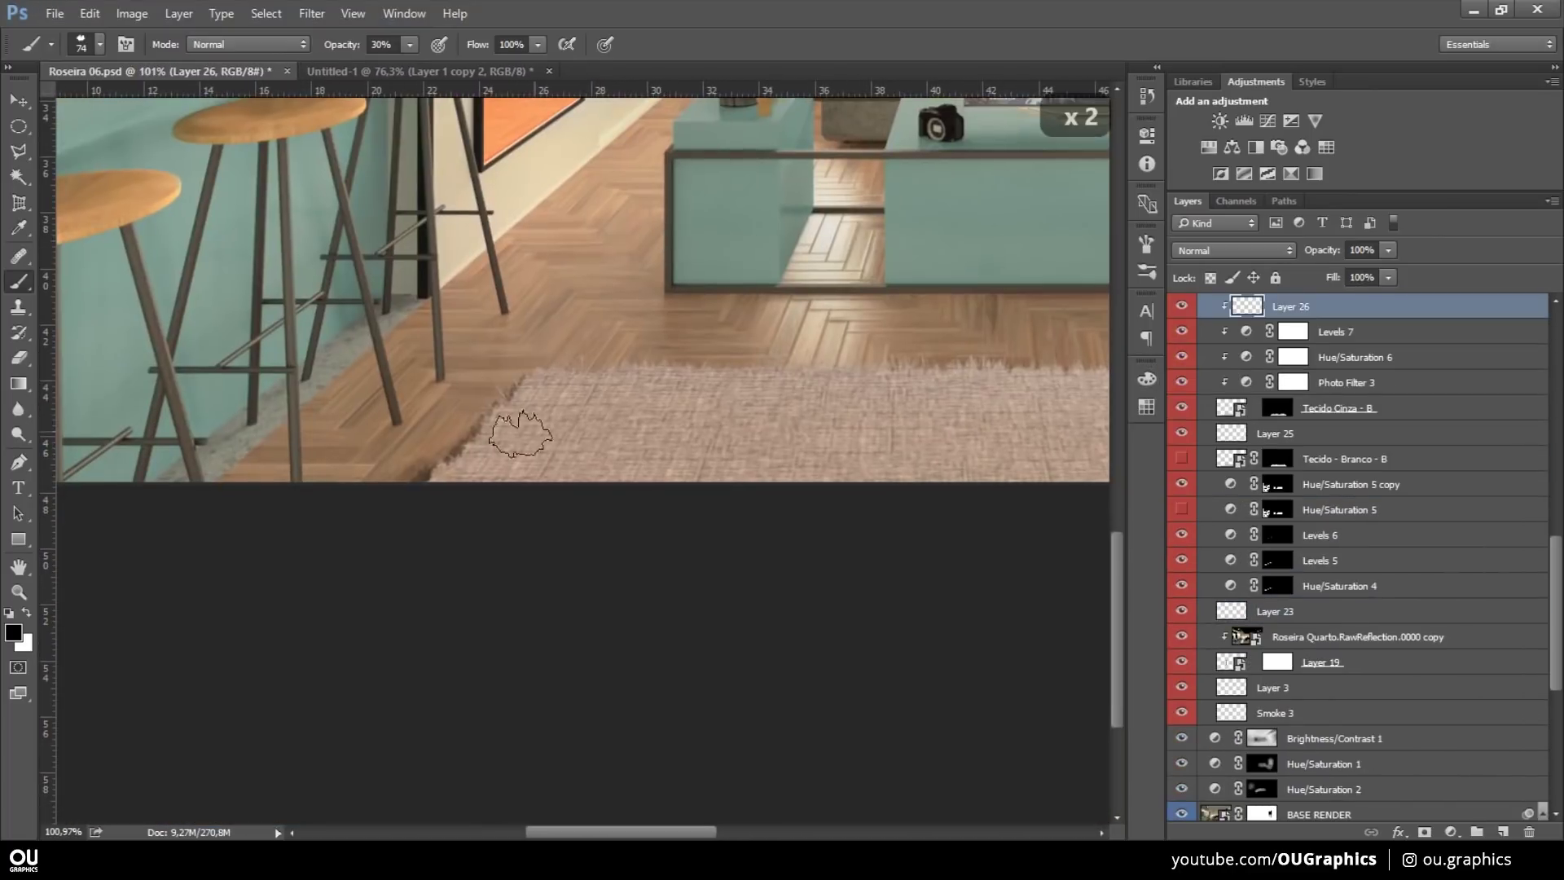
key(ctrl+z)
key(ctrl+z)
- Wipe the layer, repaint the edge shadow at 20% and erase the excess at 30%
key(ctrl+a)
key(Delete)
key(ctrl+d)
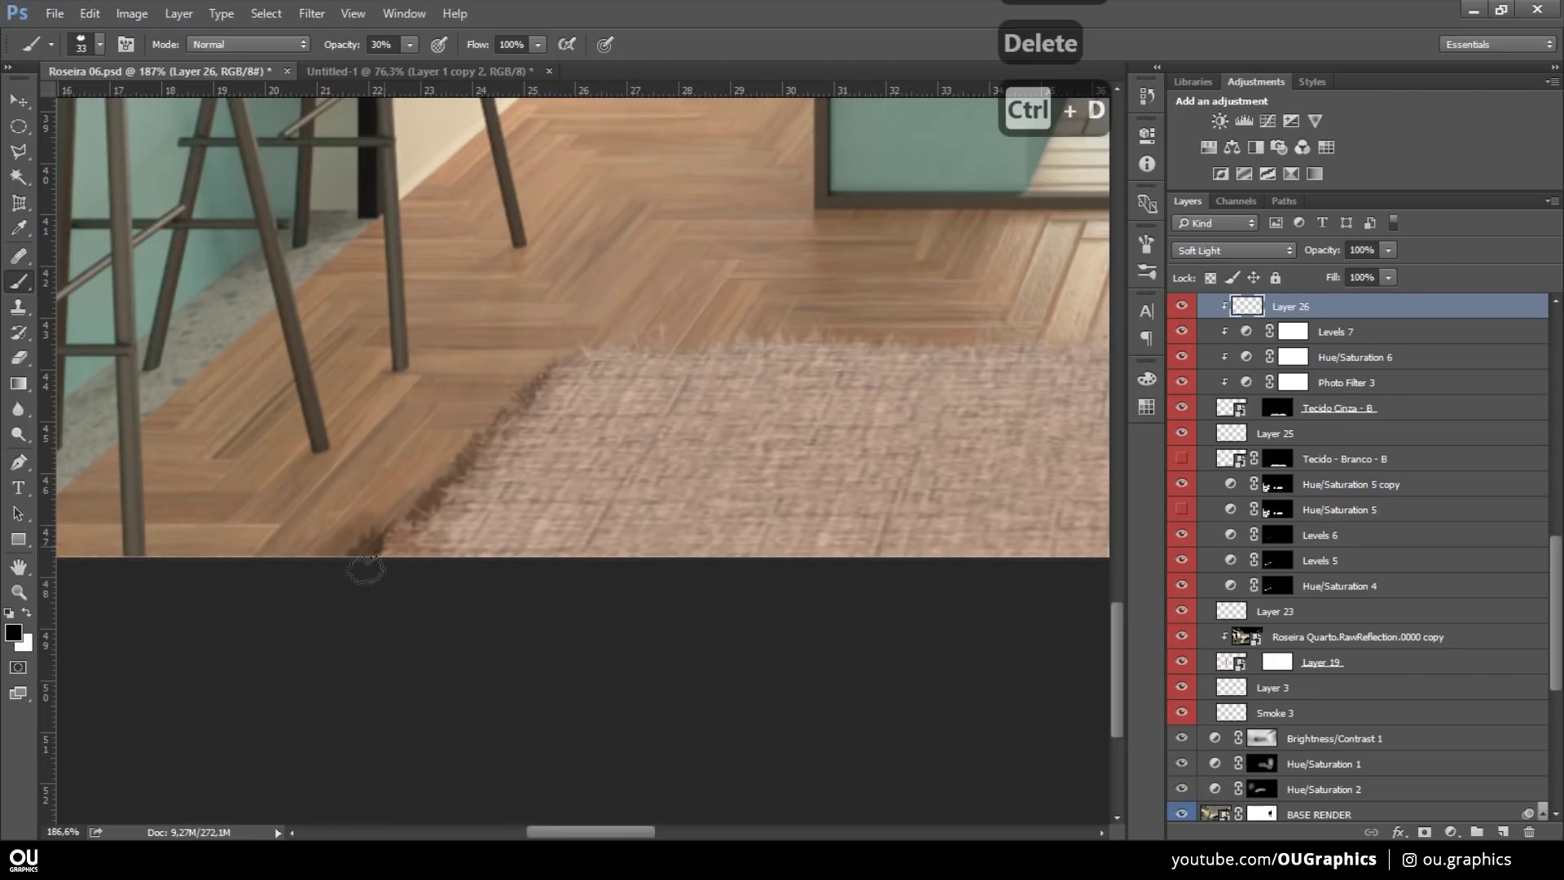
key(2)
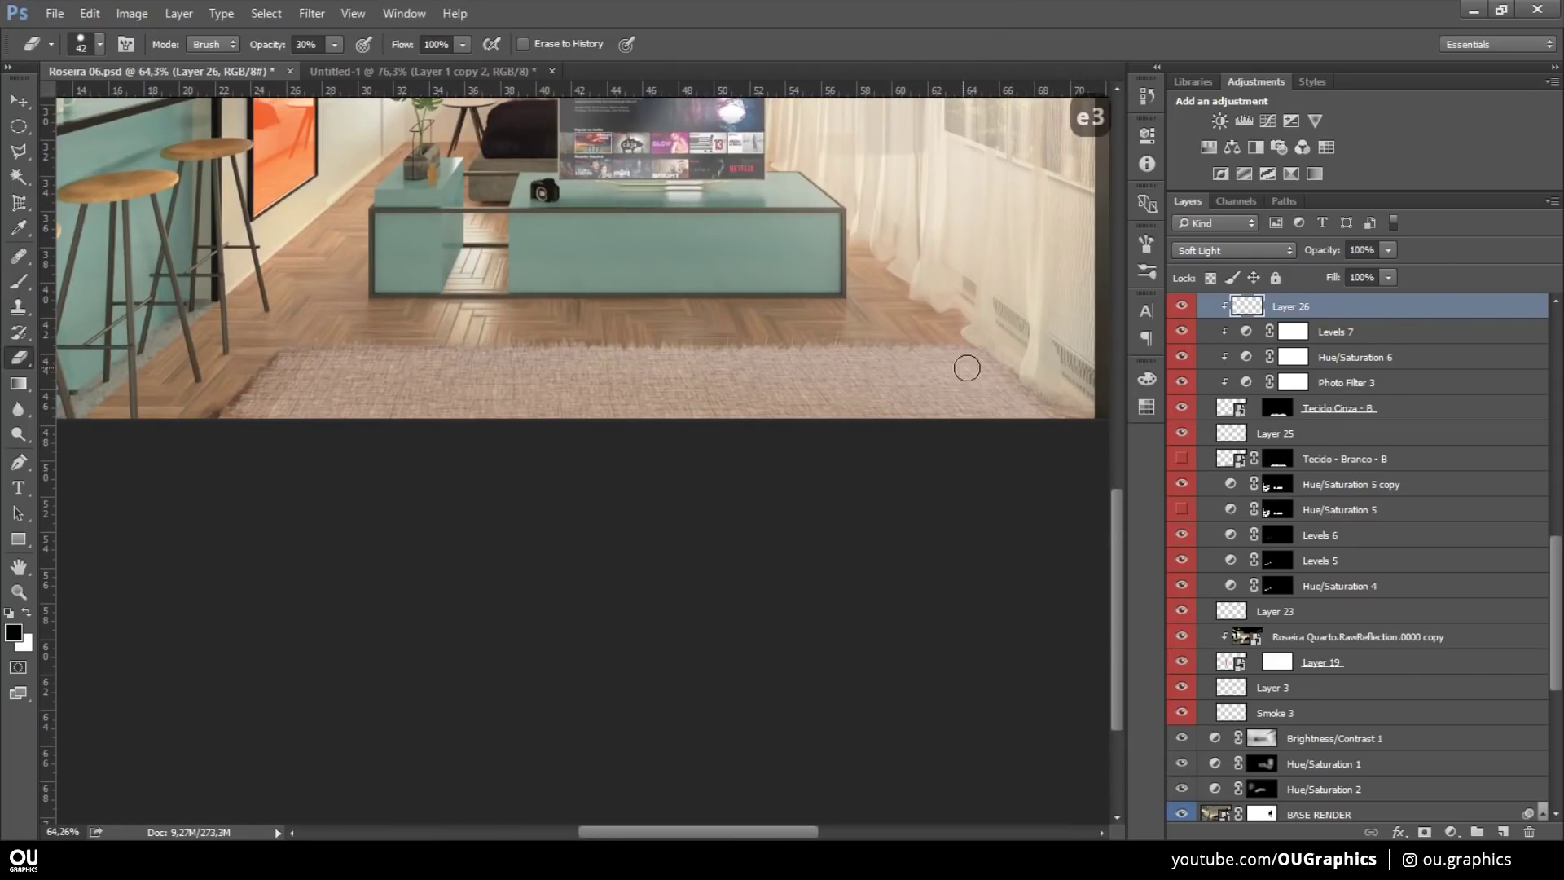
text(e3)
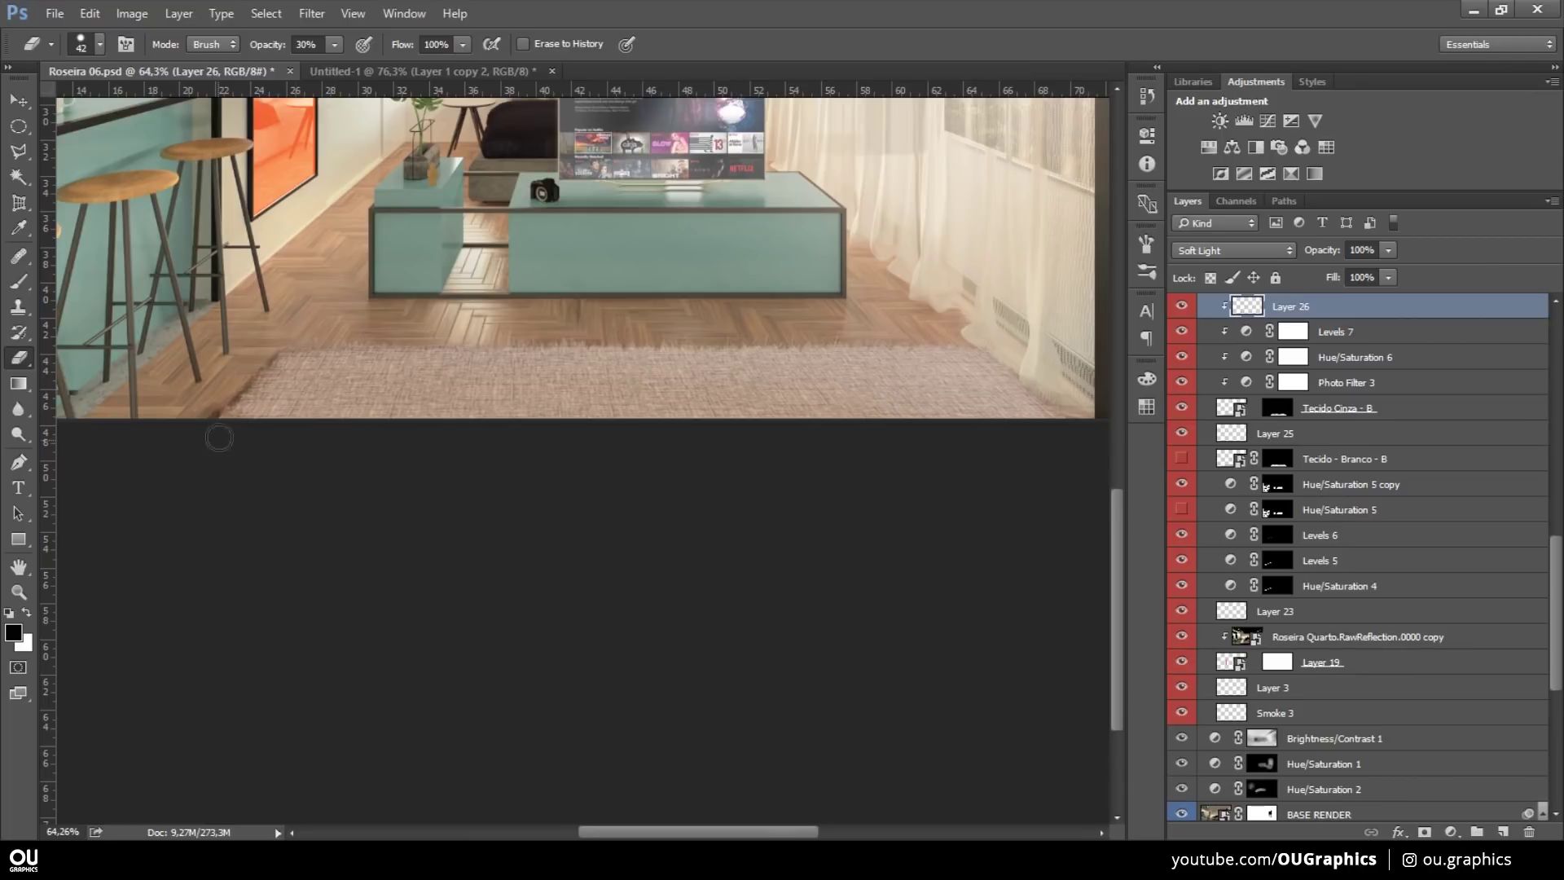
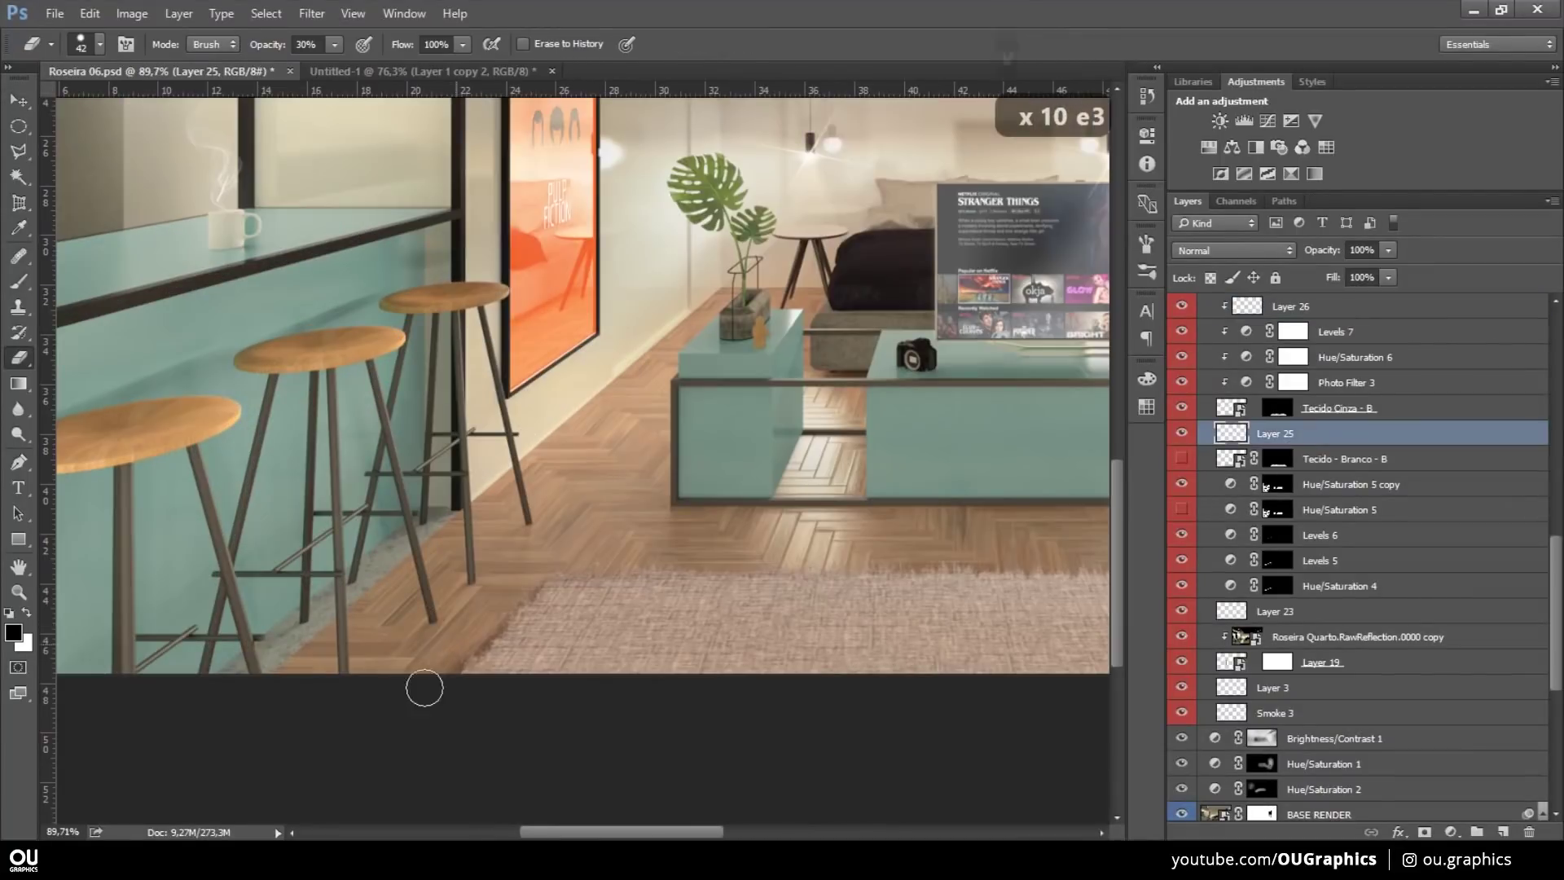
- Free-transform and position the man cutout beside the TV table
key(b)
key(v)
key(ctrl+t)
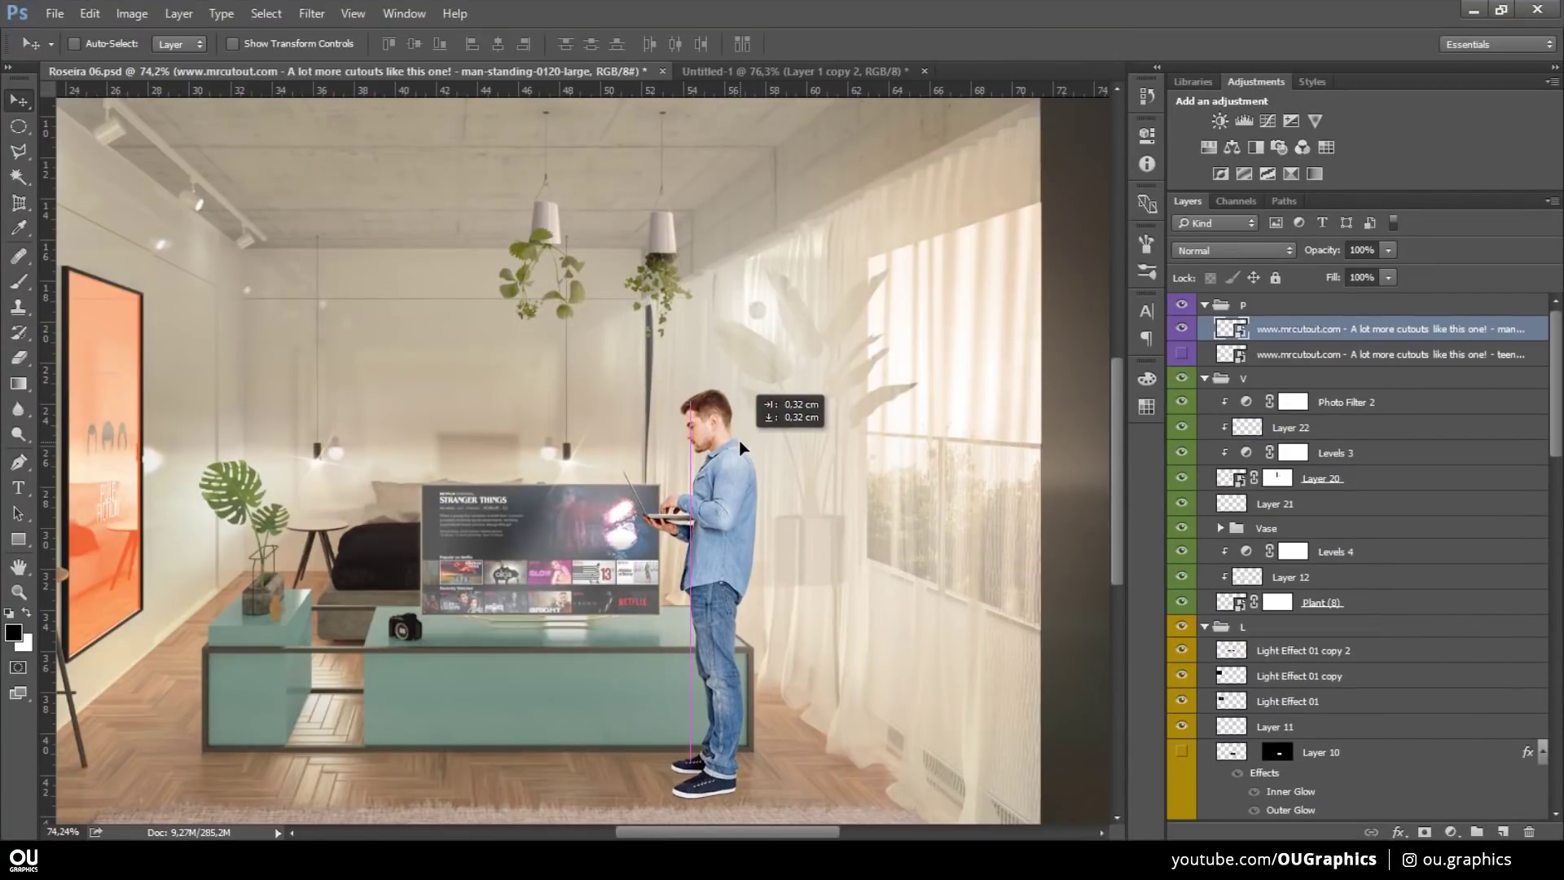
key(ctrl+z)
key(ctrl+t)
key(v)
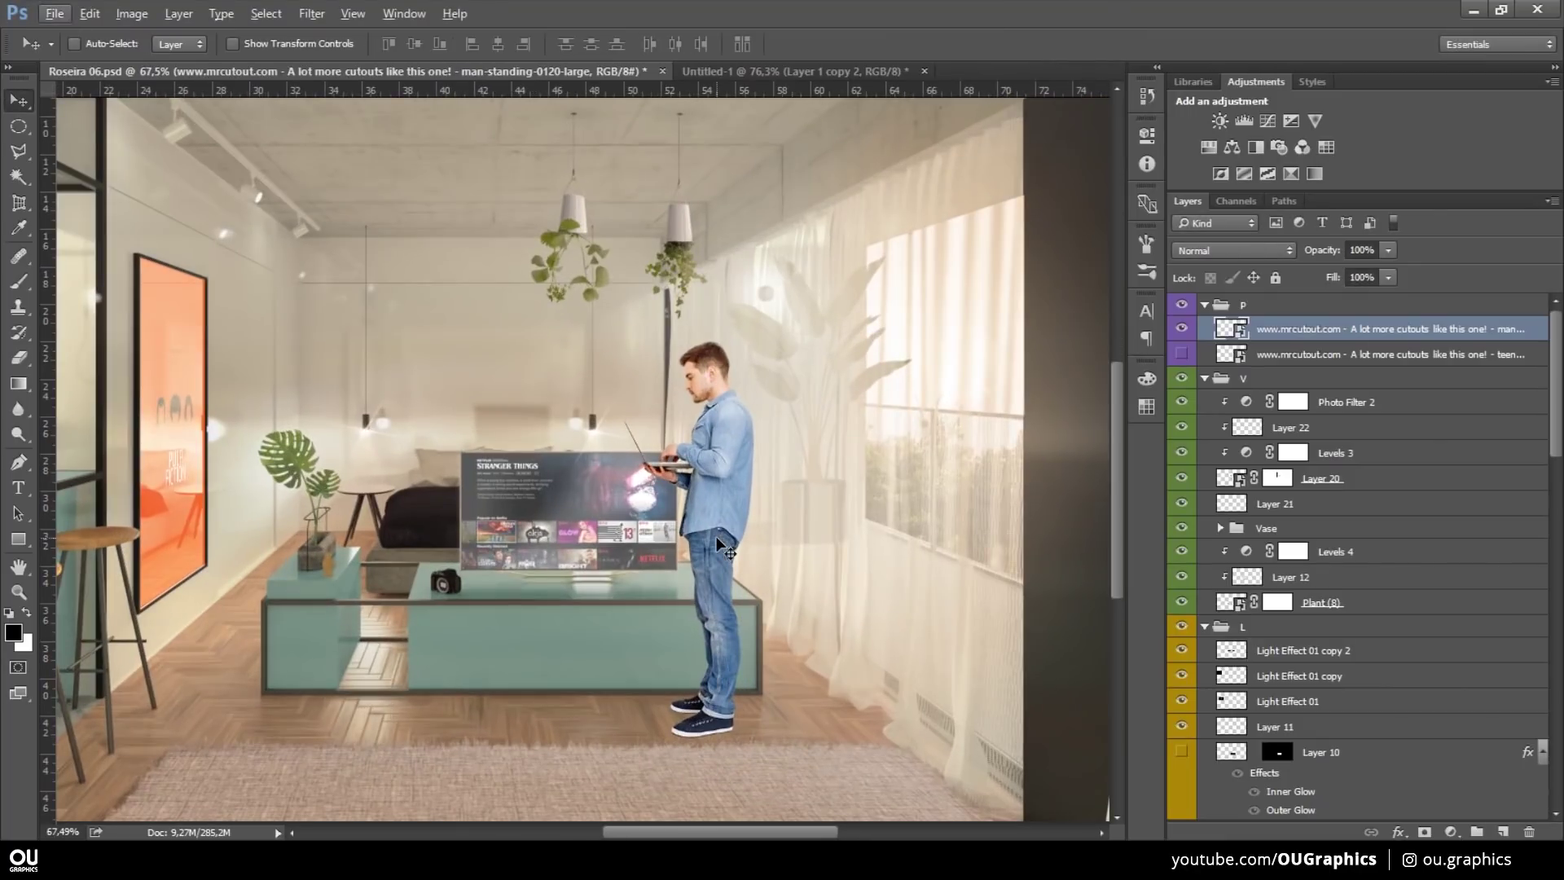
- Clip the warming Photo Filter and Levels adjustments to the man cutout
key(ctrl+alt+g)
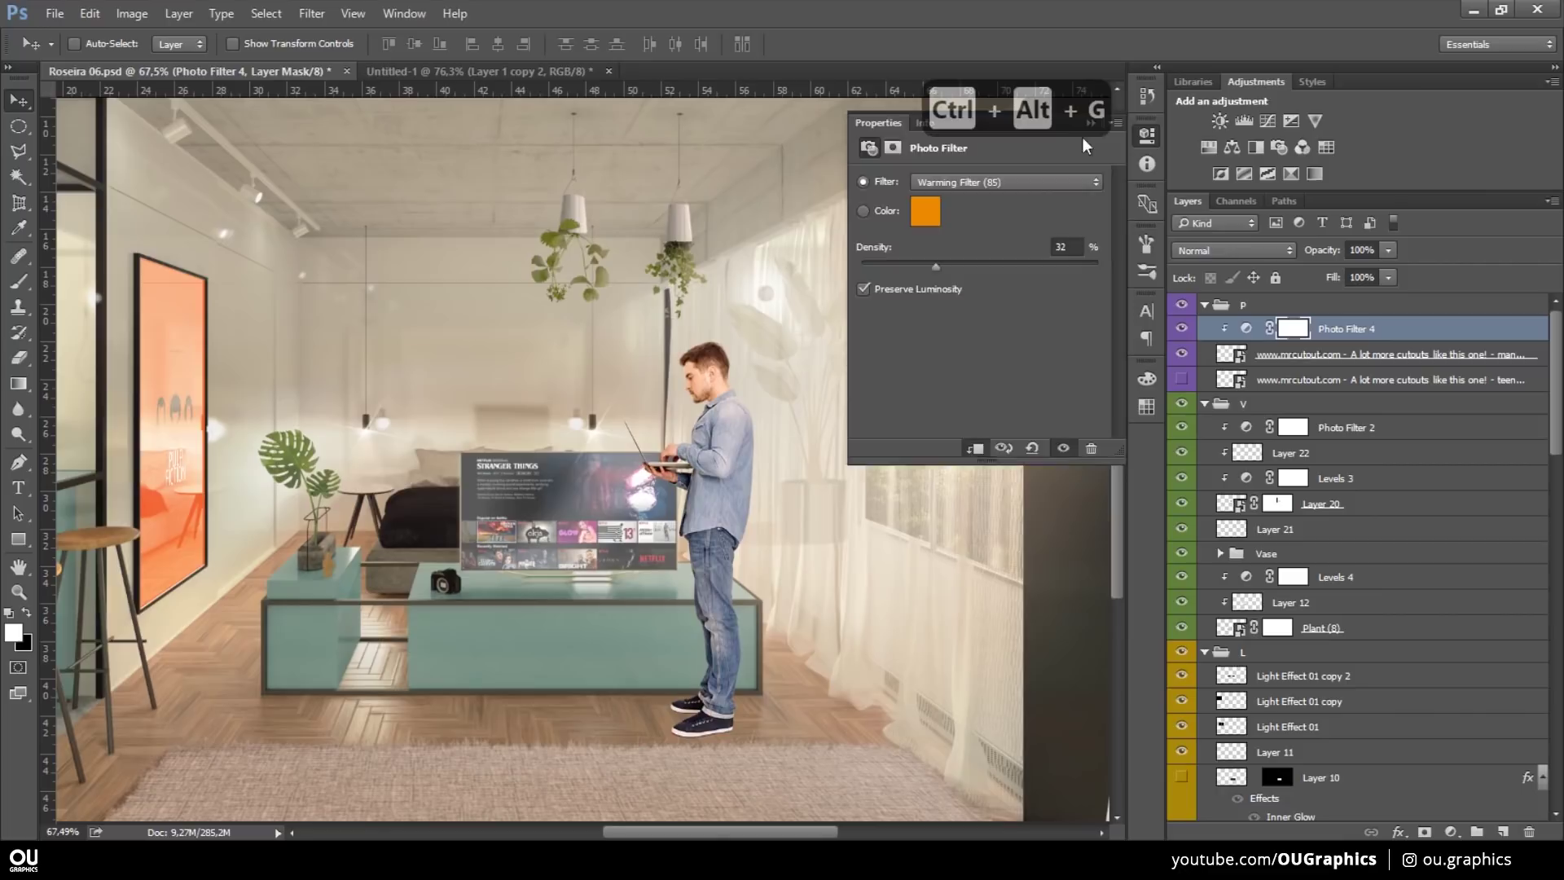
key(ctrl+alt+g)
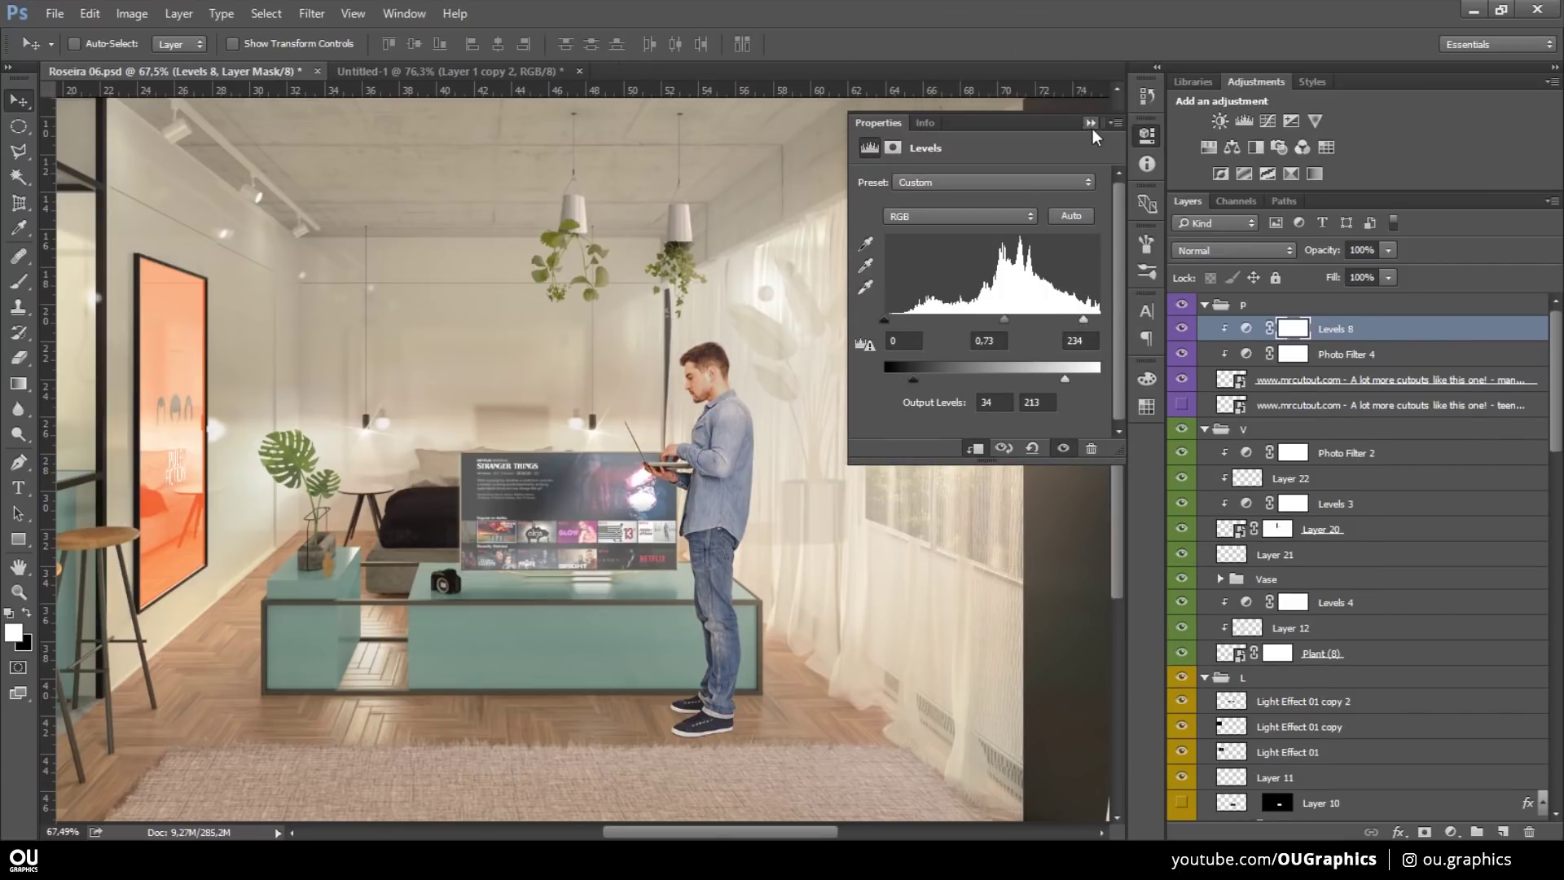
text(bx)
key(ctrl+z)
key(ctrl+alt+z)
- Fine-tune the clipped Levels values and duplicate the man cutout layer (Ctrl+J)
key(0)
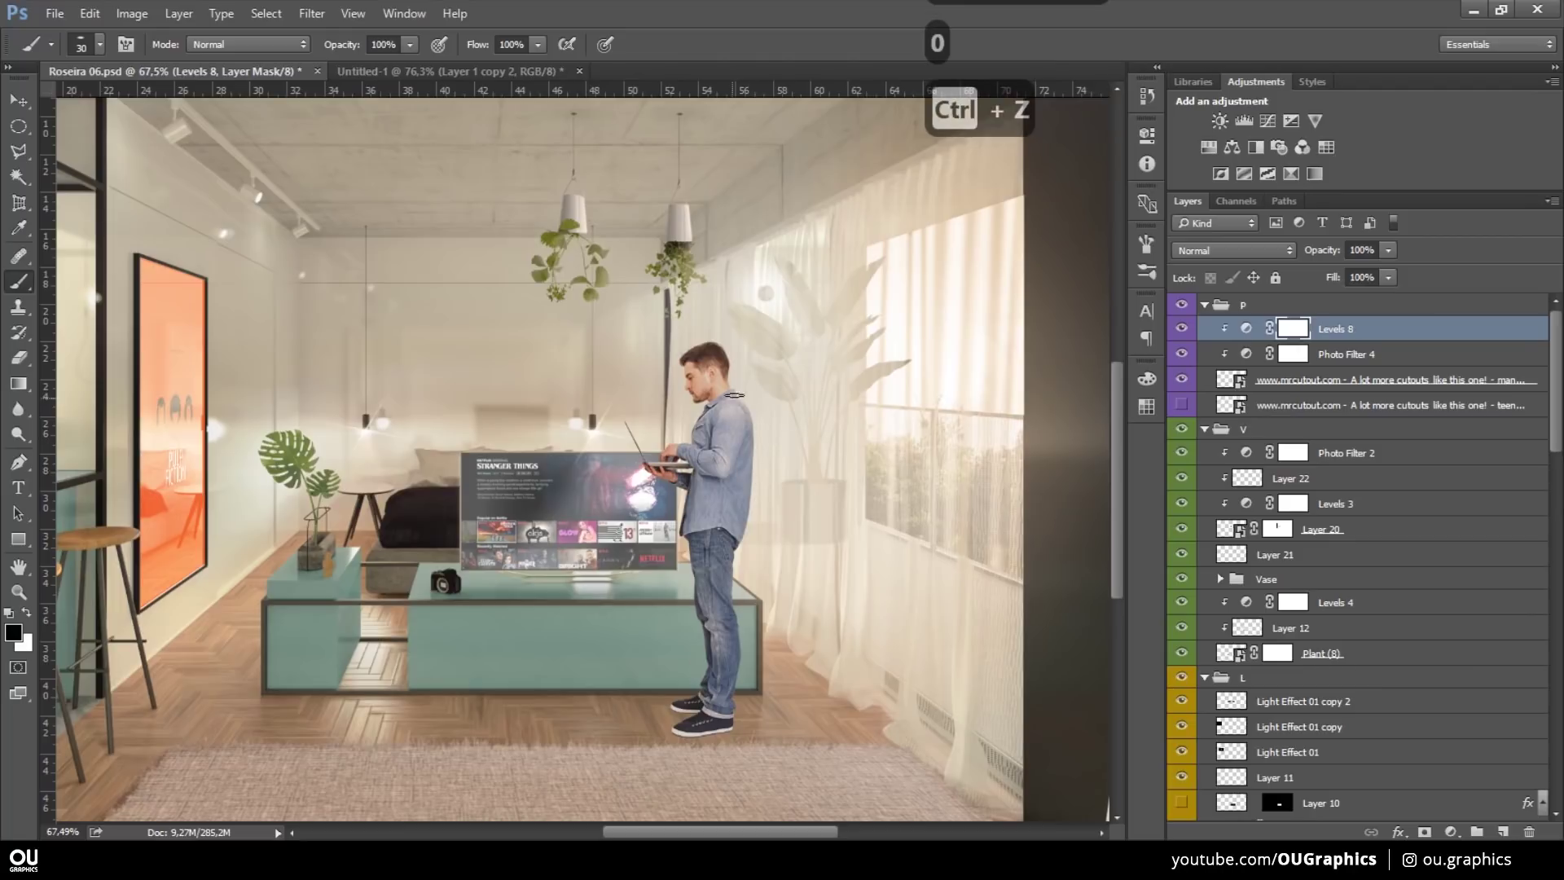
key(ctrl+z)
key(ctrl+z)
key(3)
key(ctrl+j)
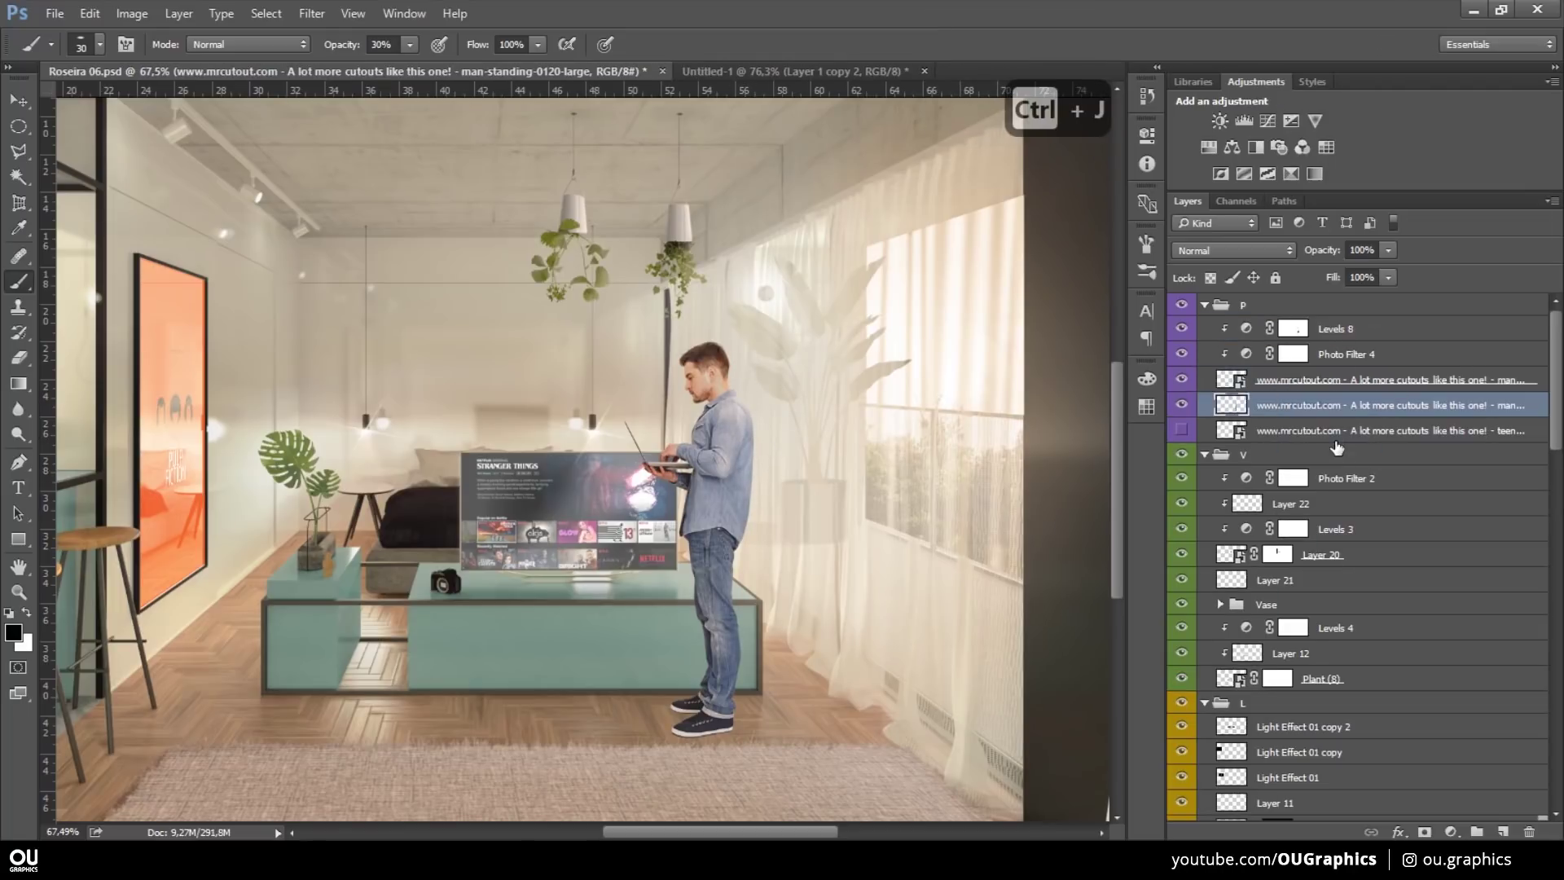
- Fill the man copy solid black and flatten it onto the floor behind his feet with Free Transform
key(v)
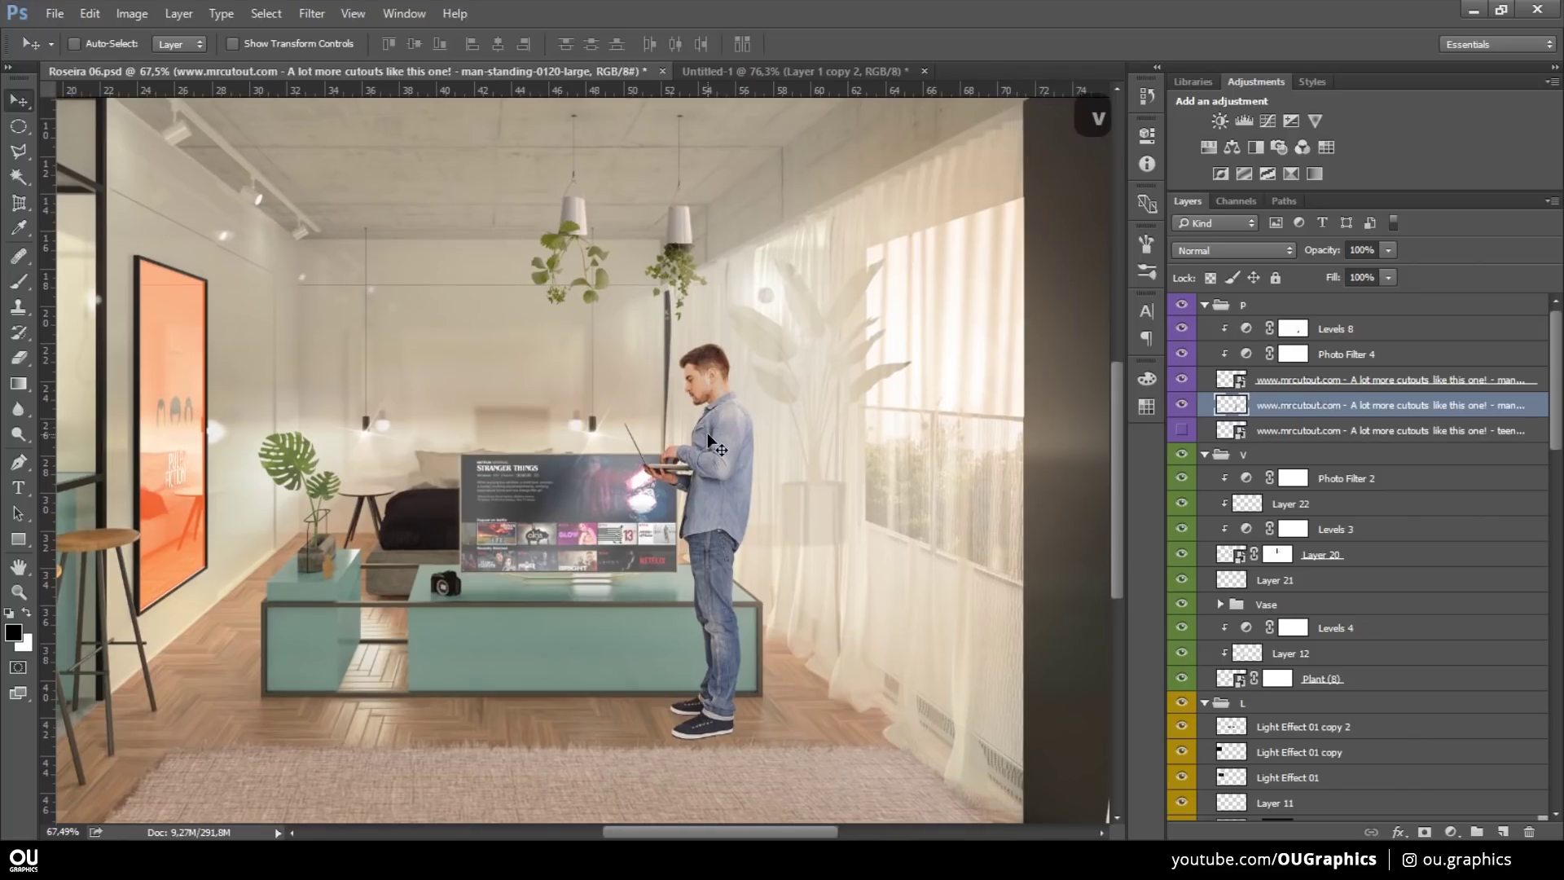
key(alt+Tab)
key(ctrl+u)
key(ctrl+t)
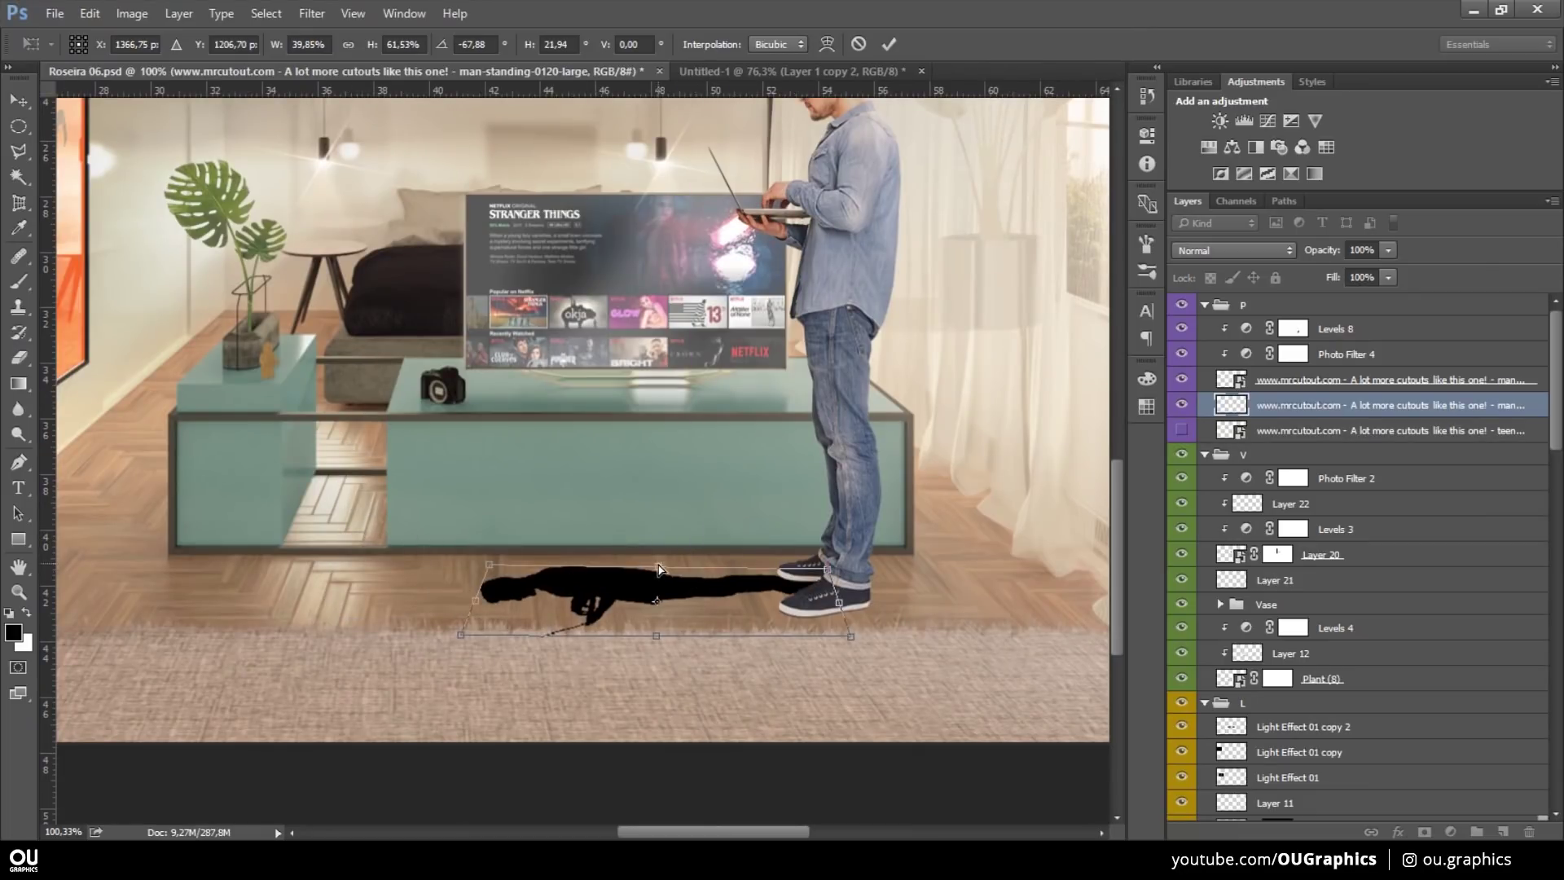
key(e)
key(ctrl+z)
key(0)
key(0)
key(ctrl+t)
- Erase and fade the floor shadow to low opacity and soften it with Motion Blur
text(vb)
key(ctrl+z)
key(0)
key(e)
key(e)
key(e)
text(v3)
key(ctrl+f)
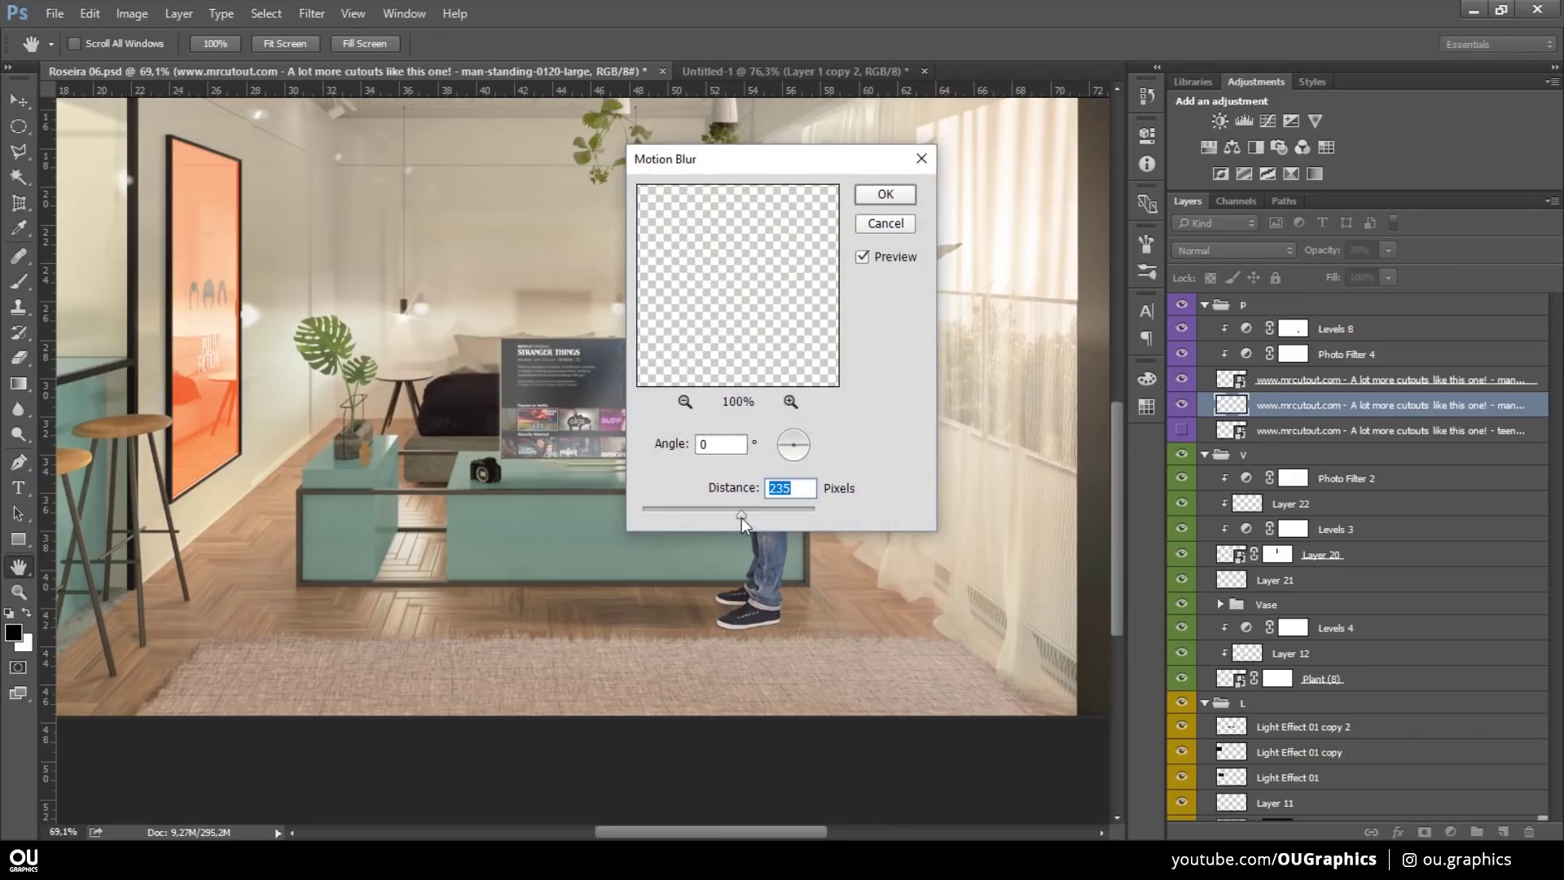
- Paint a soft low-opacity shadow beneath the man's feet on a new layer below him
text(vbeb3)
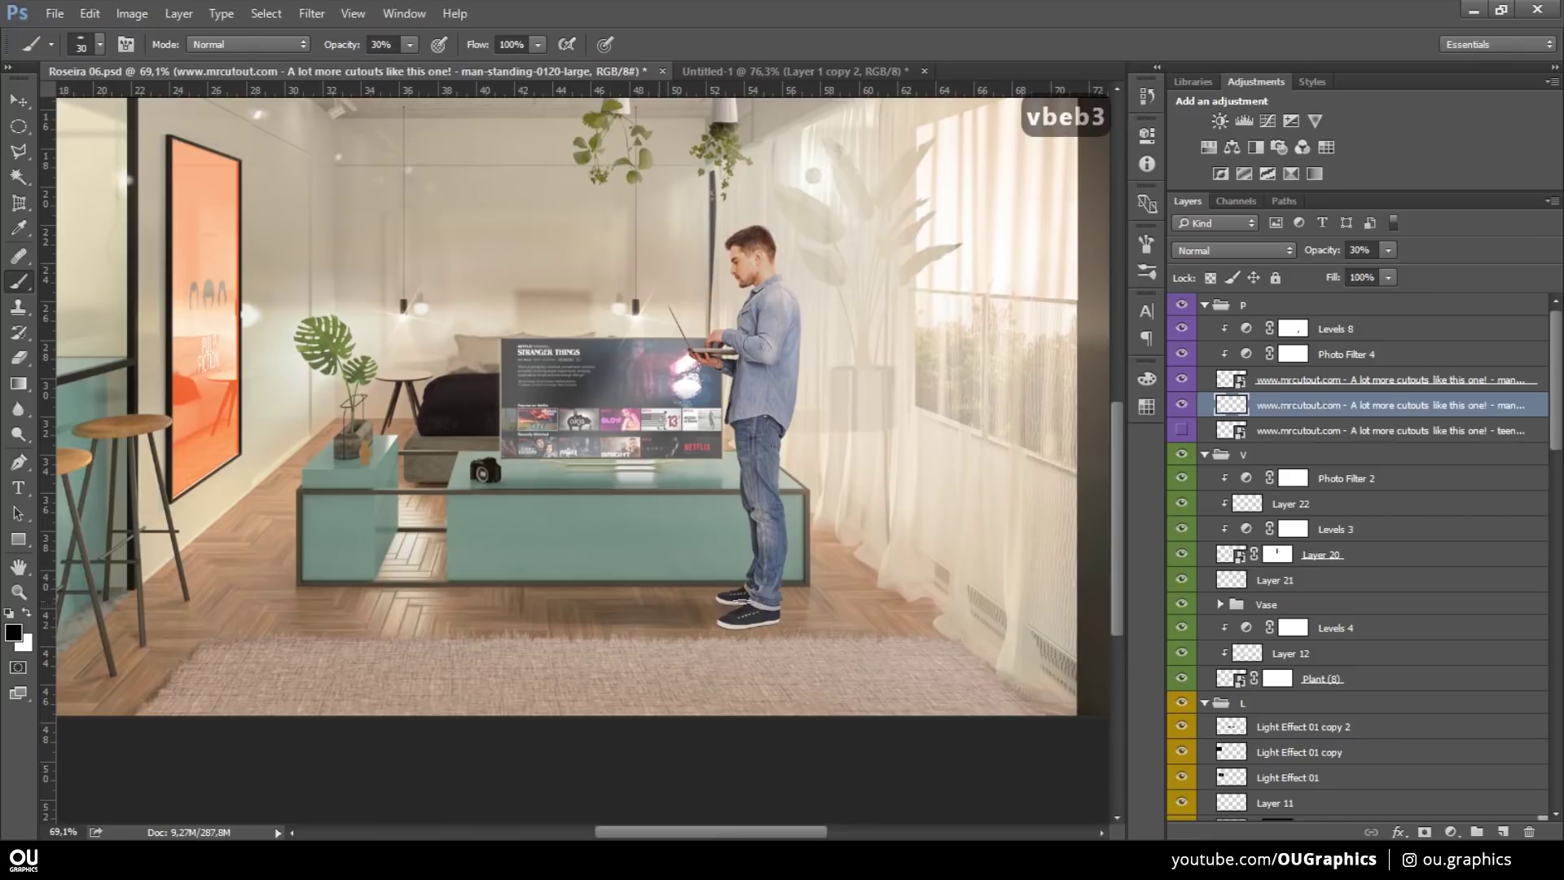
key(v)
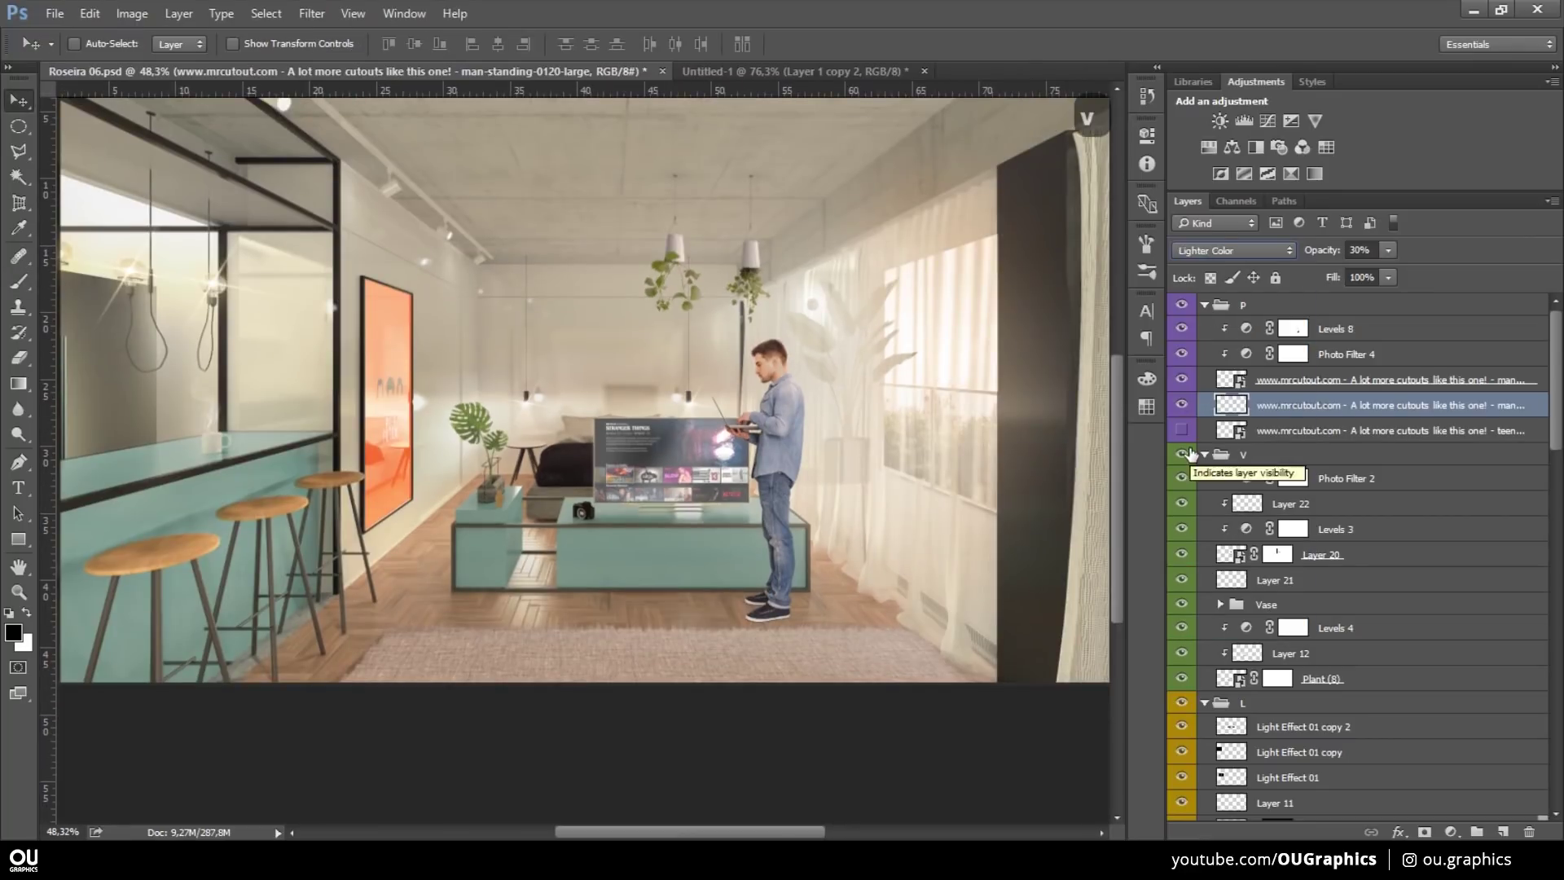
key(Return)
key(b)
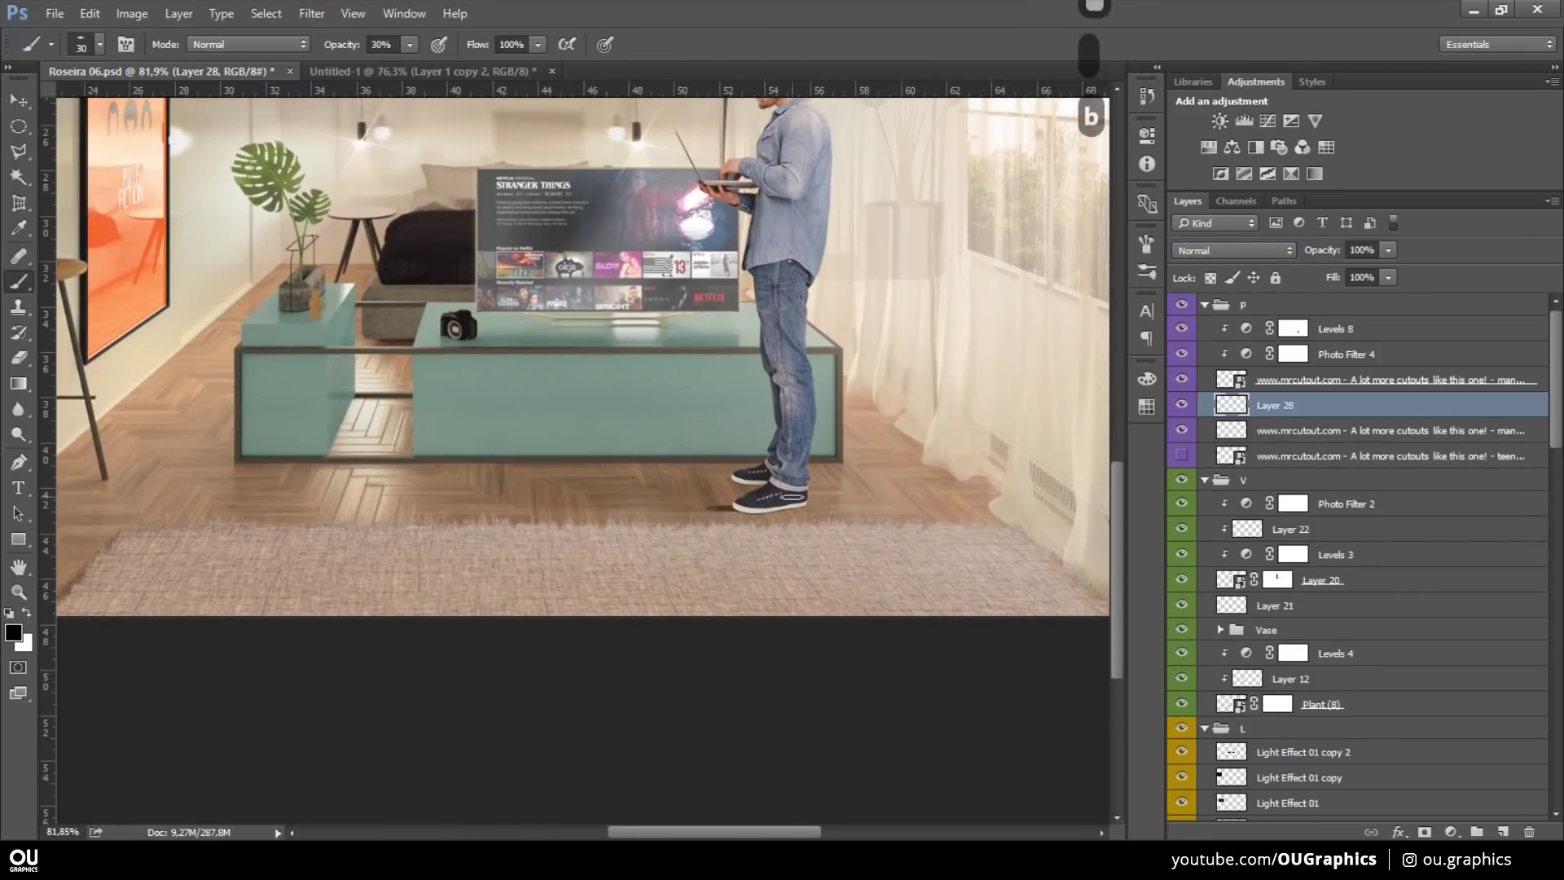
key(ctrl+z)
key(2)
key(1)
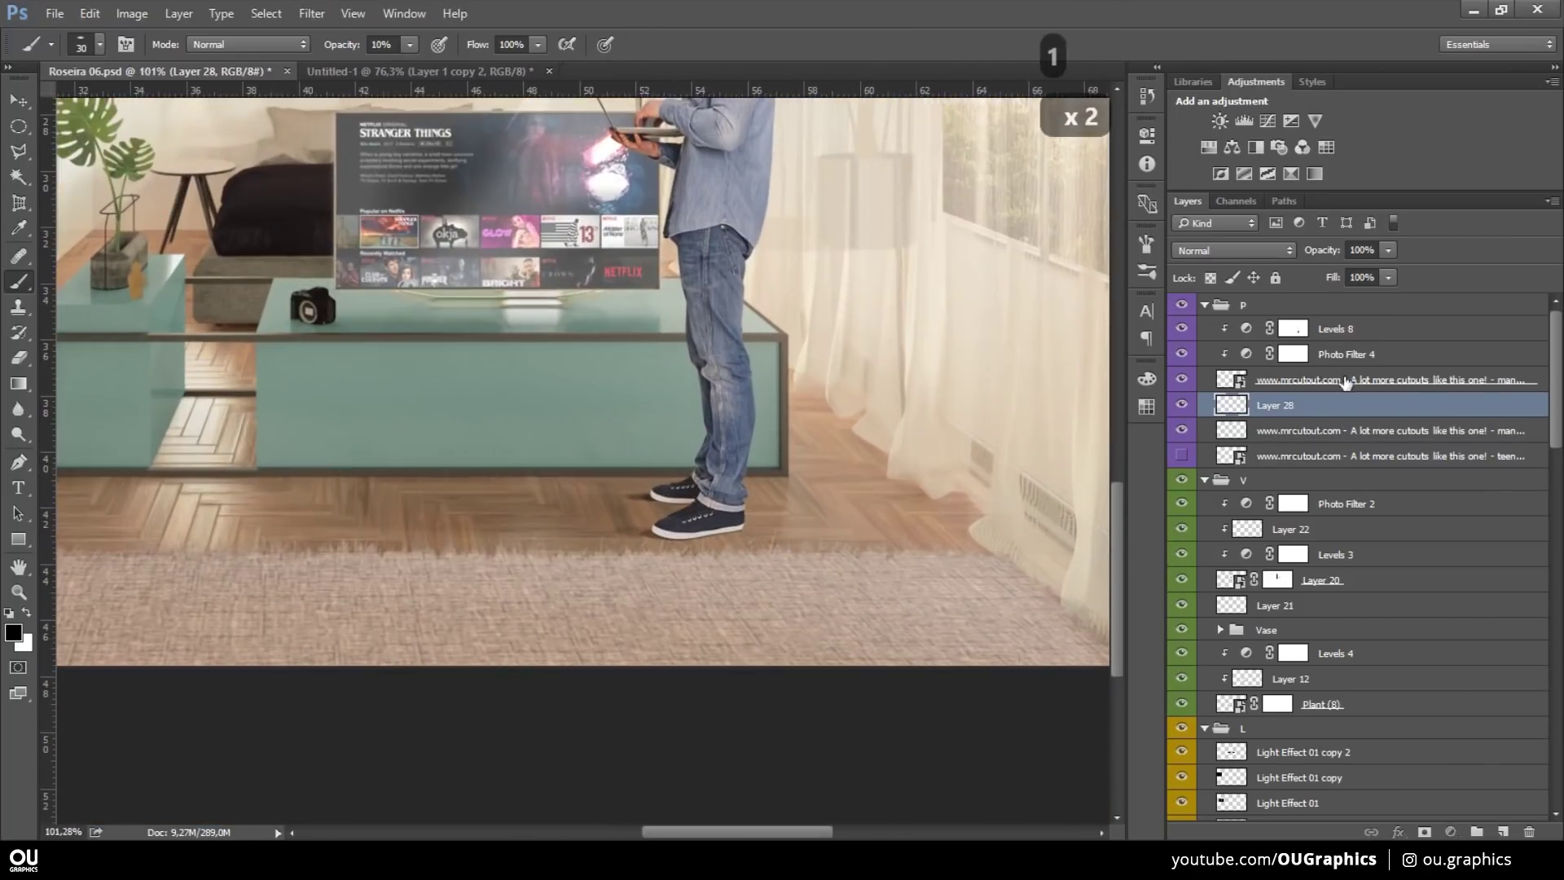
- Shade the man on a clipped Soft Light layer with a 10% soft brush
key(b)
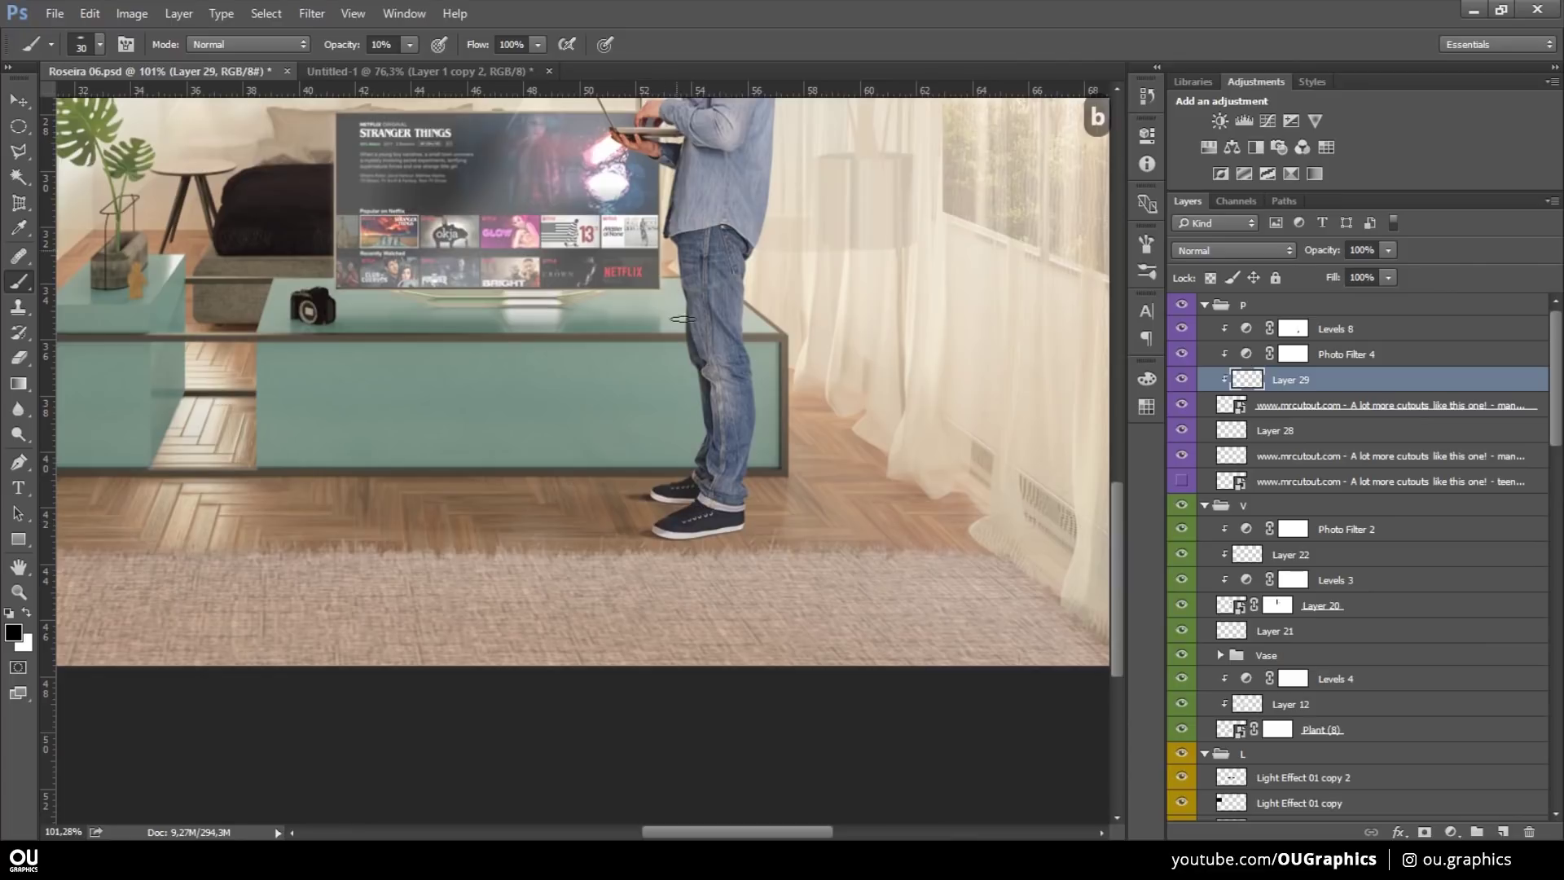
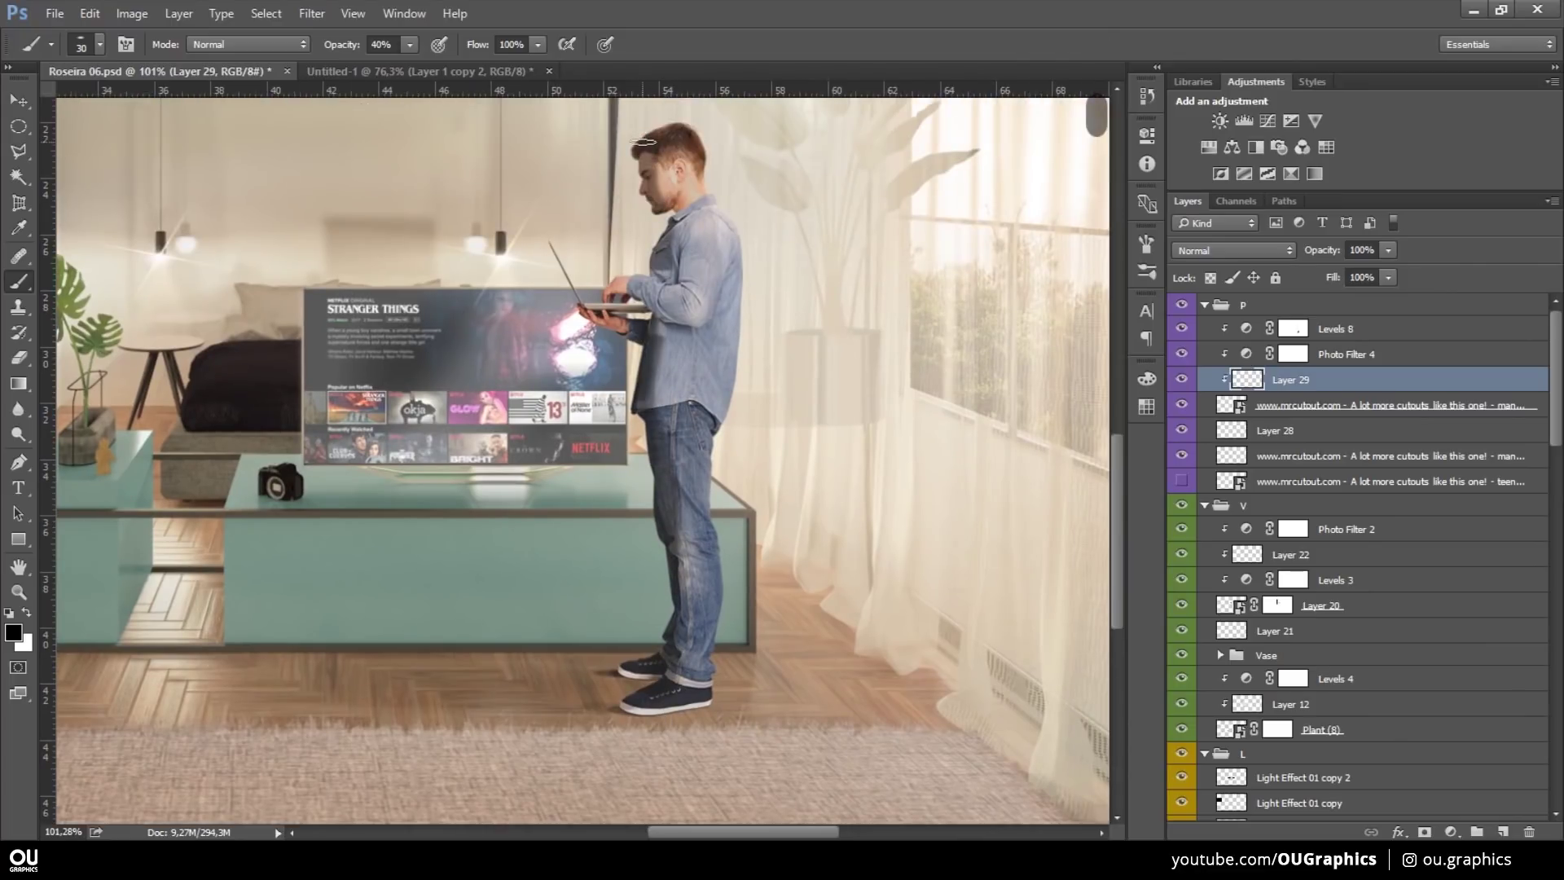
key(ctrl+z)
key(ctrl+z)
text(1e)
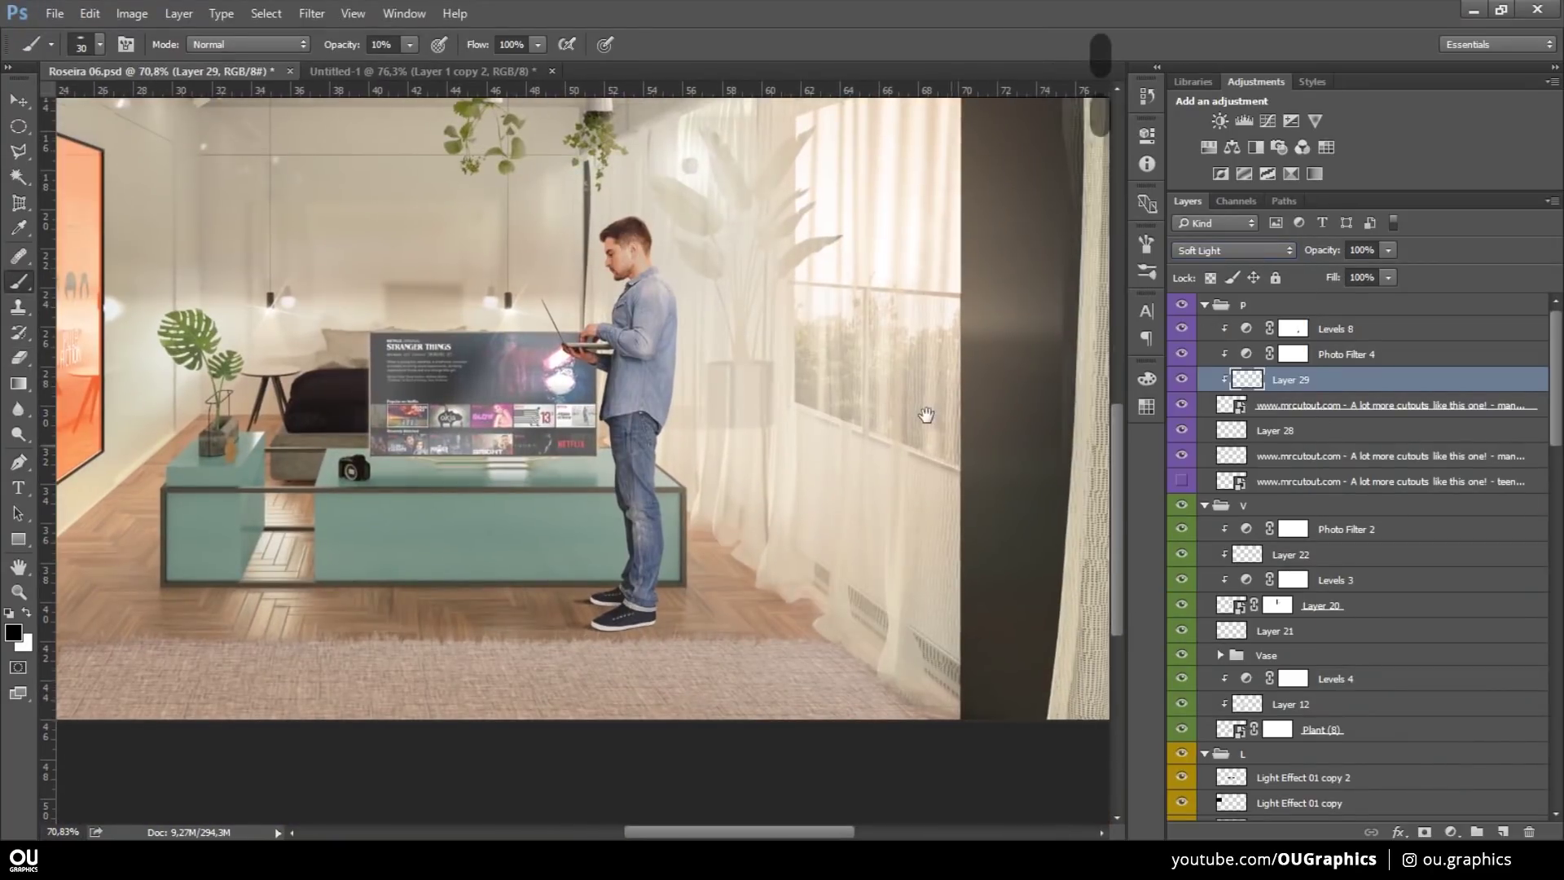
key(v)
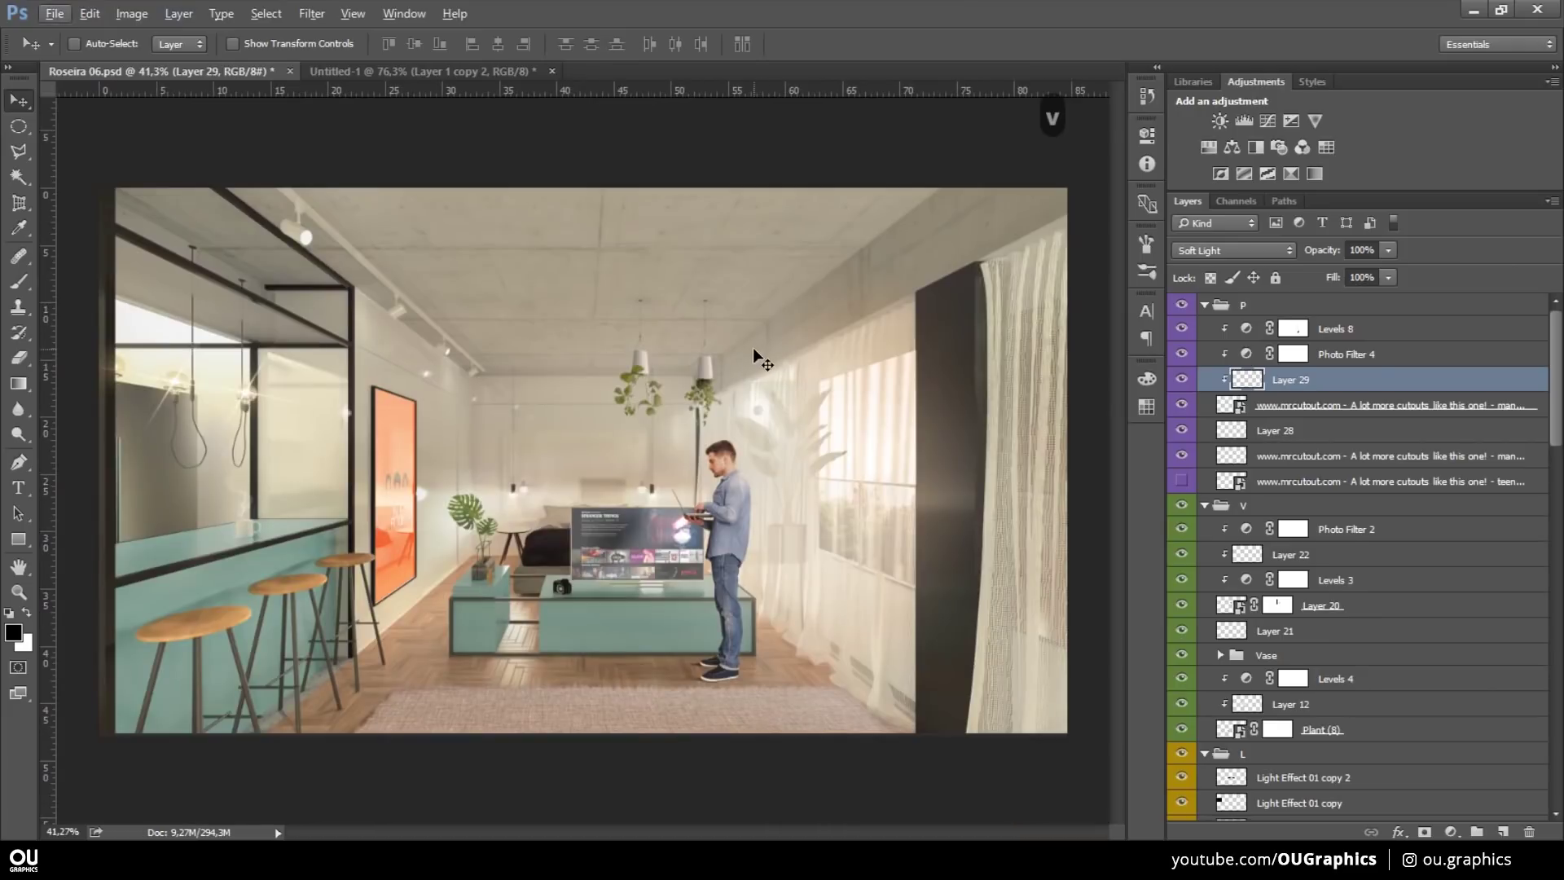
- Scale the man's layers up slightly with Free Transform
key(ctrl+t)
key(Escape)
key(ctrl+t)
key(Escape)
key(ctrl+t)
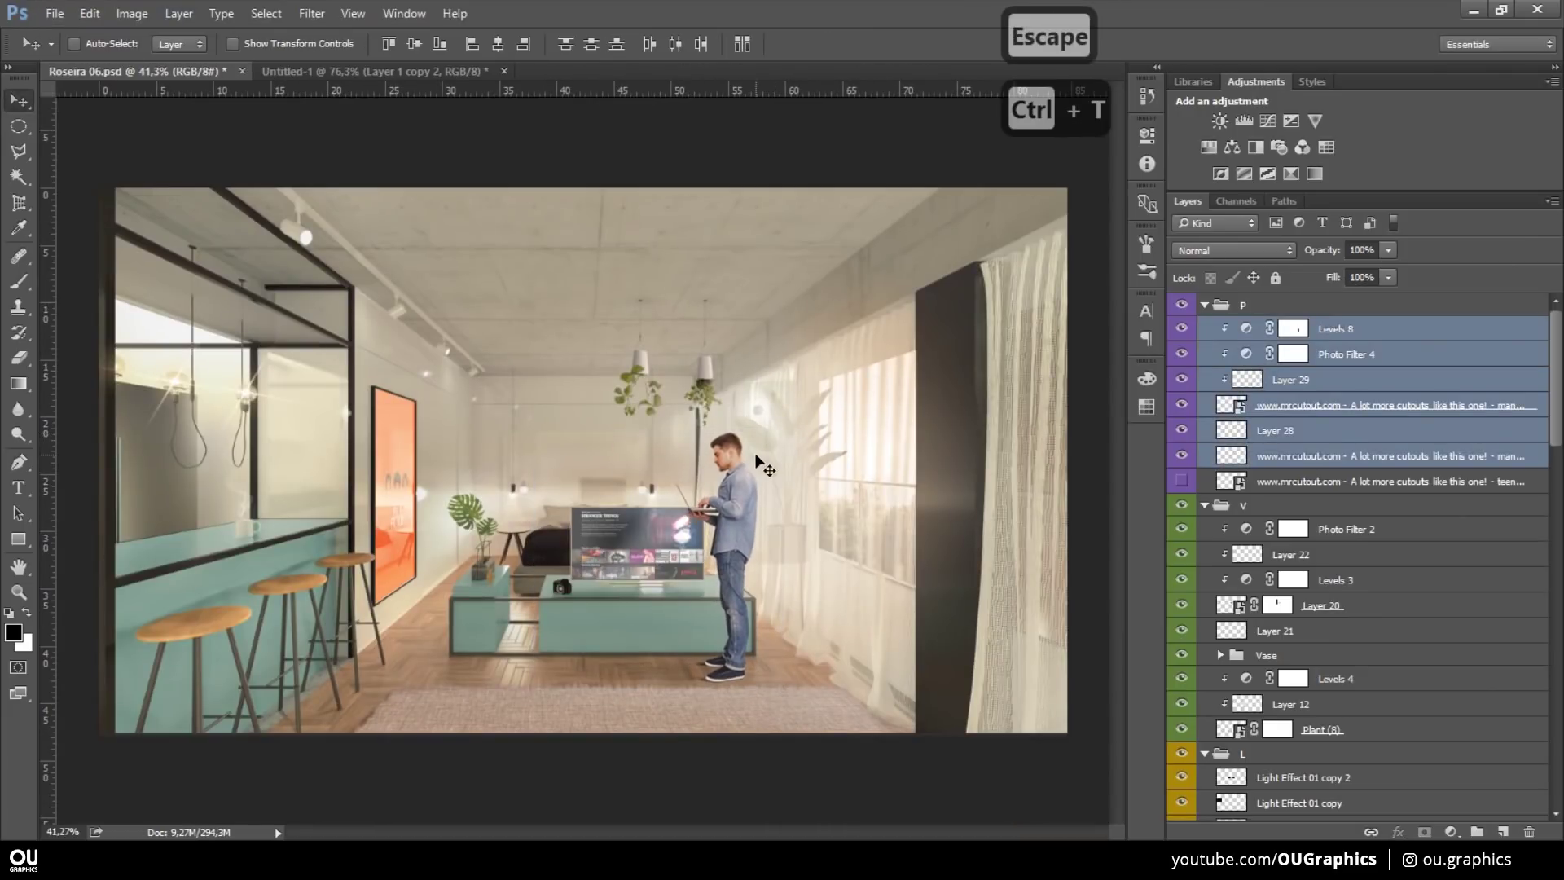
key(ctrl+t)
key(Return)
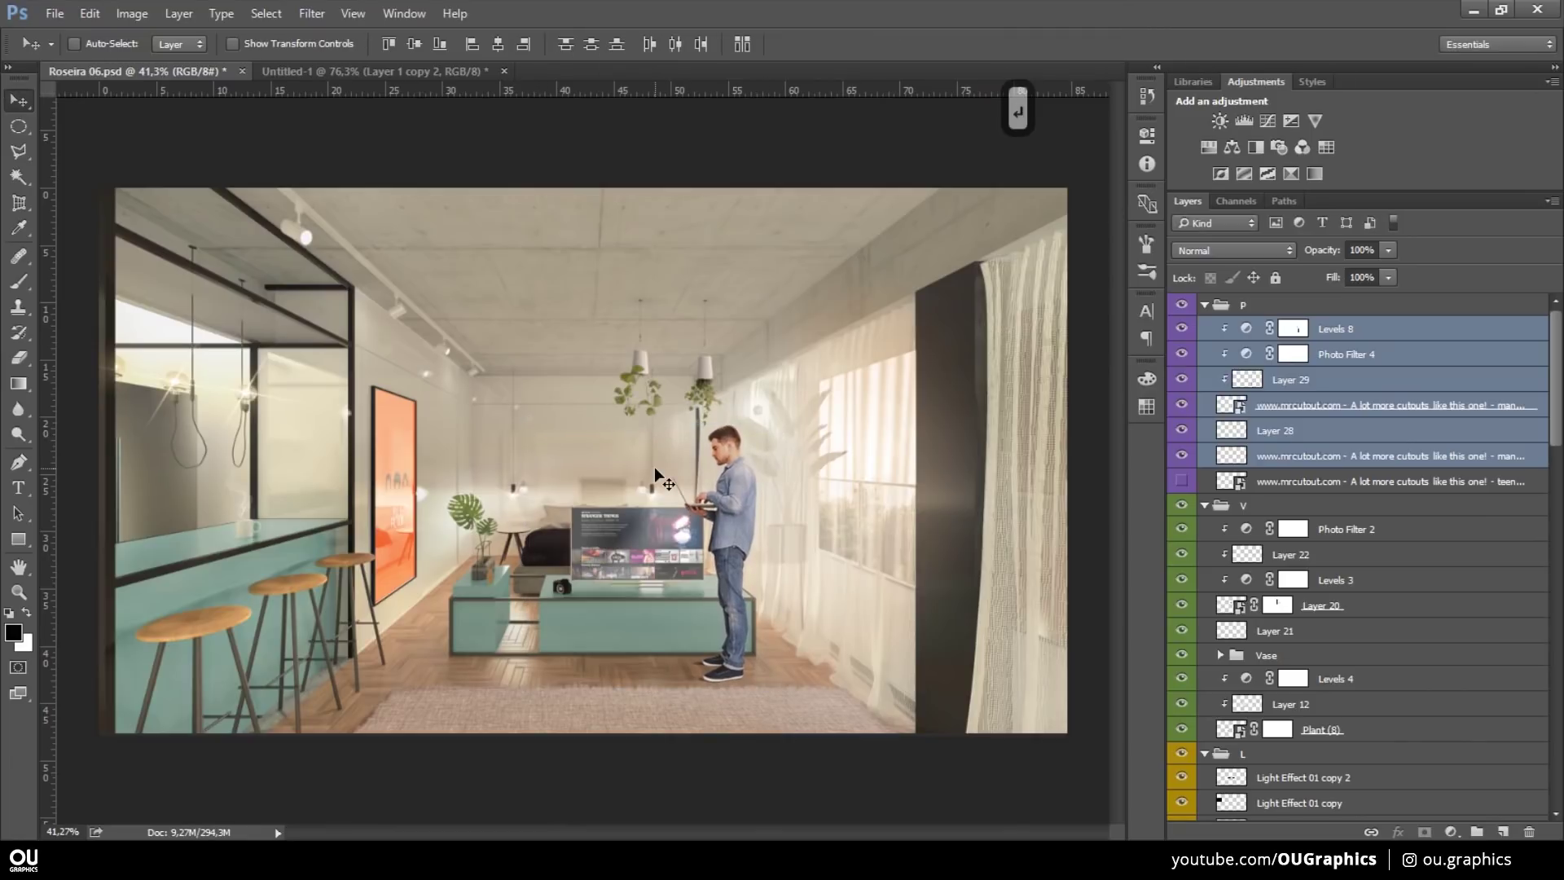
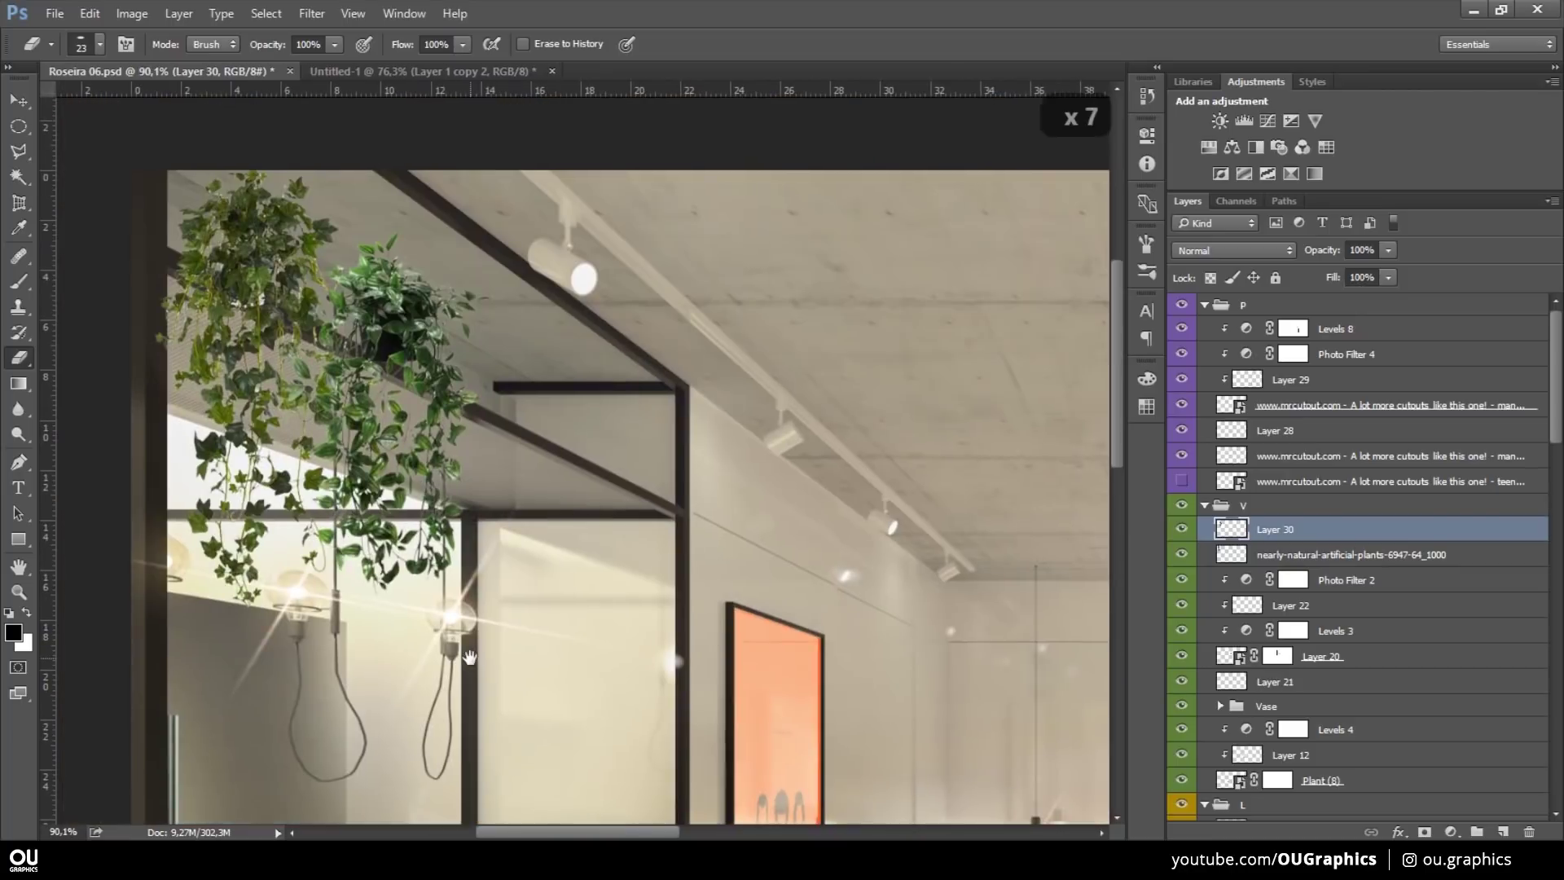
- Cut the ivy image from its background with the Magic Wand and eraser
key(w)
key(ctrl+d)
key(e)
key(Delete)
key(ctrl+d)
key(alt+Tab)
- Transform and clone-stamp ivy copies to trail along the top of the left shelf
key(v)
key(ctrl+t)
key(ctrl+t)
key(ctrl+t)
text(ve)
key(v)
key(ctrl+t)
key(v)
key(s)
key(ctrl+z)
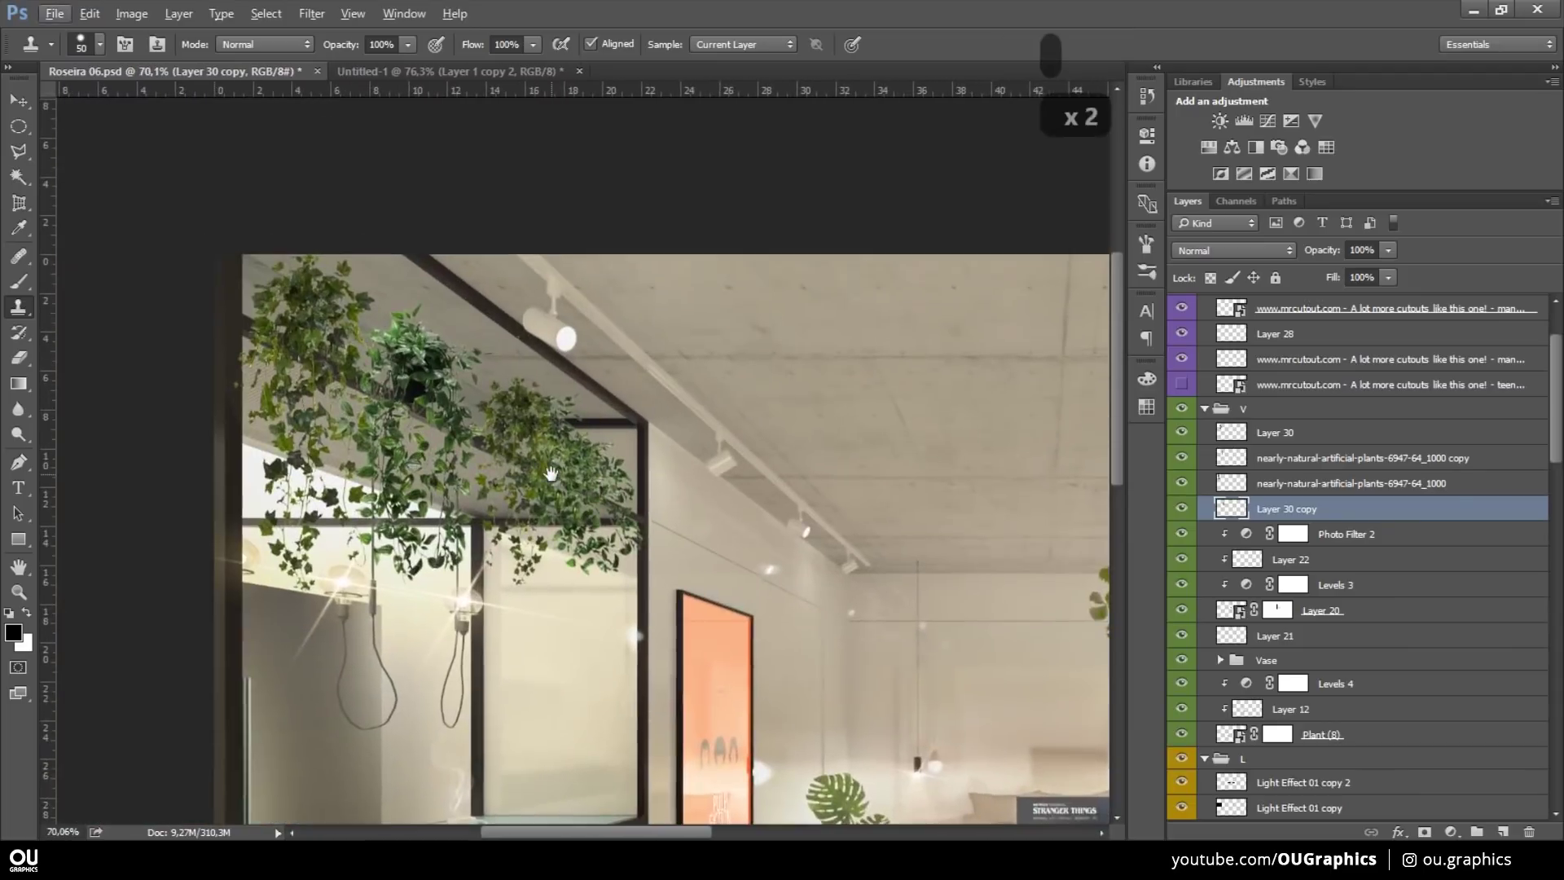
- Group the ivy layers (Ctrl+G) and rename the group Shelf
key(ctrl+g)
key(s)
text(Sheflt)
key(BackSpace)
key(BackSpace)
key(BackSpace)
key(BackSpace)
- Confirm the Shelf name and clip a darkening Levels adjustment to the group
key(BackSpace)
key(Return)
key(ctrl+alt+g)
key(ctrl+alt+g)
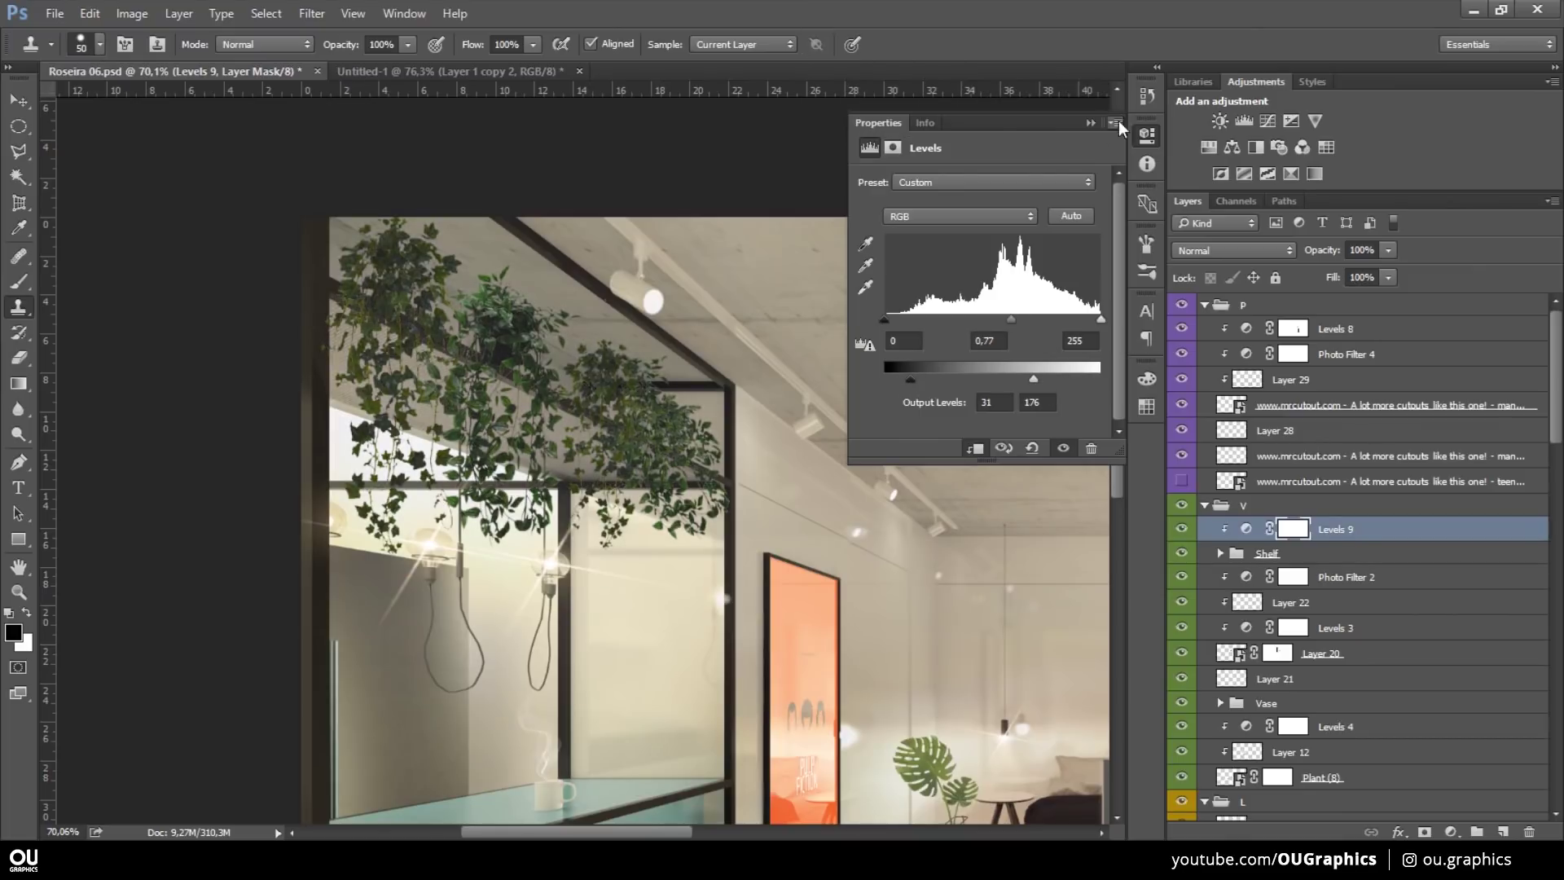
- Paint the Levels mask back over parts of the ivy with a soft brush at 30–50%
key(b)
key(3)
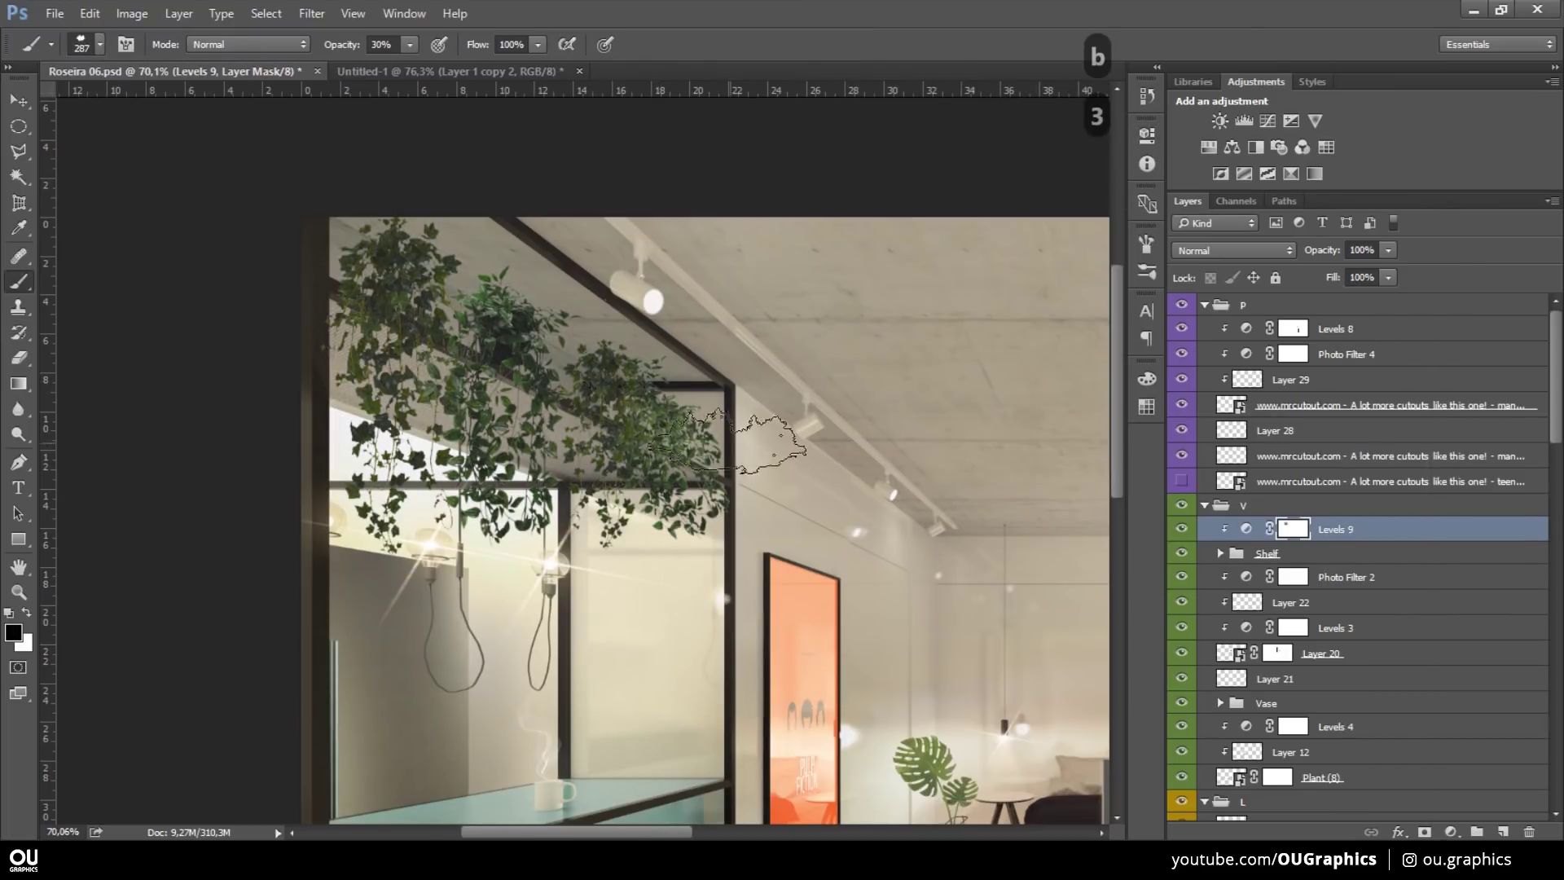
key(5)
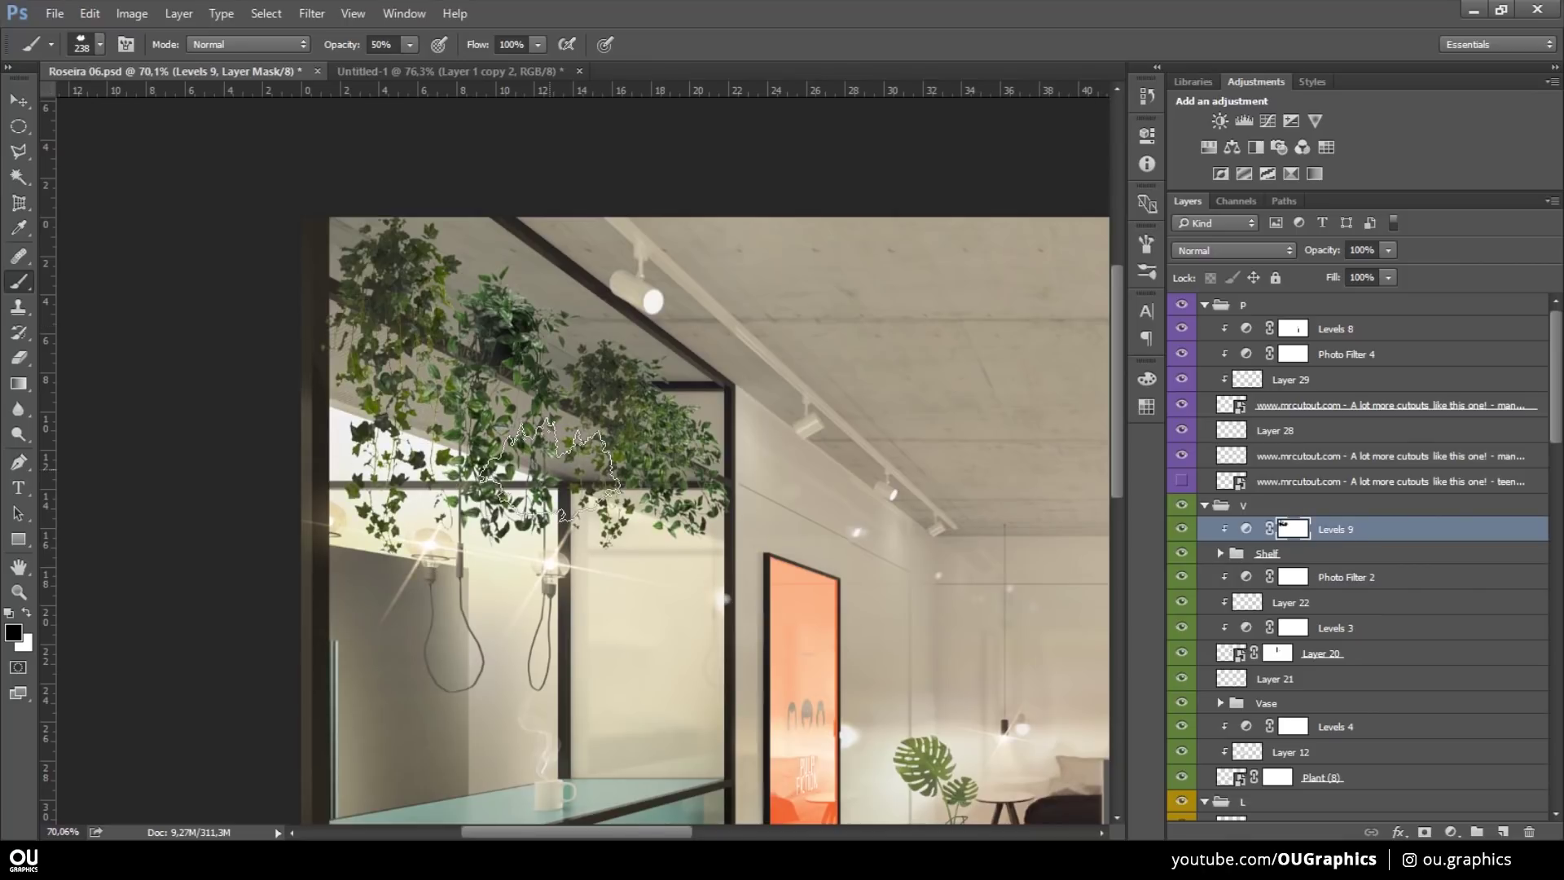
key(b)
key(3)
key(ctrl+z)
key(e)
- Add soft paint touches over the hanging ivy at 30% and 10%, partly erased back
key(v)
text(3)
key(ctrl+z)
key(ctrl+z)
key(1)
key(v)
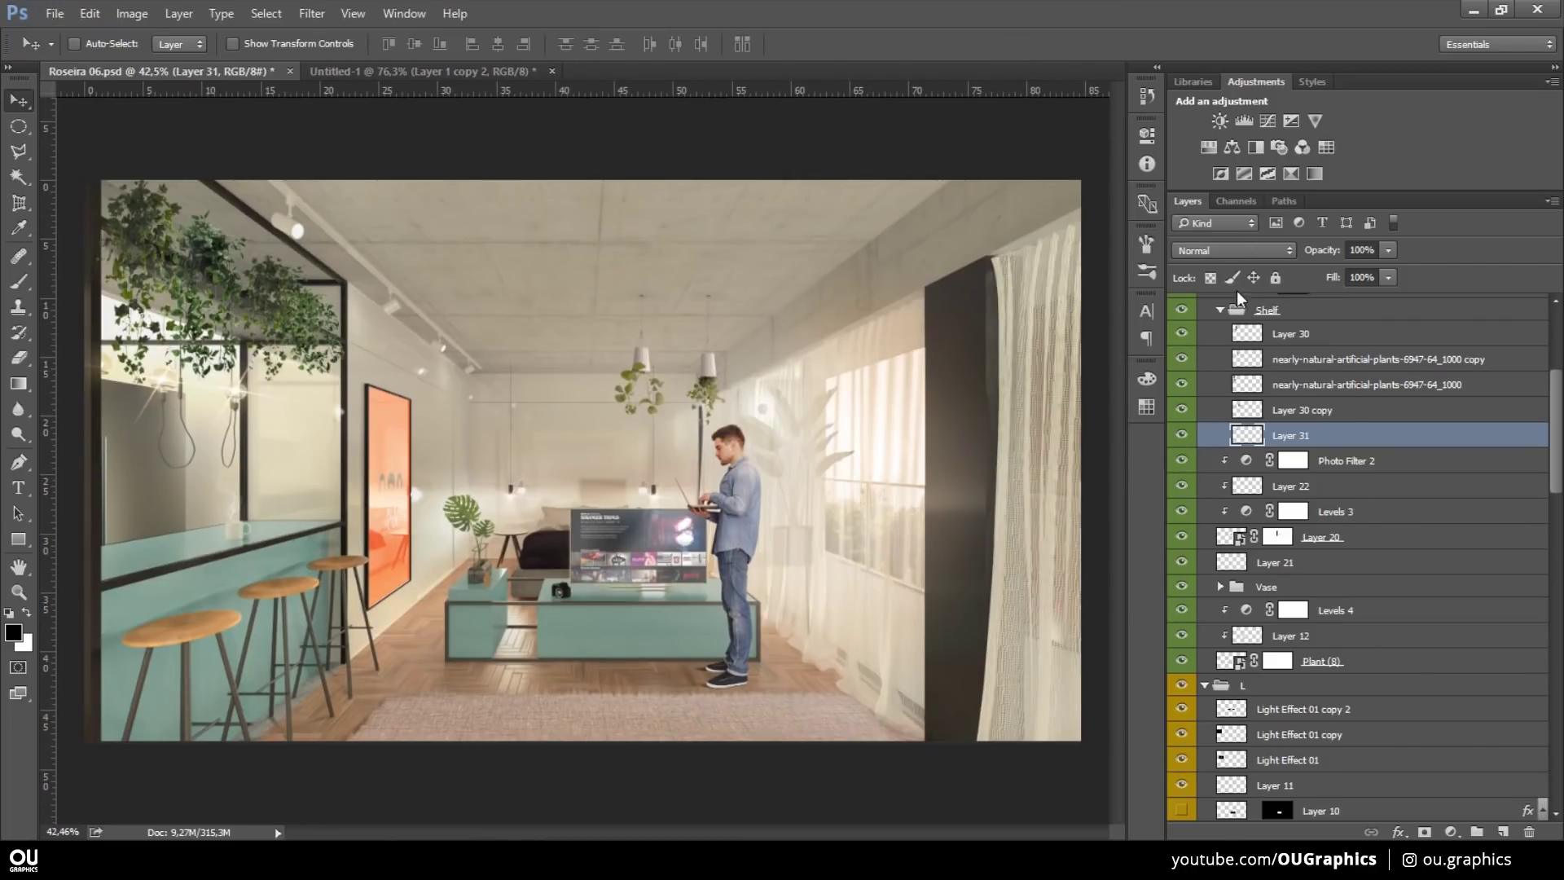
key(Return)
- Save, select the Light Effect layer and ready a soft brush for the ceiling spotlight glow
key(v)
key(ctrl+s)
text(lbx)
key(ctrl+z)
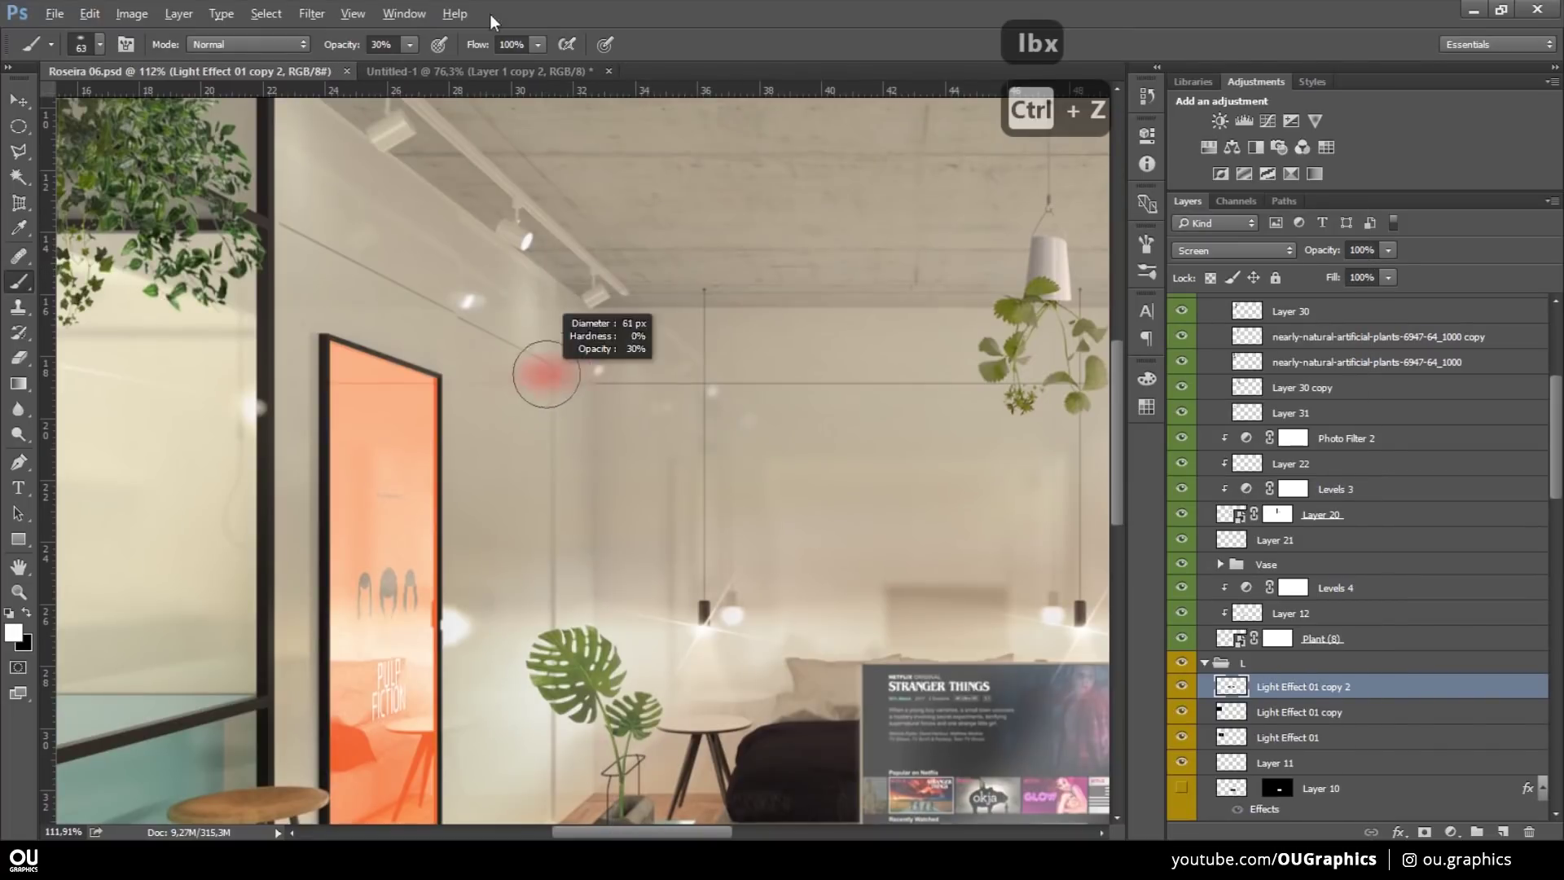
key(ctrl+z)
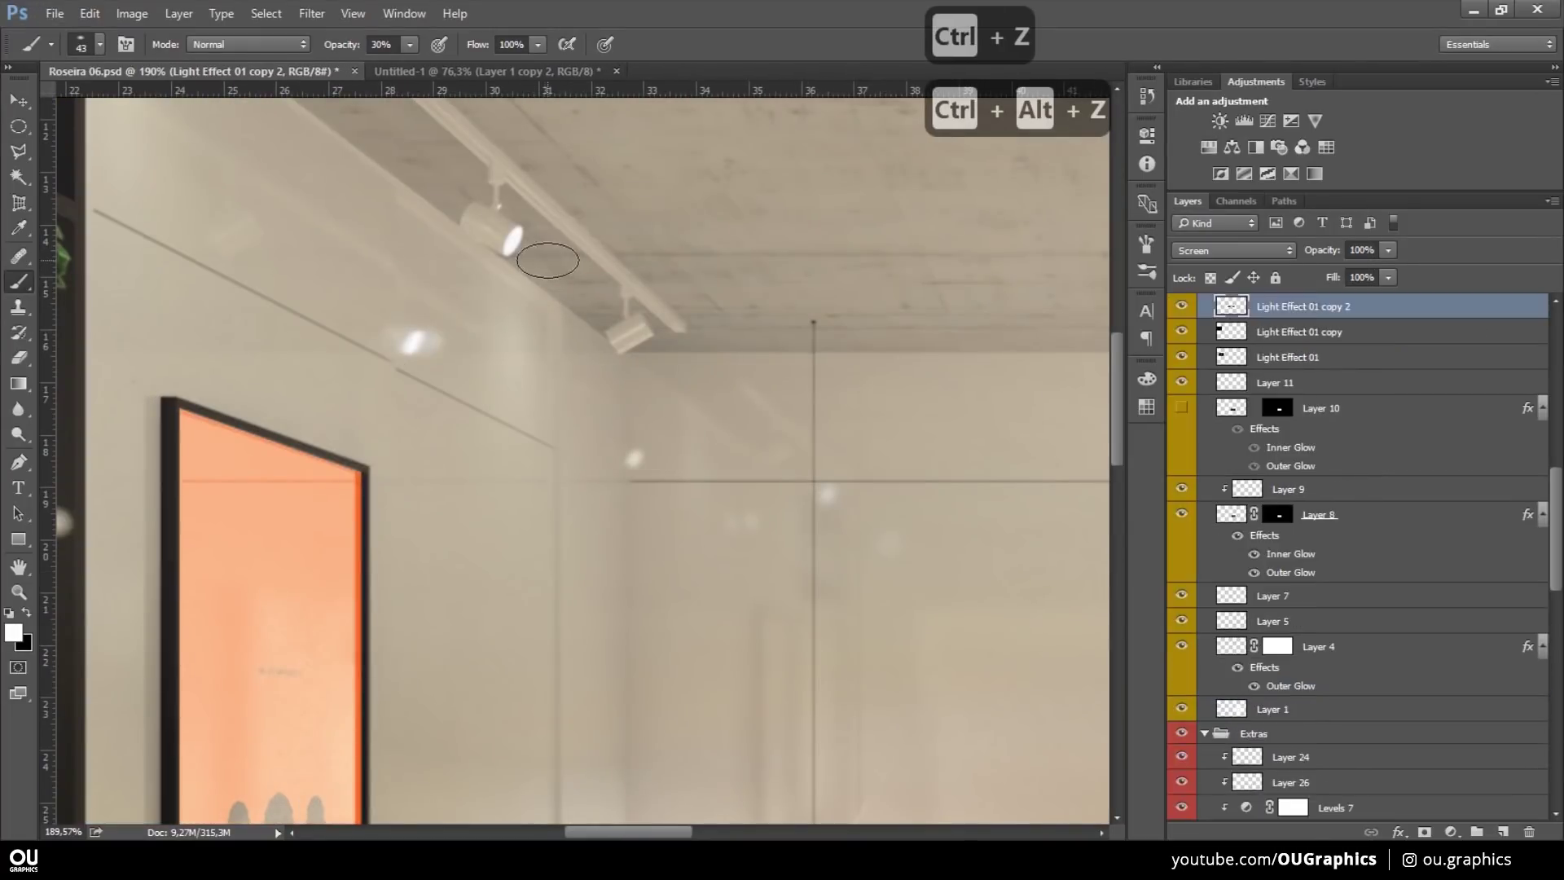